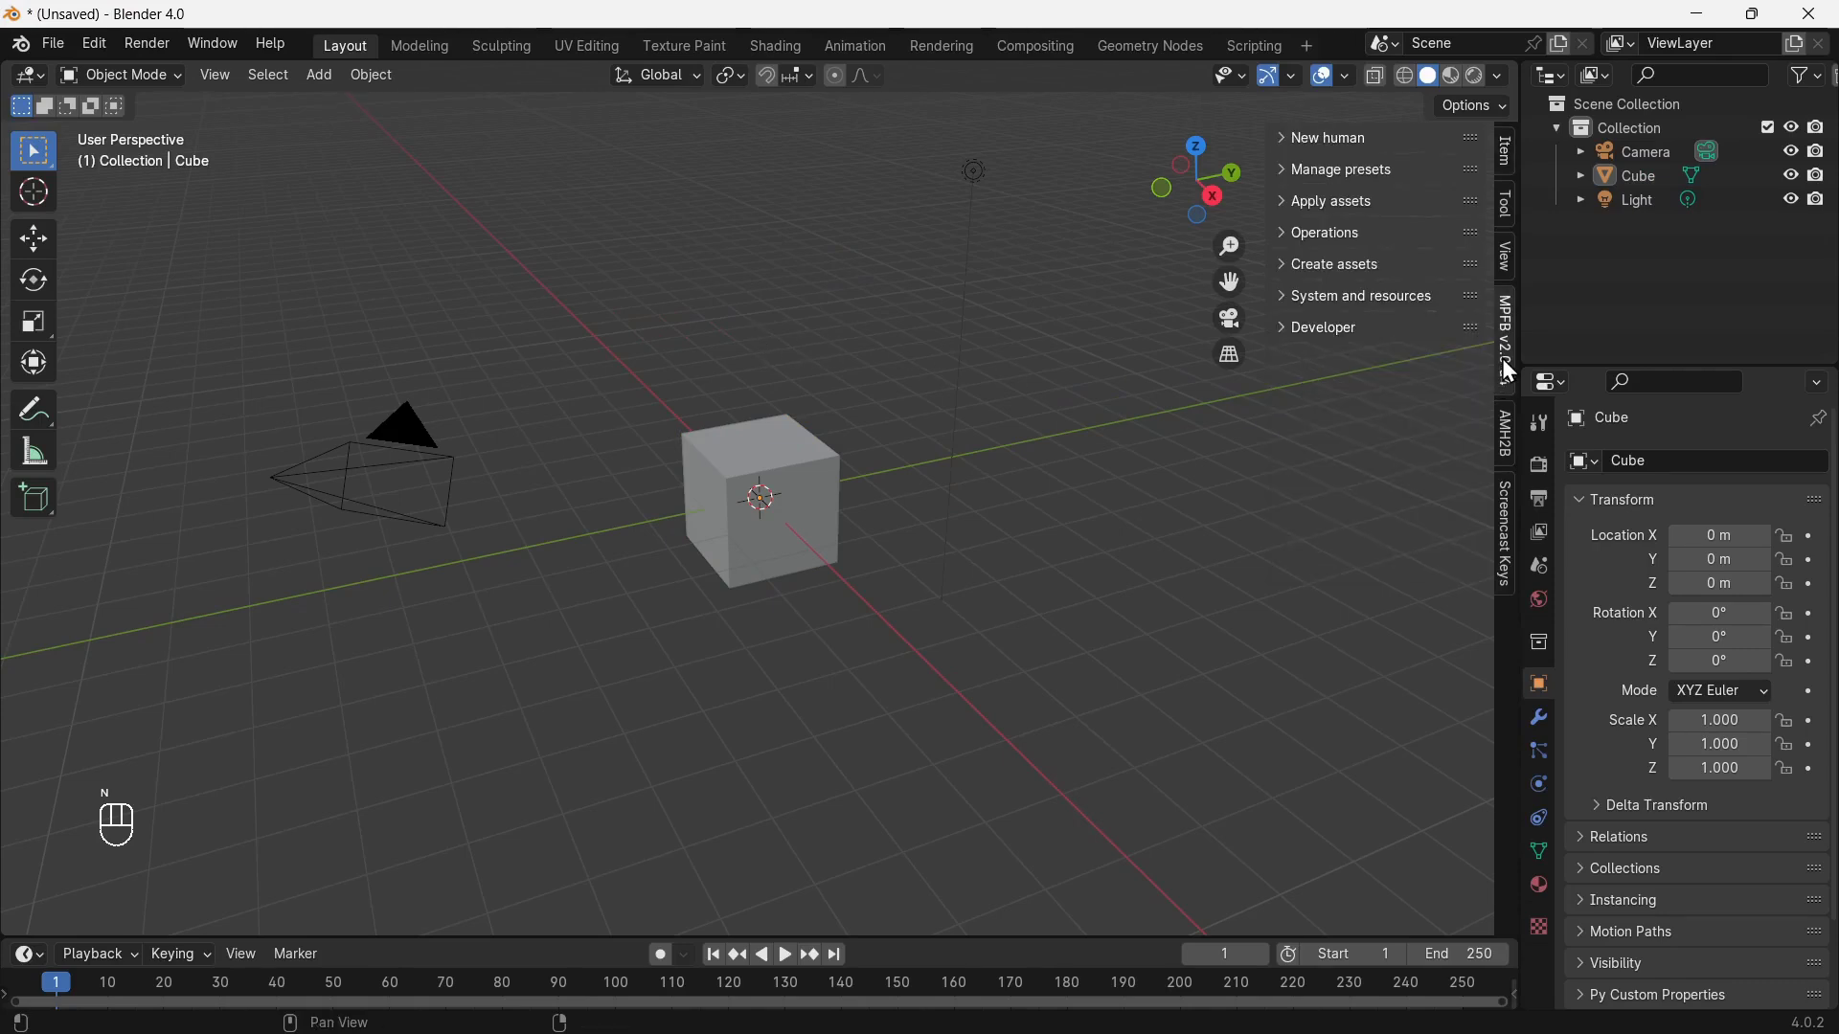
# Review the MPFB library settings, then collapse the library and Apply assets sections.
pyautogui.click(1341, 203)
pyautogui.click(1359, 364)
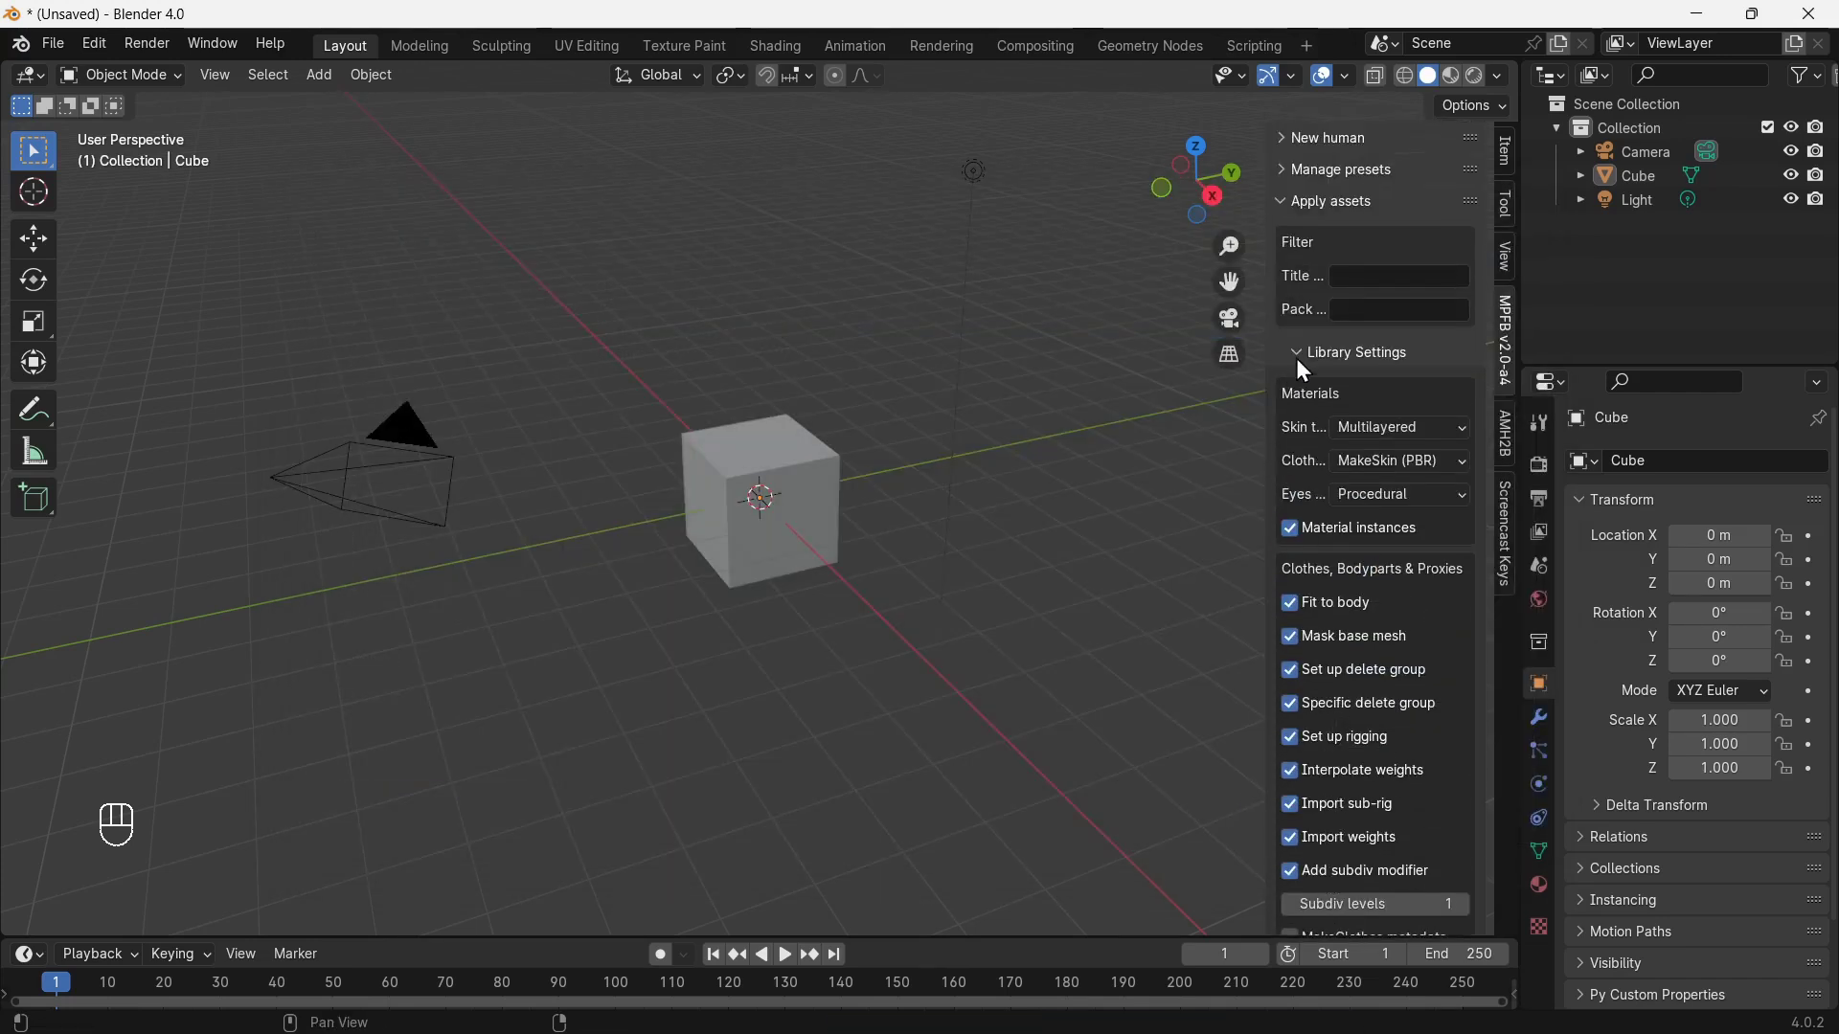
pyautogui.click(1304, 360)
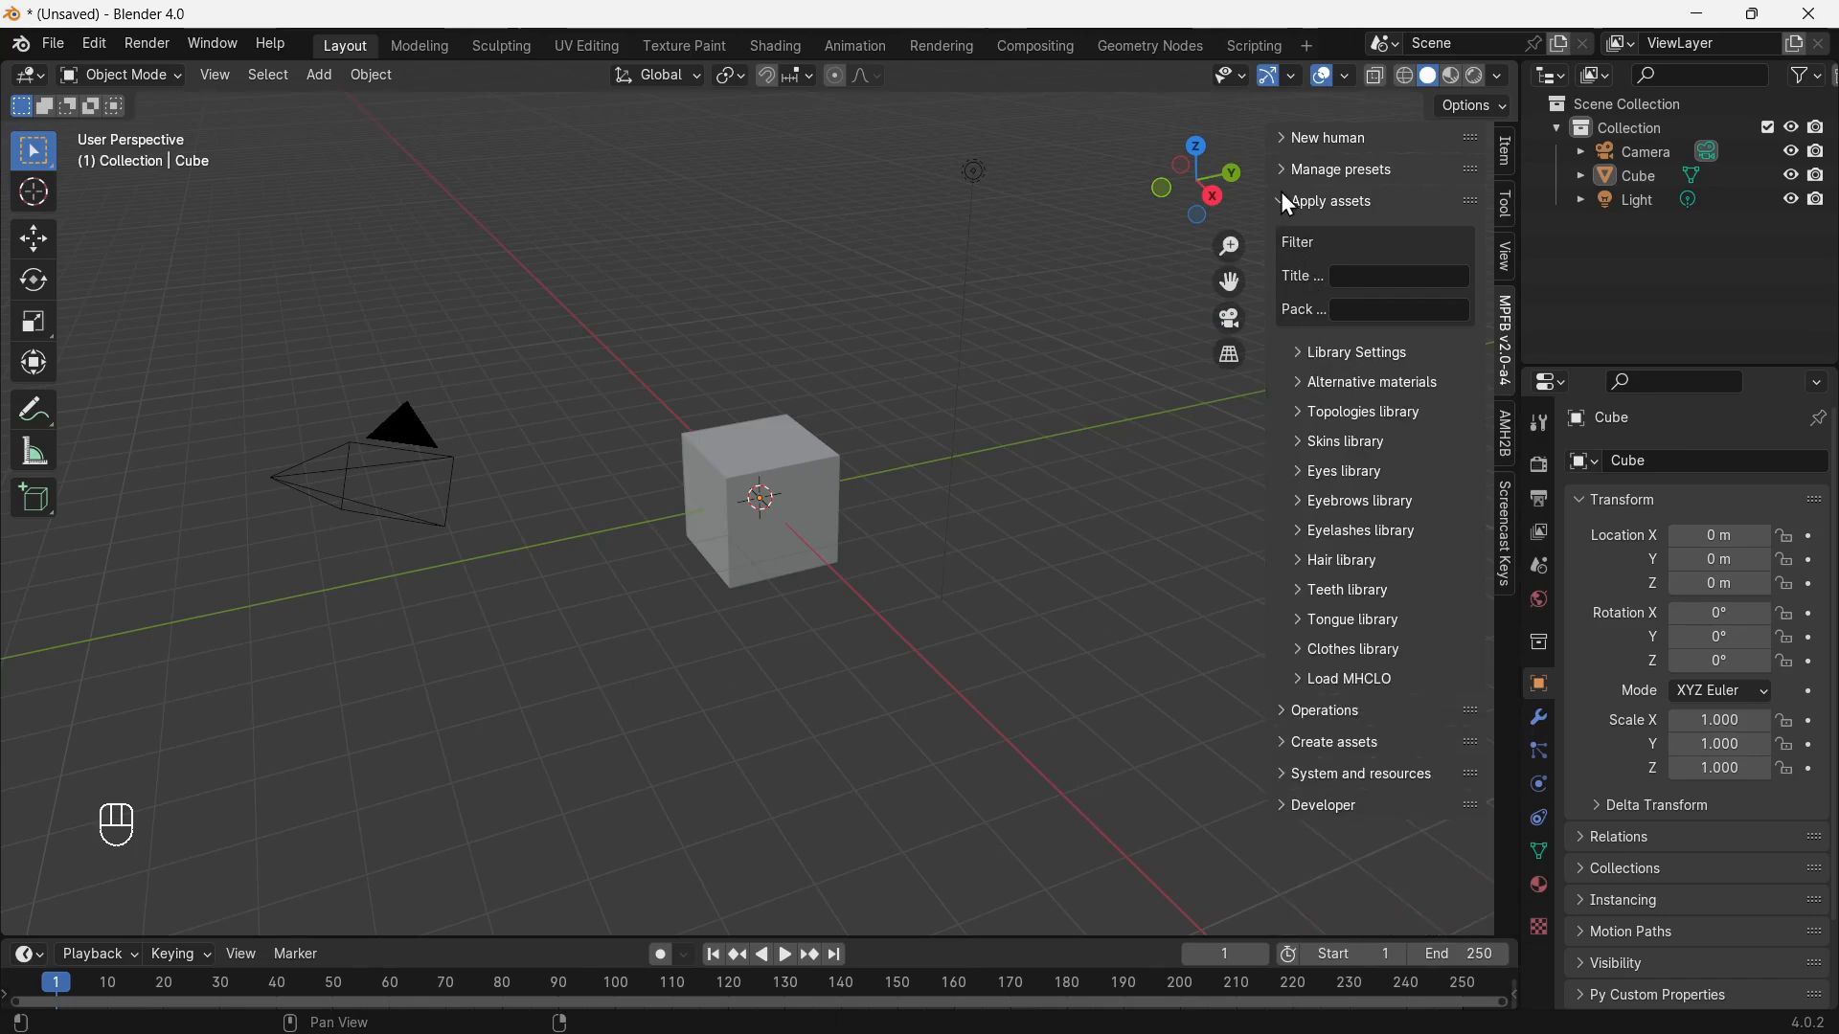
pyautogui.click(1291, 207)
# Delete the default camera, cube and light, then expand New human > From scratch.
pyautogui.moveTo(837, 436); pyautogui.dragTo(837, 729)
pyautogui.moveTo(839, 726); pyautogui.dragTo(869, 713)
pyautogui.moveTo(870, 713); pyautogui.dragTo(1018, 657)
pyautogui.moveTo(953, 480); pyautogui.dragTo(947, 690)
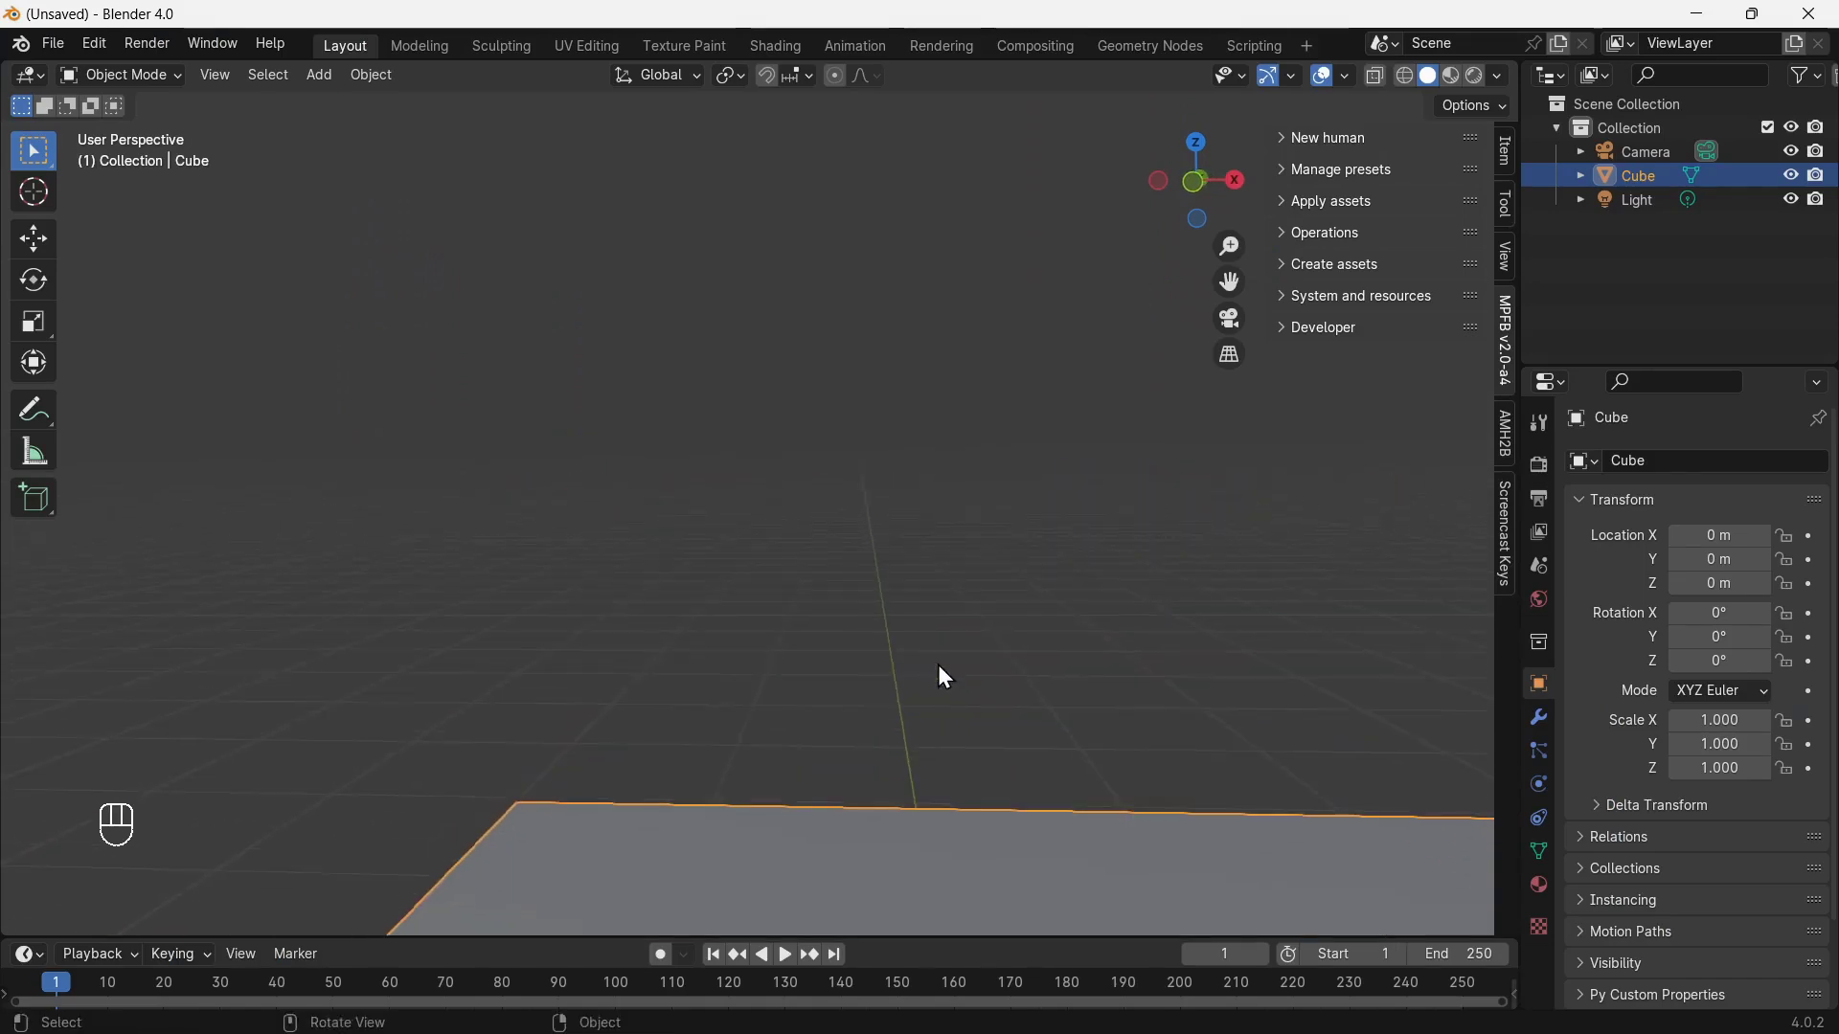
pyautogui.moveTo(990, 674); pyautogui.dragTo(465, 417)
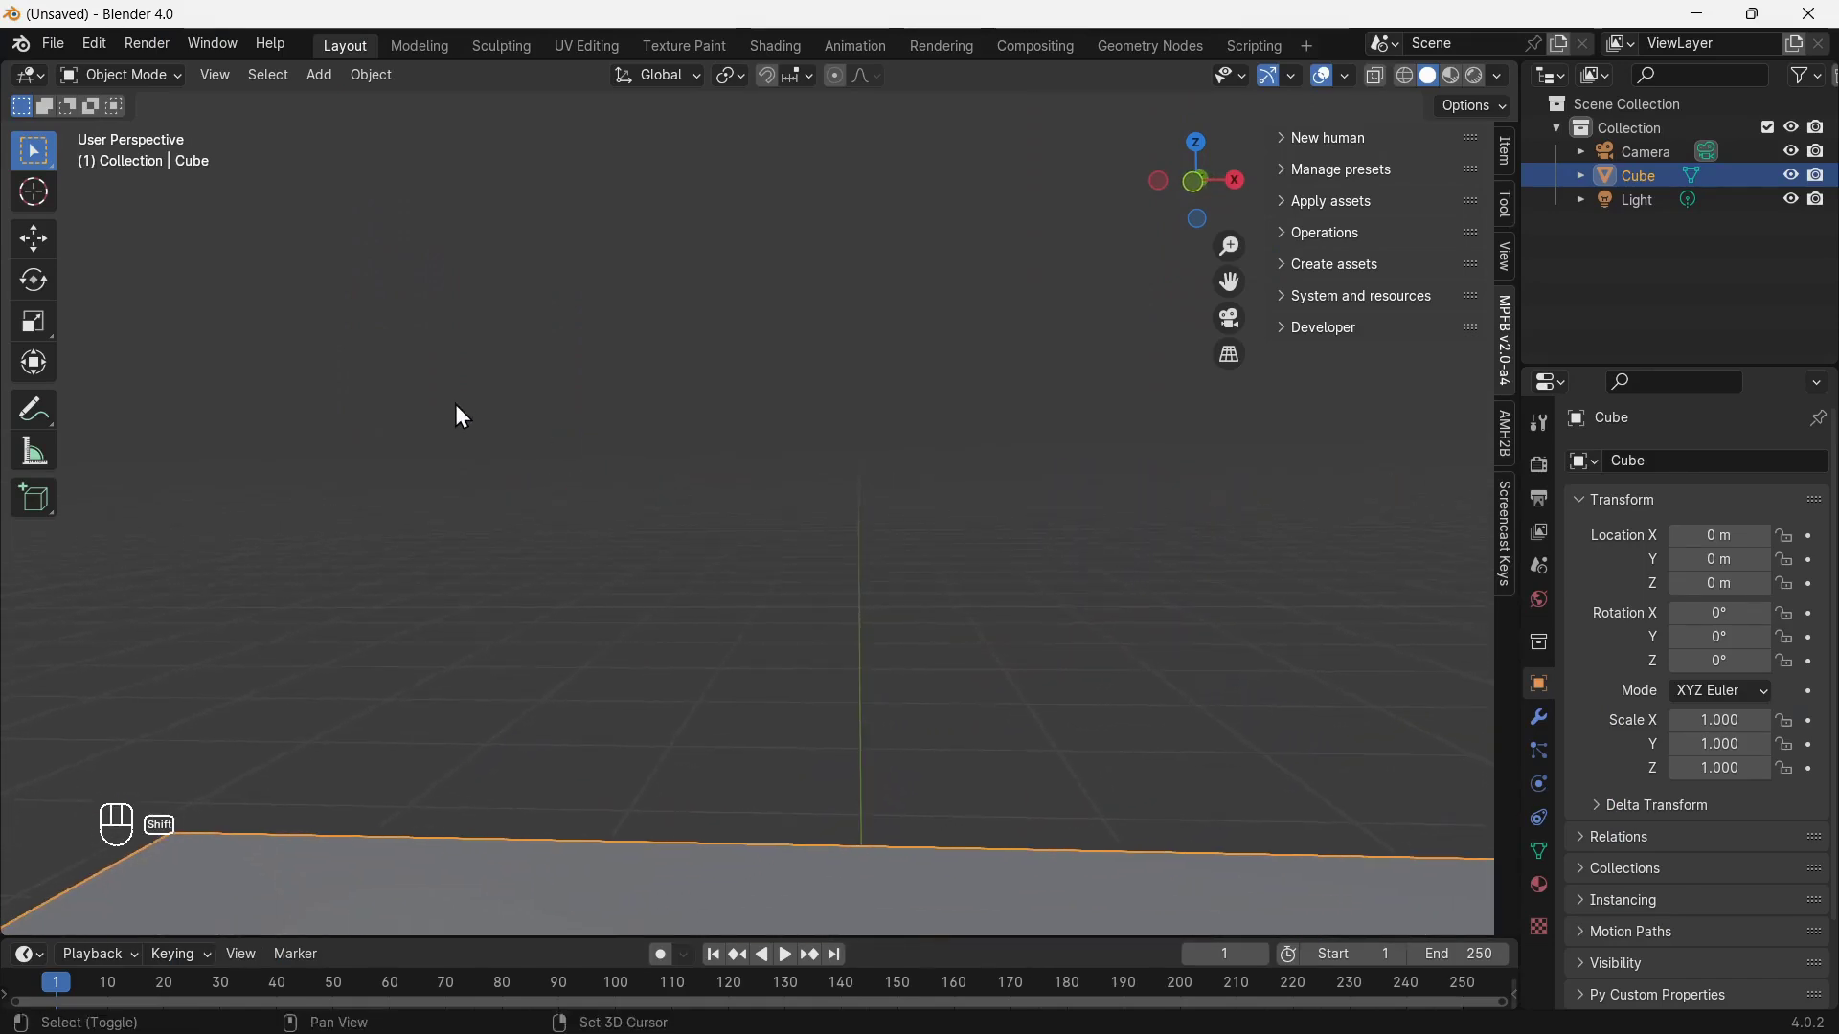
pyautogui.press('a')
pyautogui.press('x')
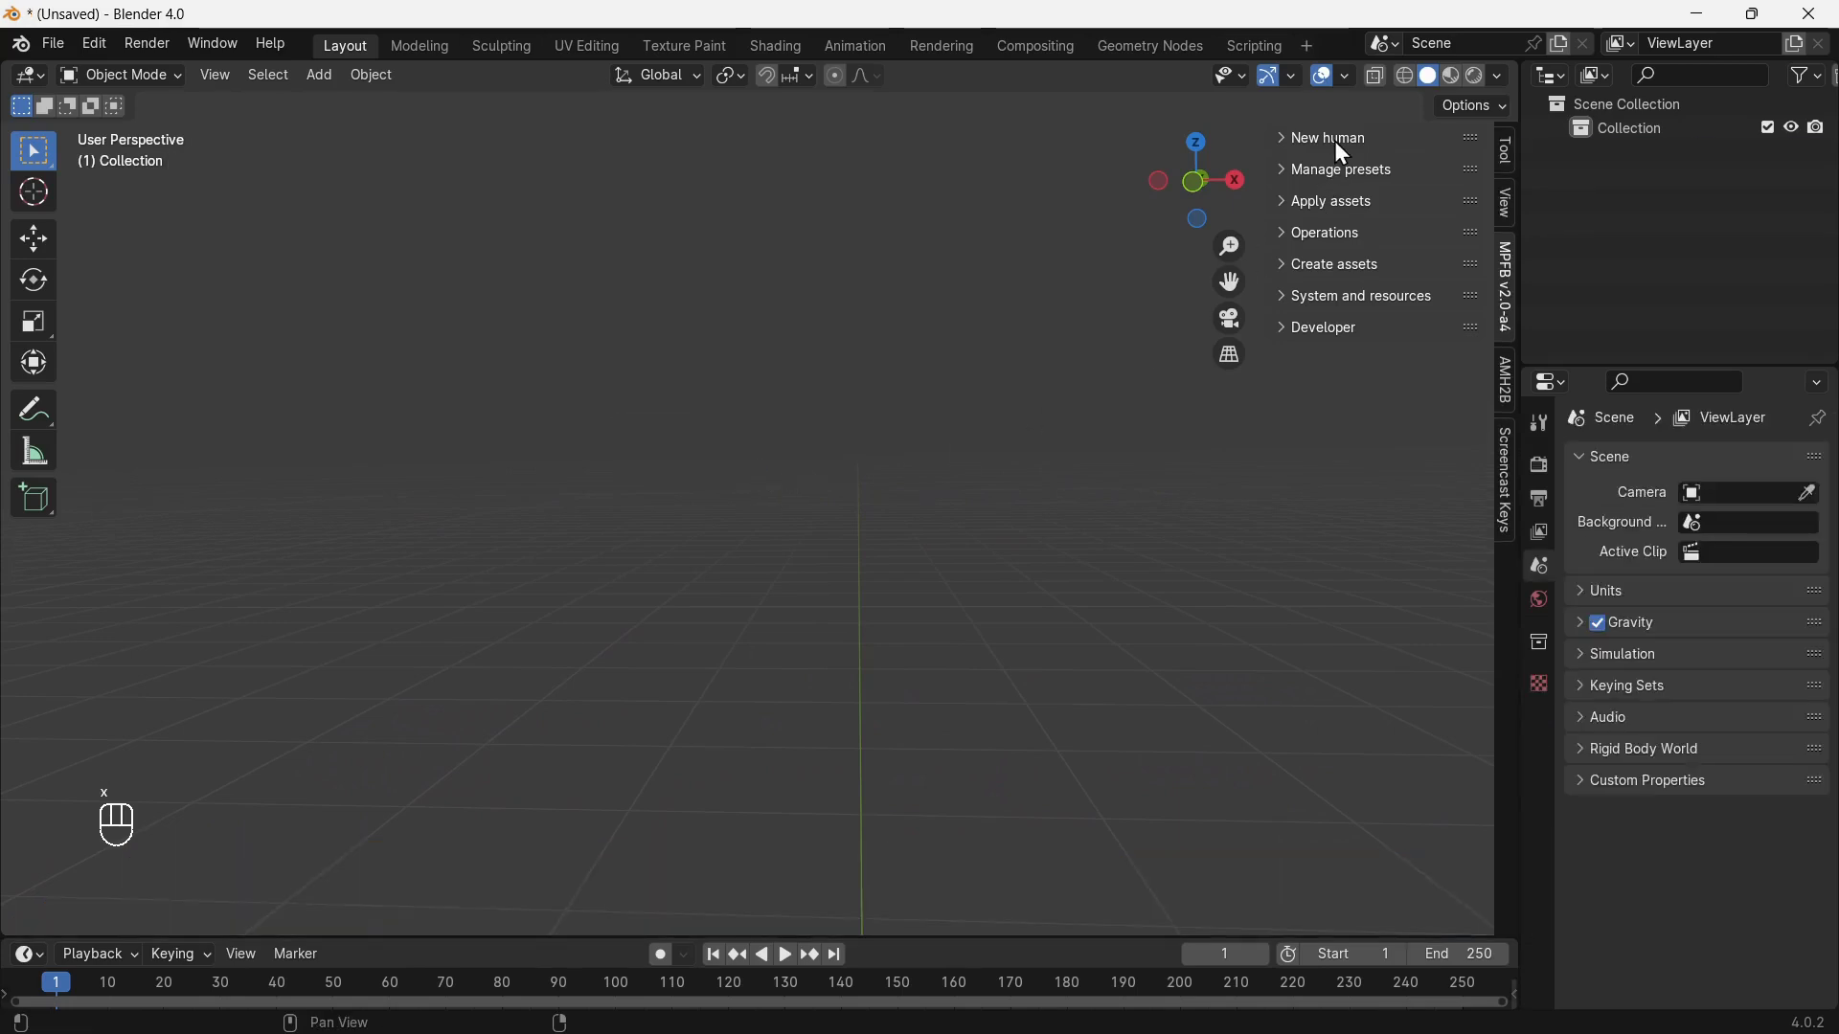
pyautogui.moveTo(1370, 203); pyautogui.dragTo(1377, 359)
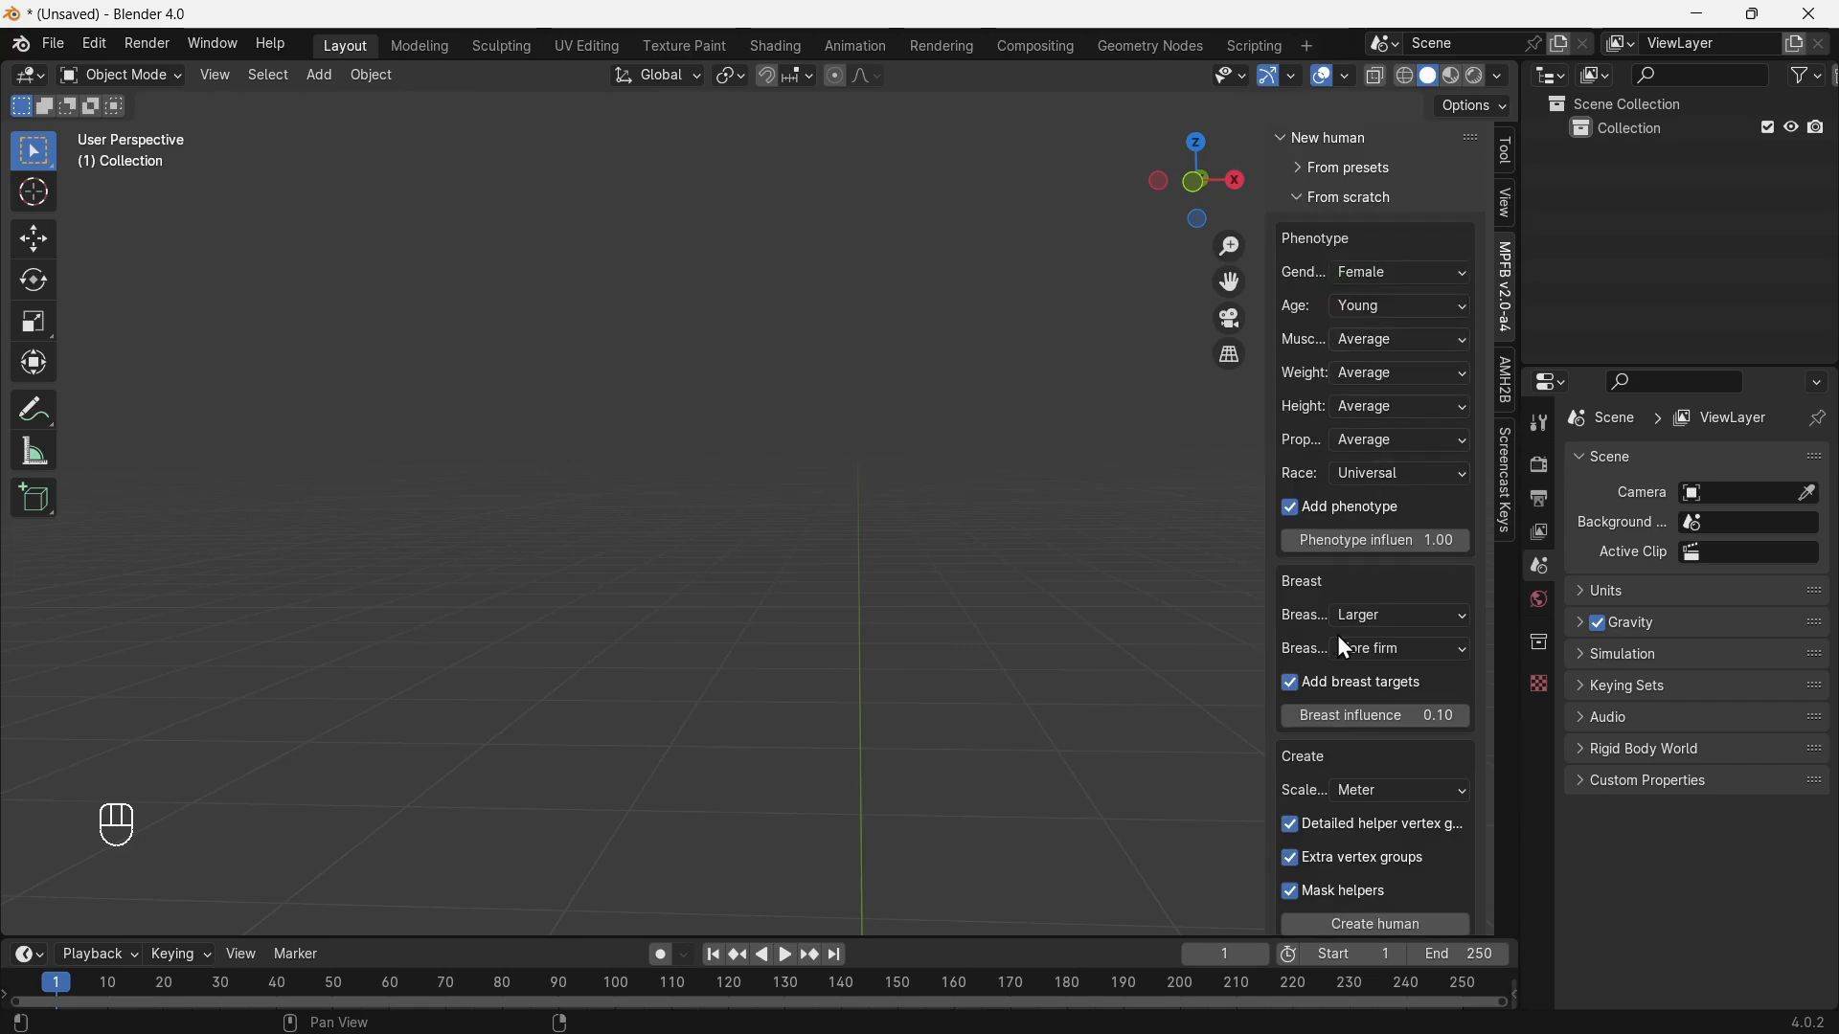
# Create the new female human and frame its face in the viewport.
pyautogui.click(1378, 743)
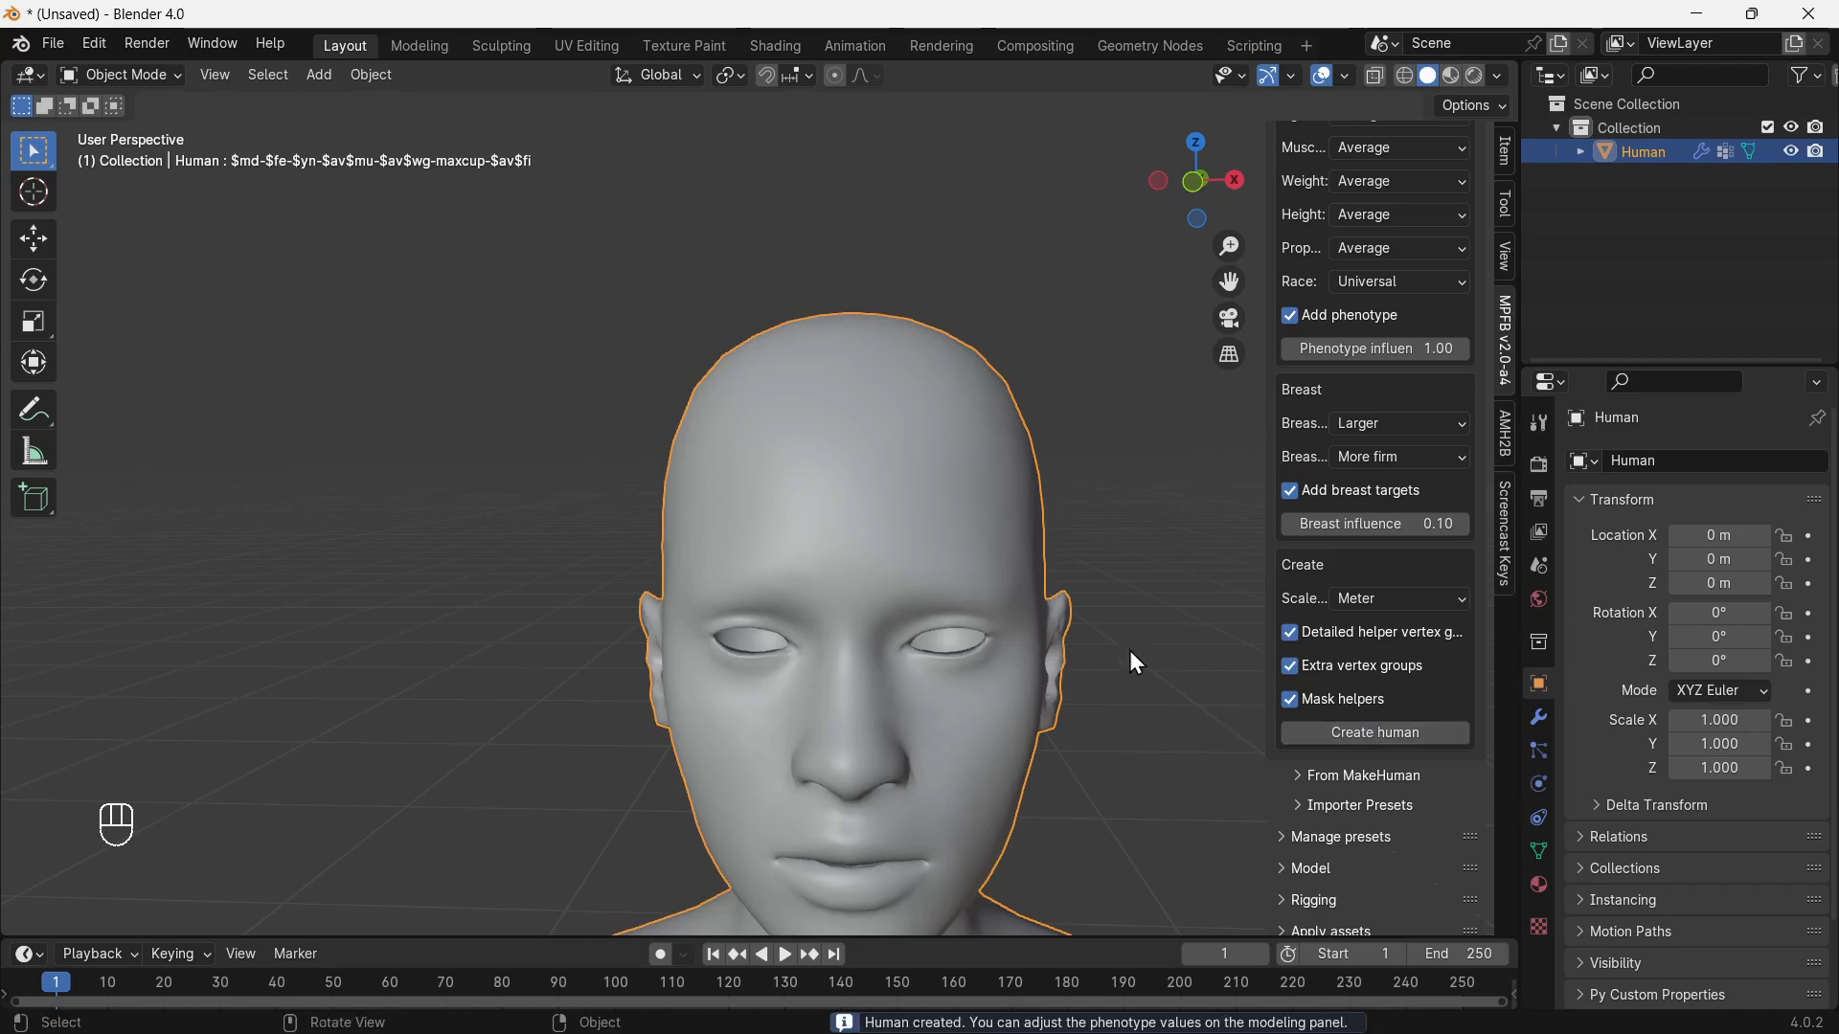
pyautogui.moveTo(1031, 636); pyautogui.dragTo(971, 519)
pyautogui.moveTo(976, 521); pyautogui.dragTo(994, 548)
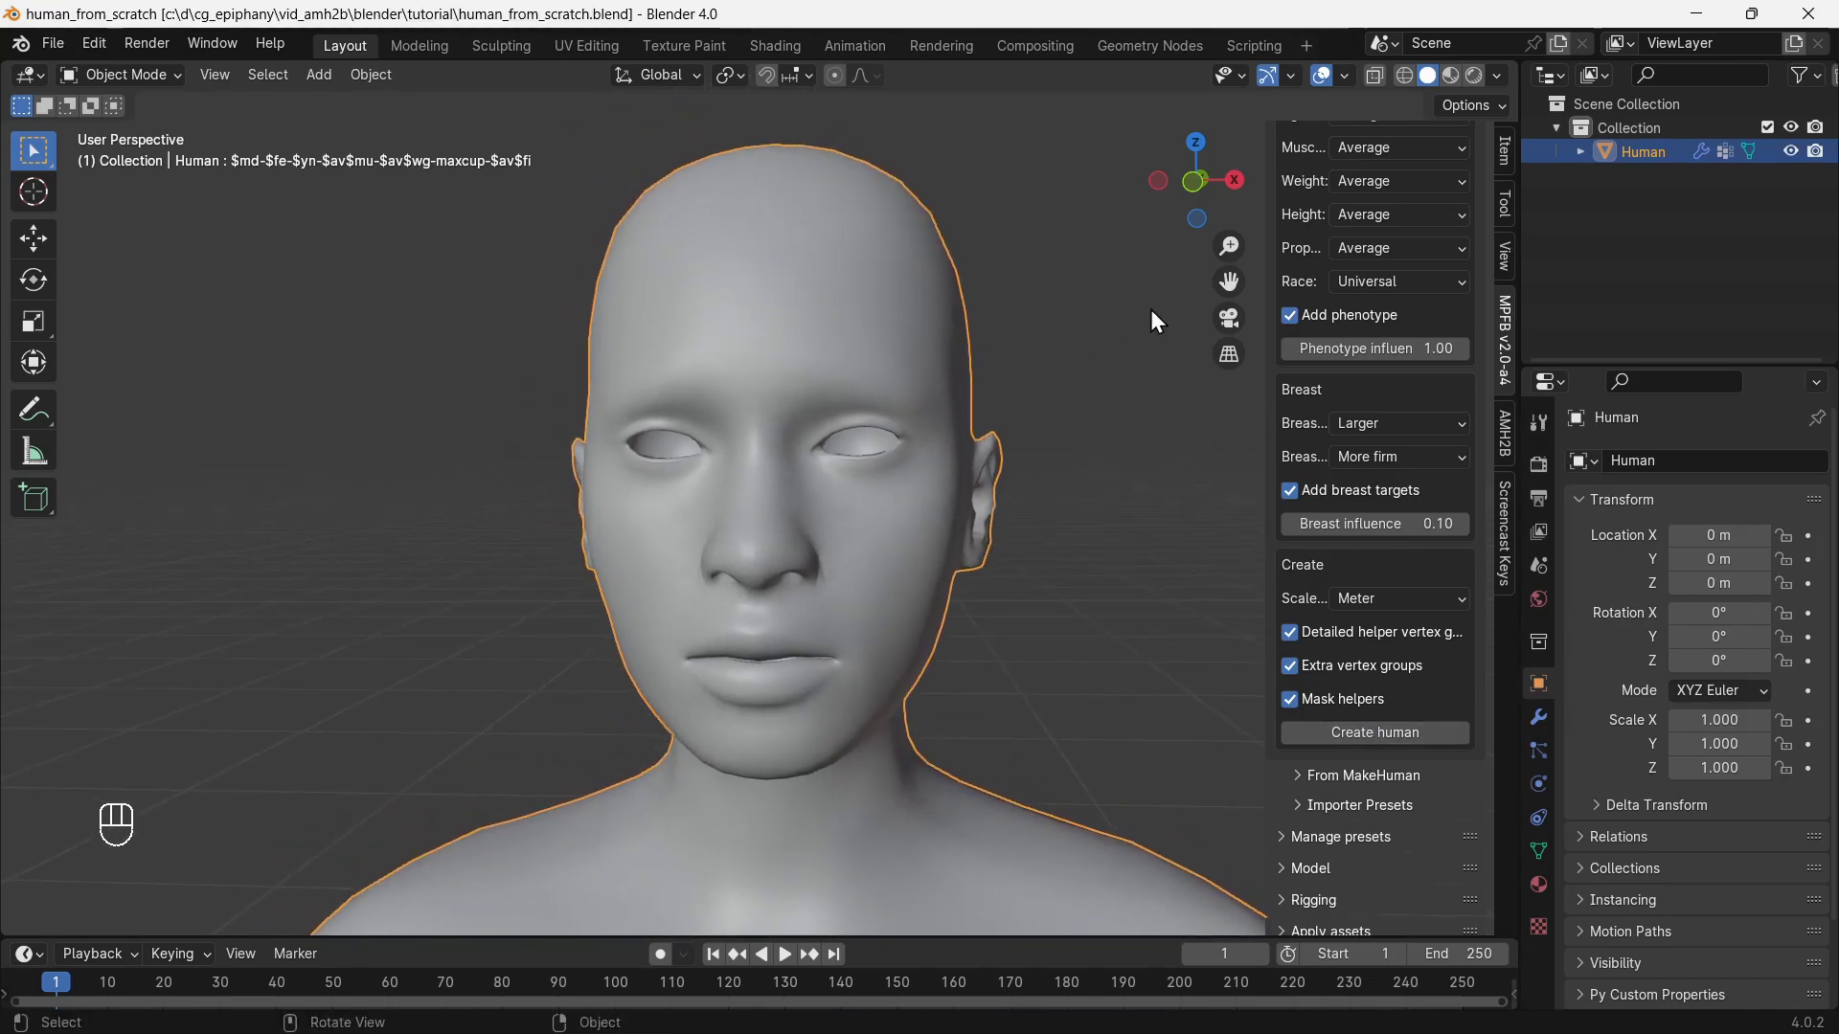
# Save as human_from_scratch.blend, add a standard rig and expand the Skins library.
pyautogui.middleClick(1302, 205)
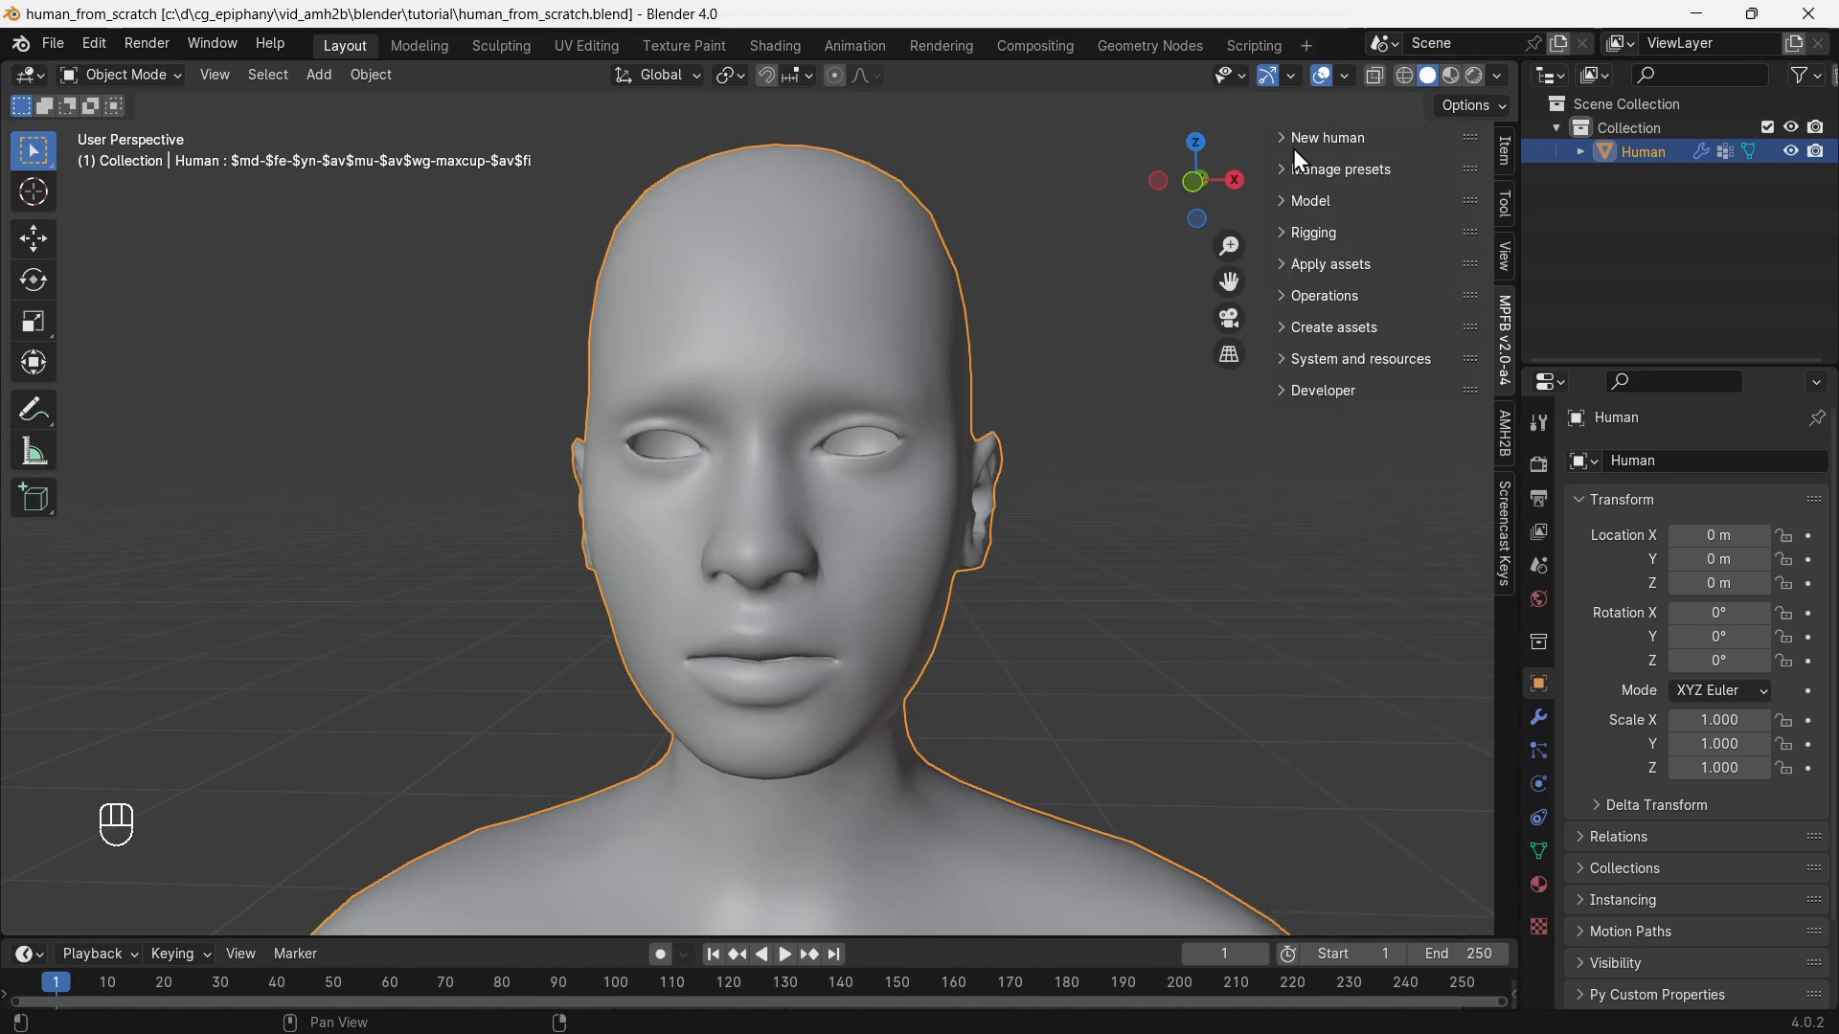
pyautogui.middleClick(1310, 242)
pyautogui.moveTo(1338, 272); pyautogui.dragTo(1384, 418)
pyautogui.moveTo(1305, 245); pyautogui.dragTo(1331, 277)
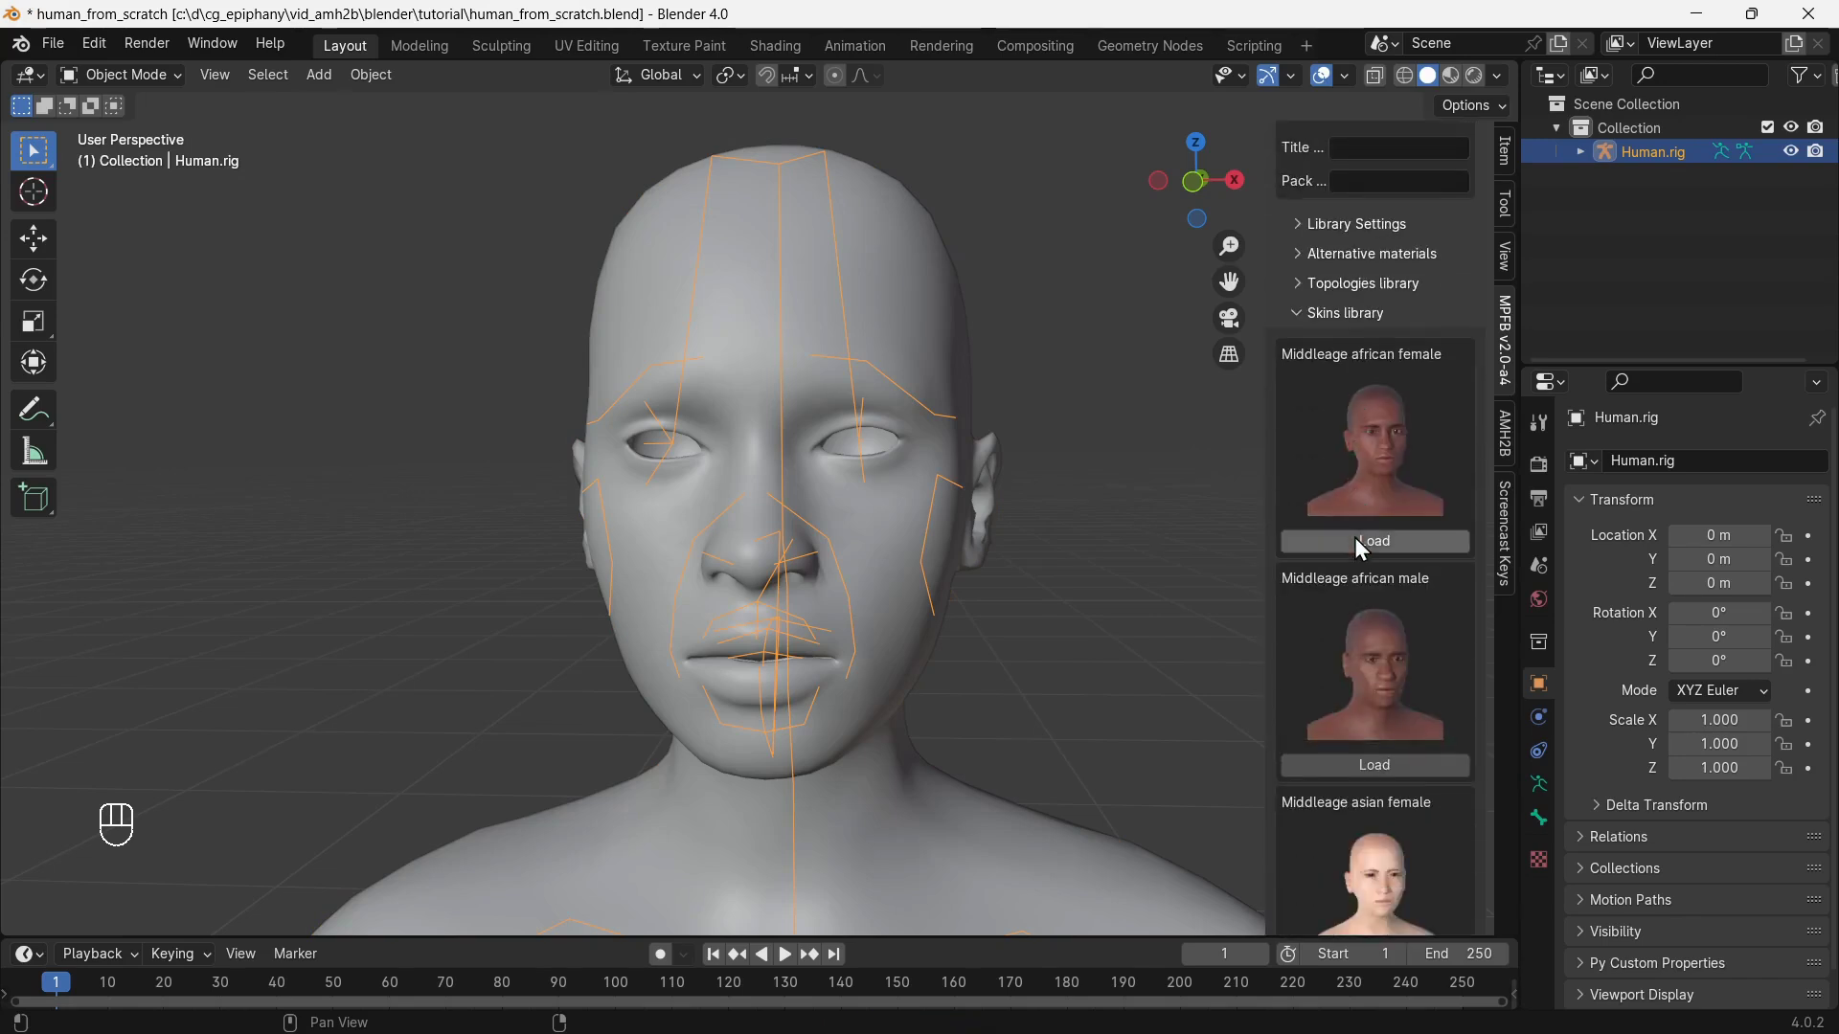
# Load the middle-aged Asian female skin and add eyes to the human.
pyautogui.click(1397, 659)
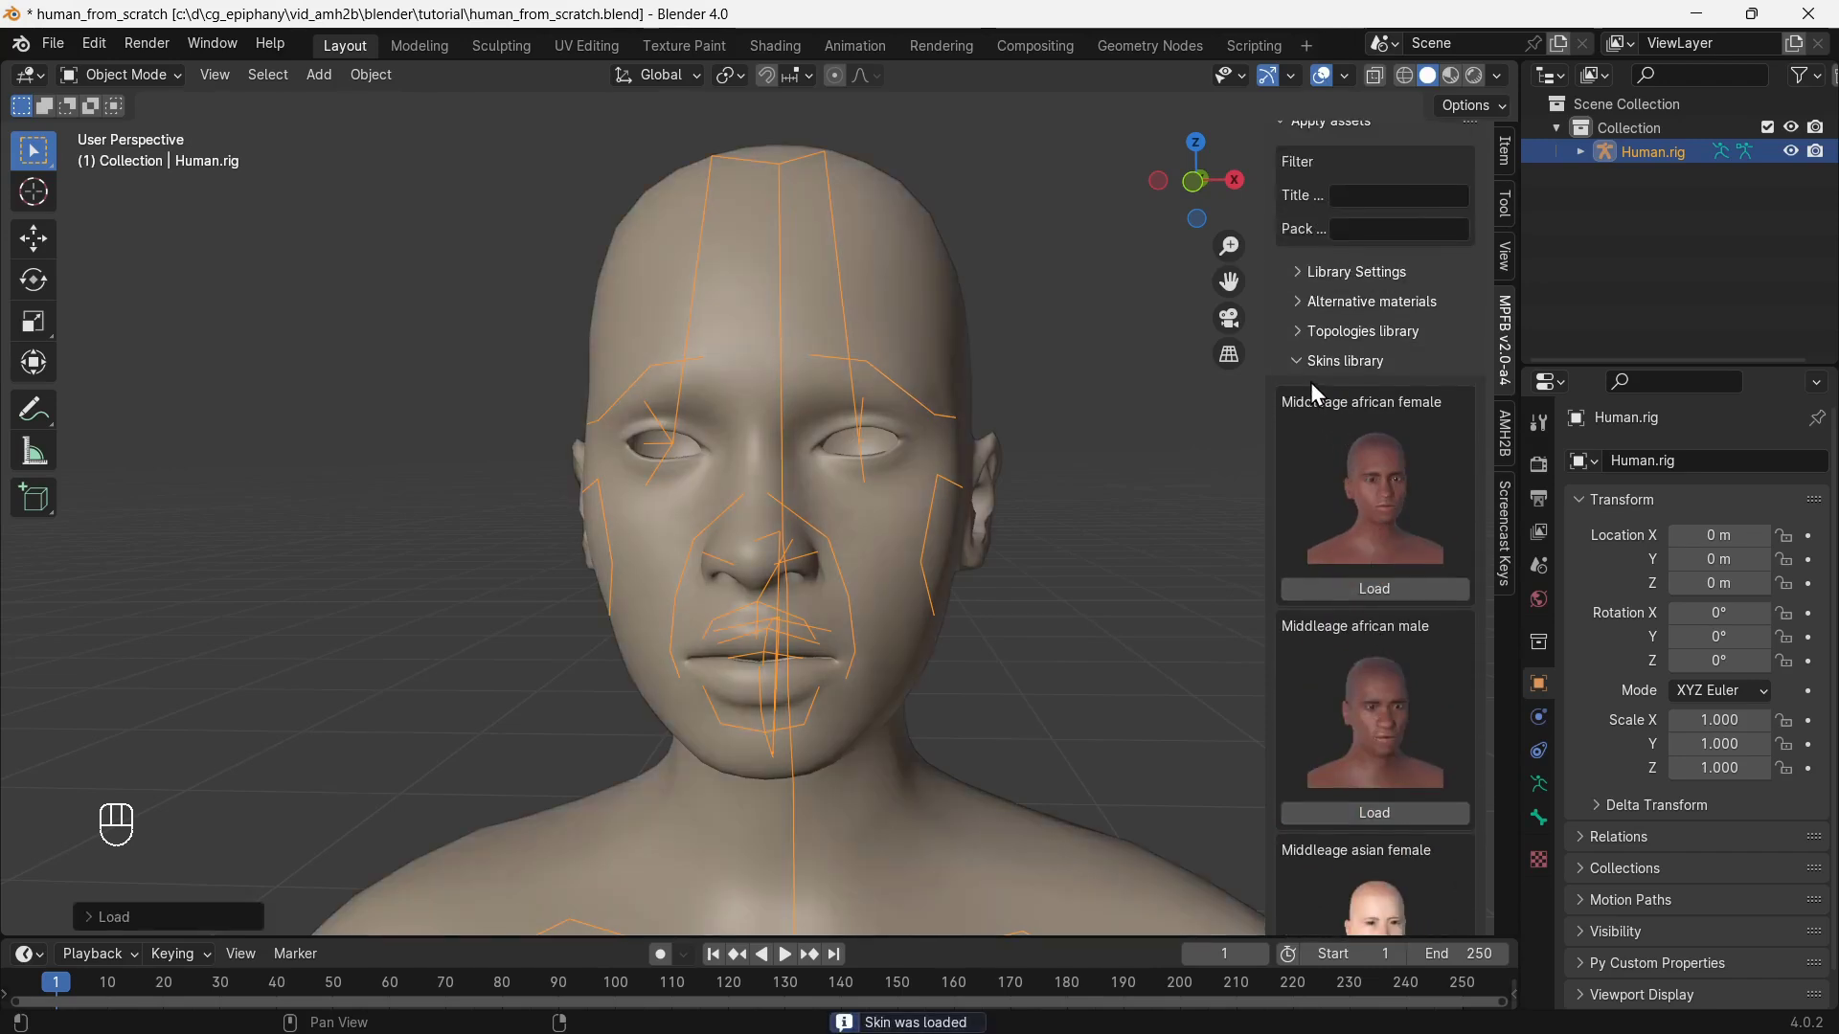
pyautogui.click(1312, 370)
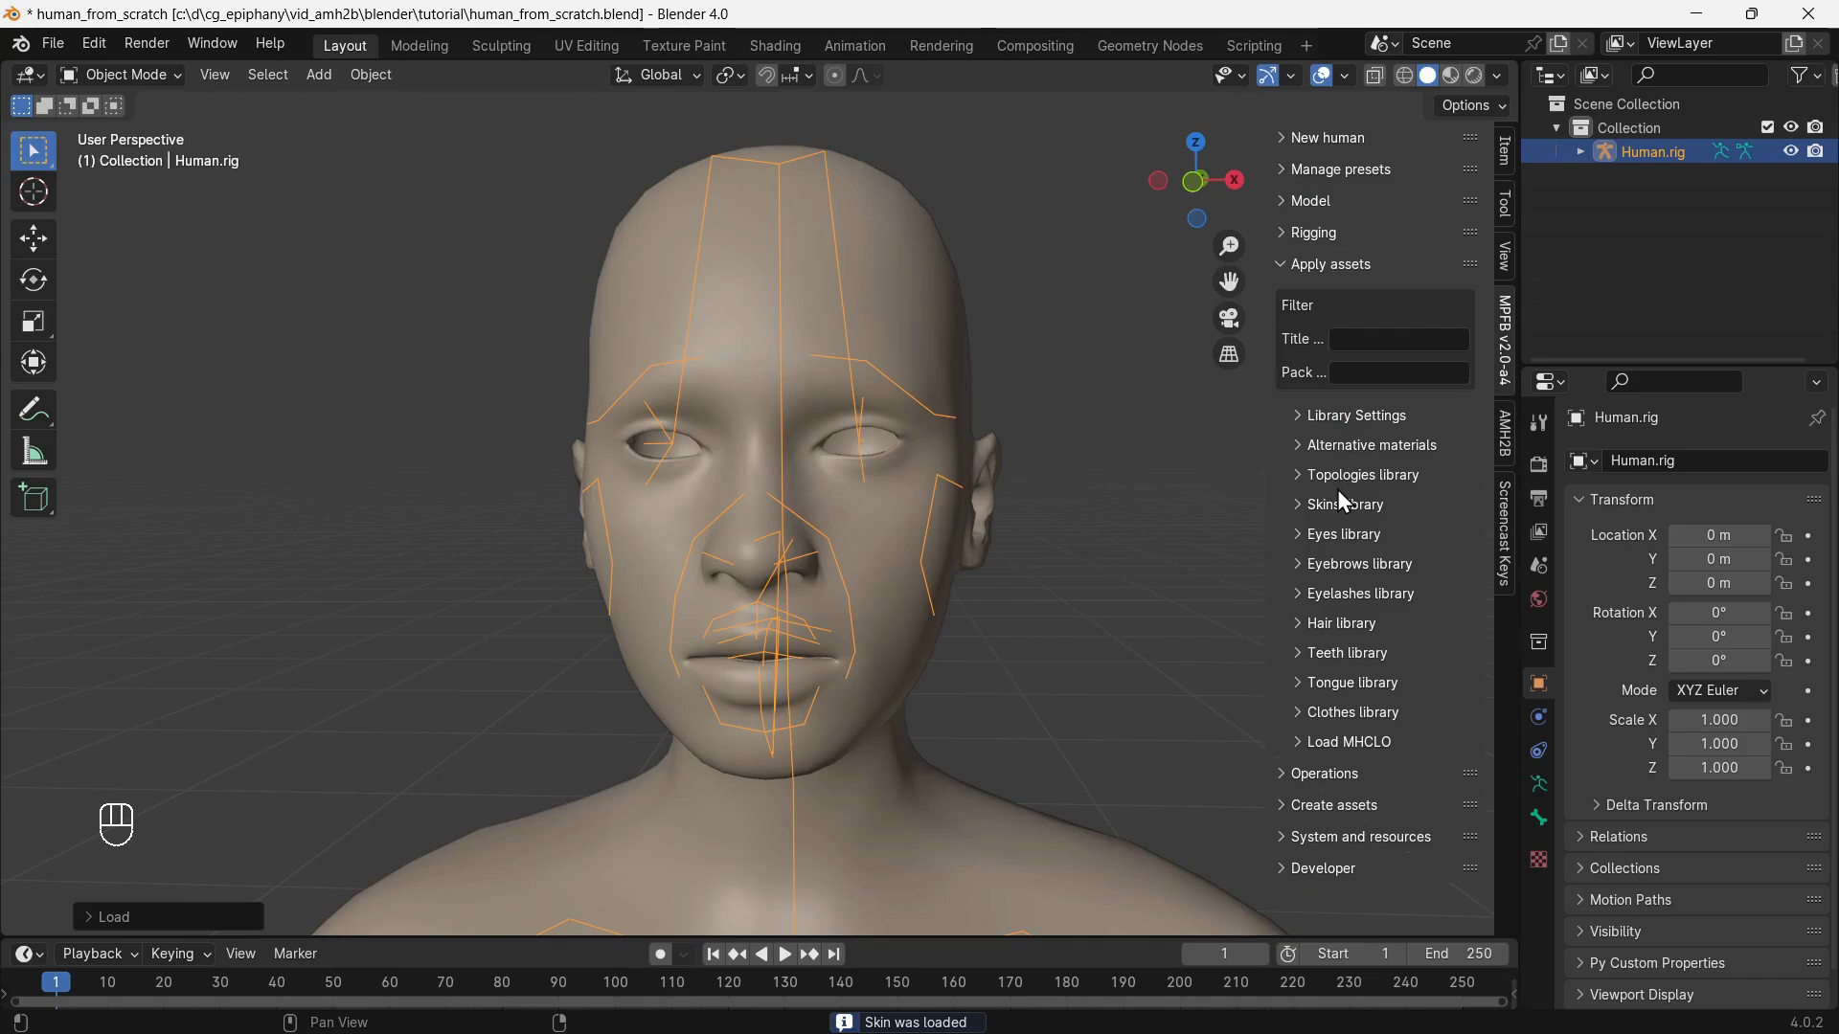
pyautogui.click(1338, 545)
pyautogui.click(1367, 767)
pyautogui.click(1319, 508)
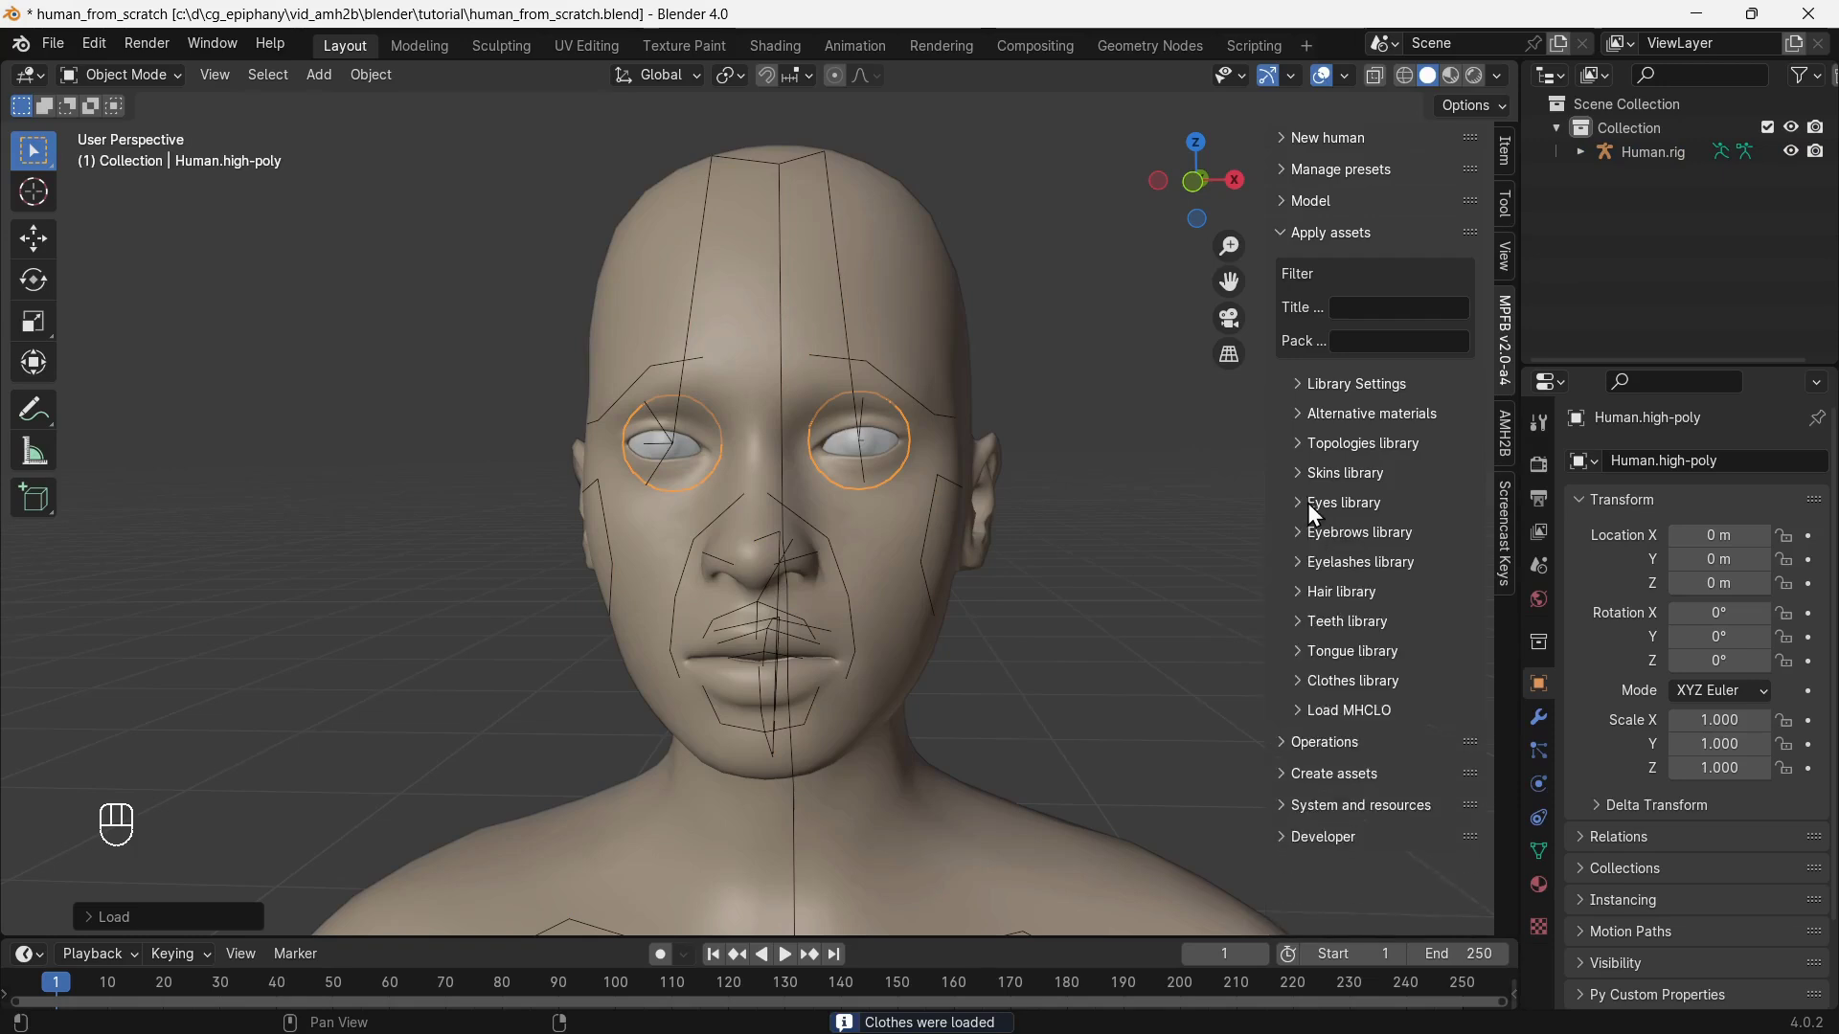
# Add the Eyebrow001 eyebrows and Eyelashes01 eyelashes.
pyautogui.click(1327, 545)
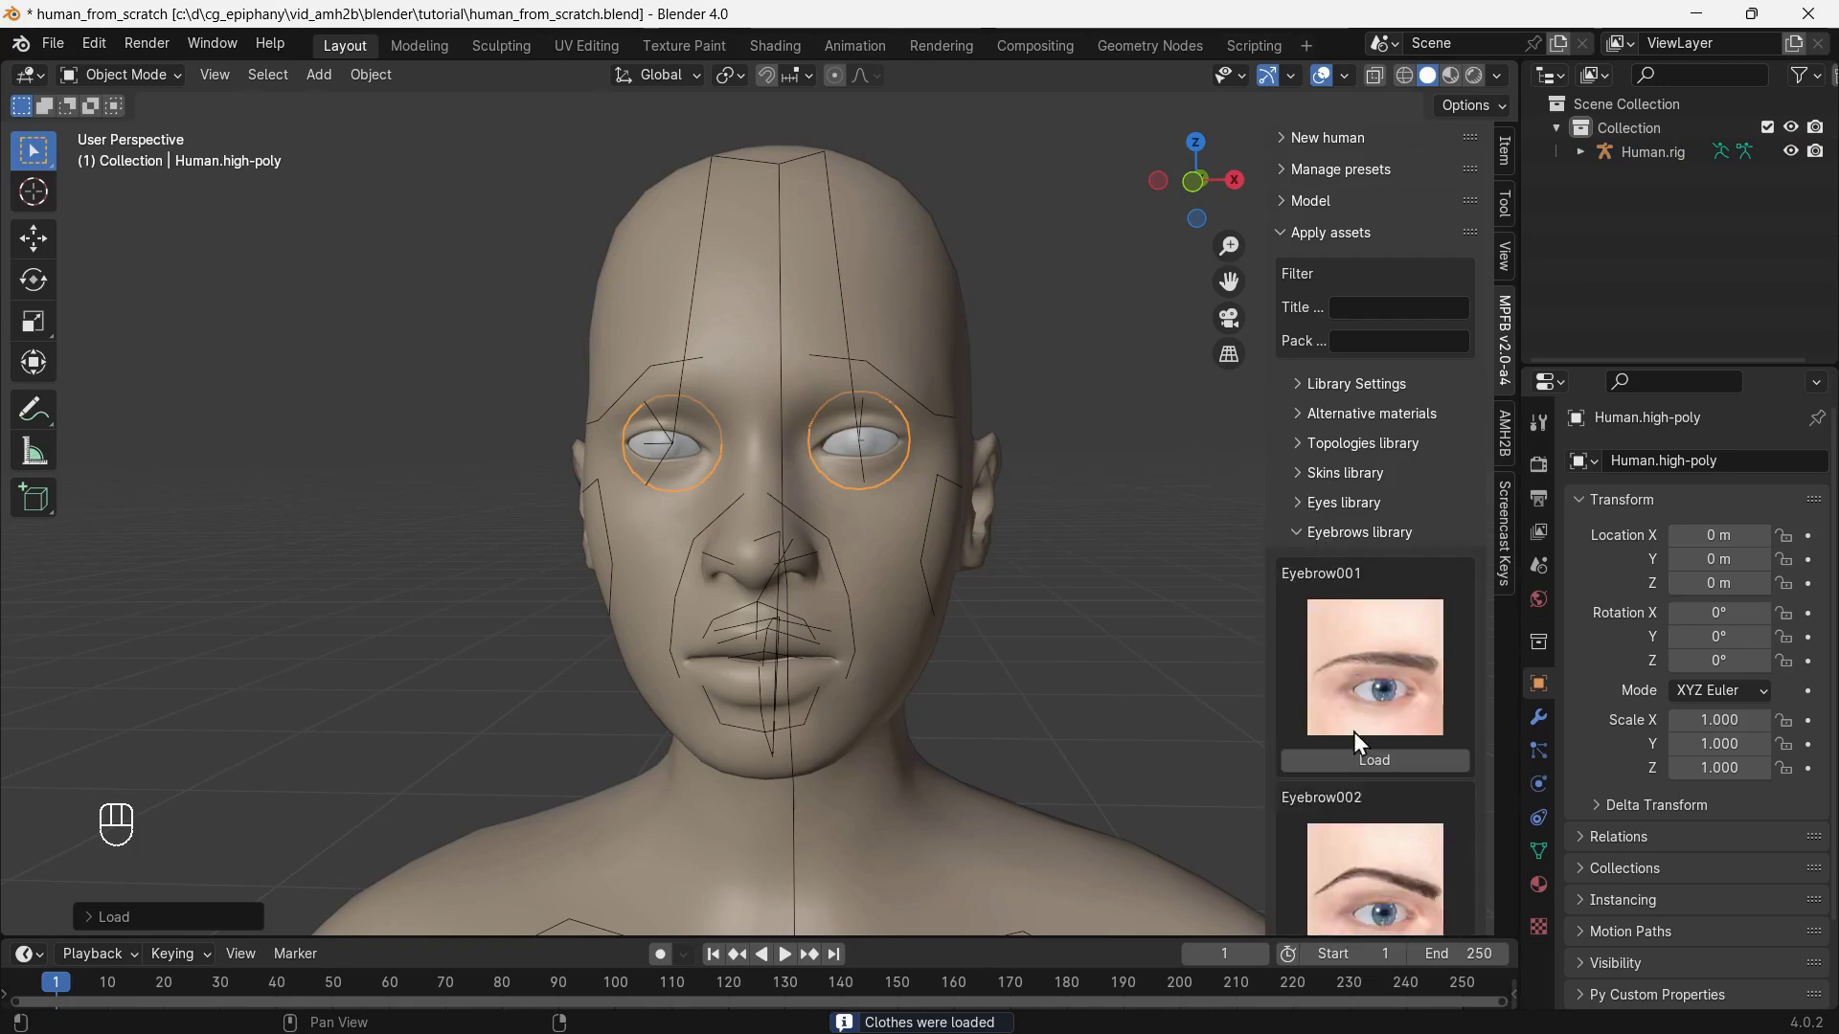
pyautogui.click(1378, 767)
pyautogui.click(1320, 538)
pyautogui.click(1337, 569)
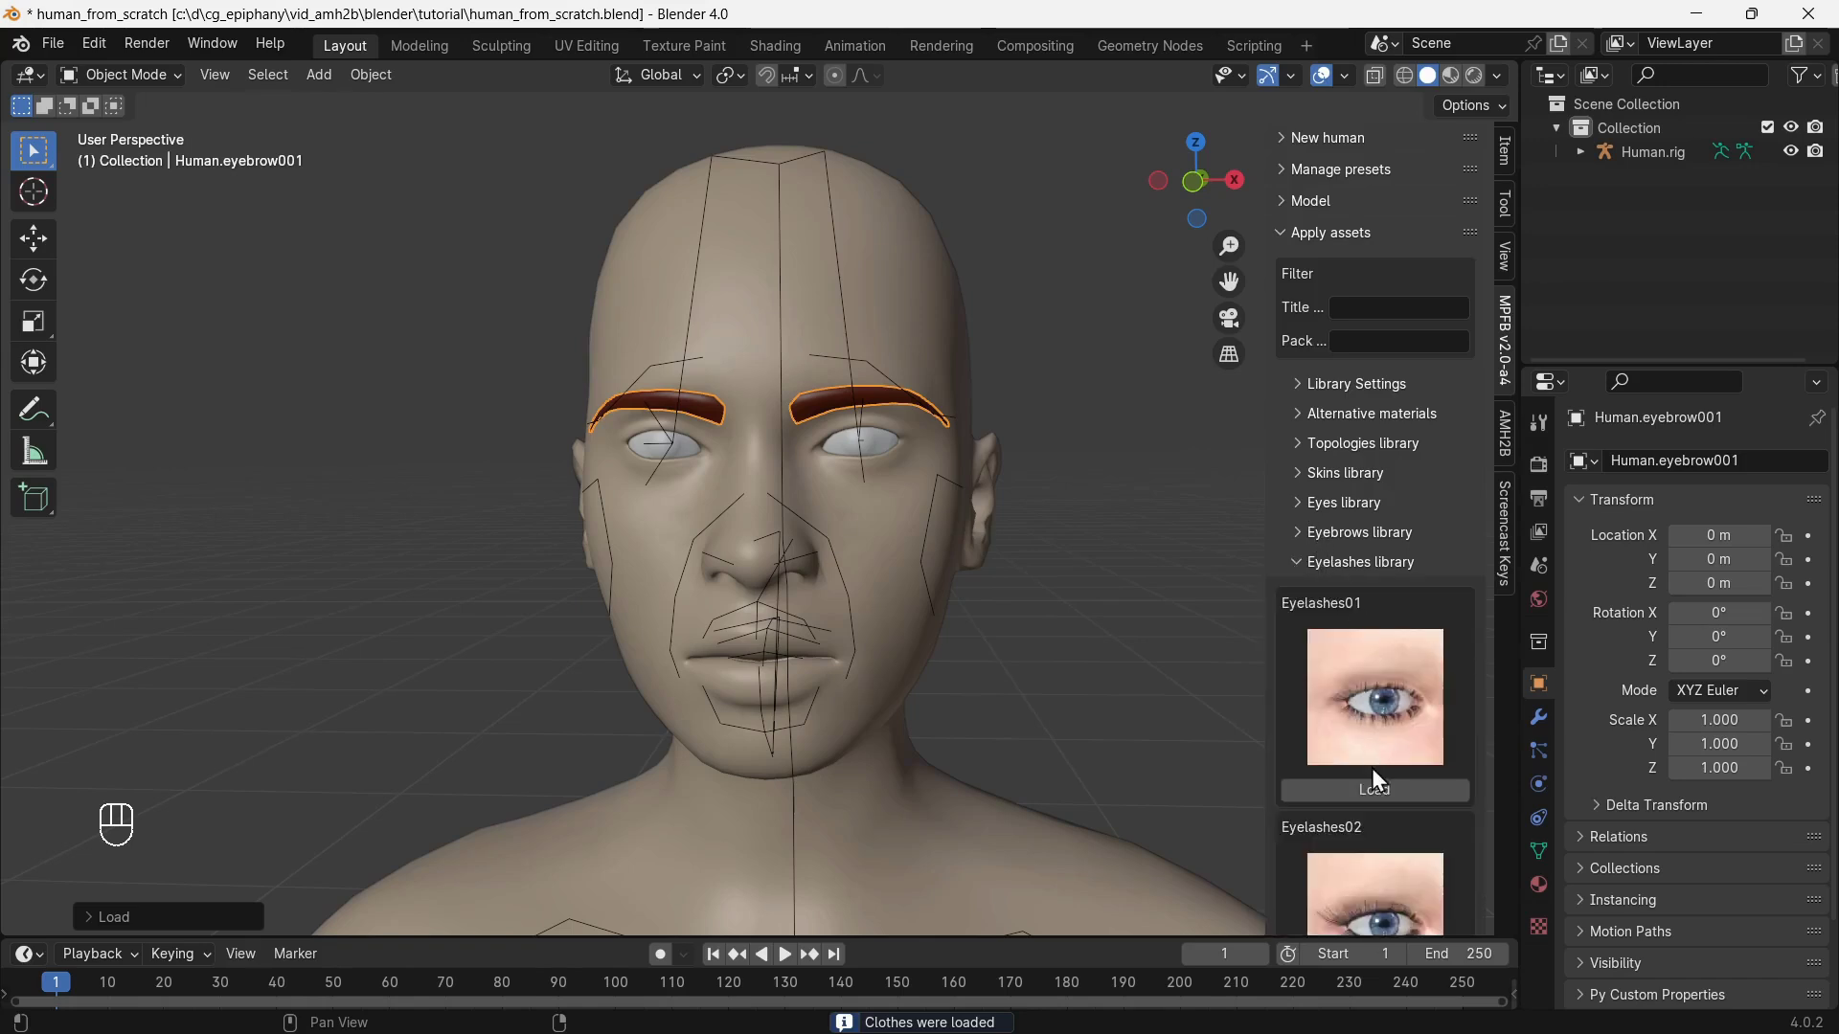
pyautogui.click(1389, 799)
pyautogui.click(1319, 575)
# Add the braid01 red hair and teeth to the human.
pyautogui.click(1333, 601)
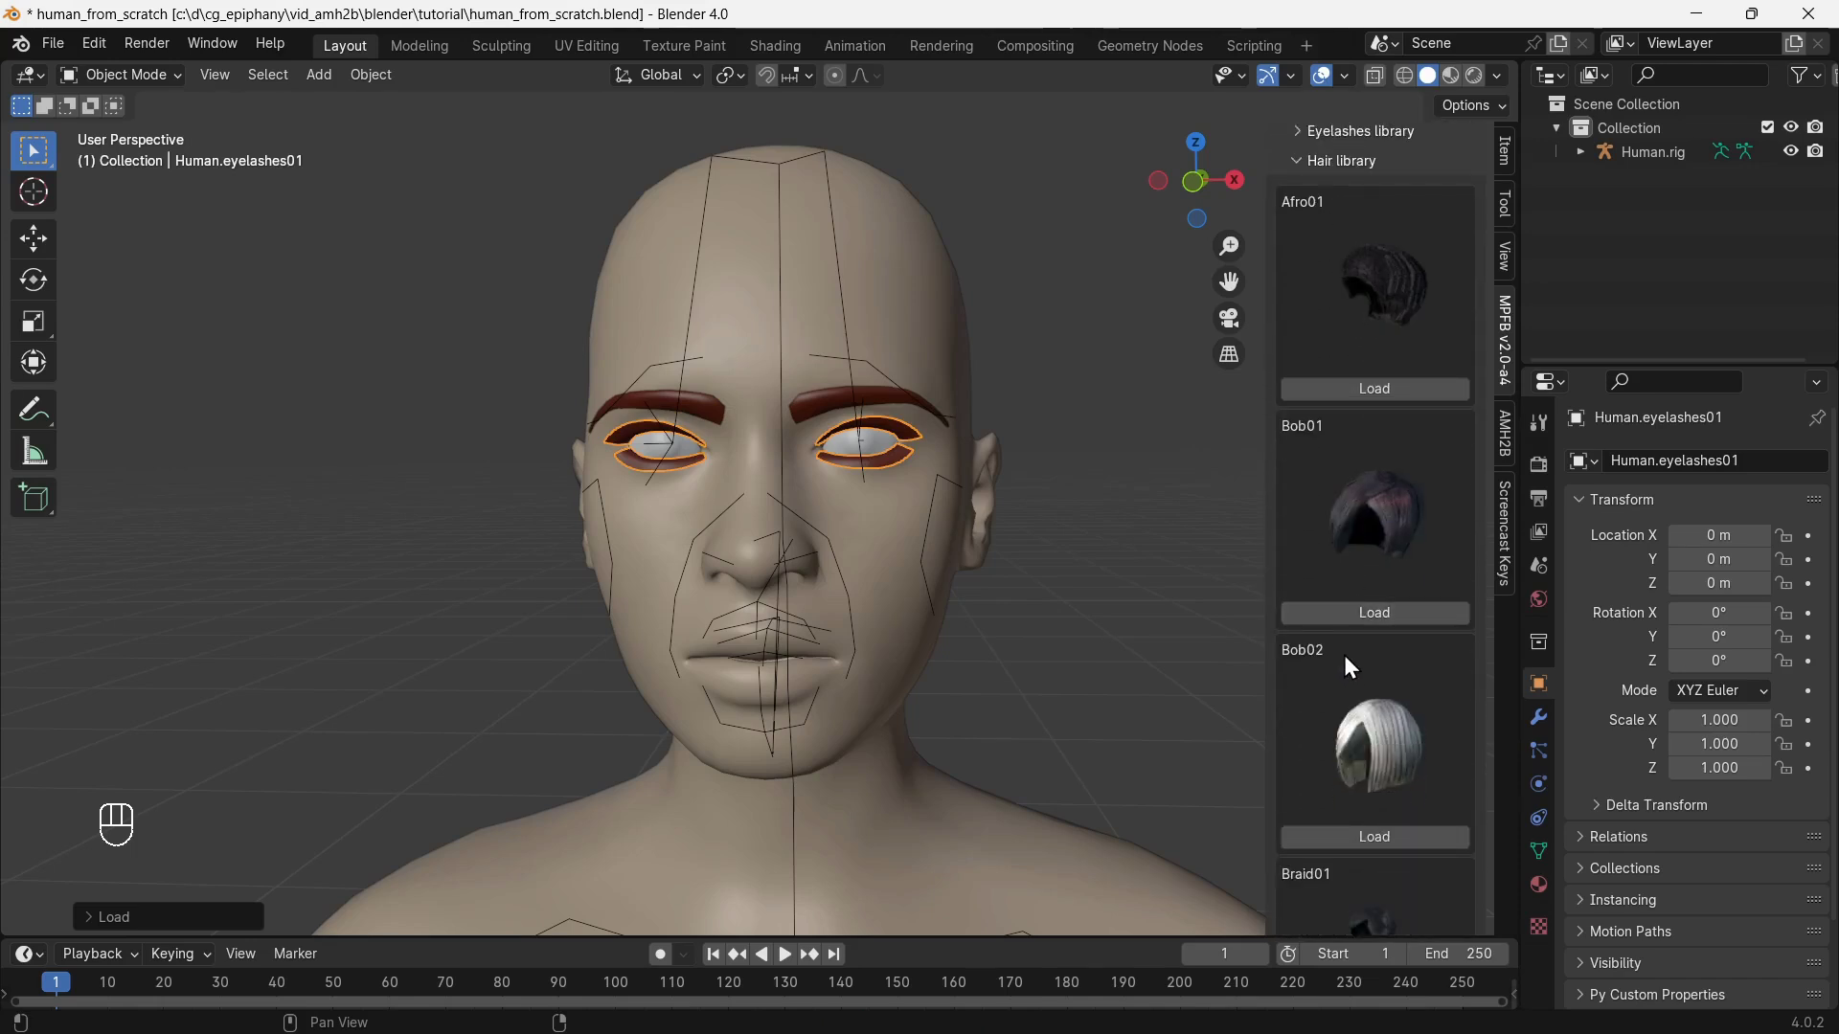
pyautogui.click(1393, 832)
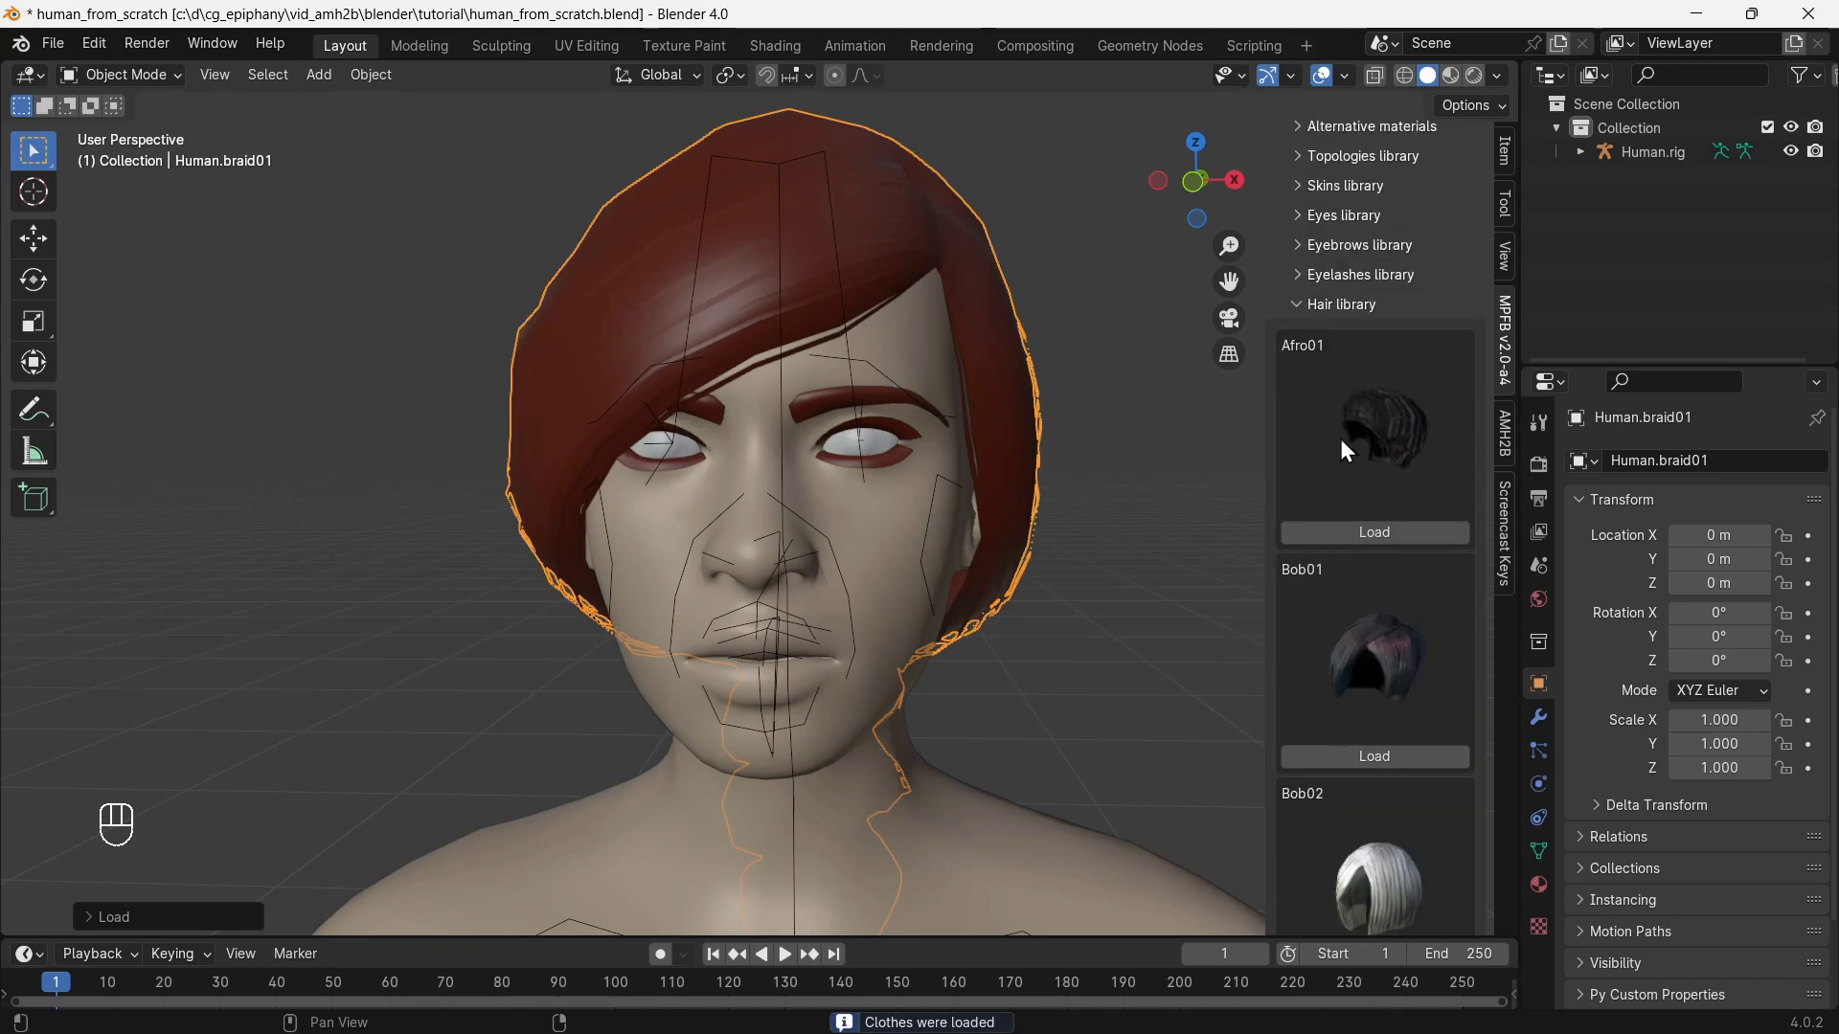
pyautogui.click(1330, 317)
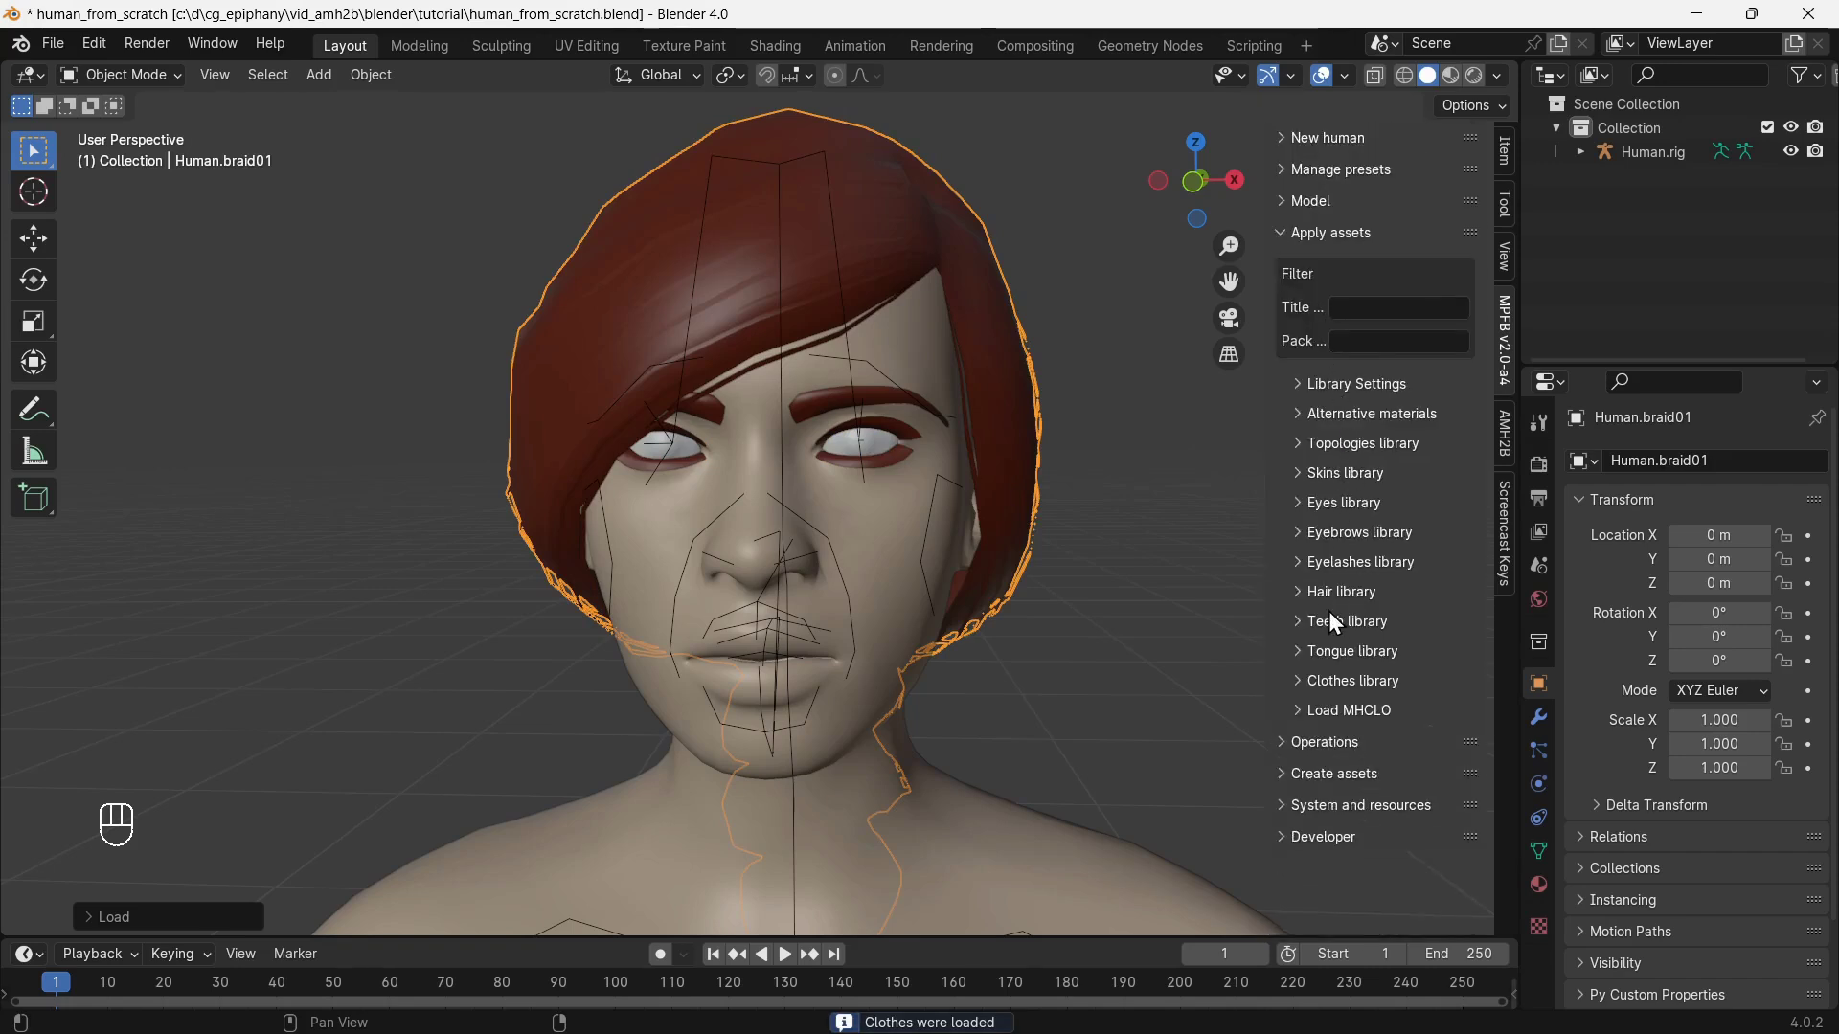
pyautogui.moveTo(1342, 632); pyautogui.dragTo(1387, 711)
pyautogui.click(1388, 716)
# Load the Female casualsuit01 outfit from the Clothes library and collapse it.
pyautogui.middleClick(1326, 489)
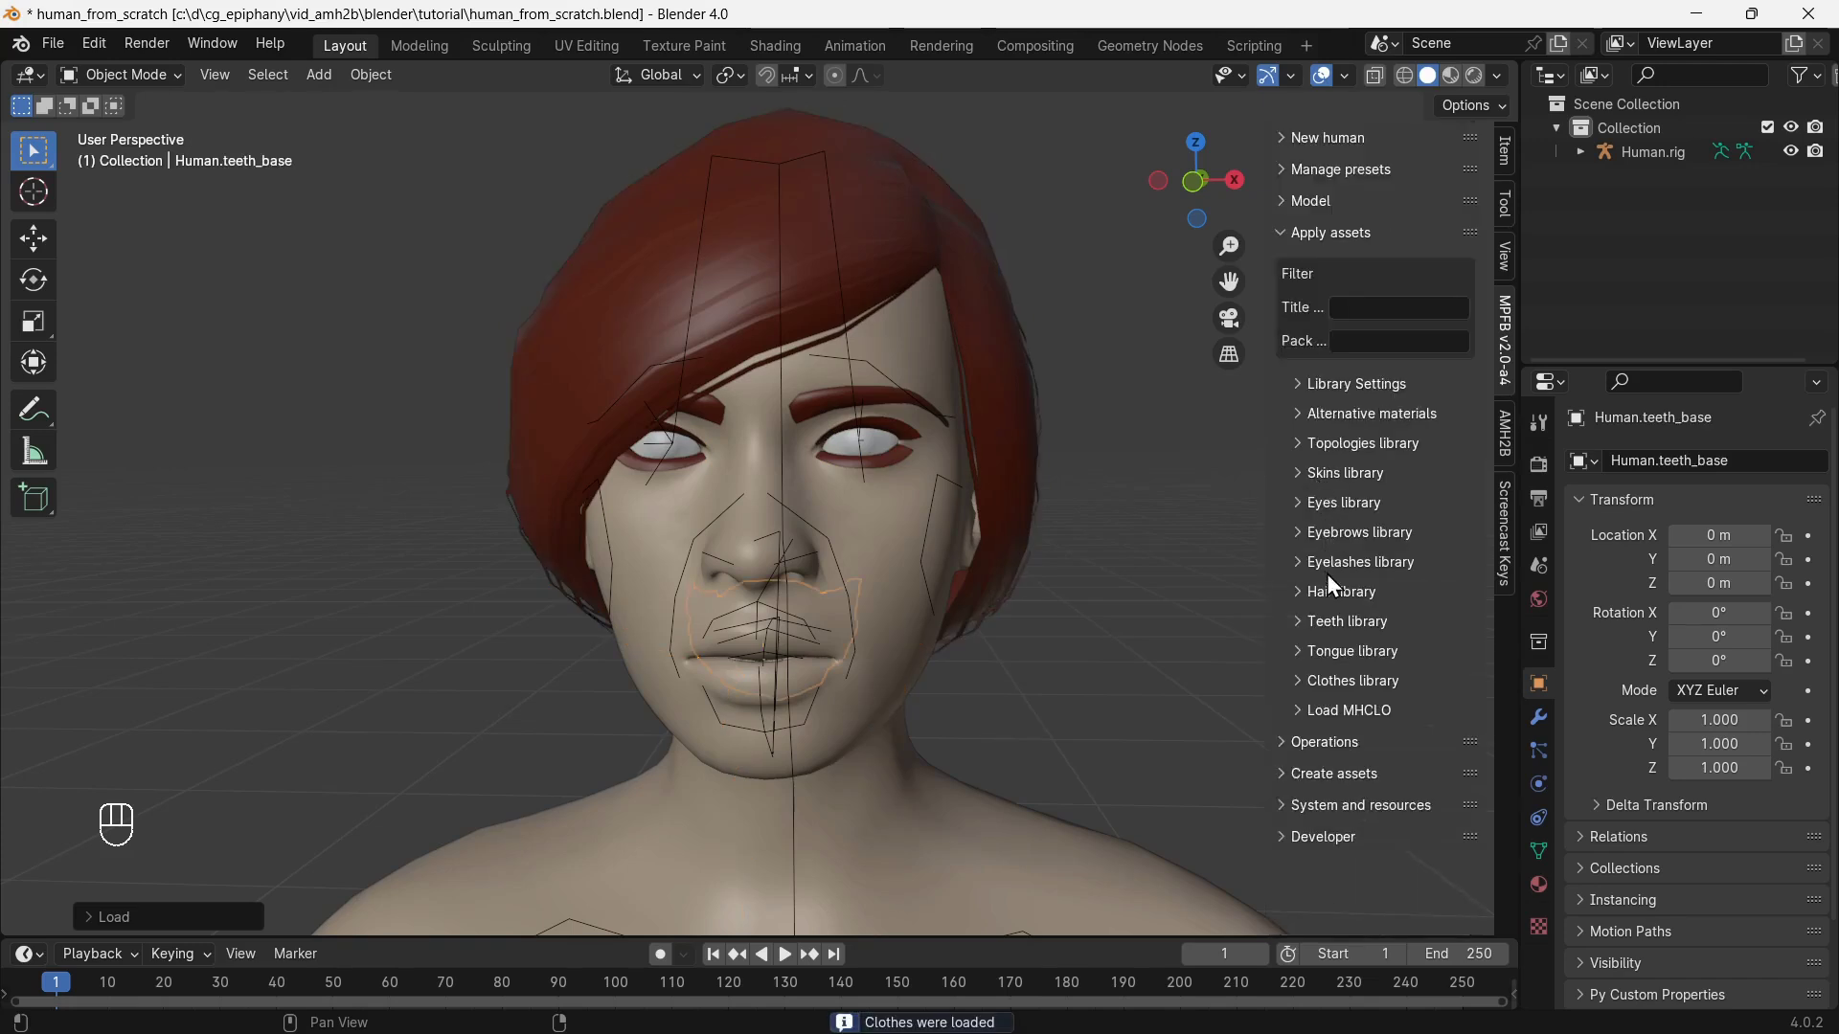
pyautogui.moveTo(1339, 660); pyautogui.dragTo(1364, 888)
pyautogui.middleClick(1321, 663)
pyautogui.moveTo(1334, 690); pyautogui.dragTo(1371, 703)
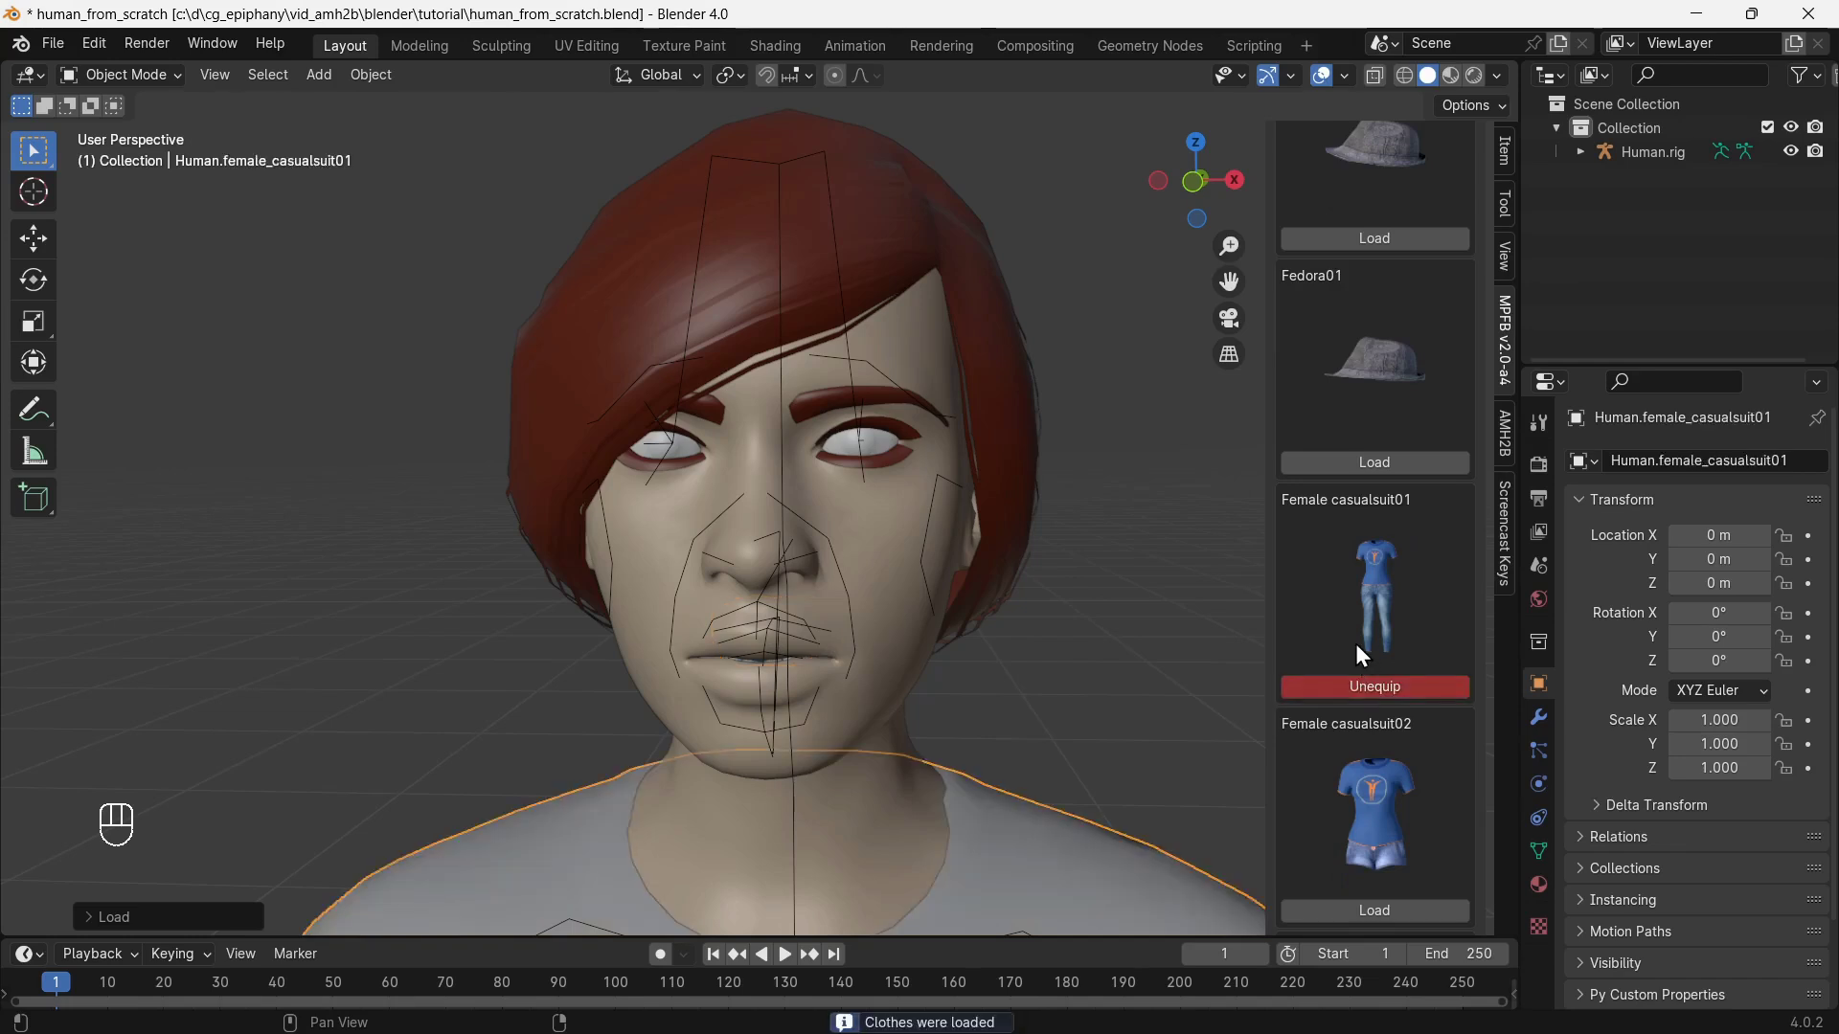
pyautogui.middleClick(1337, 402)
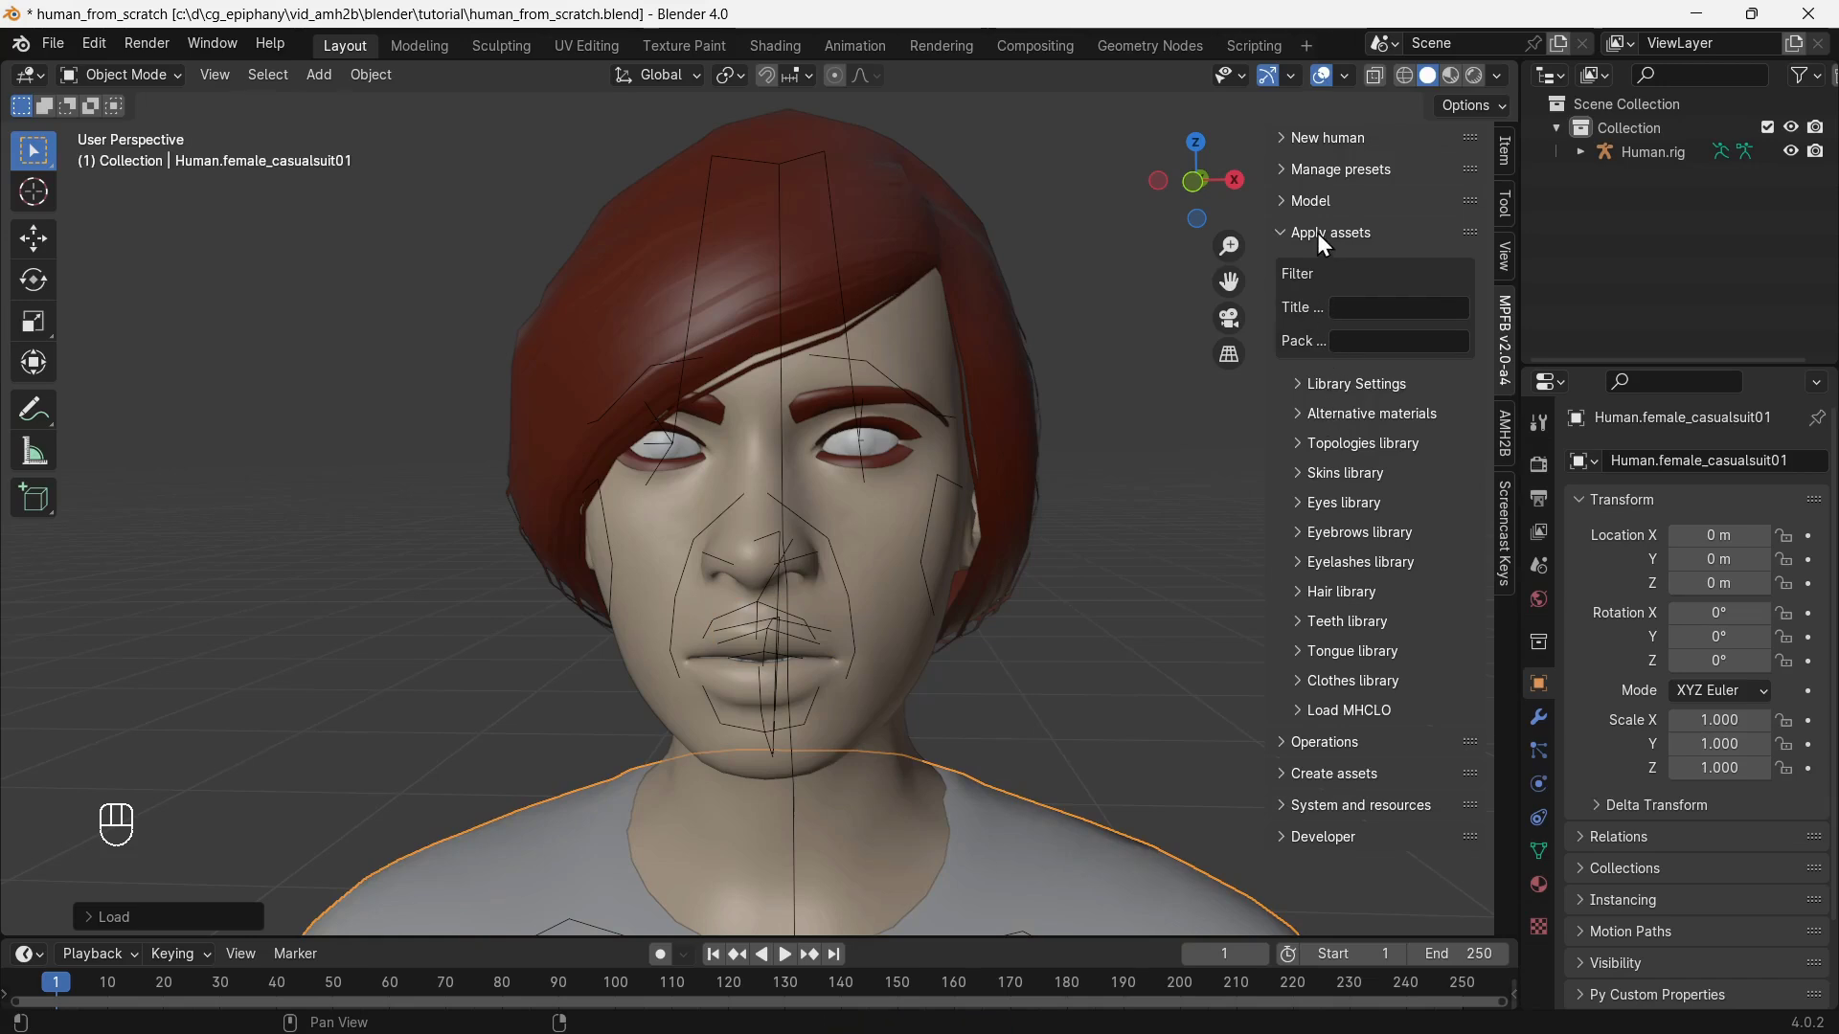
# Save as apply_assets.blend and load the MPFB2 viseme preset onto Human.rig, creating 11 actions.
pyautogui.middleClick(1329, 243)
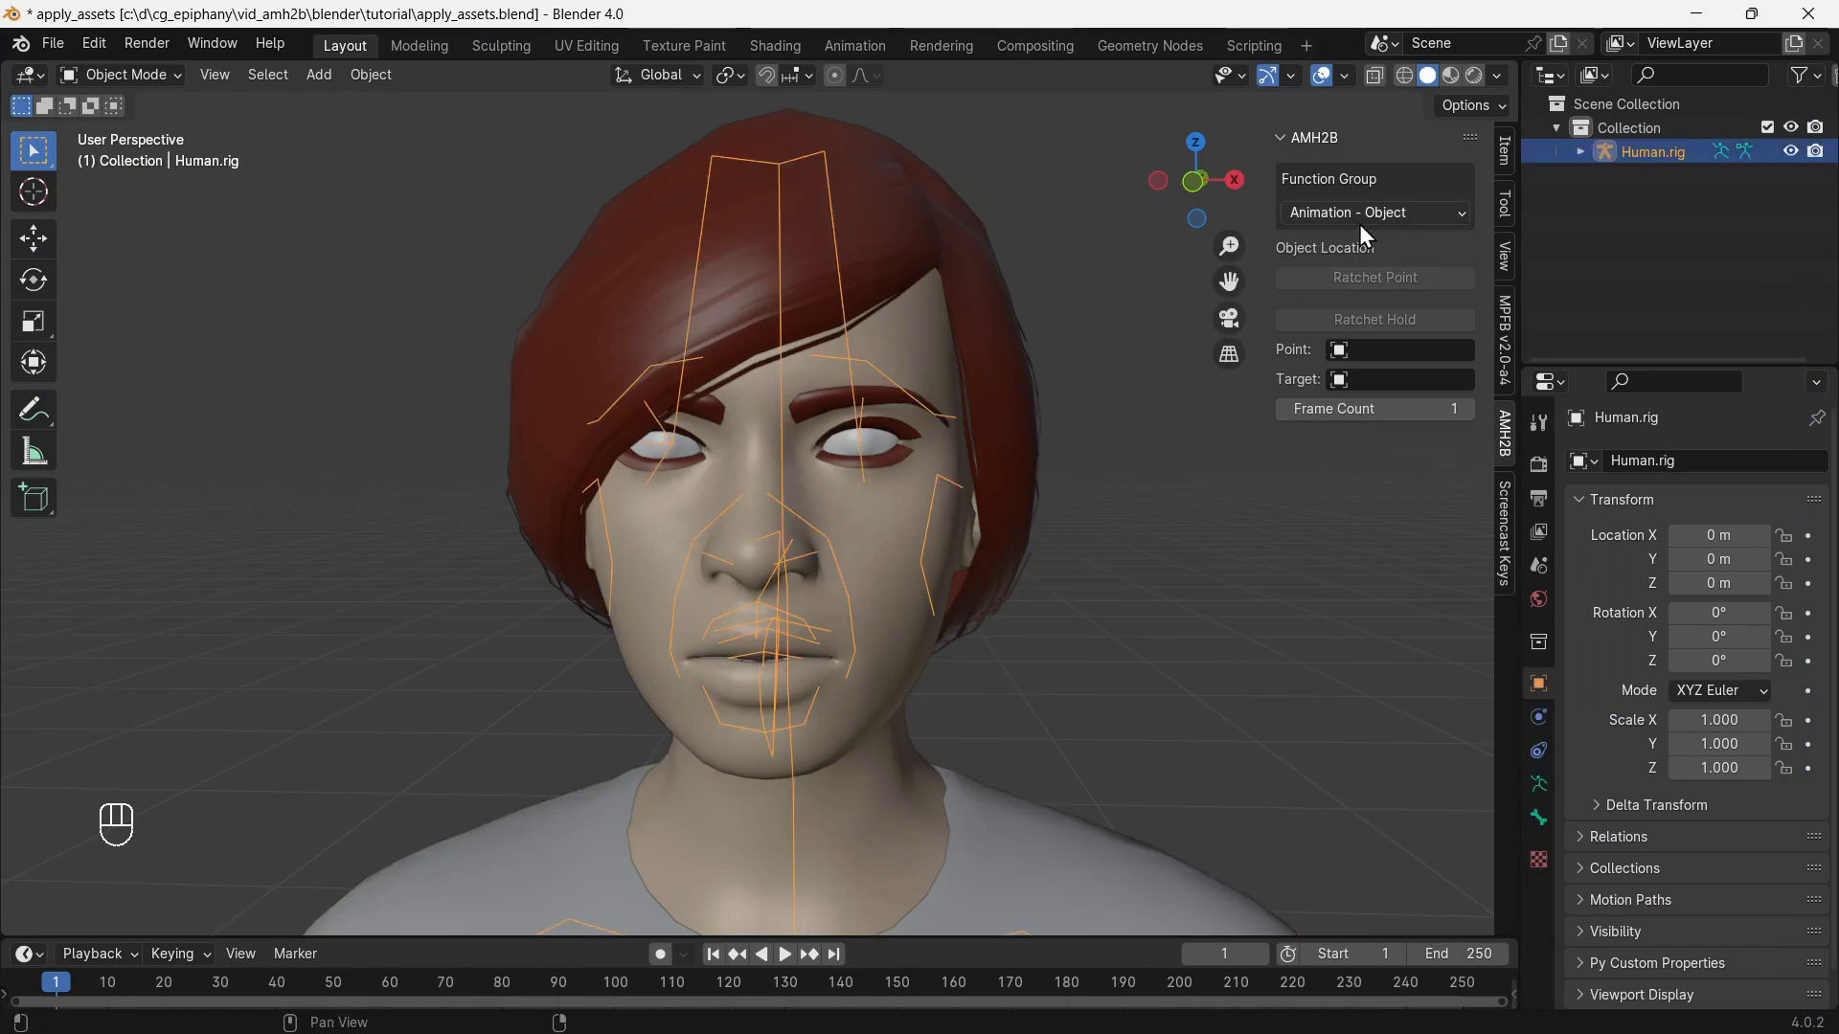
pyautogui.moveTo(1374, 227); pyautogui.dragTo(1385, 278)
pyautogui.moveTo(1358, 259); pyautogui.dragTo(1374, 387)
pyautogui.moveTo(1364, 402); pyautogui.dragTo(1490, 520)
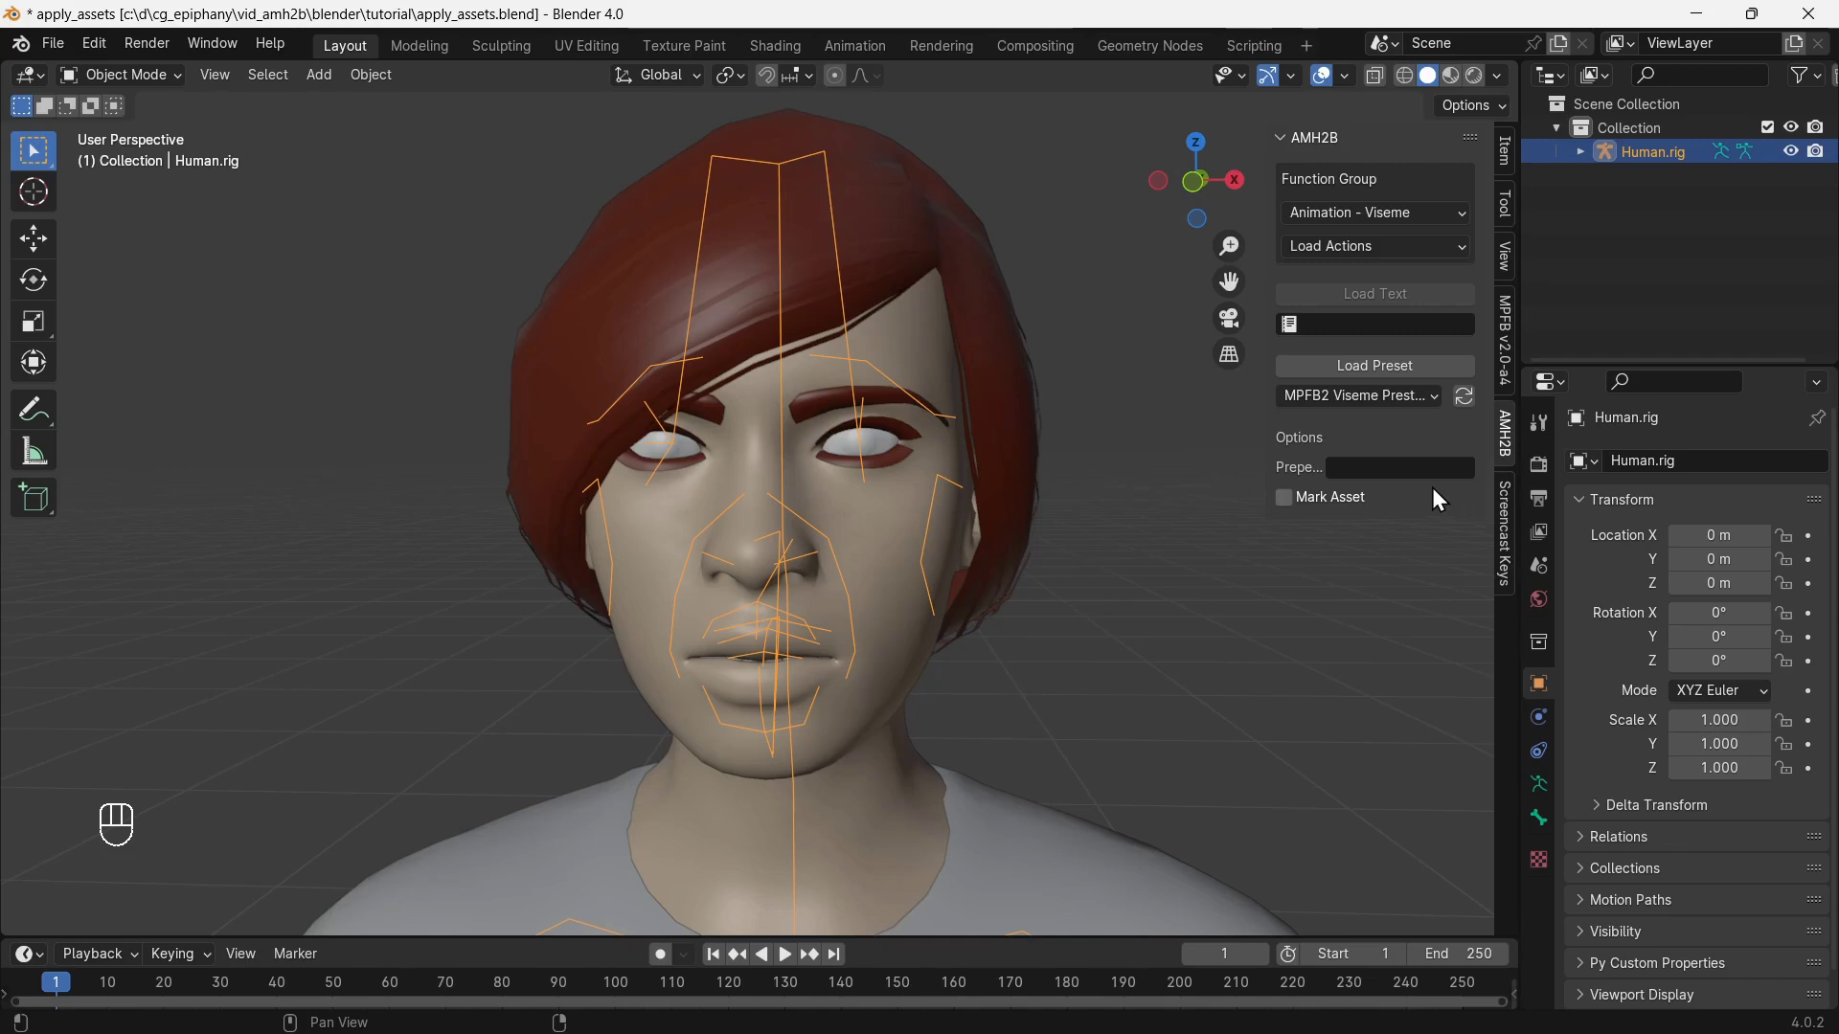
pyautogui.click(1399, 378)
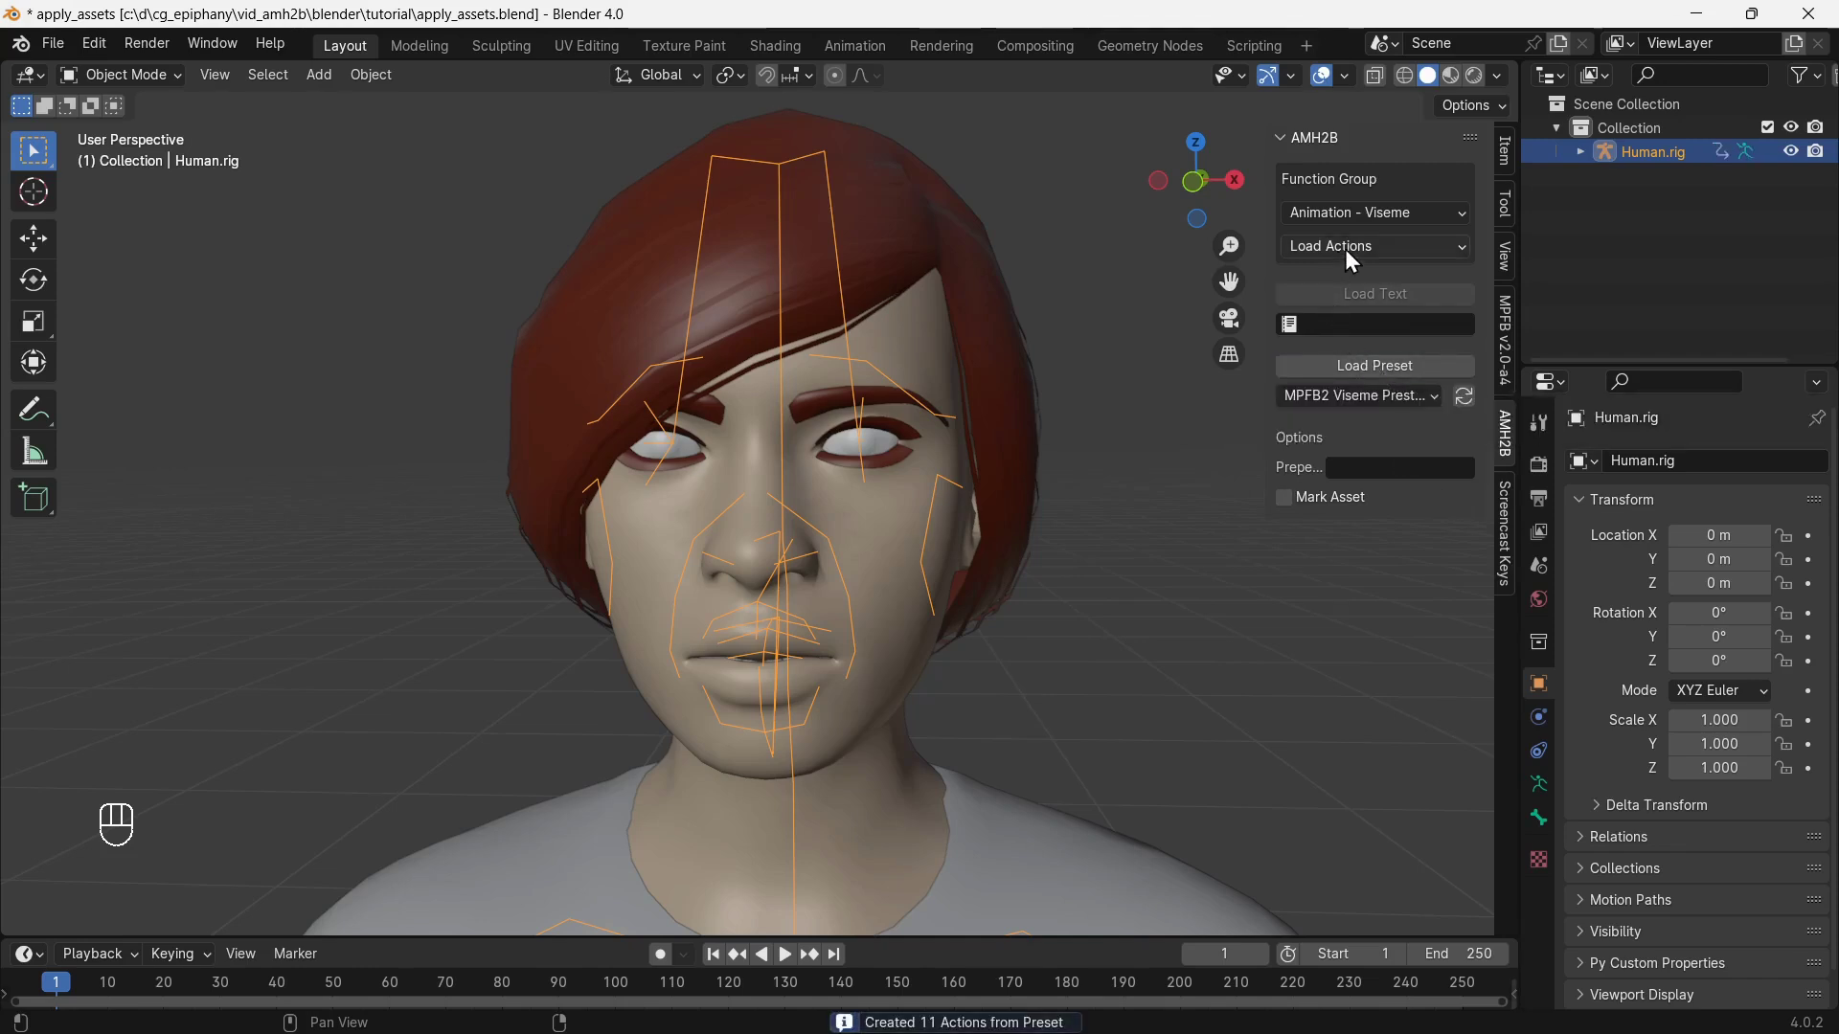
# Load the 133,779-word phoneme dictionary with Preston Blair mapping in AMH2B.
pyautogui.moveTo(1356, 260); pyautogui.dragTo(1365, 366)
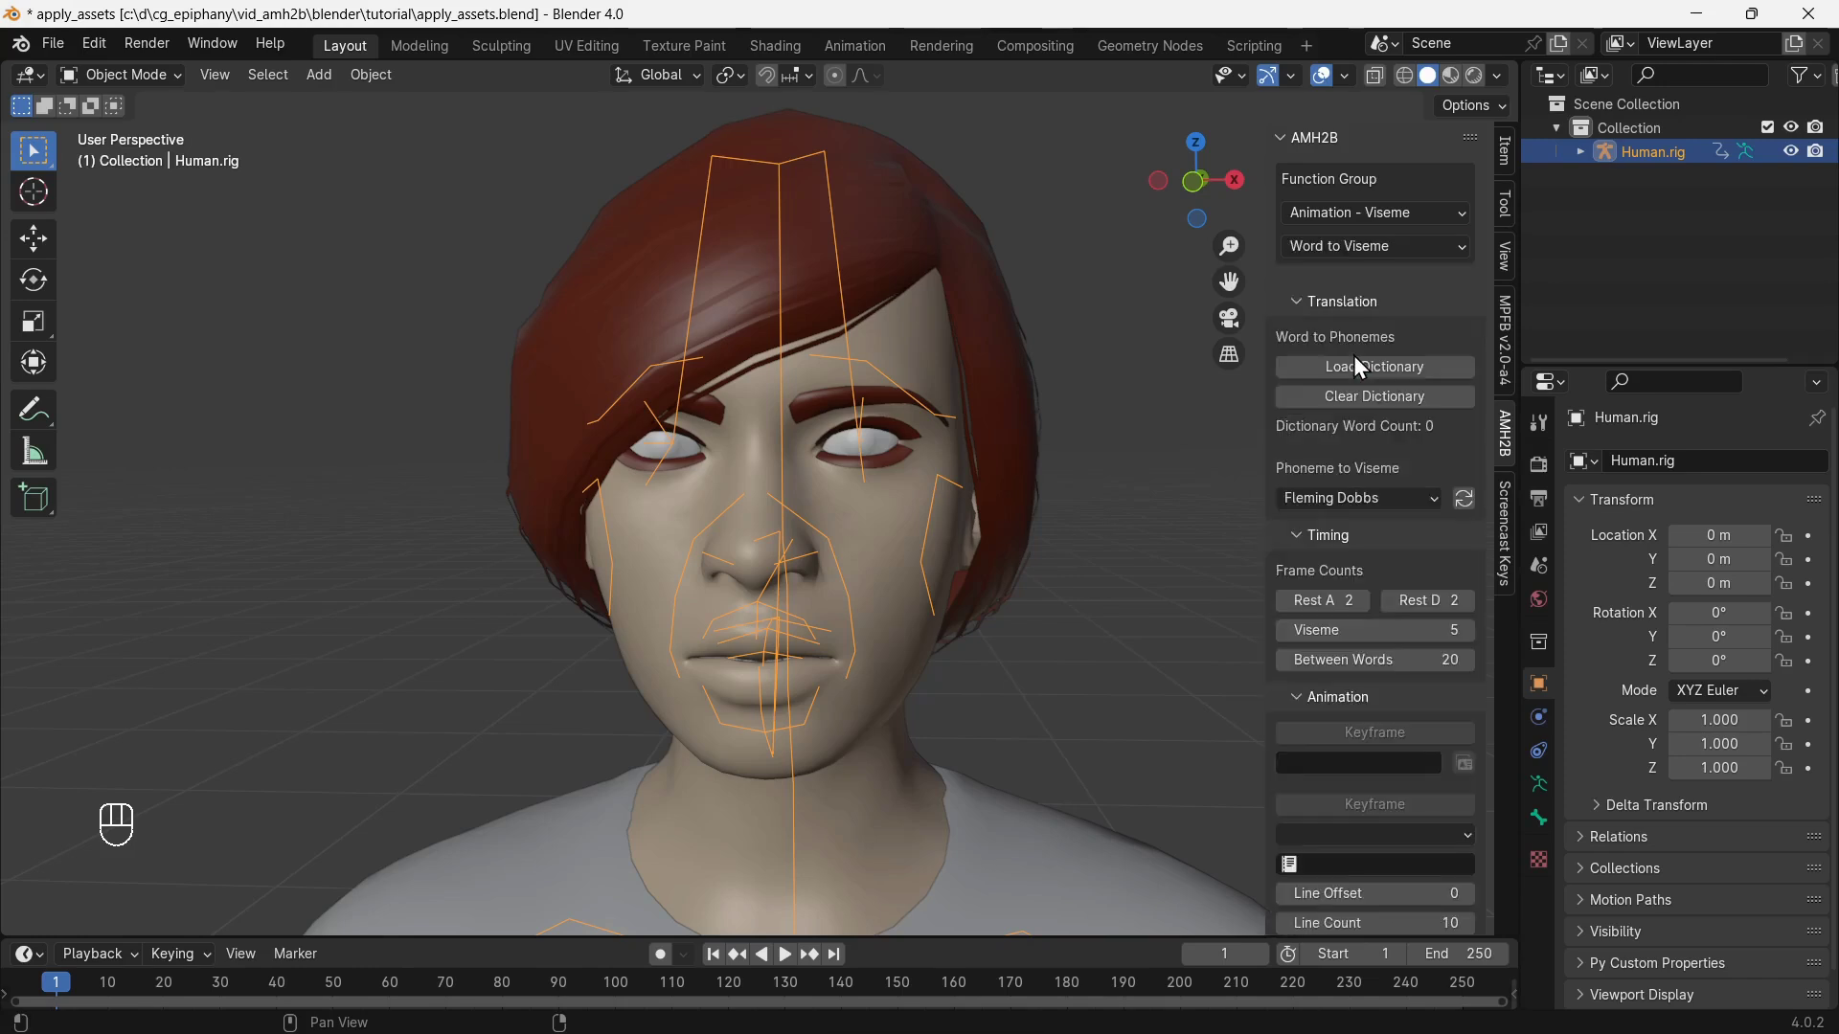
pyautogui.moveTo(1390, 508); pyautogui.dragTo(1408, 561)
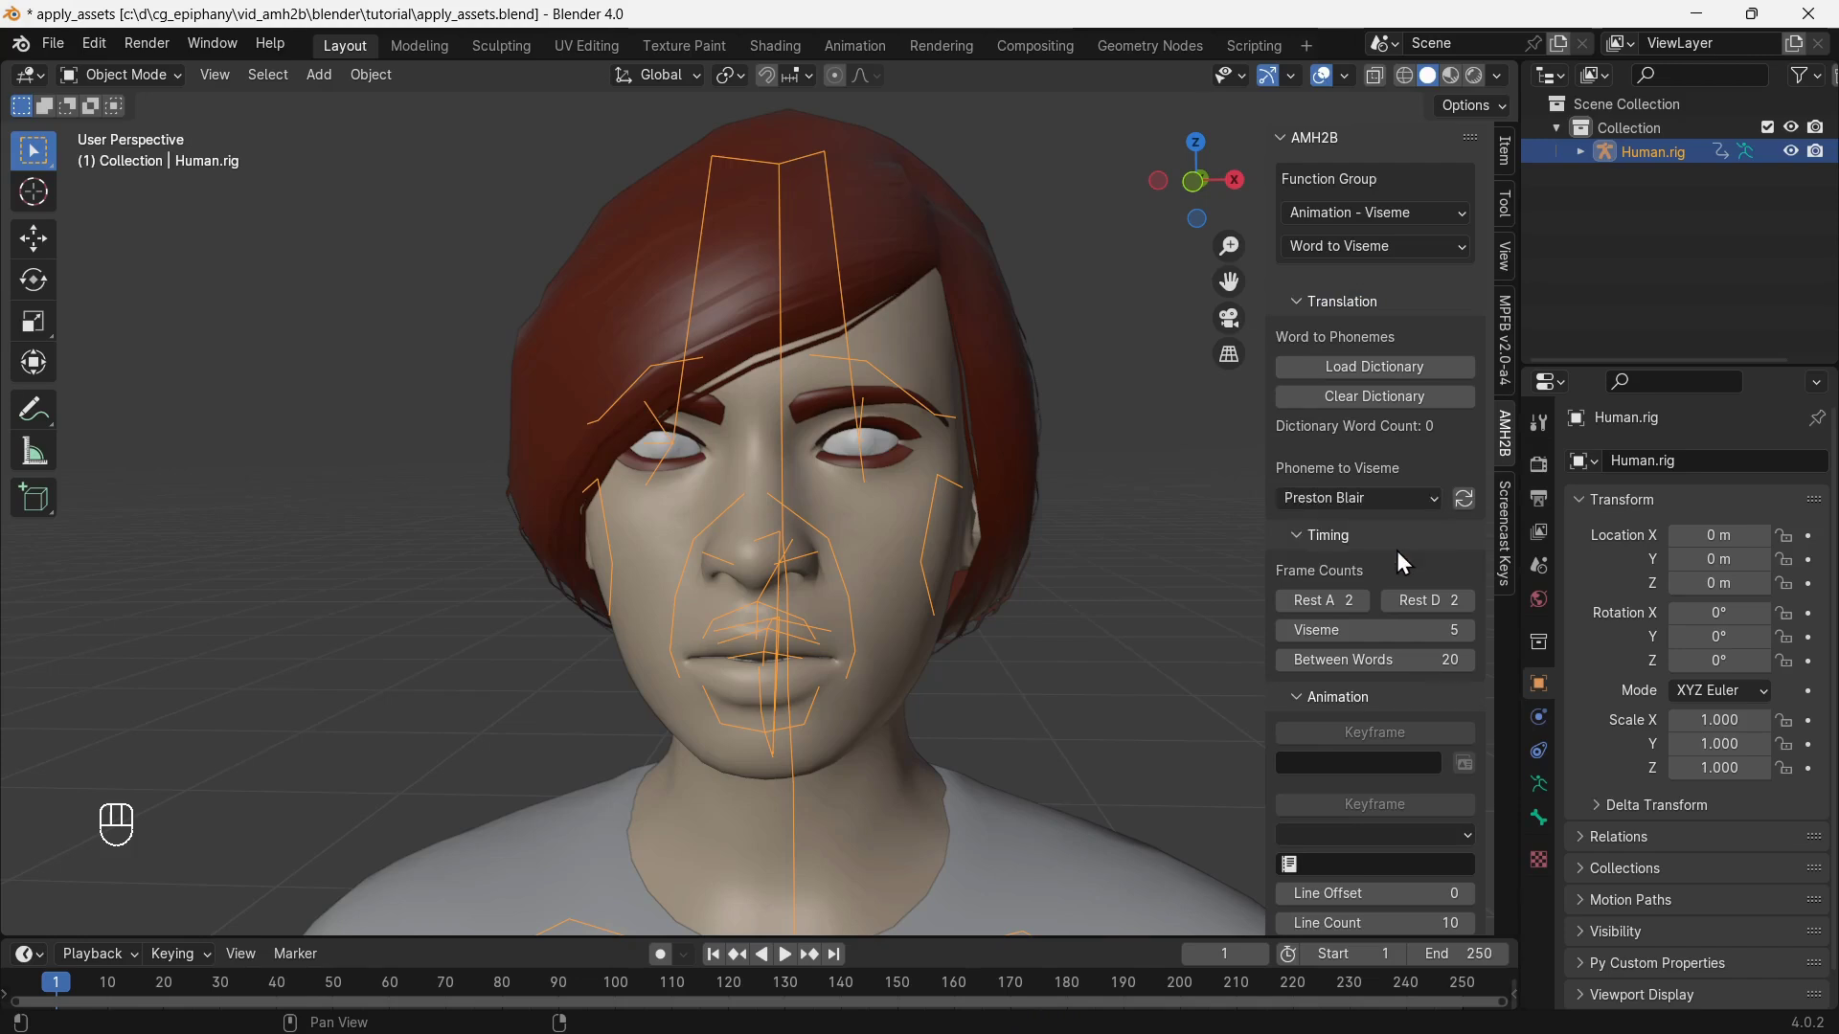
pyautogui.click(1425, 382)
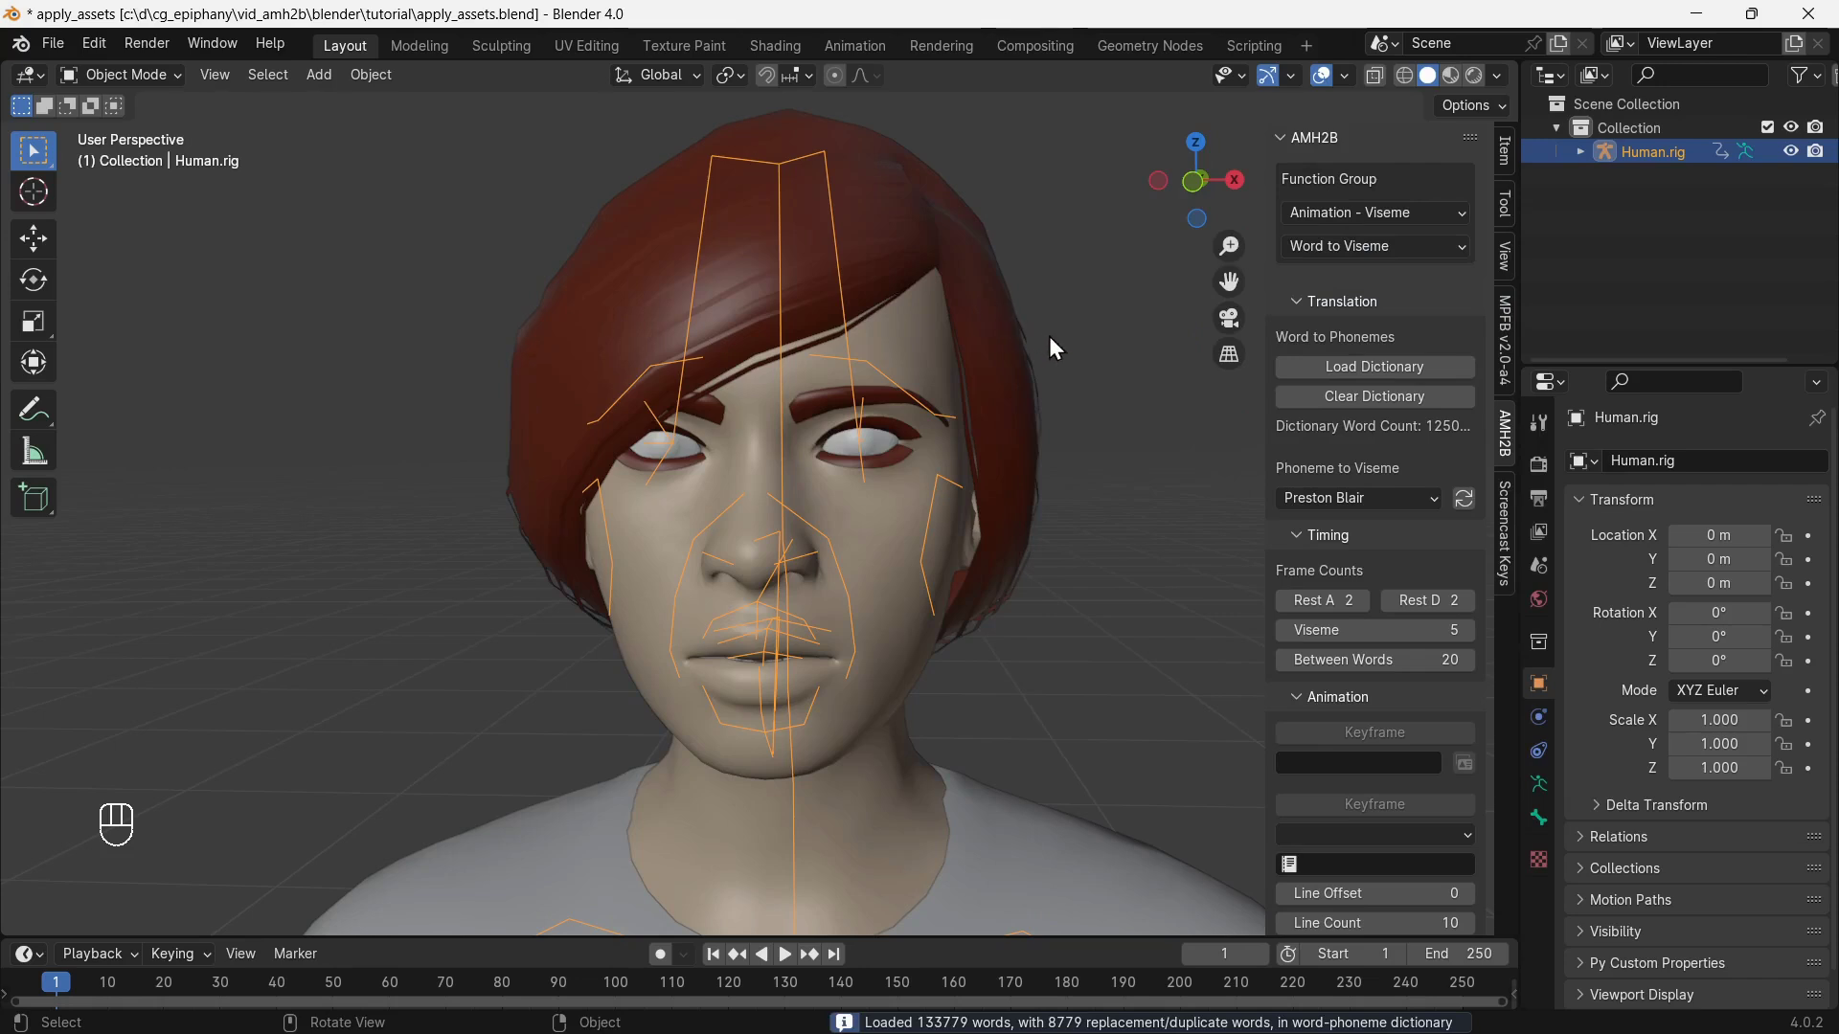
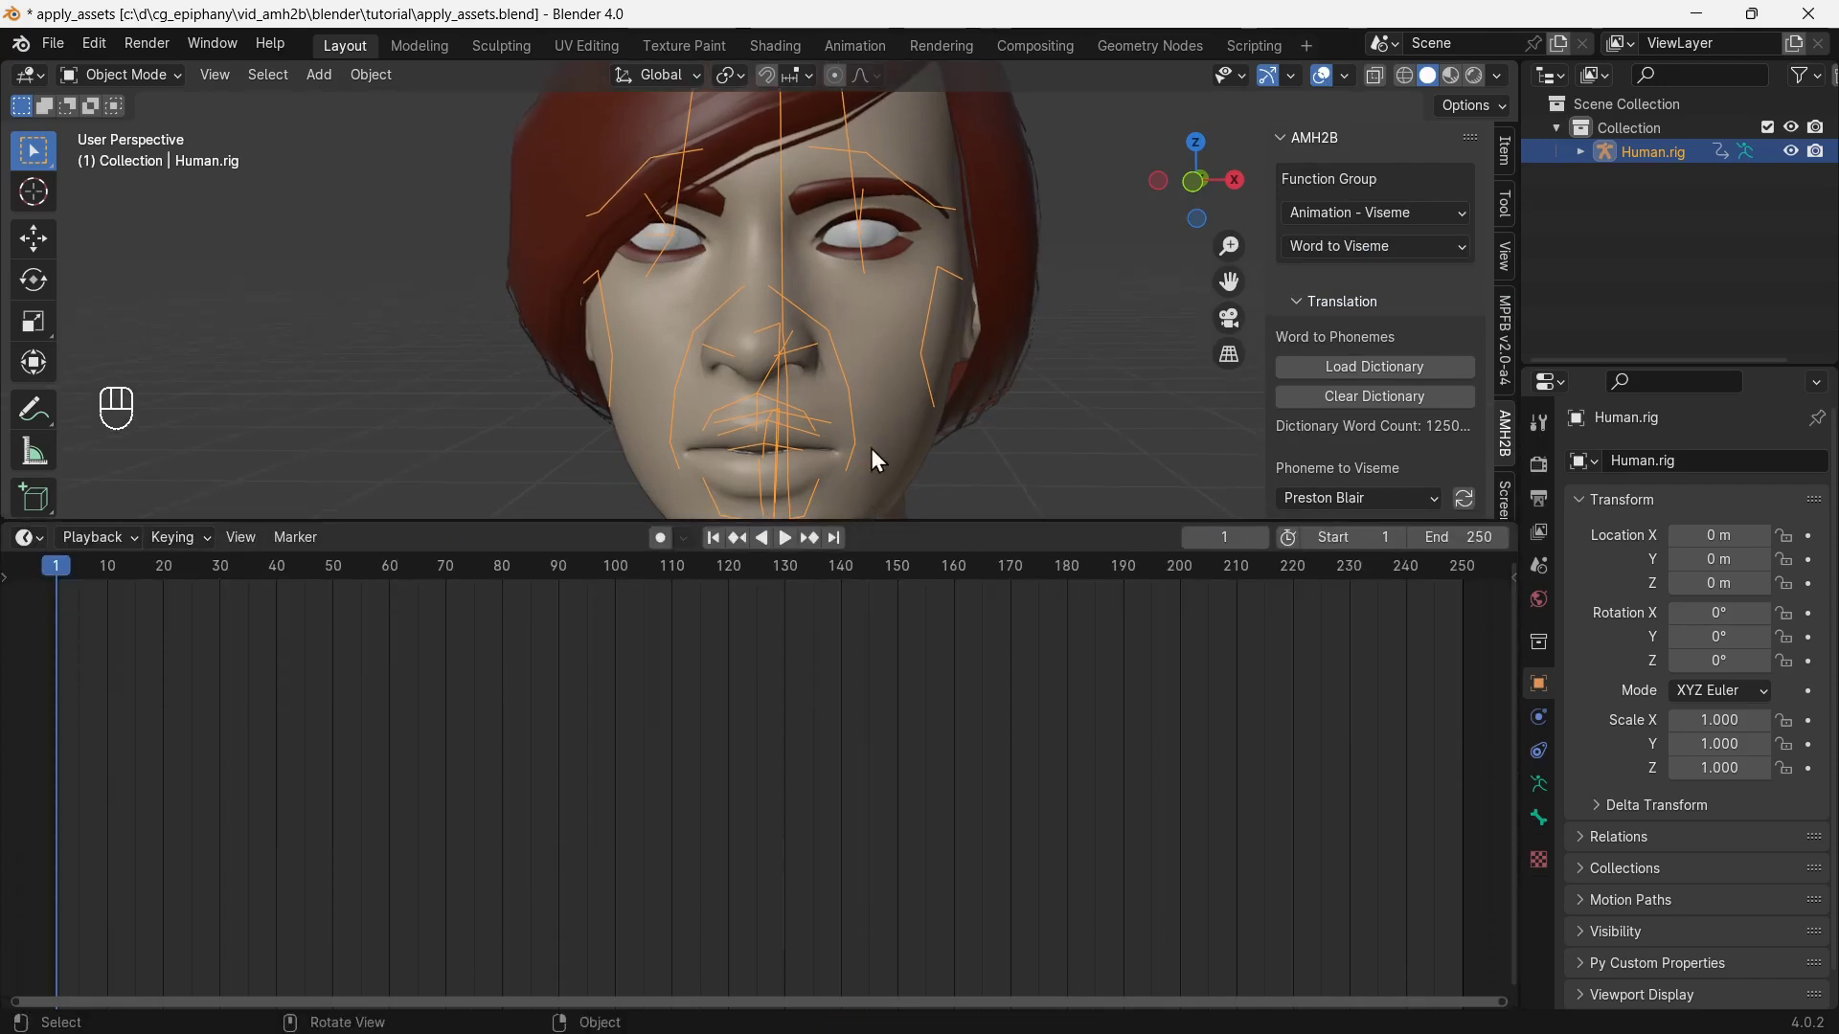
# In the Dope Sheet, add a marker at frame 20 named 'why don't scientists trust atoms'.
pyautogui.moveTo(28, 547); pyautogui.dragTo(334, 616)
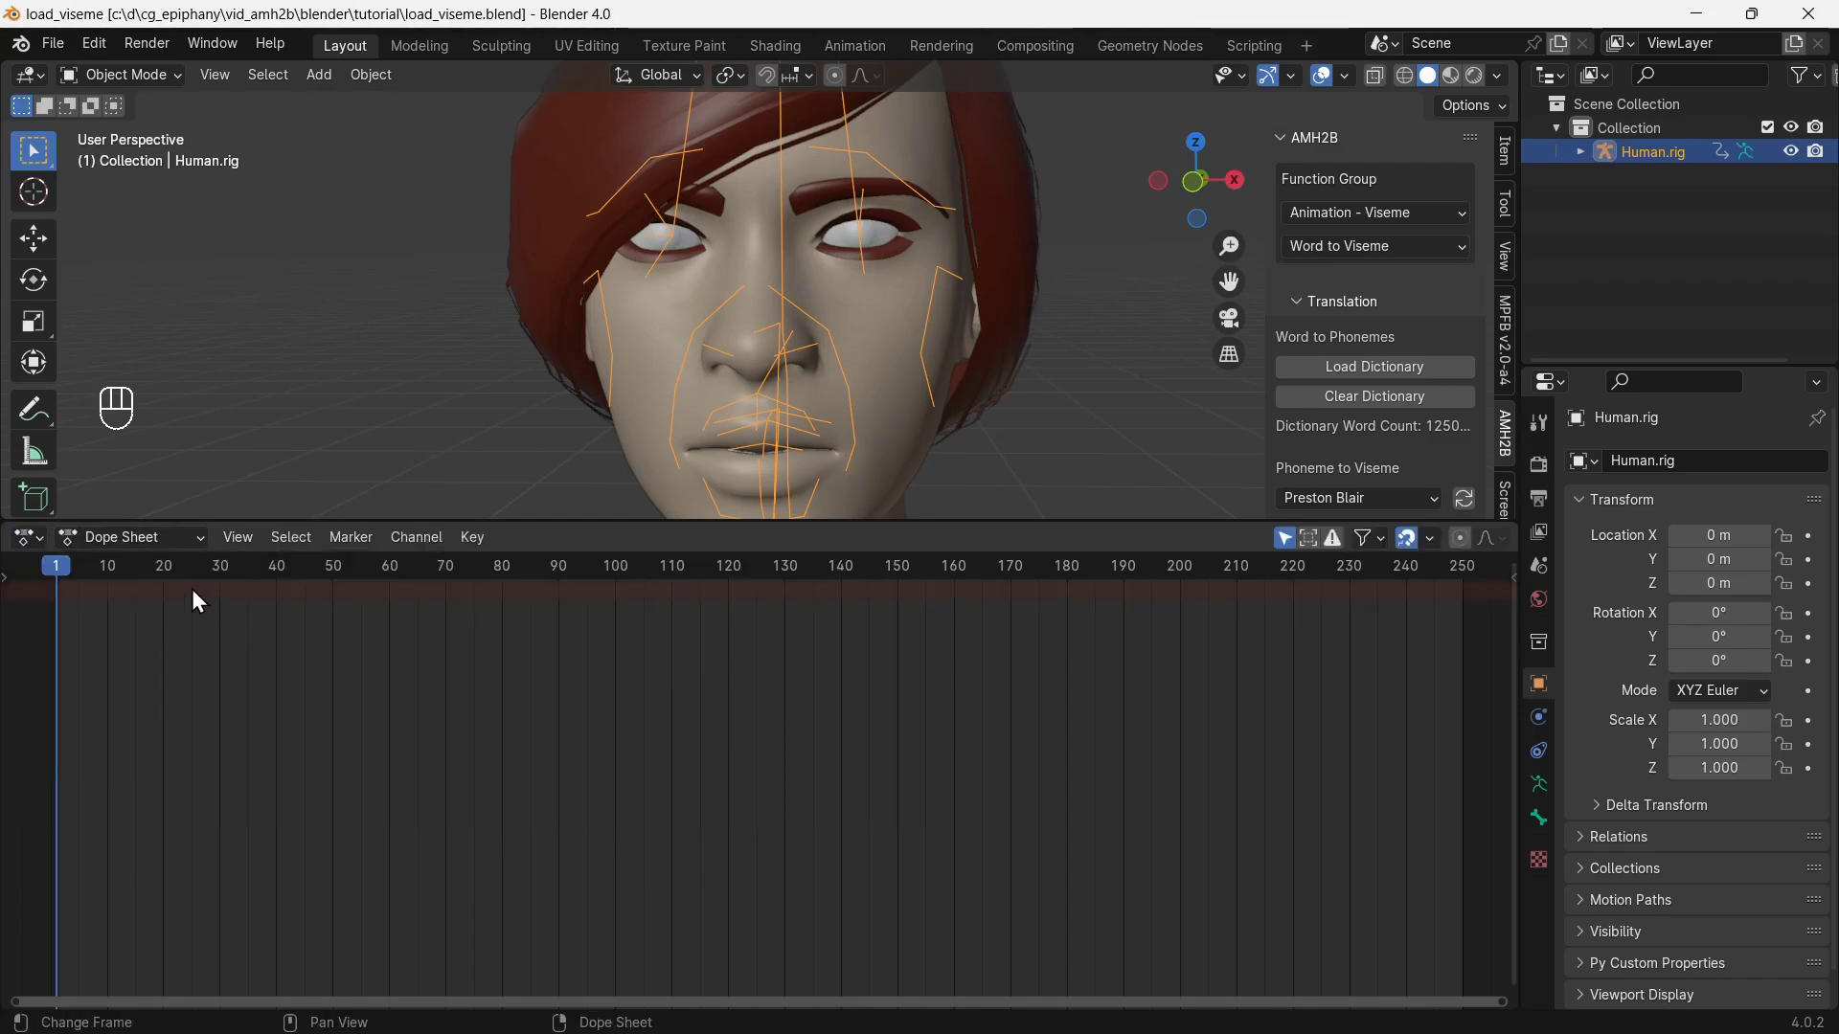
pyautogui.click(174, 578)
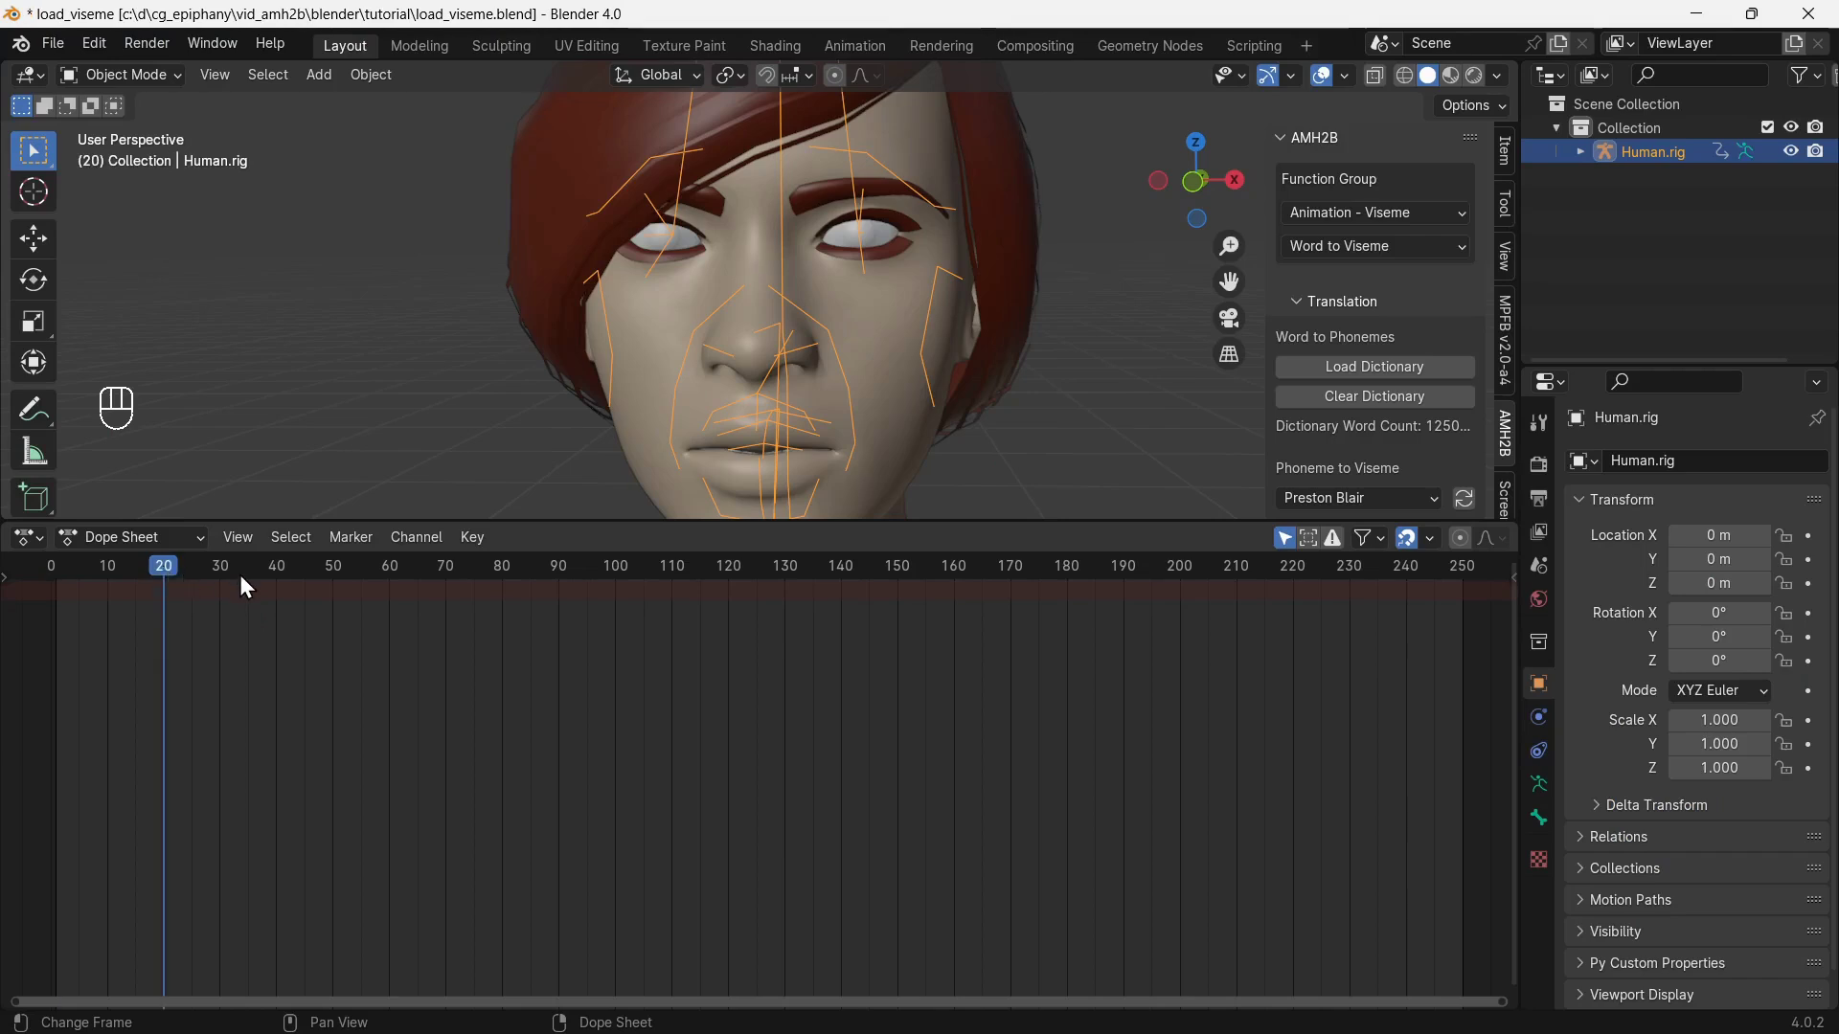
pyautogui.moveTo(366, 544); pyautogui.dragTo(506, 854)
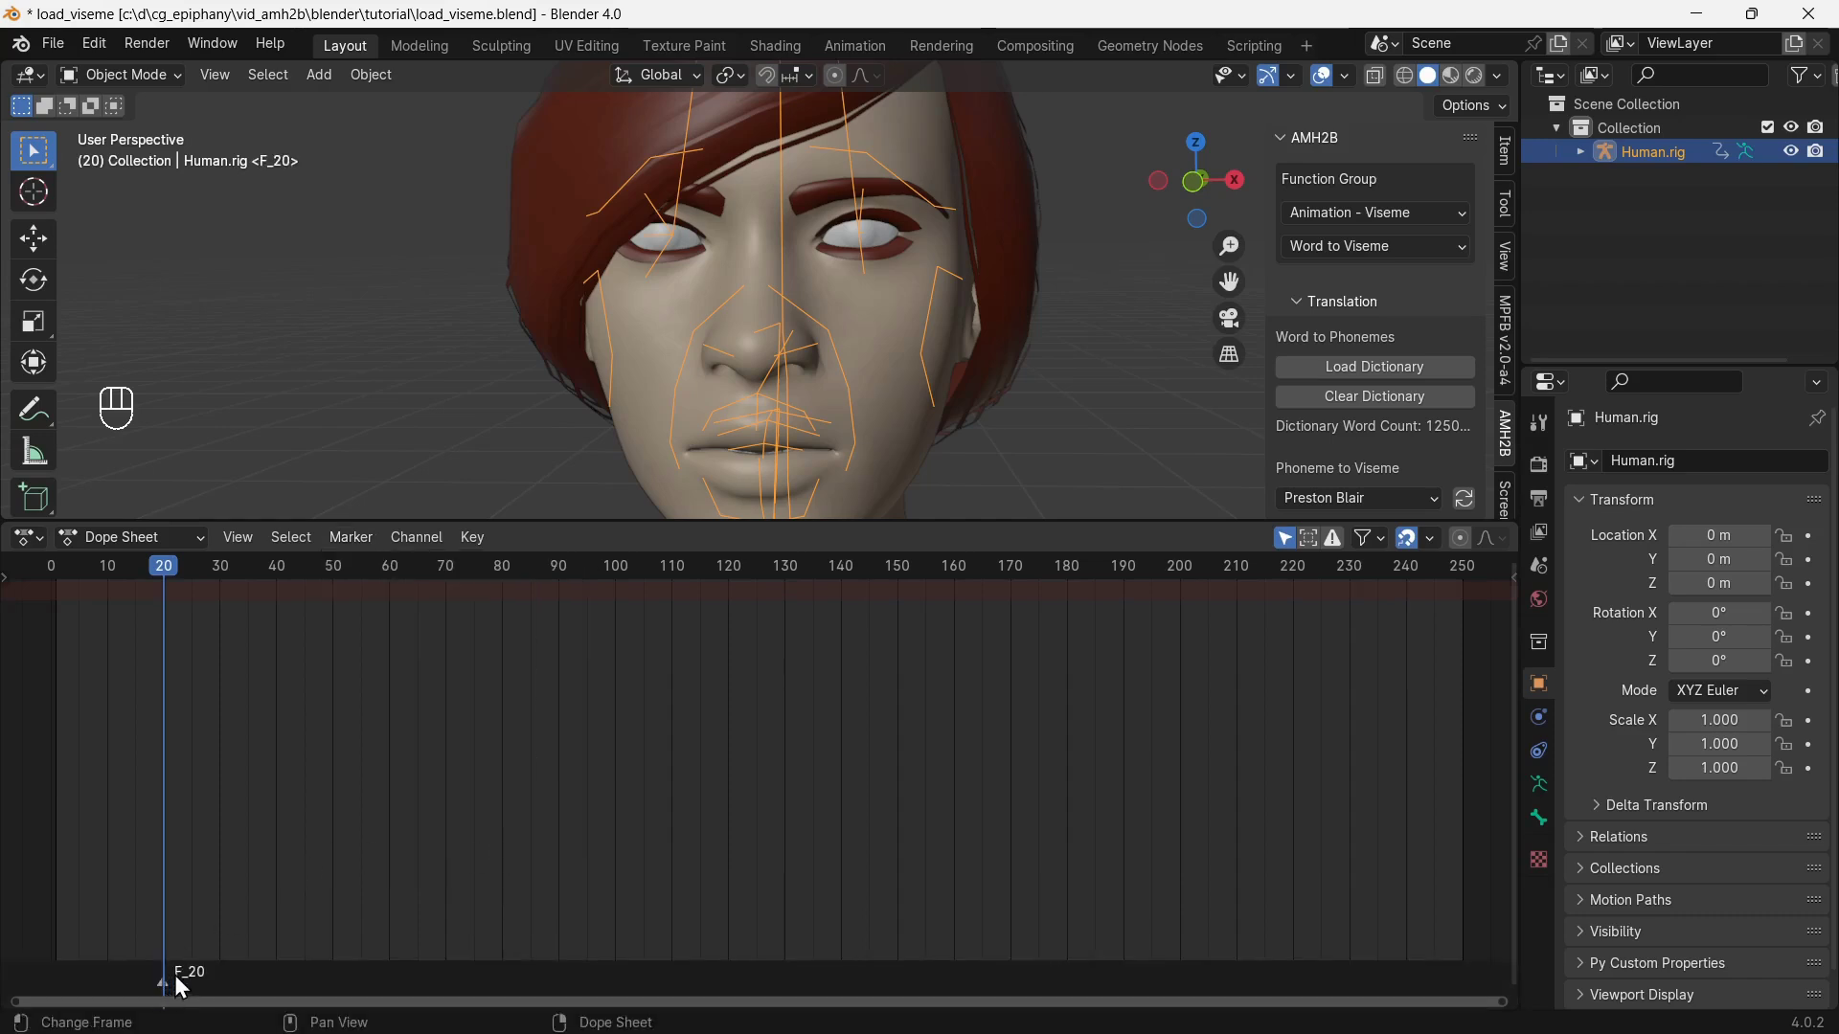
pyautogui.click(204, 987)
pyautogui.moveTo(205, 986); pyautogui.dragTo(210, 885)
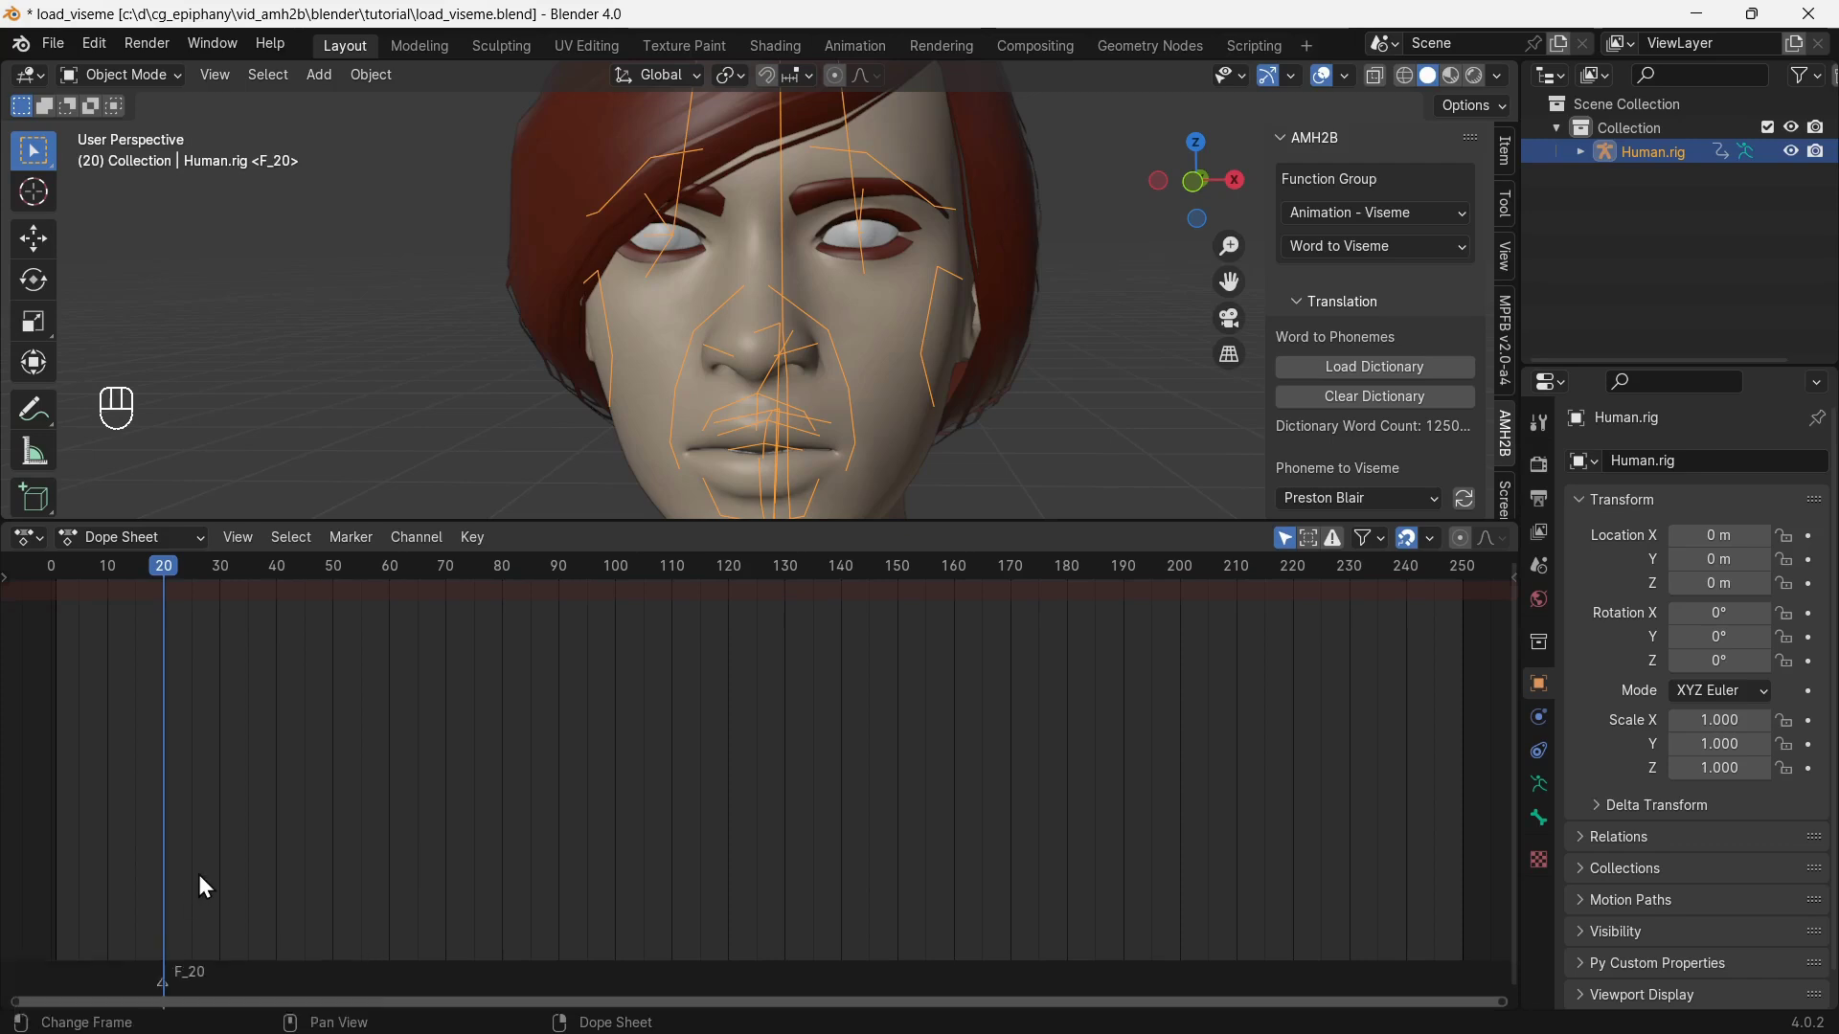
pyautogui.click(176, 995)
pyautogui.click(164, 976)
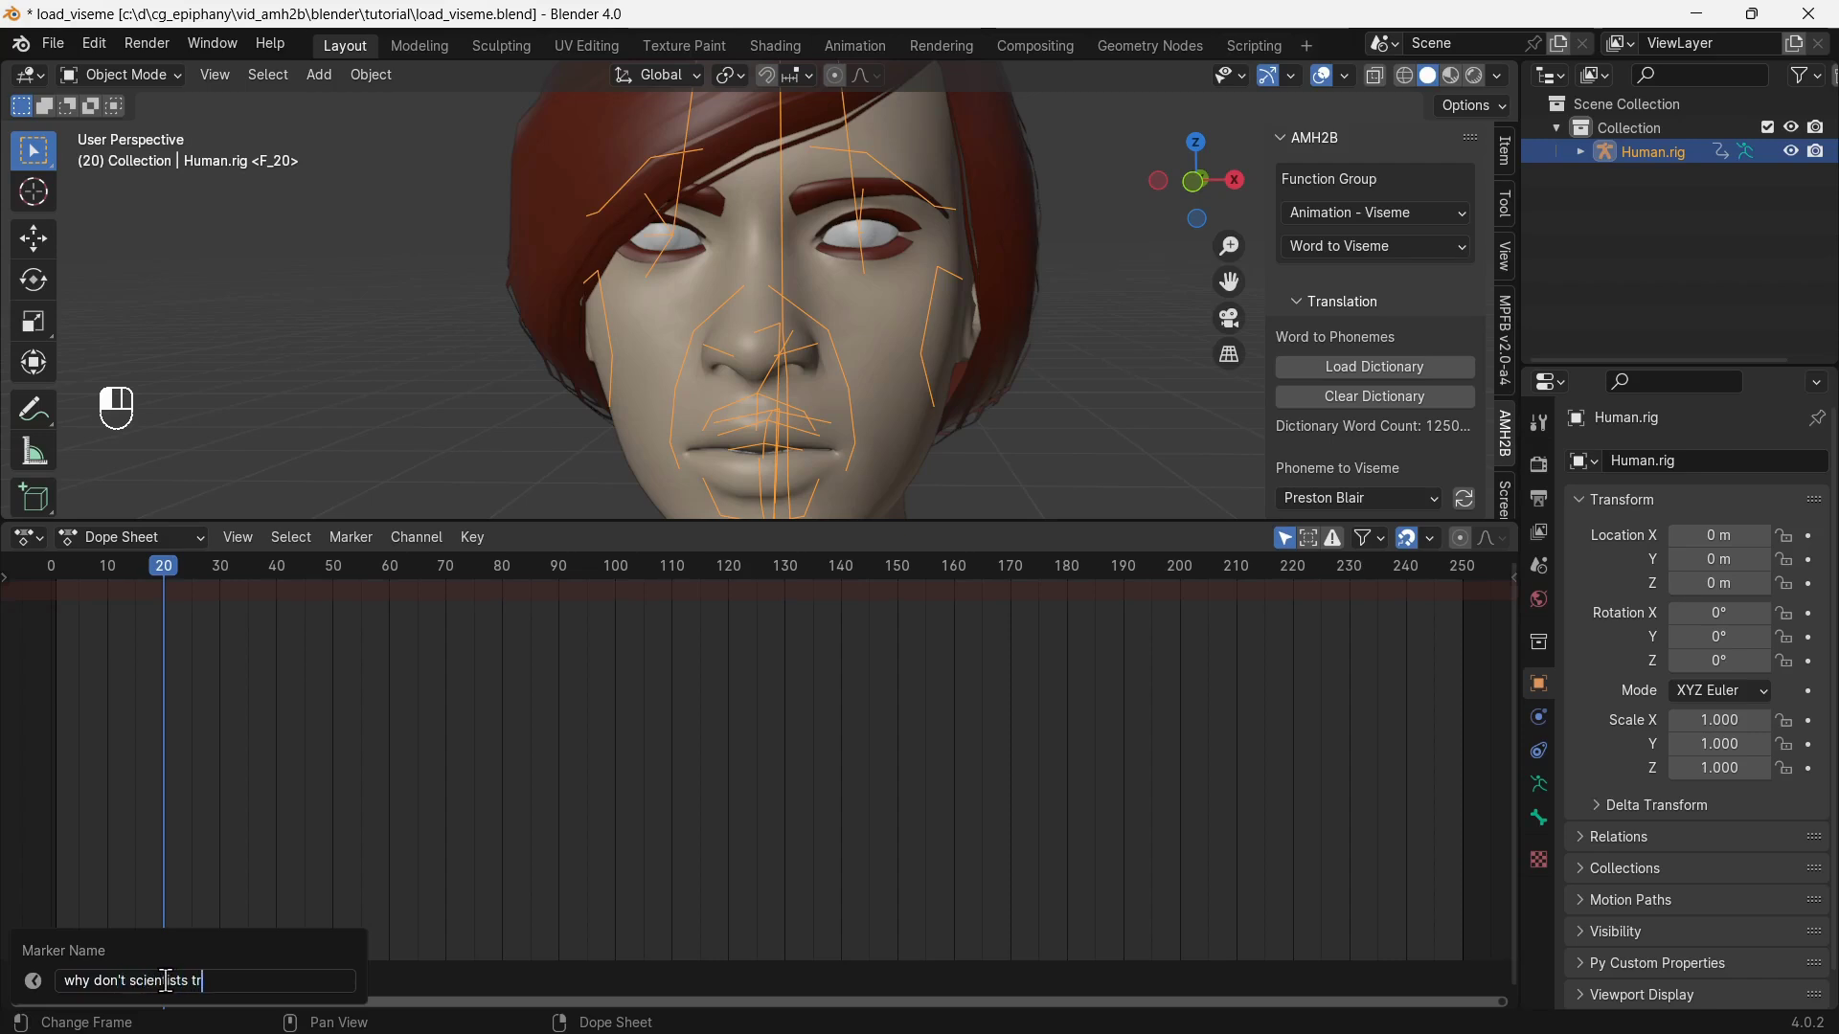
pyautogui.click(164, 976)
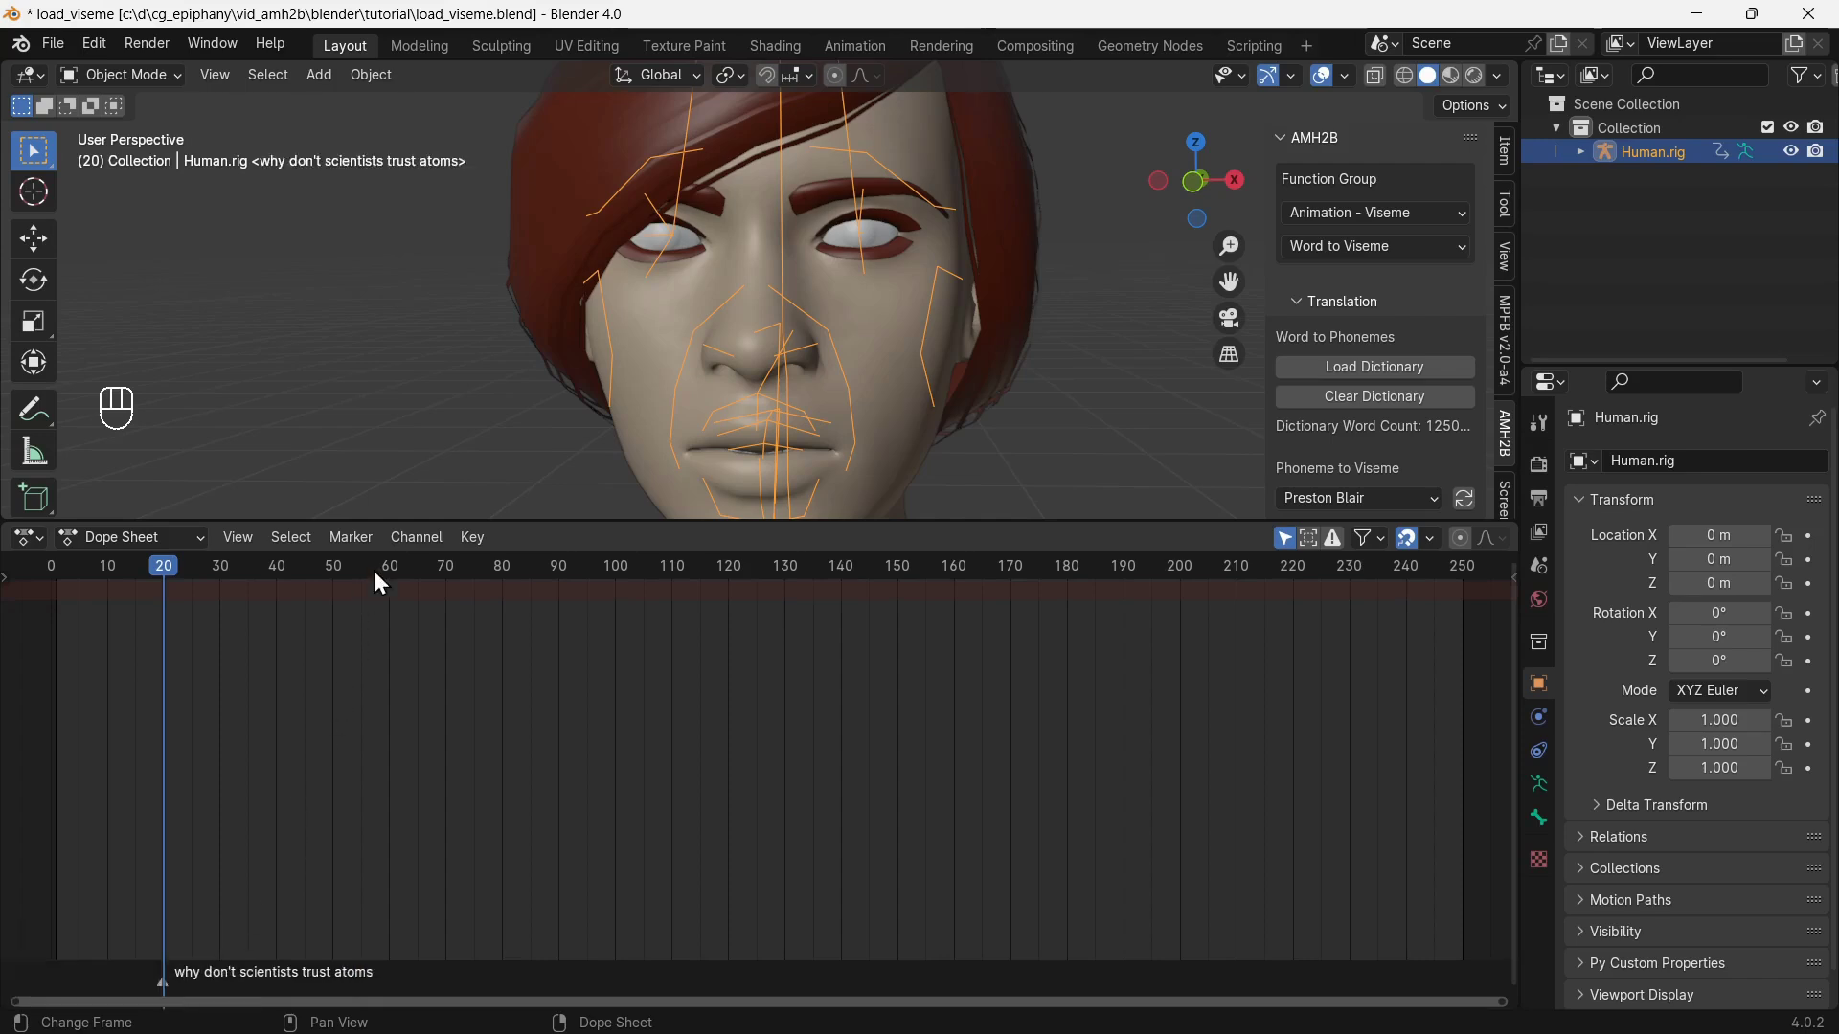
# Add a marker at frame 65 named 'because they make up everything'.
pyautogui.moveTo(425, 578); pyautogui.dragTo(371, 562)
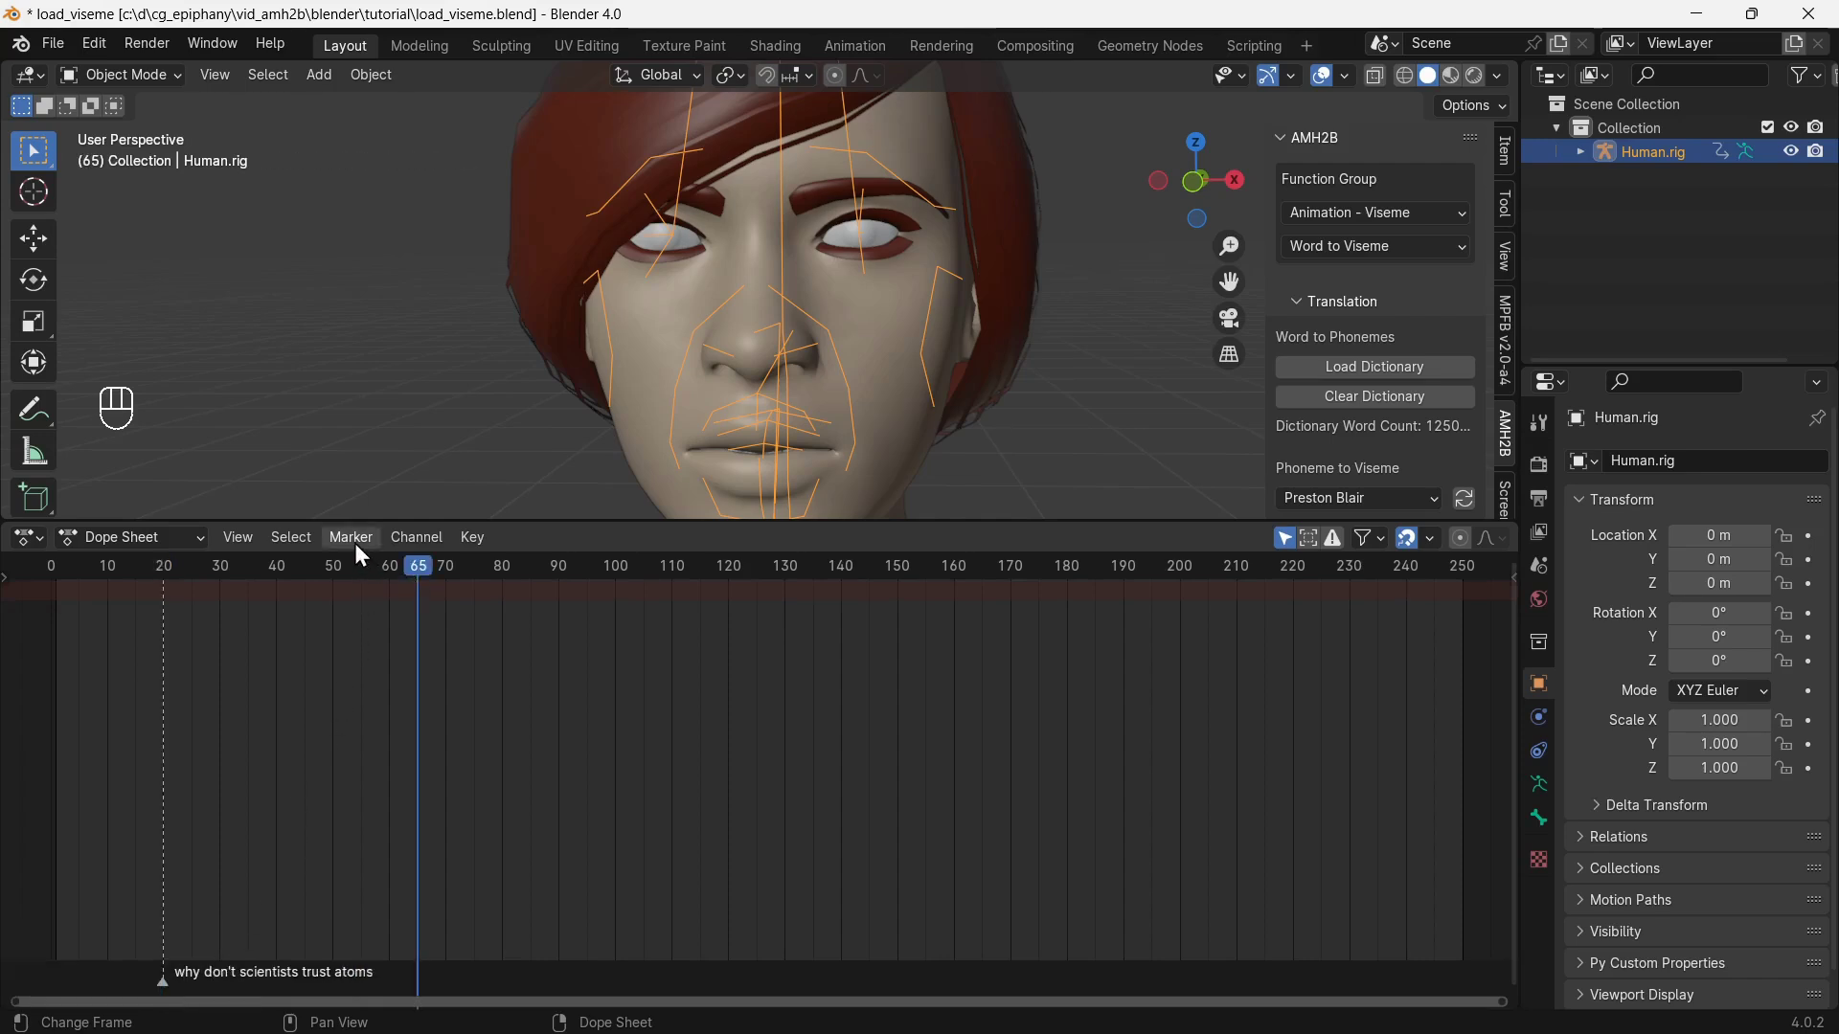
pyautogui.moveTo(365, 555); pyautogui.dragTo(474, 855)
pyautogui.click(429, 993)
pyautogui.click(417, 981)
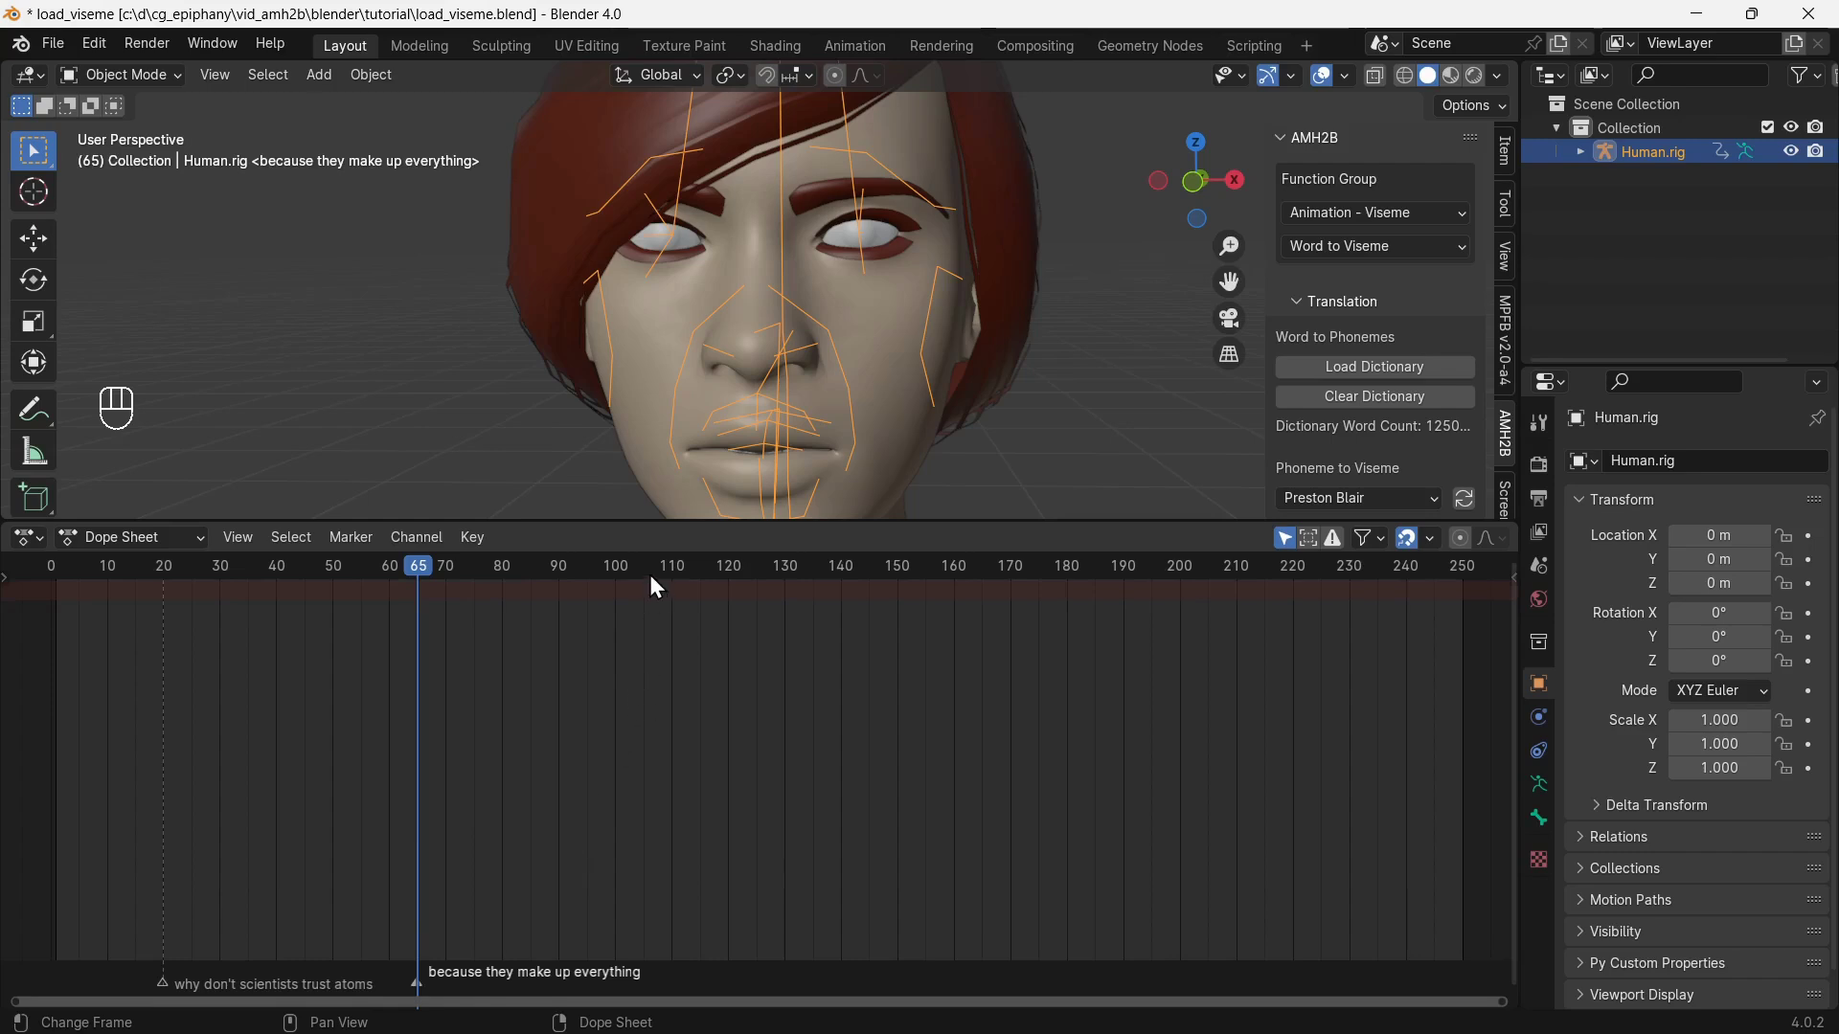
# Add an unnamed marker at frame 105.
pyautogui.click(654, 582)
pyautogui.moveTo(381, 554); pyautogui.dragTo(463, 853)
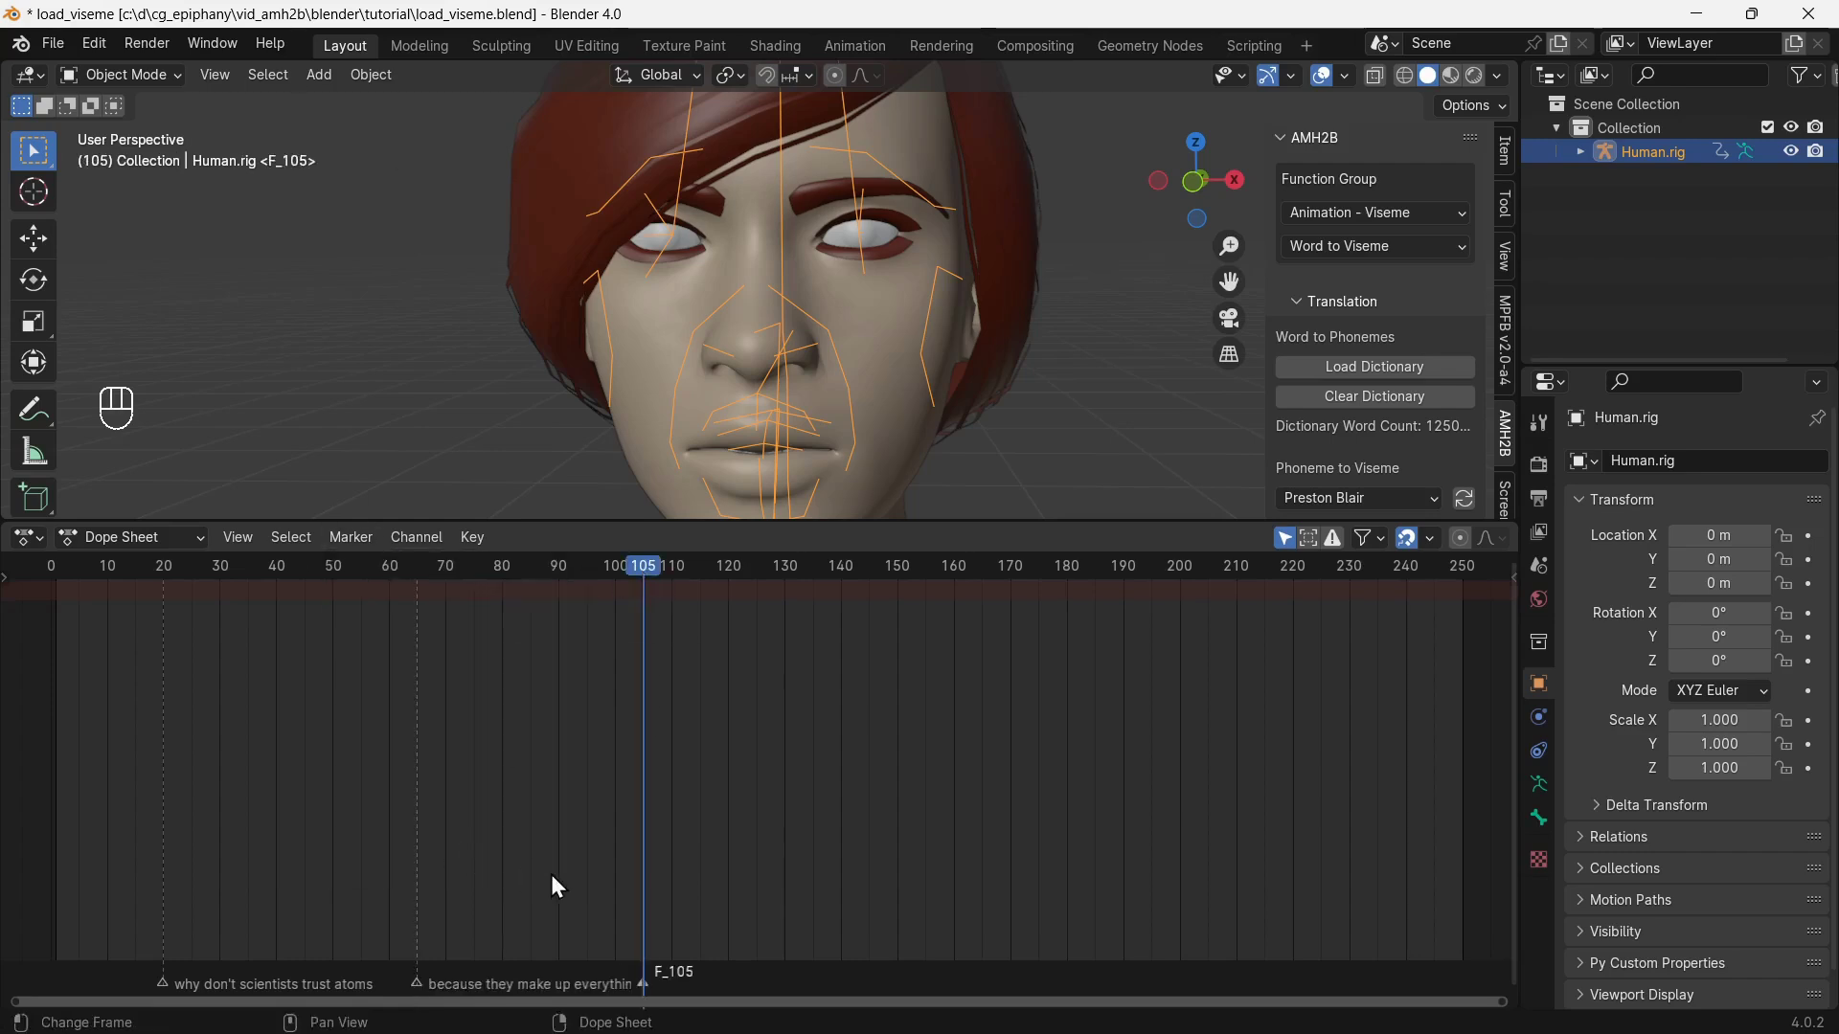
pyautogui.click(652, 993)
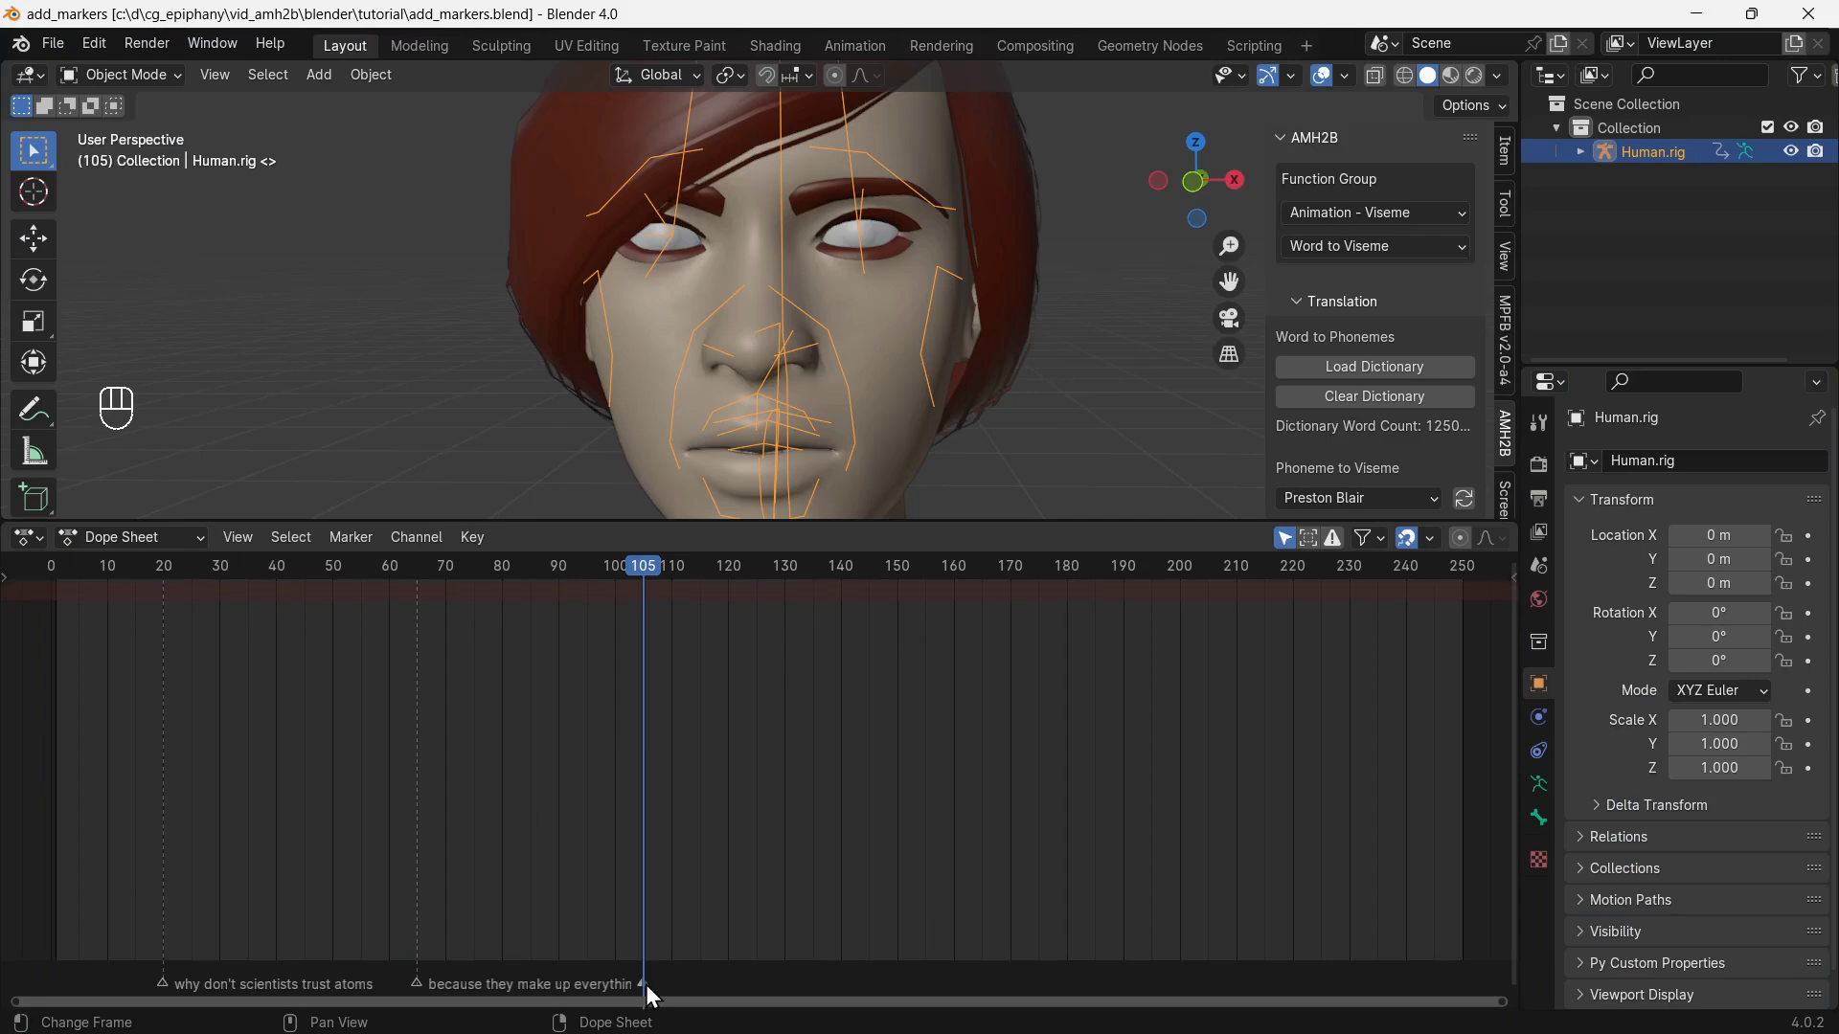
pyautogui.moveTo(32, 543); pyautogui.dragTo(98, 785)
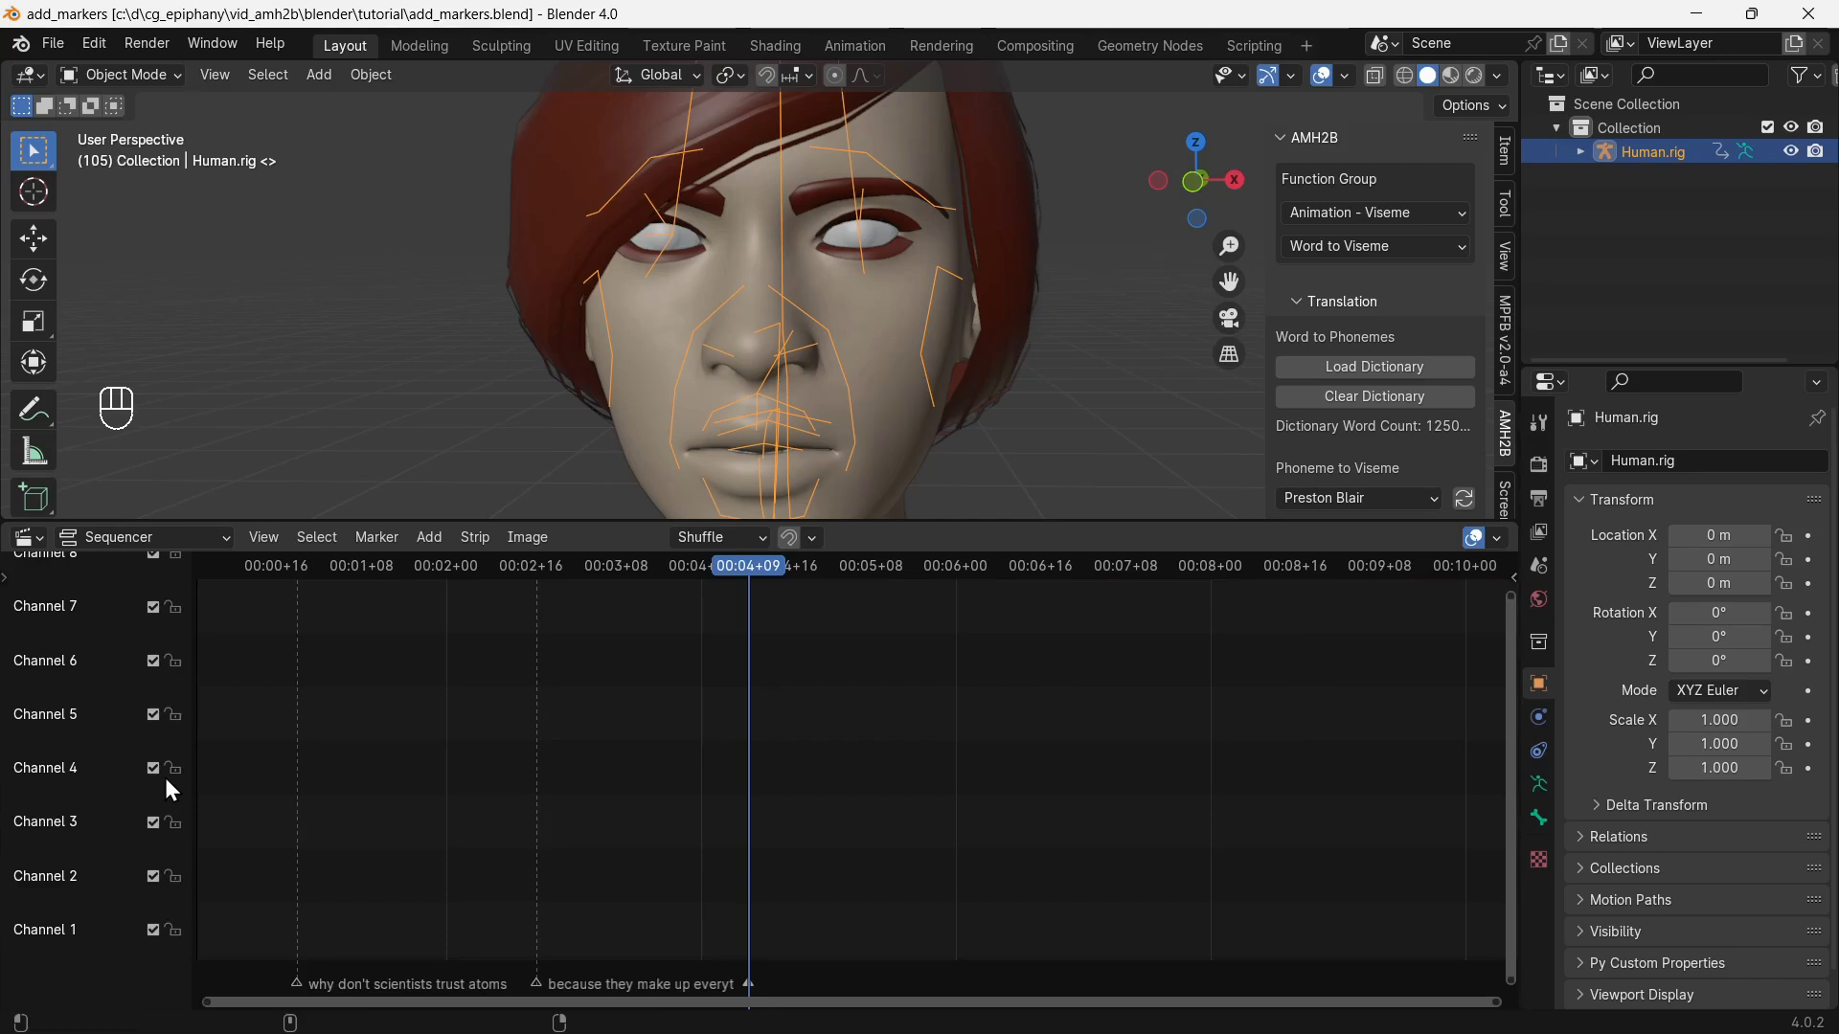
# Add the luvvoice speech MP3 as a sound strip in the Video Sequencer and play it.
pyautogui.moveTo(441, 545); pyautogui.dragTo(518, 757)
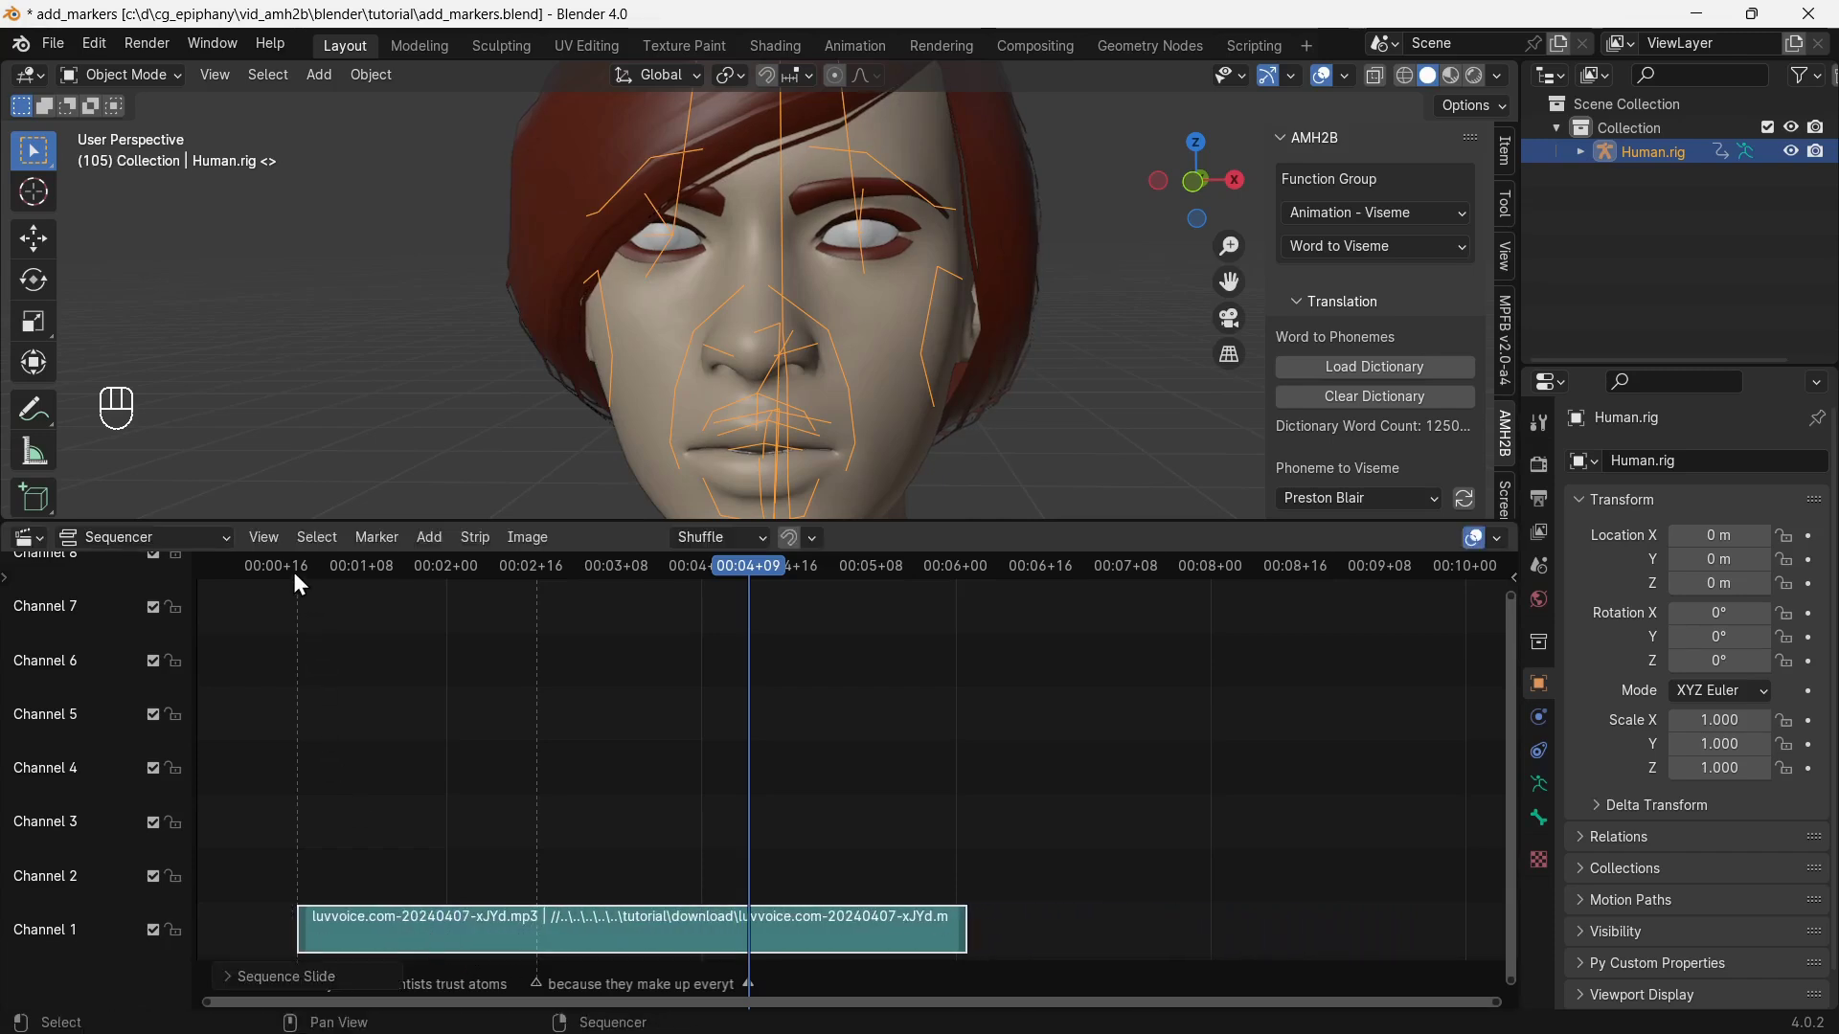
pyautogui.click(303, 577)
pyautogui.press('space')
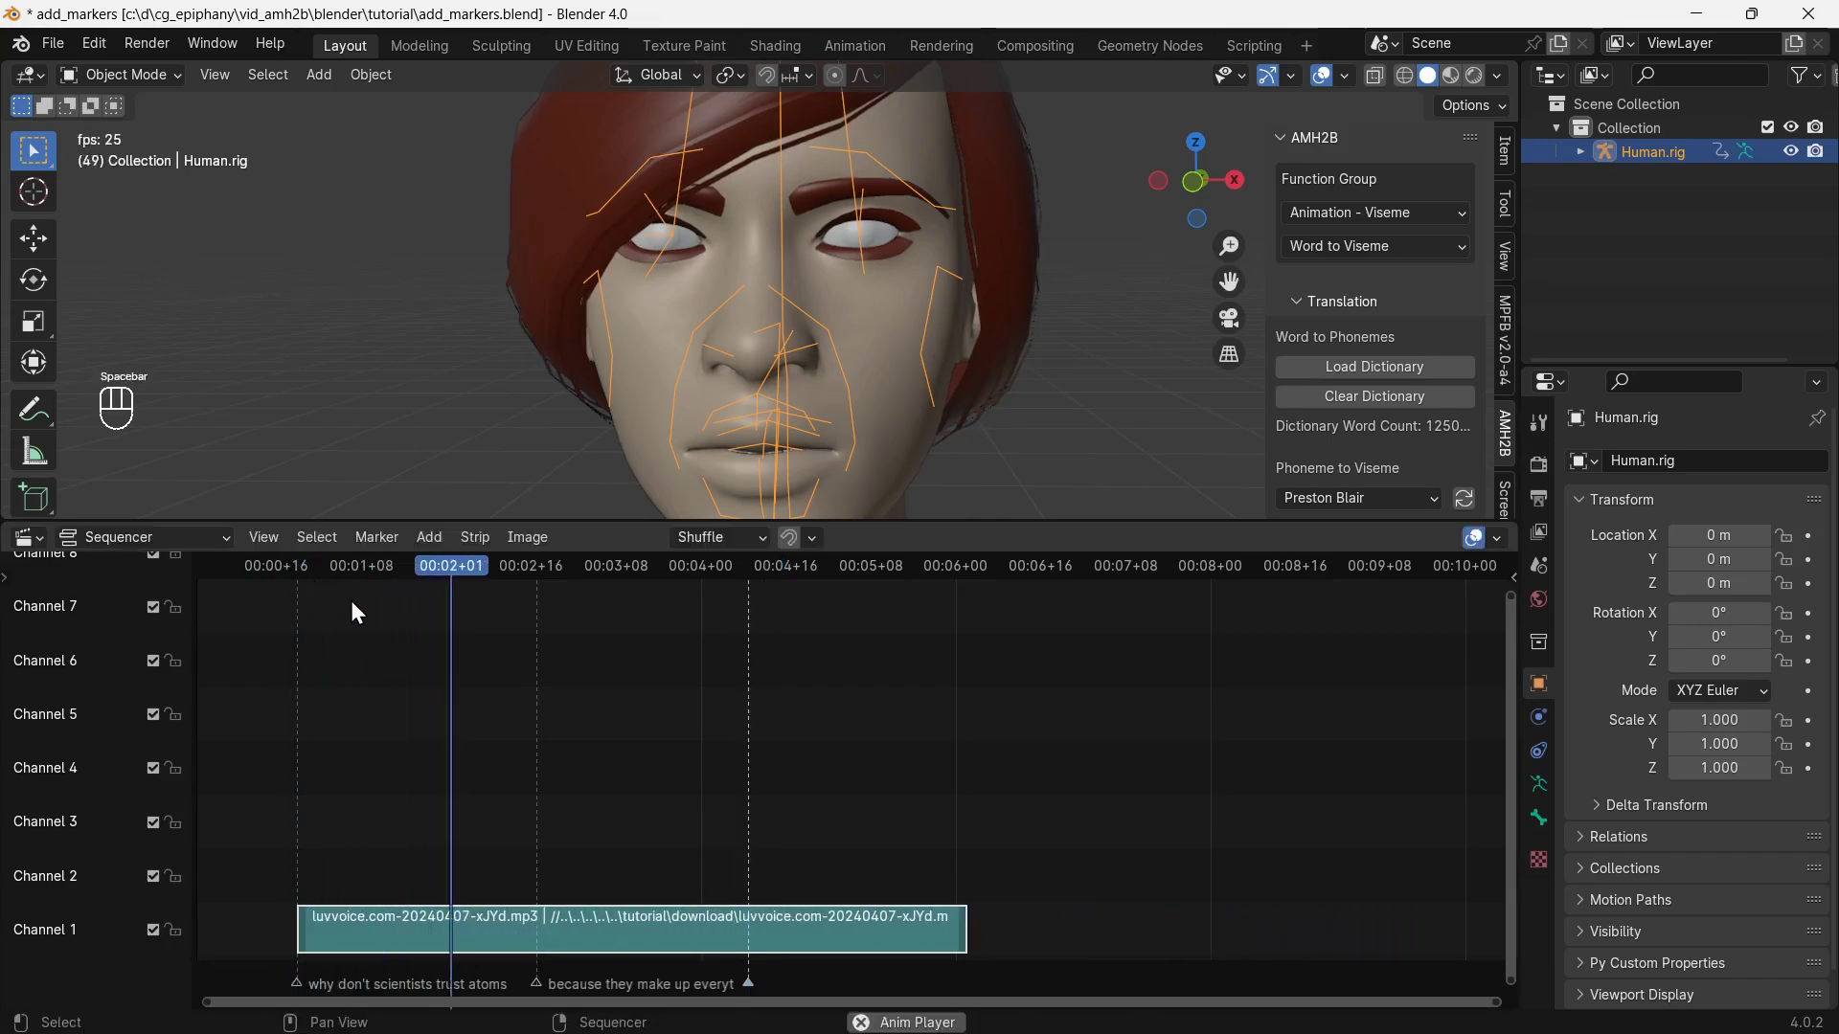
pyautogui.press('space')
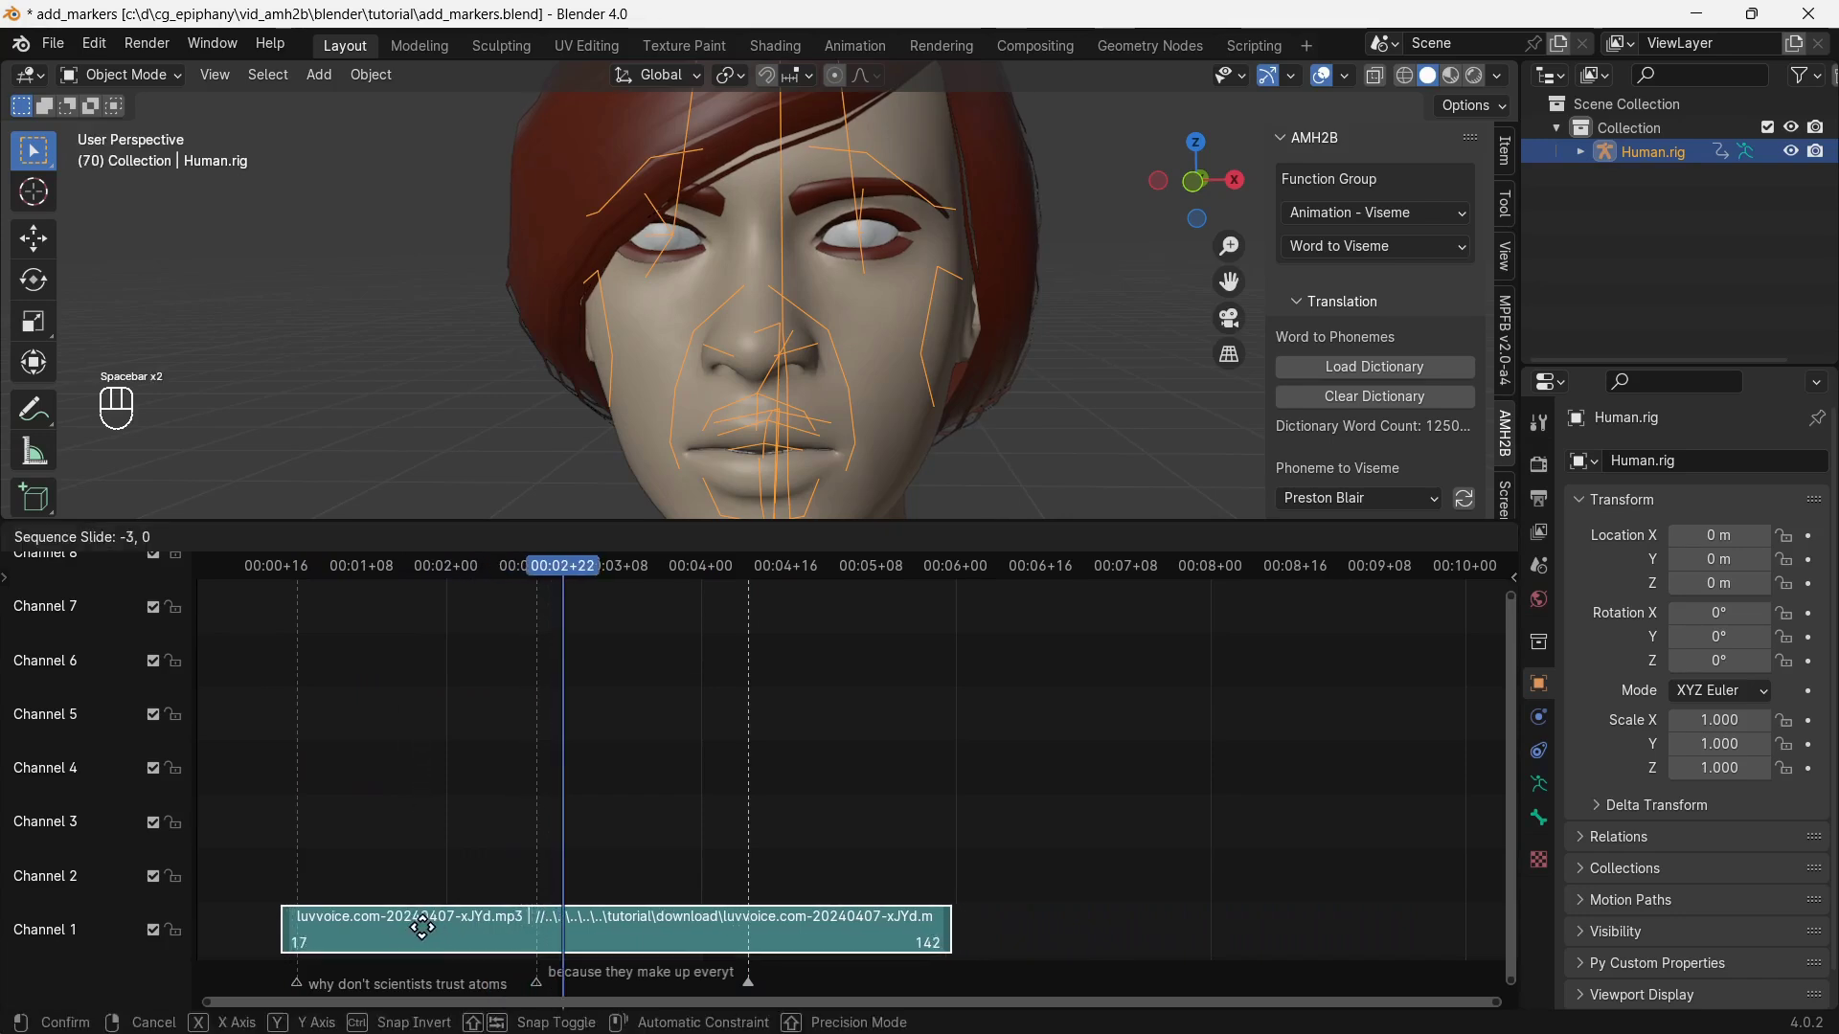
pyautogui.click(302, 574)
pyautogui.press('space')
pyautogui.press('space')
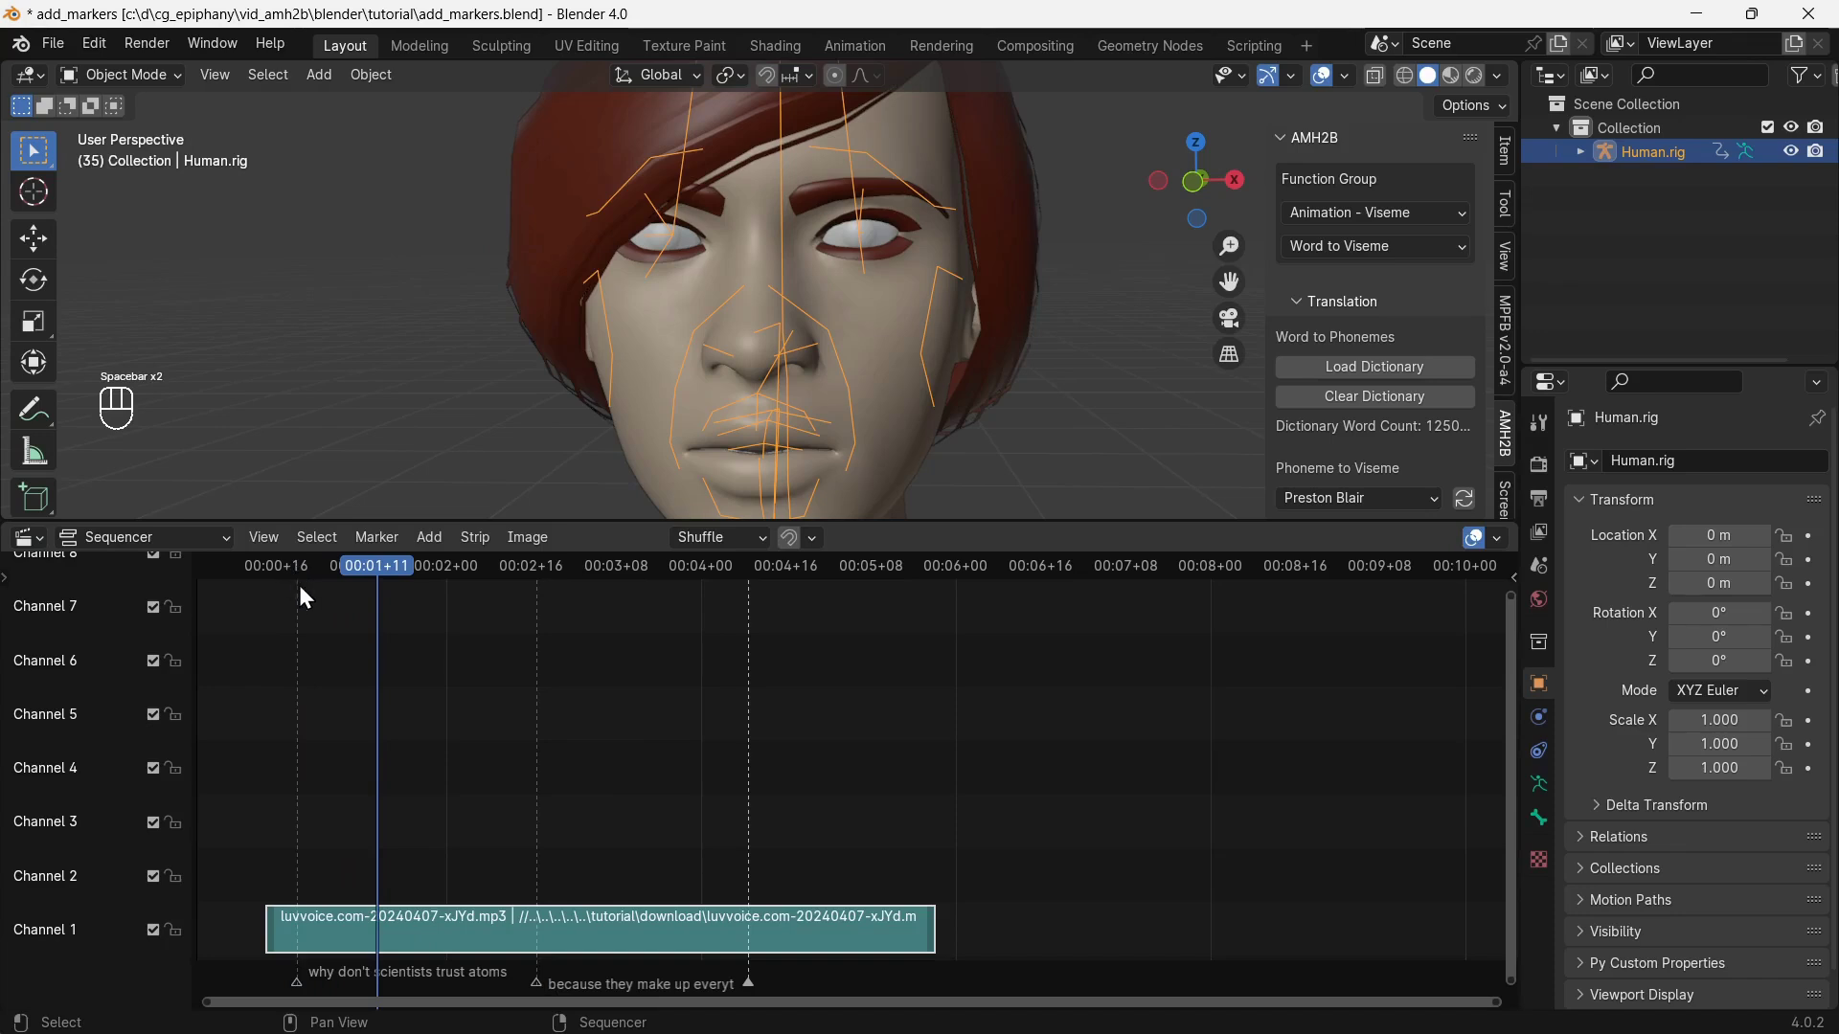
# Nudge the second phrase marker later, replaying the audio to check timing.
pyautogui.moveTo(760, 994); pyautogui.dragTo(923, 998)
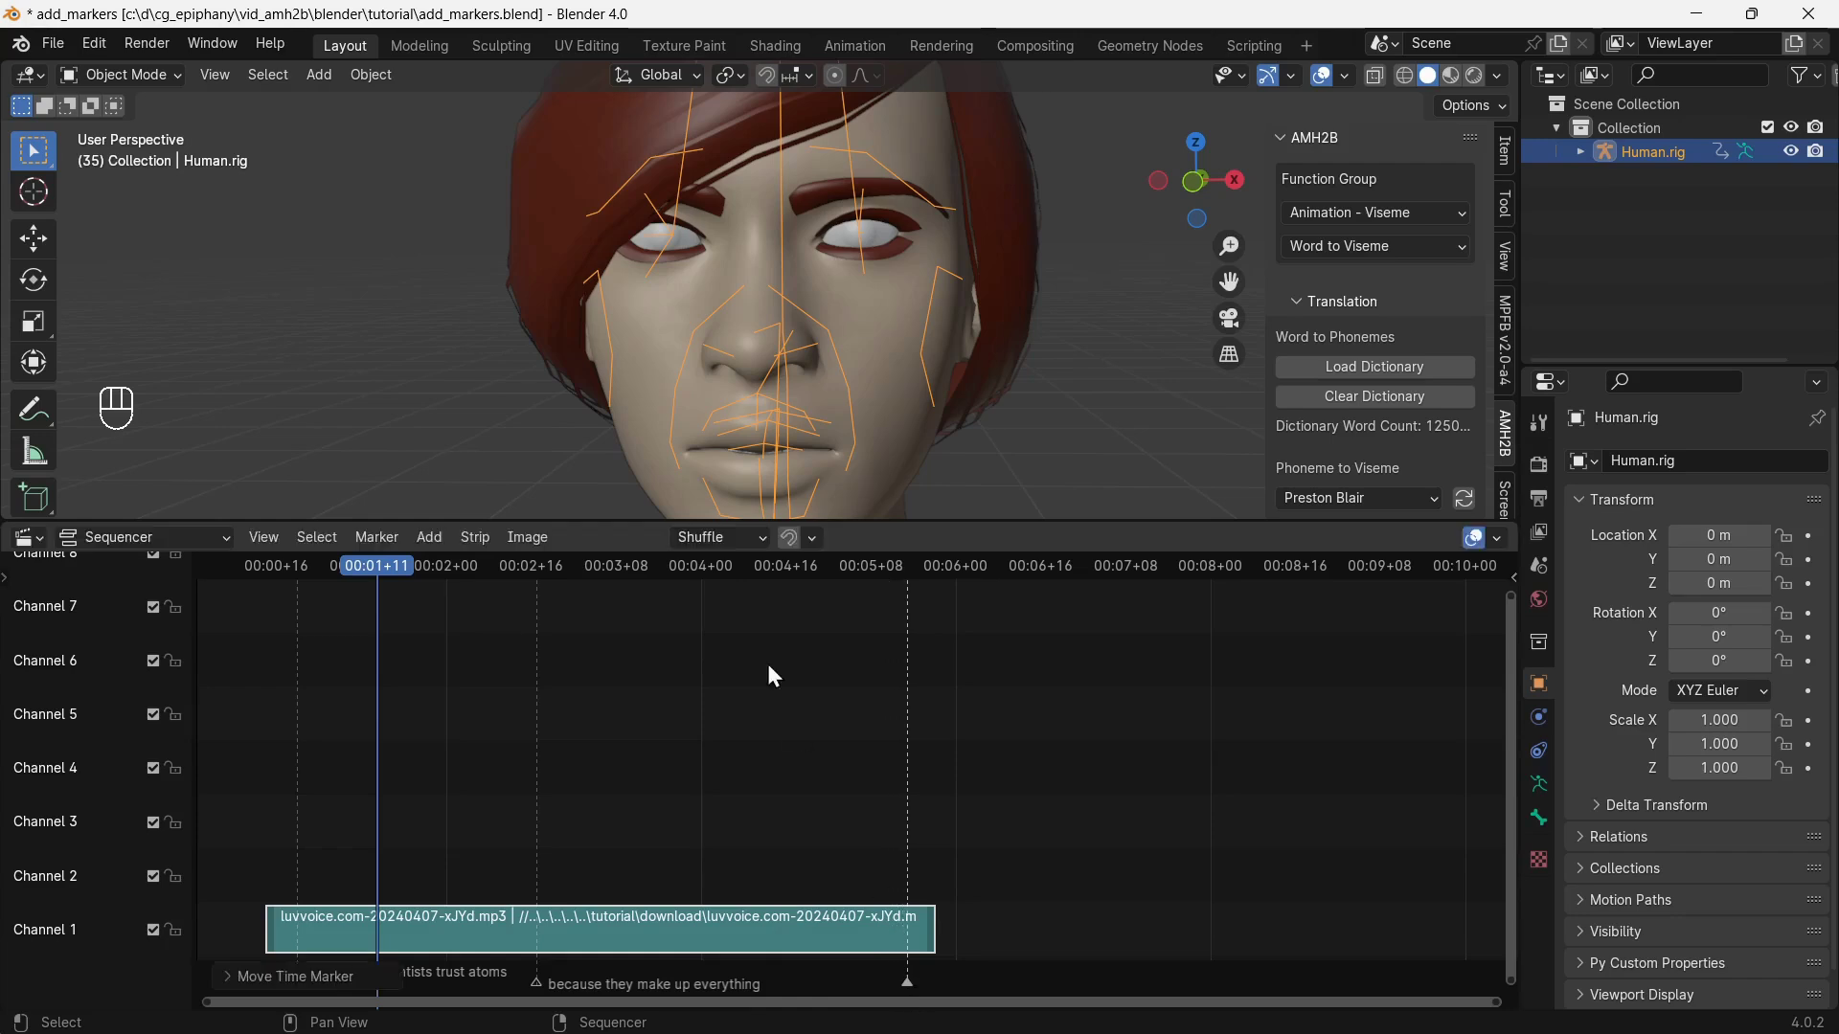
pyautogui.click(824, 570)
pyautogui.press('space')
pyautogui.press('space')
pyautogui.click(790, 578)
pyautogui.press('space')
pyautogui.press('space')
pyautogui.click(911, 986)
pyautogui.click(832, 985)
pyautogui.click(433, 570)
pyautogui.press('space')
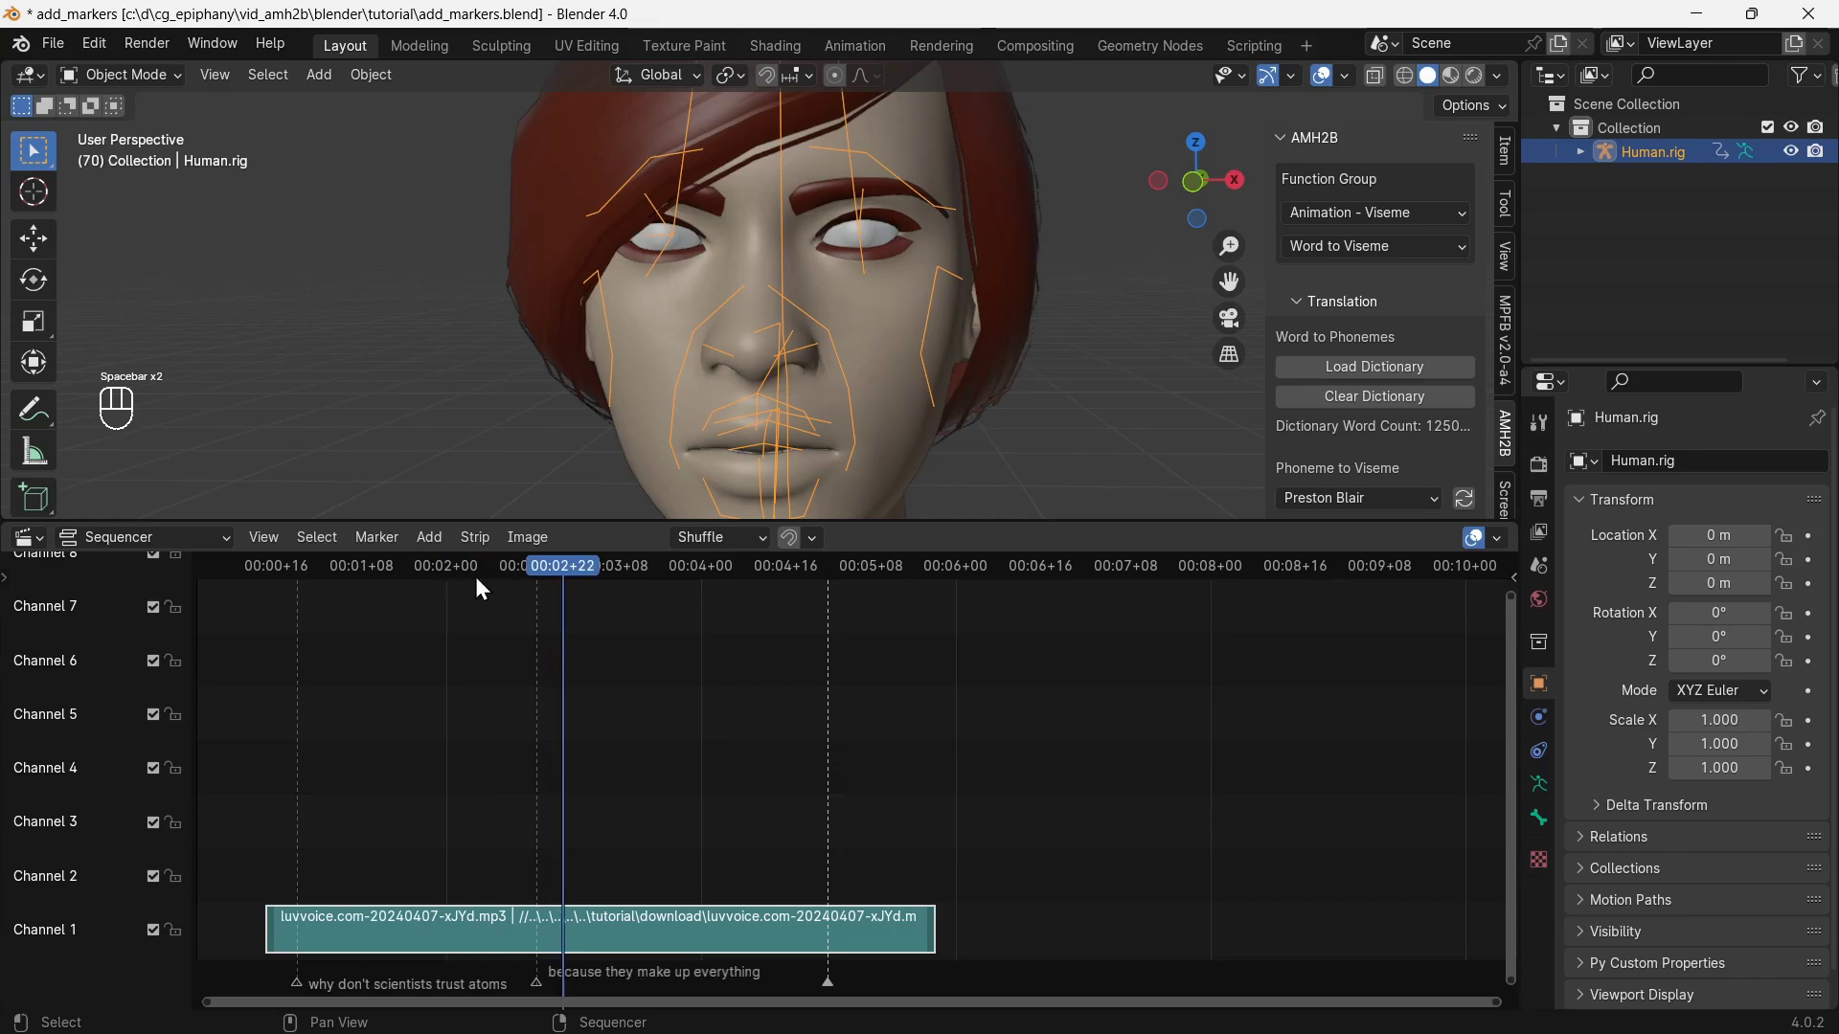
pyautogui.press('space')
# Move the second phrase marker onto where 'because they make up everything' is spoken.
pyautogui.click(547, 995)
pyautogui.click(574, 995)
pyautogui.press('space')
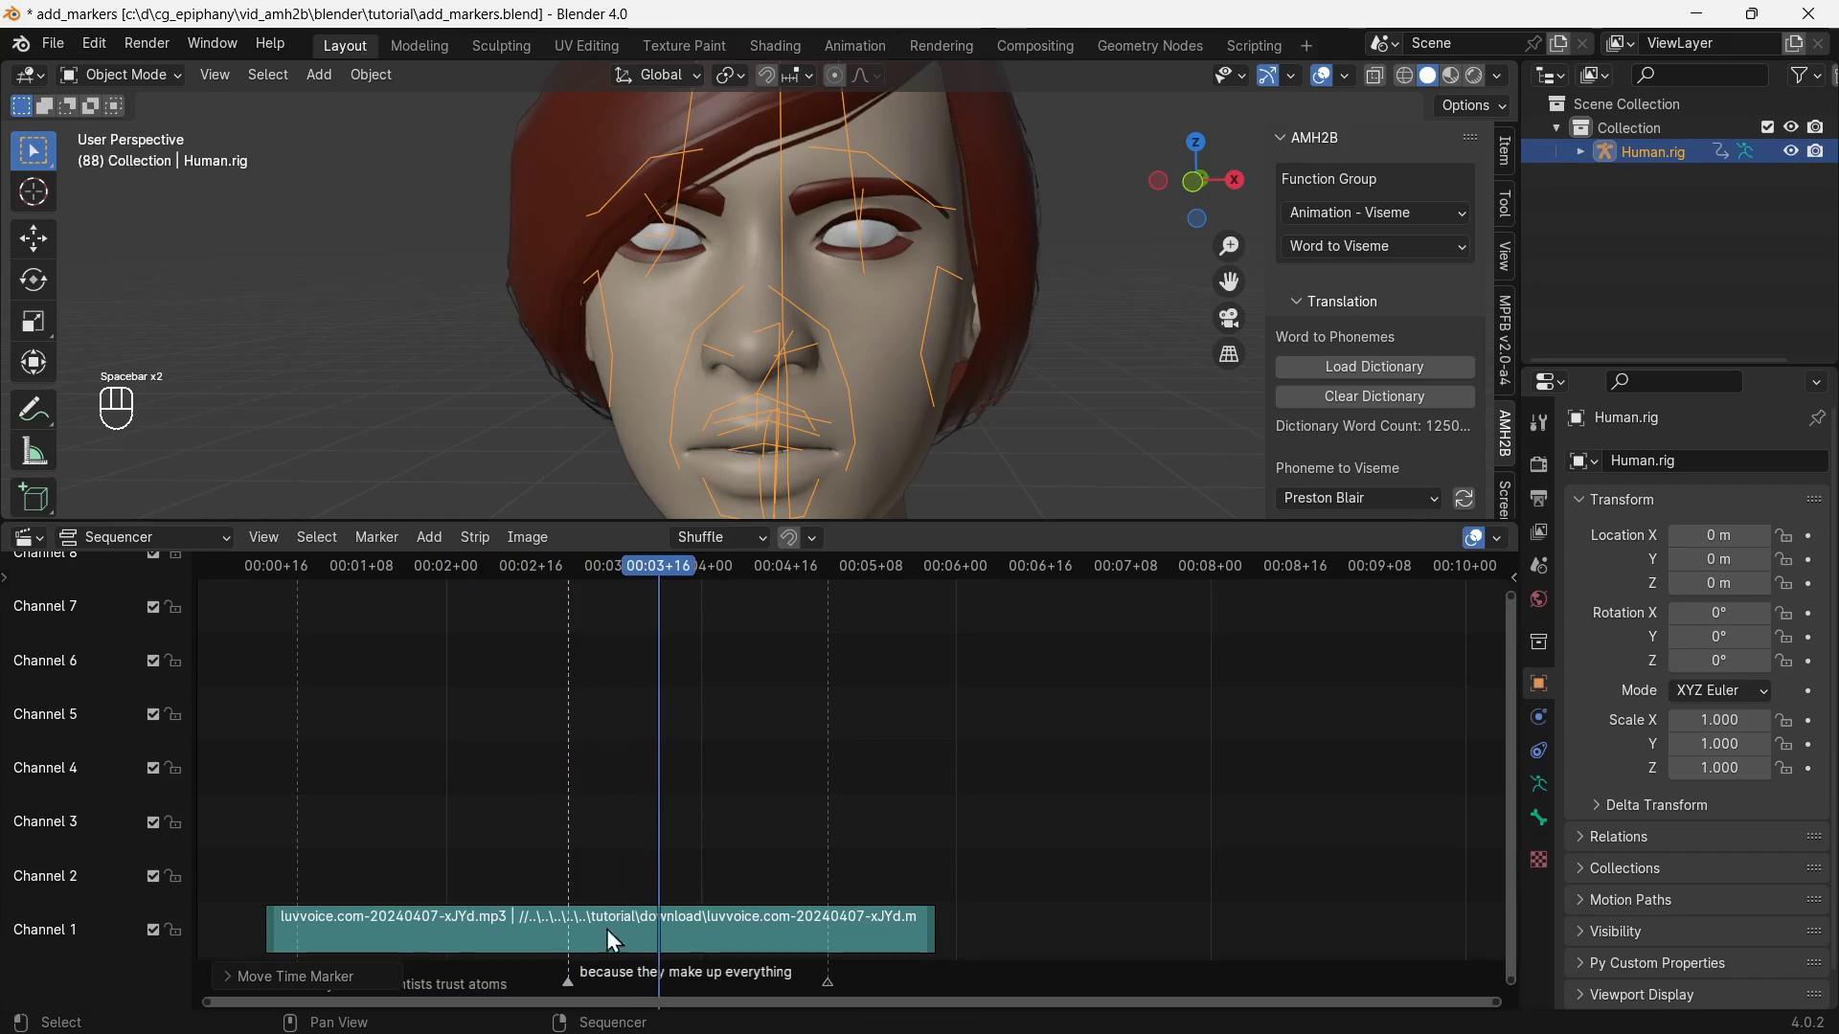
pyautogui.press('space')
pyautogui.moveTo(580, 987); pyautogui.dragTo(647, 993)
pyautogui.click(522, 578)
pyautogui.press('space')
pyautogui.click(495, 577)
pyautogui.press('space')
pyautogui.press('space')
pyautogui.click(516, 582)
# Move the first phrase marker earlier and fine-tune the second to match playback.
pyautogui.moveTo(441, 549); pyautogui.dragTo(471, 849)
pyautogui.click(516, 995)
pyautogui.click(504, 979)
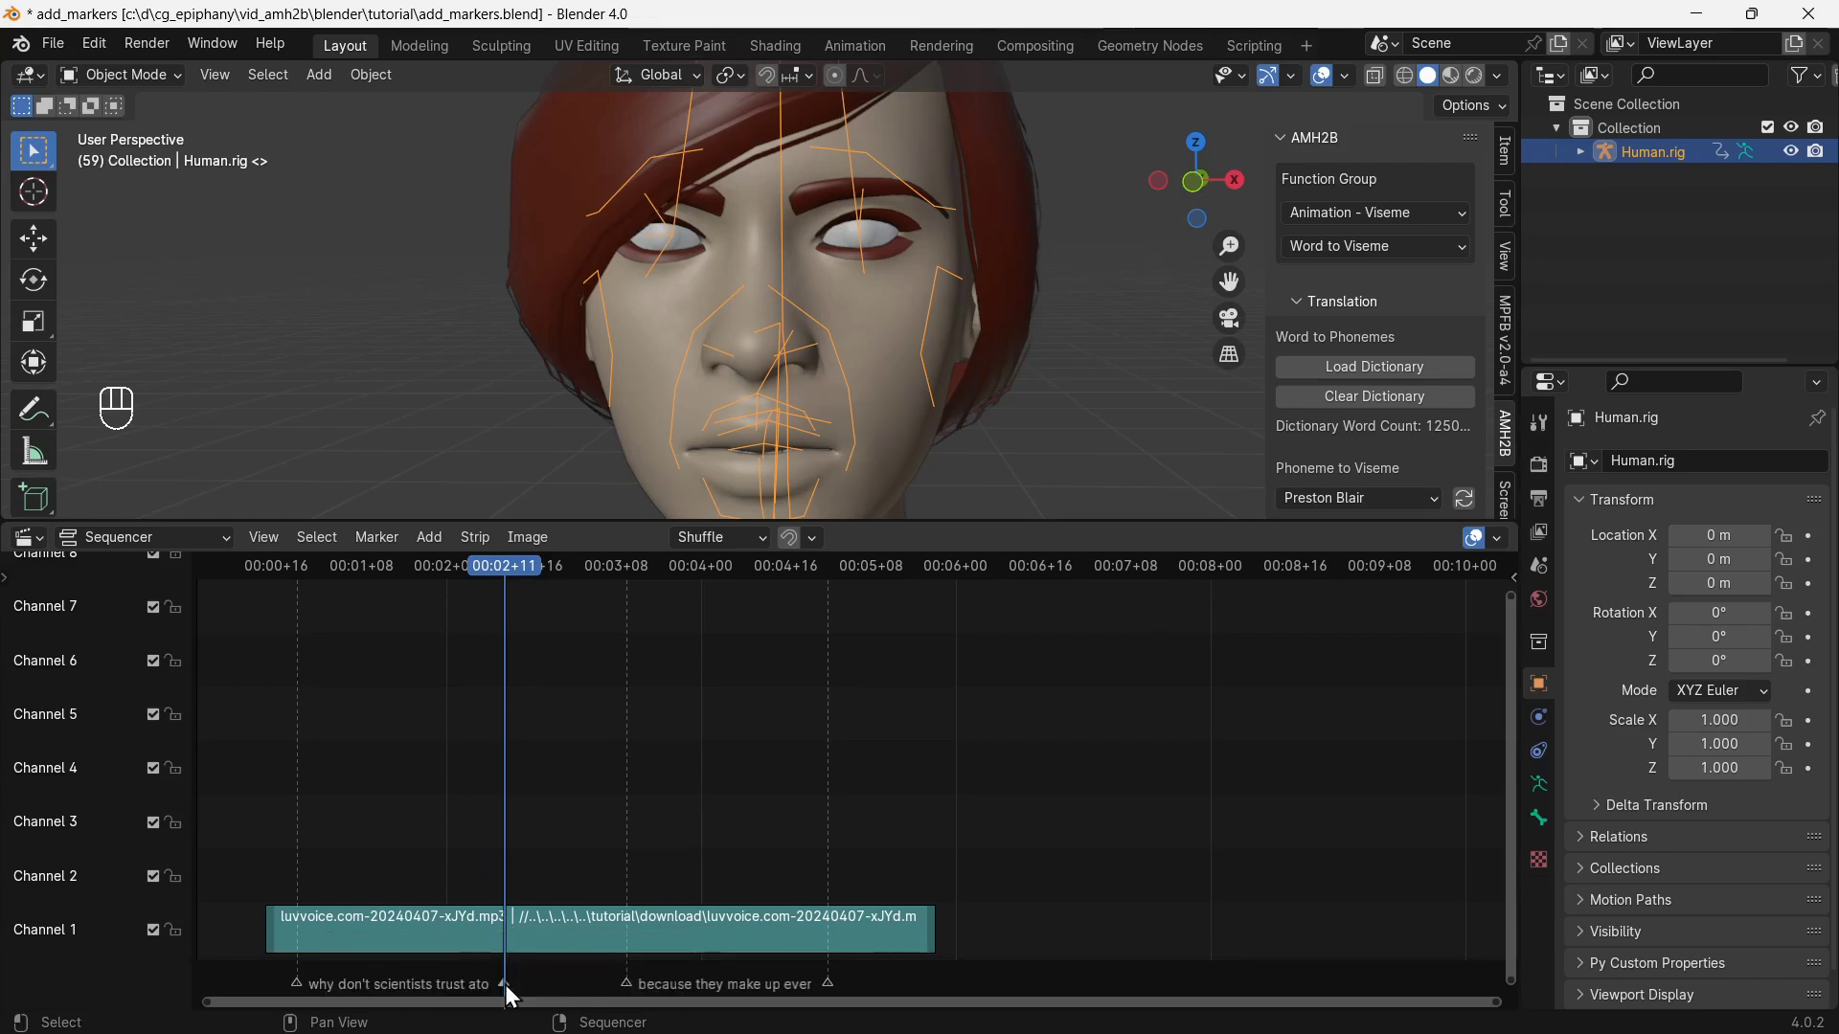
pyautogui.click(293, 573)
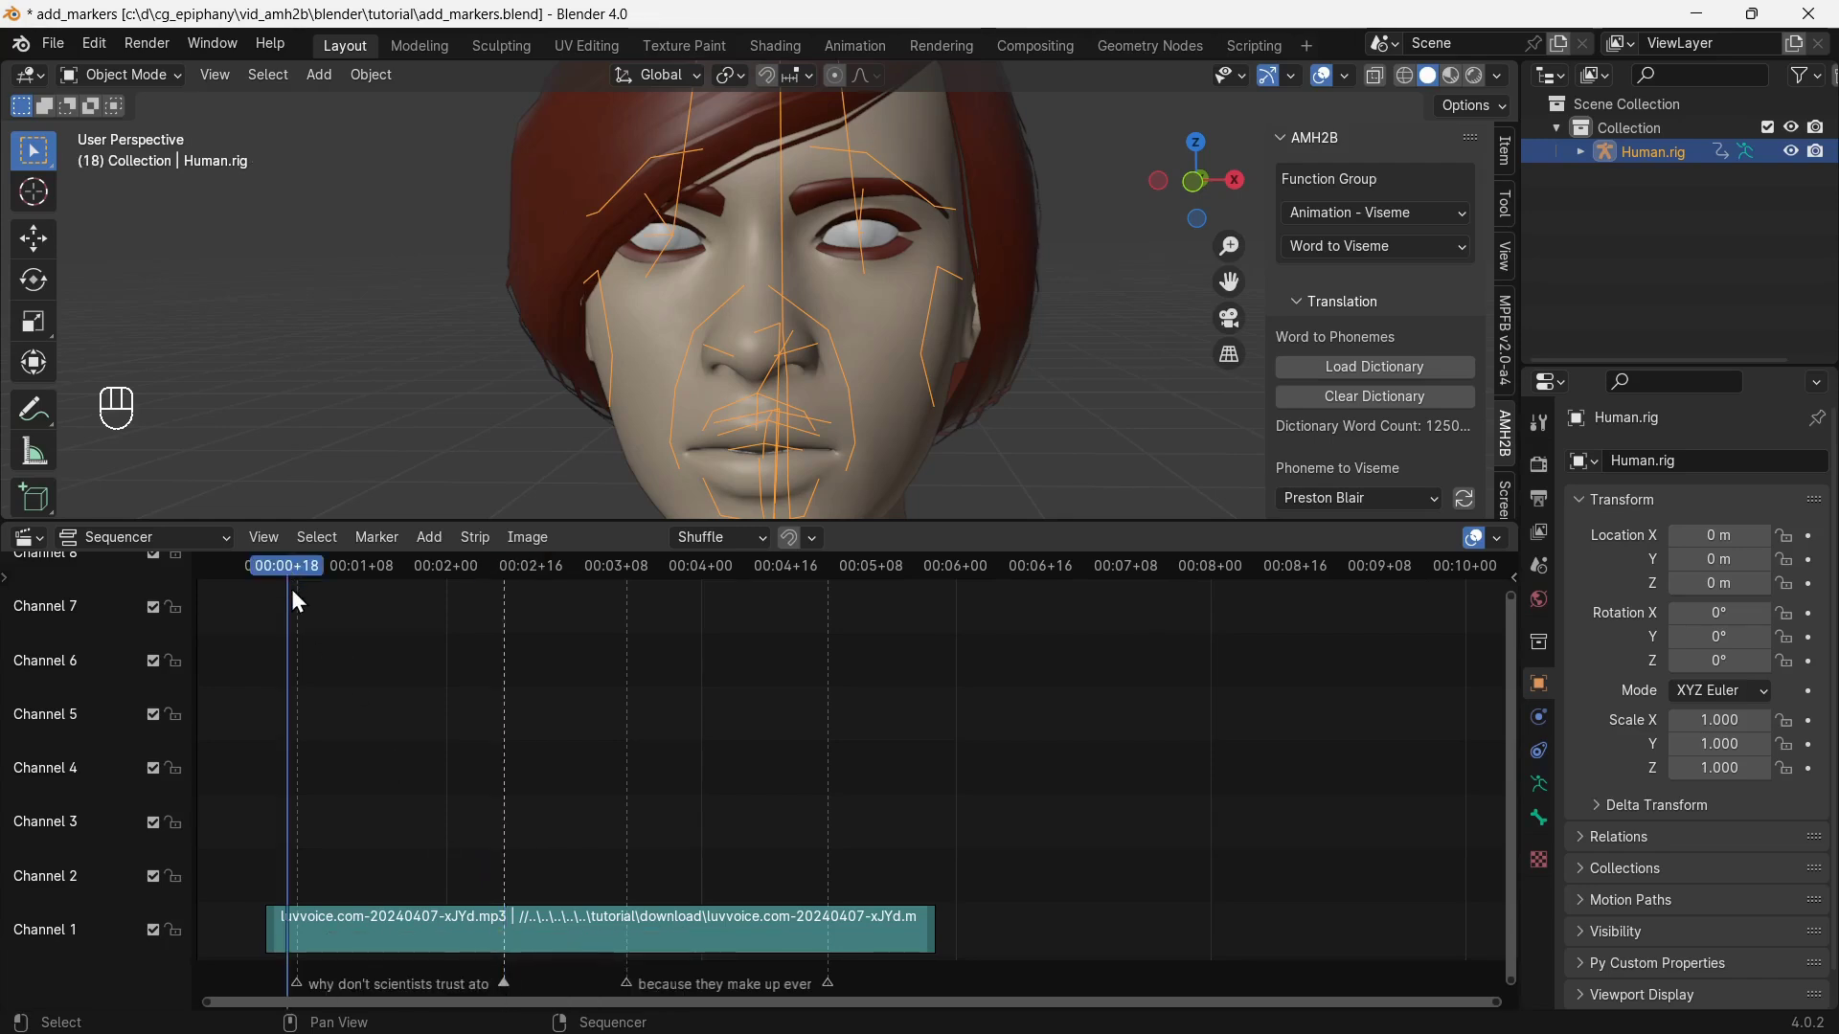
pyautogui.press('space')
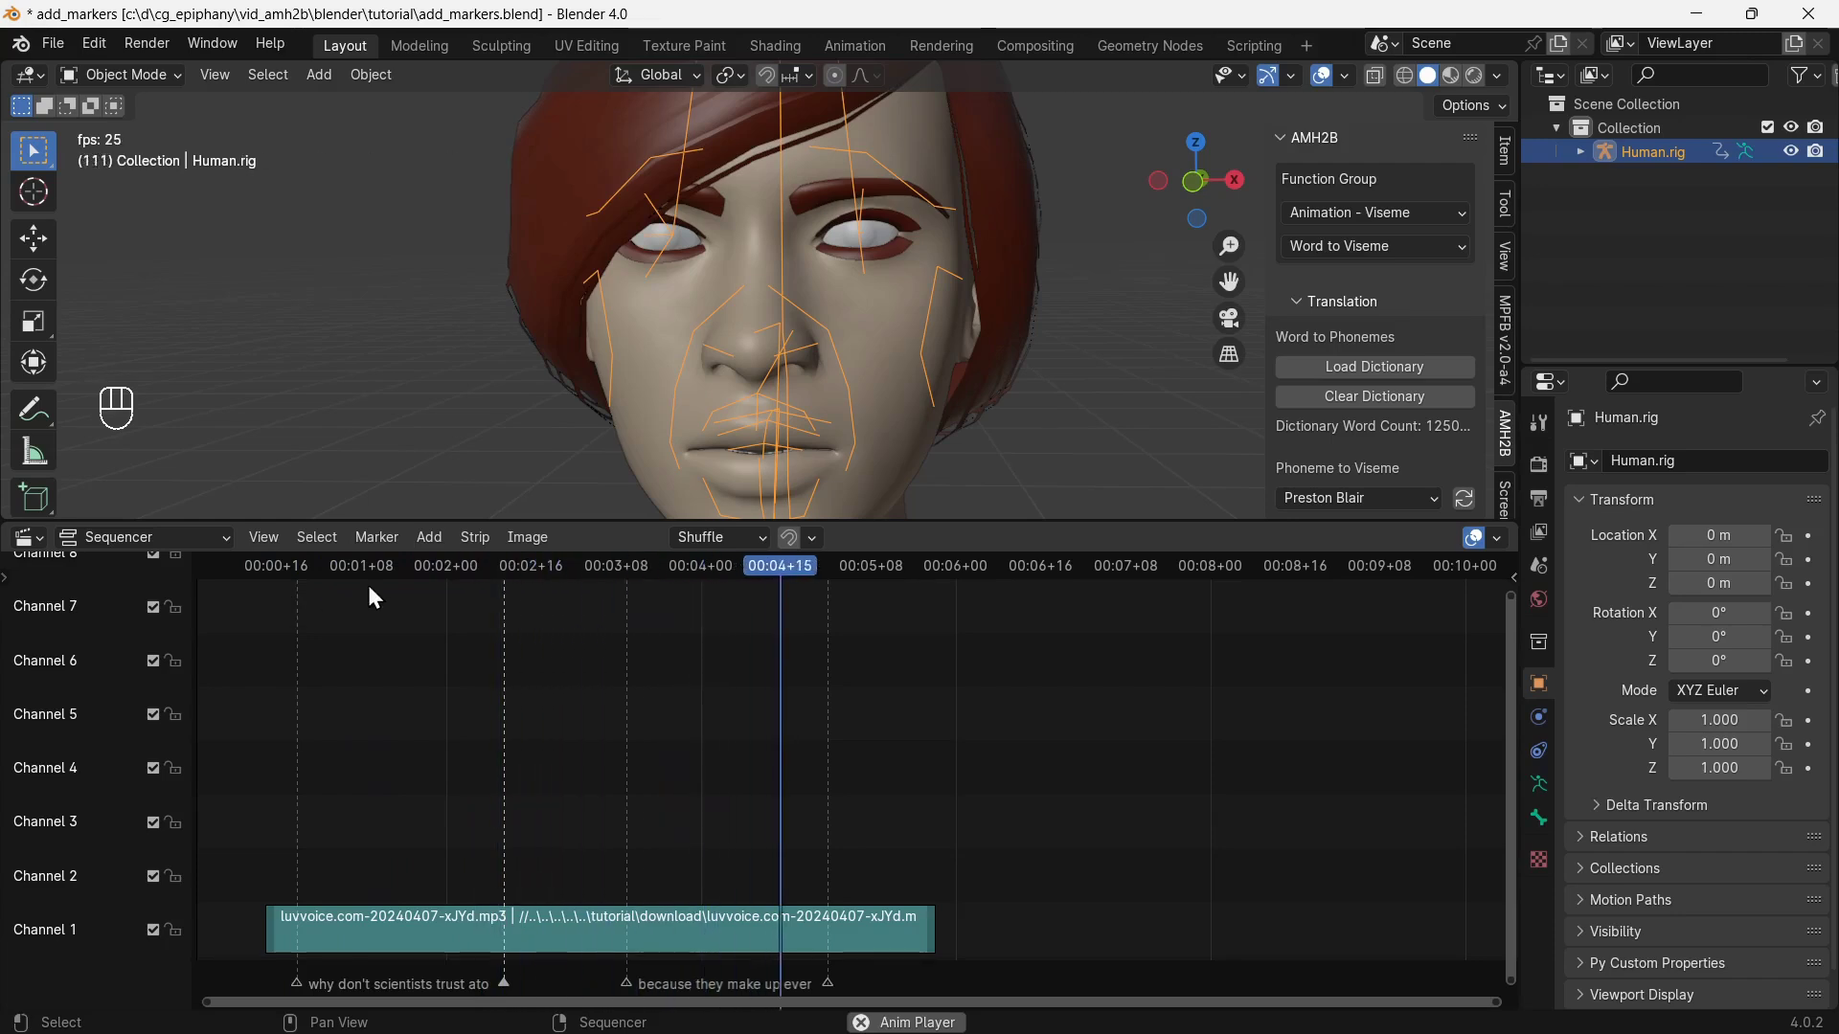
pyautogui.press('space')
pyautogui.click(630, 987)
pyautogui.doubleClick(634, 988)
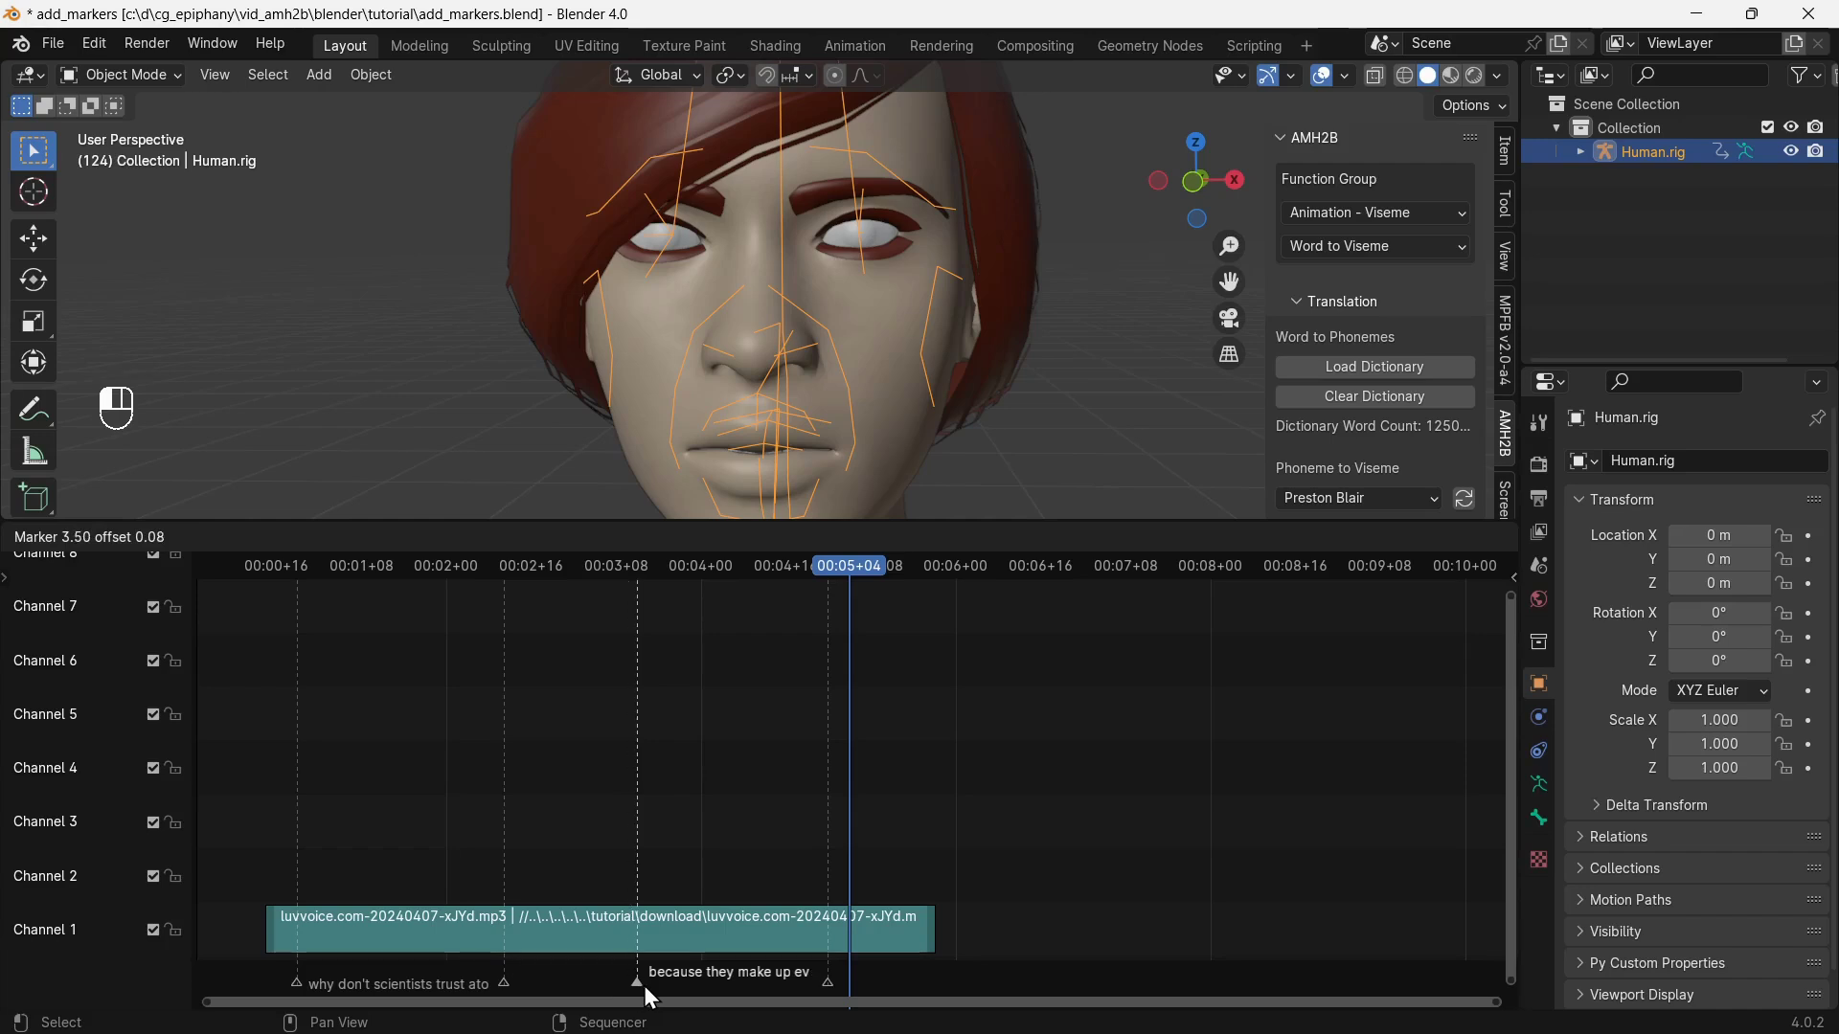
pyautogui.click(510, 991)
pyautogui.doubleClick(509, 987)
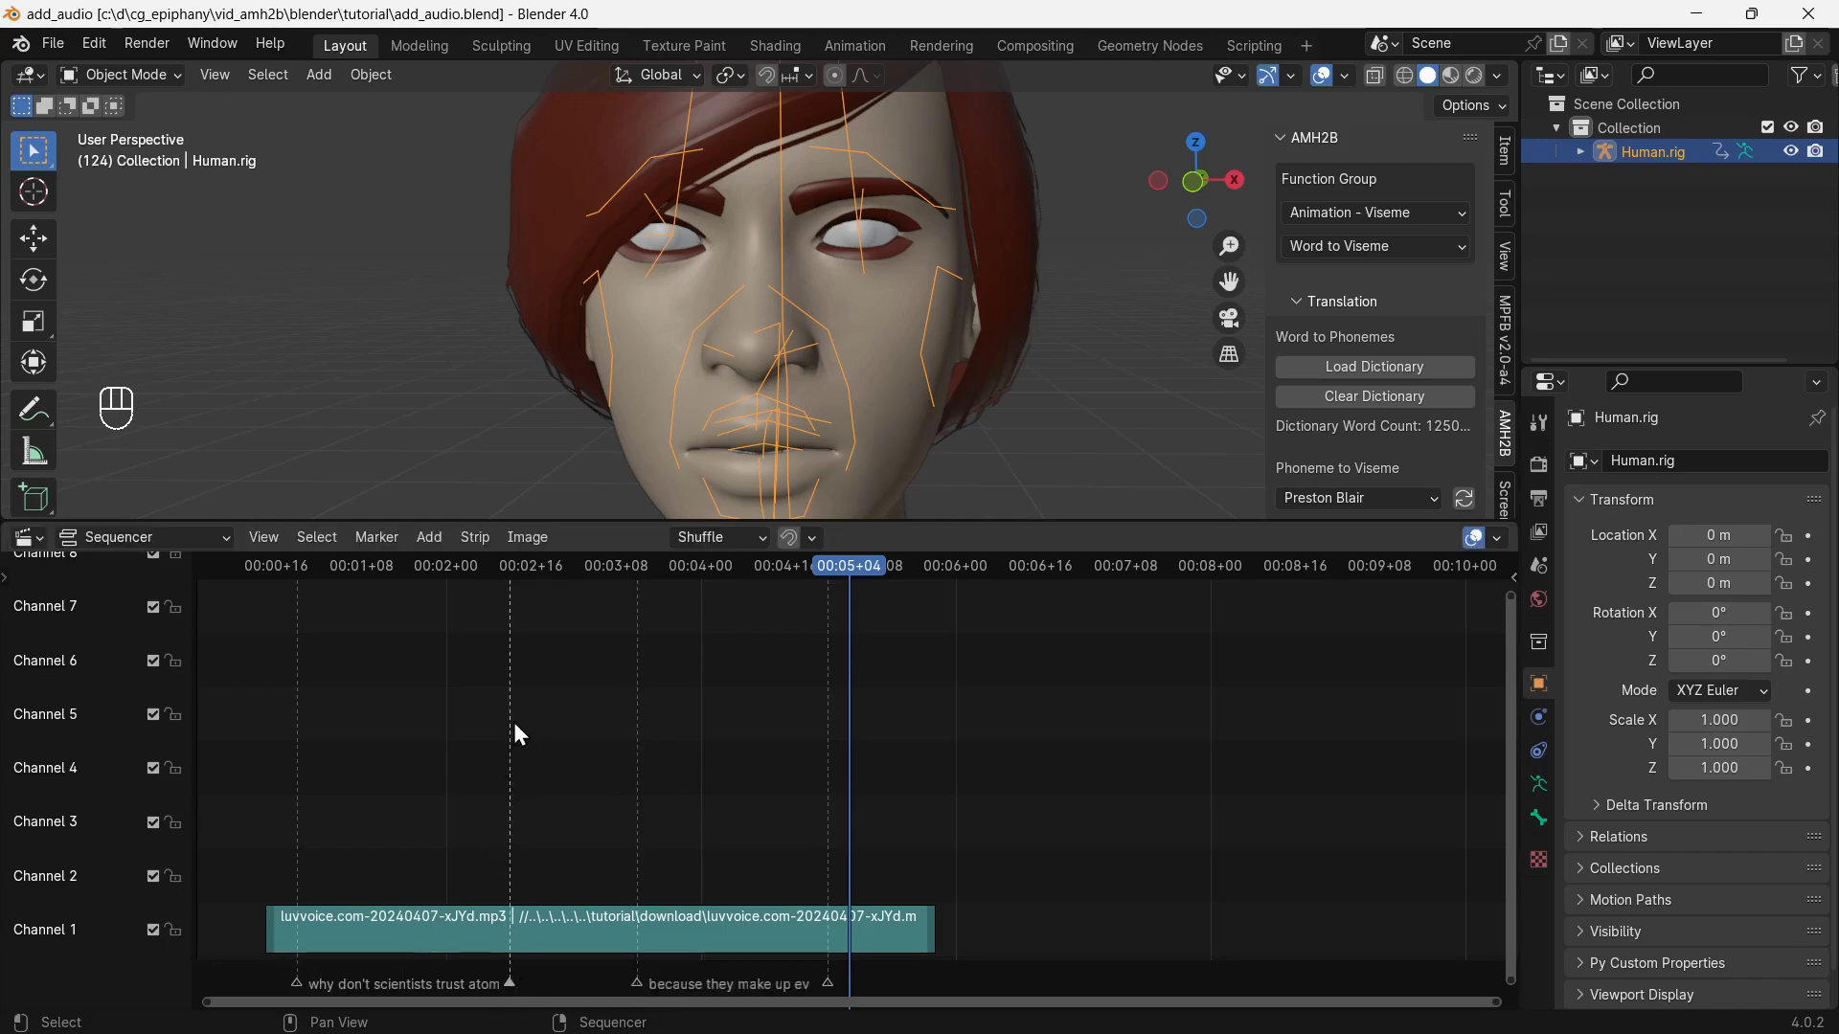
# In the Dope Sheet AMH2B tab, set timing counts to 1 and Keyframe Markers, creating Human.rigAction.
pyautogui.moveTo(28, 546); pyautogui.dragTo(450, 607)
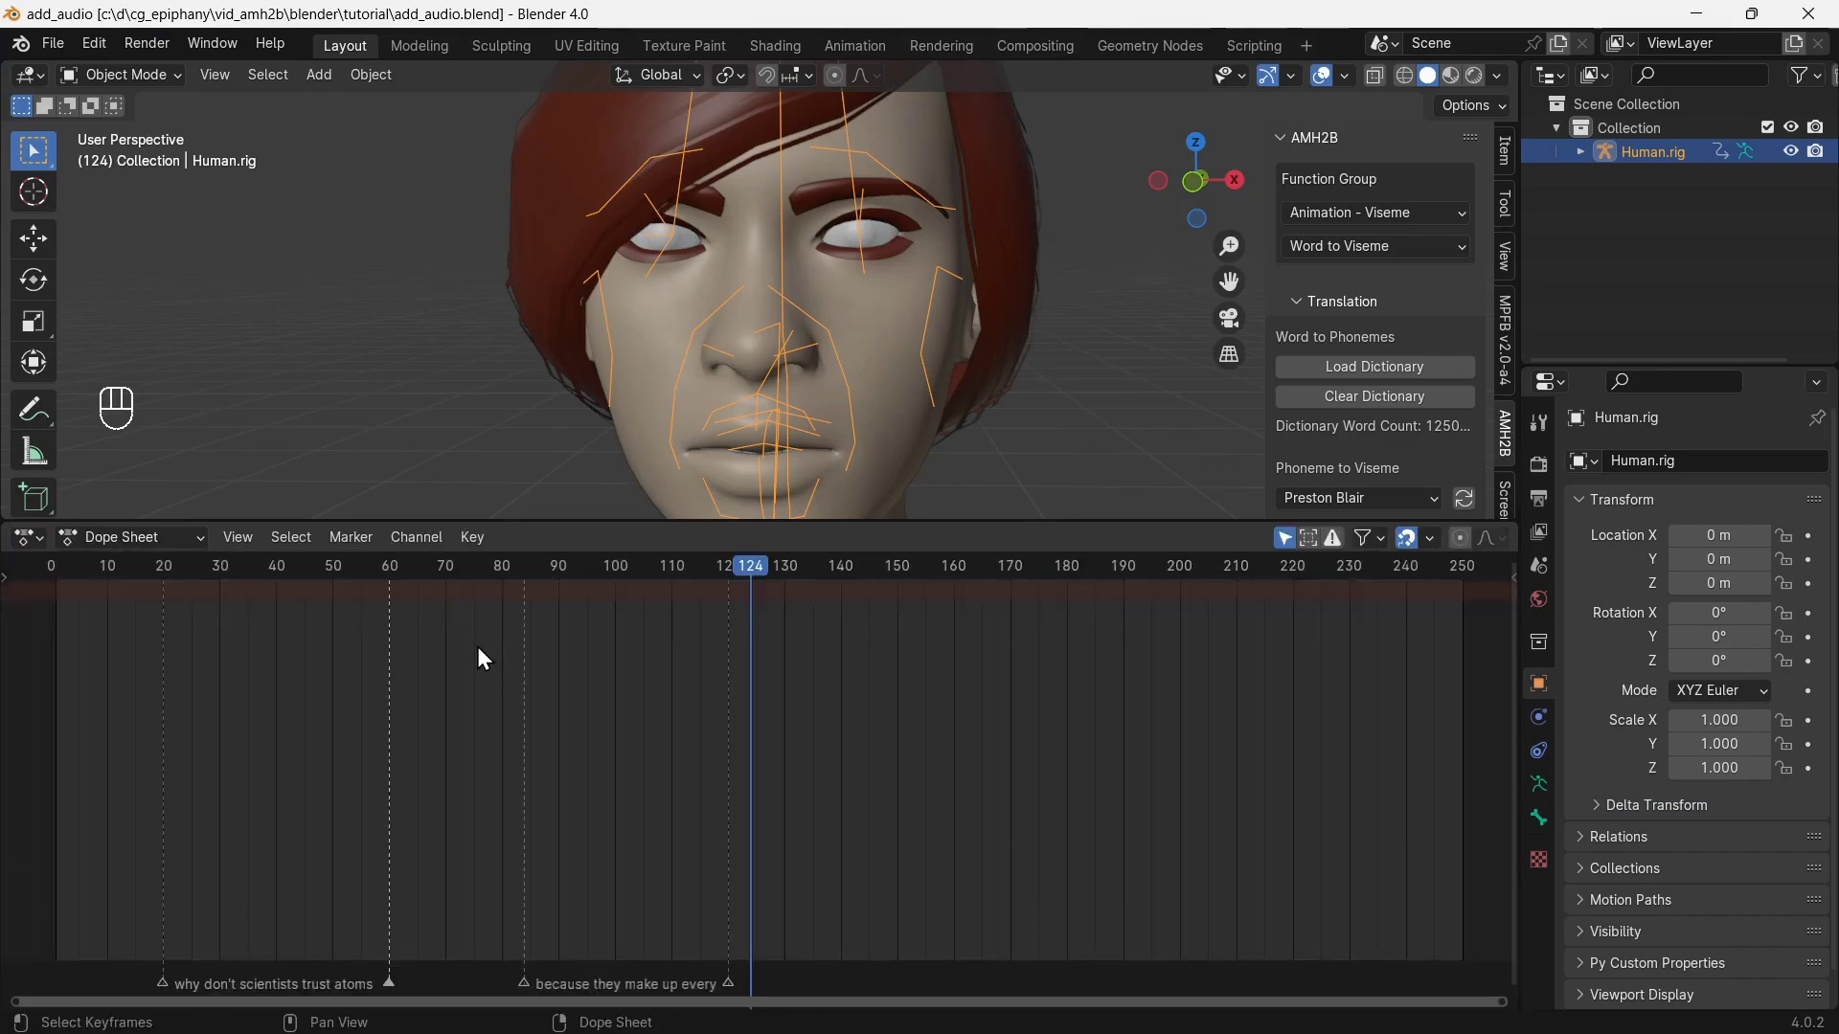
pyautogui.press('n')
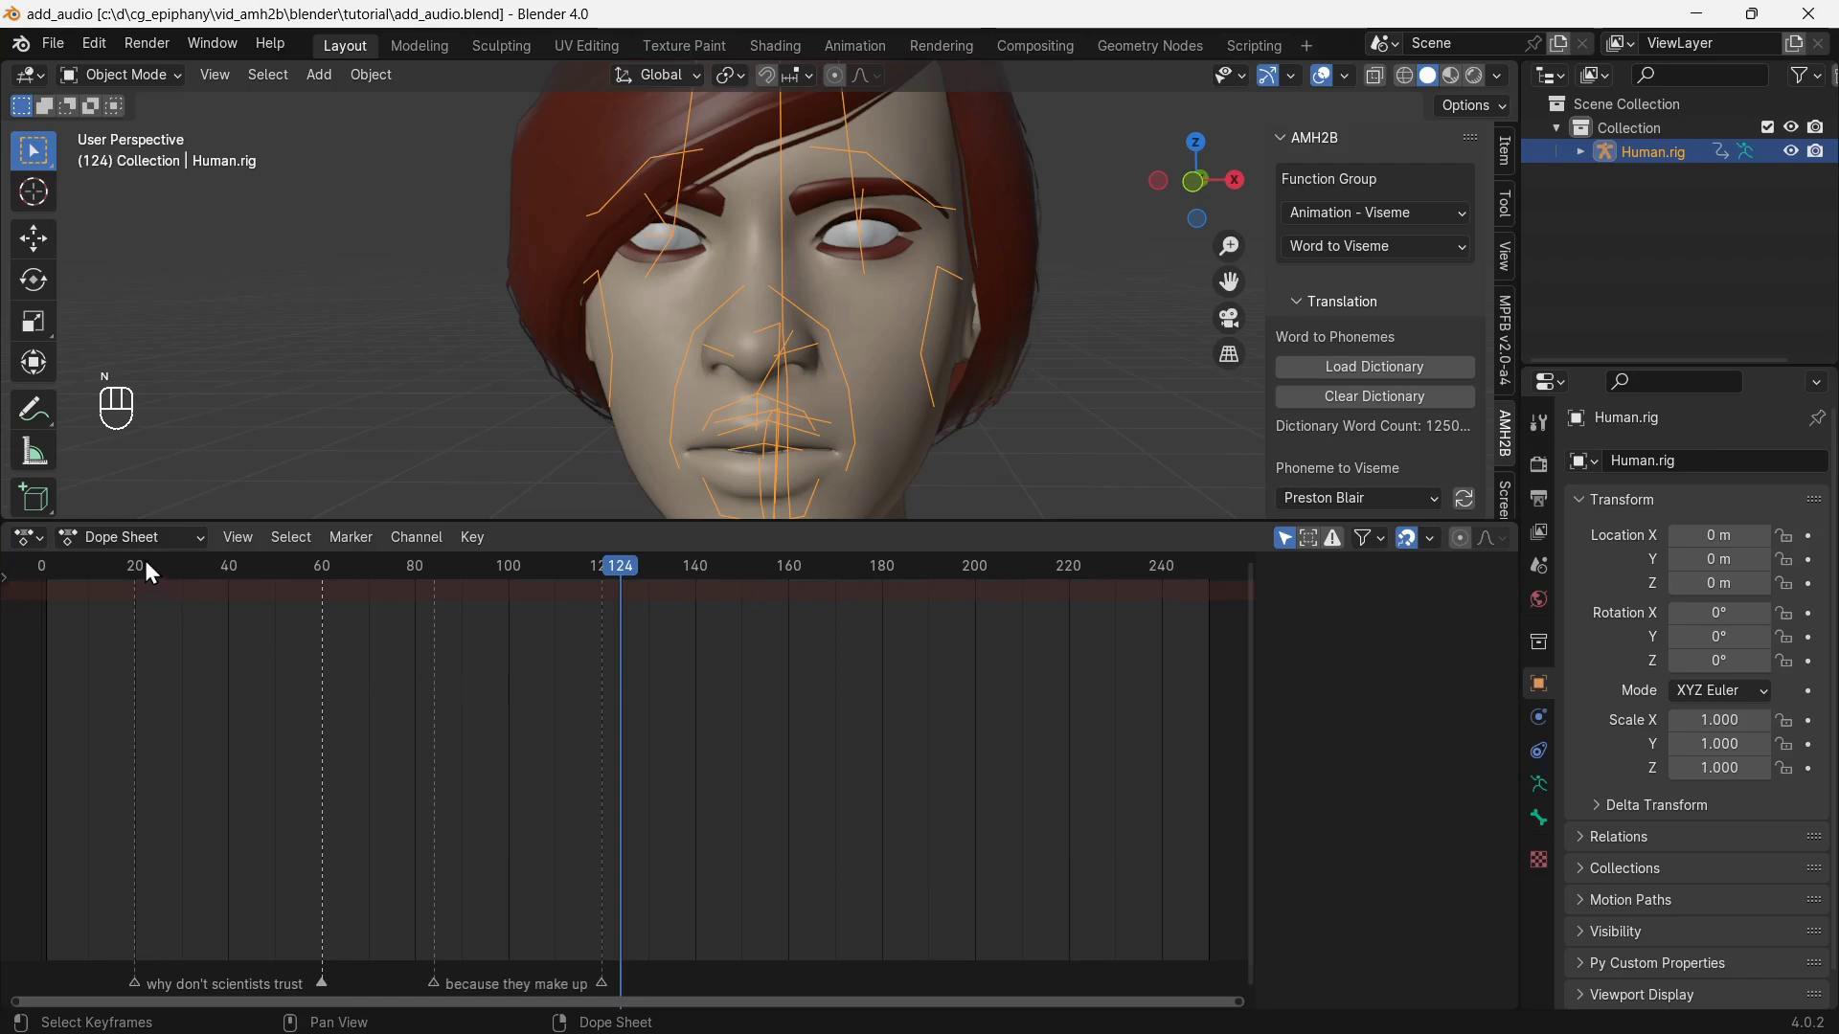
pyautogui.moveTo(148, 542); pyautogui.dragTo(145, 631)
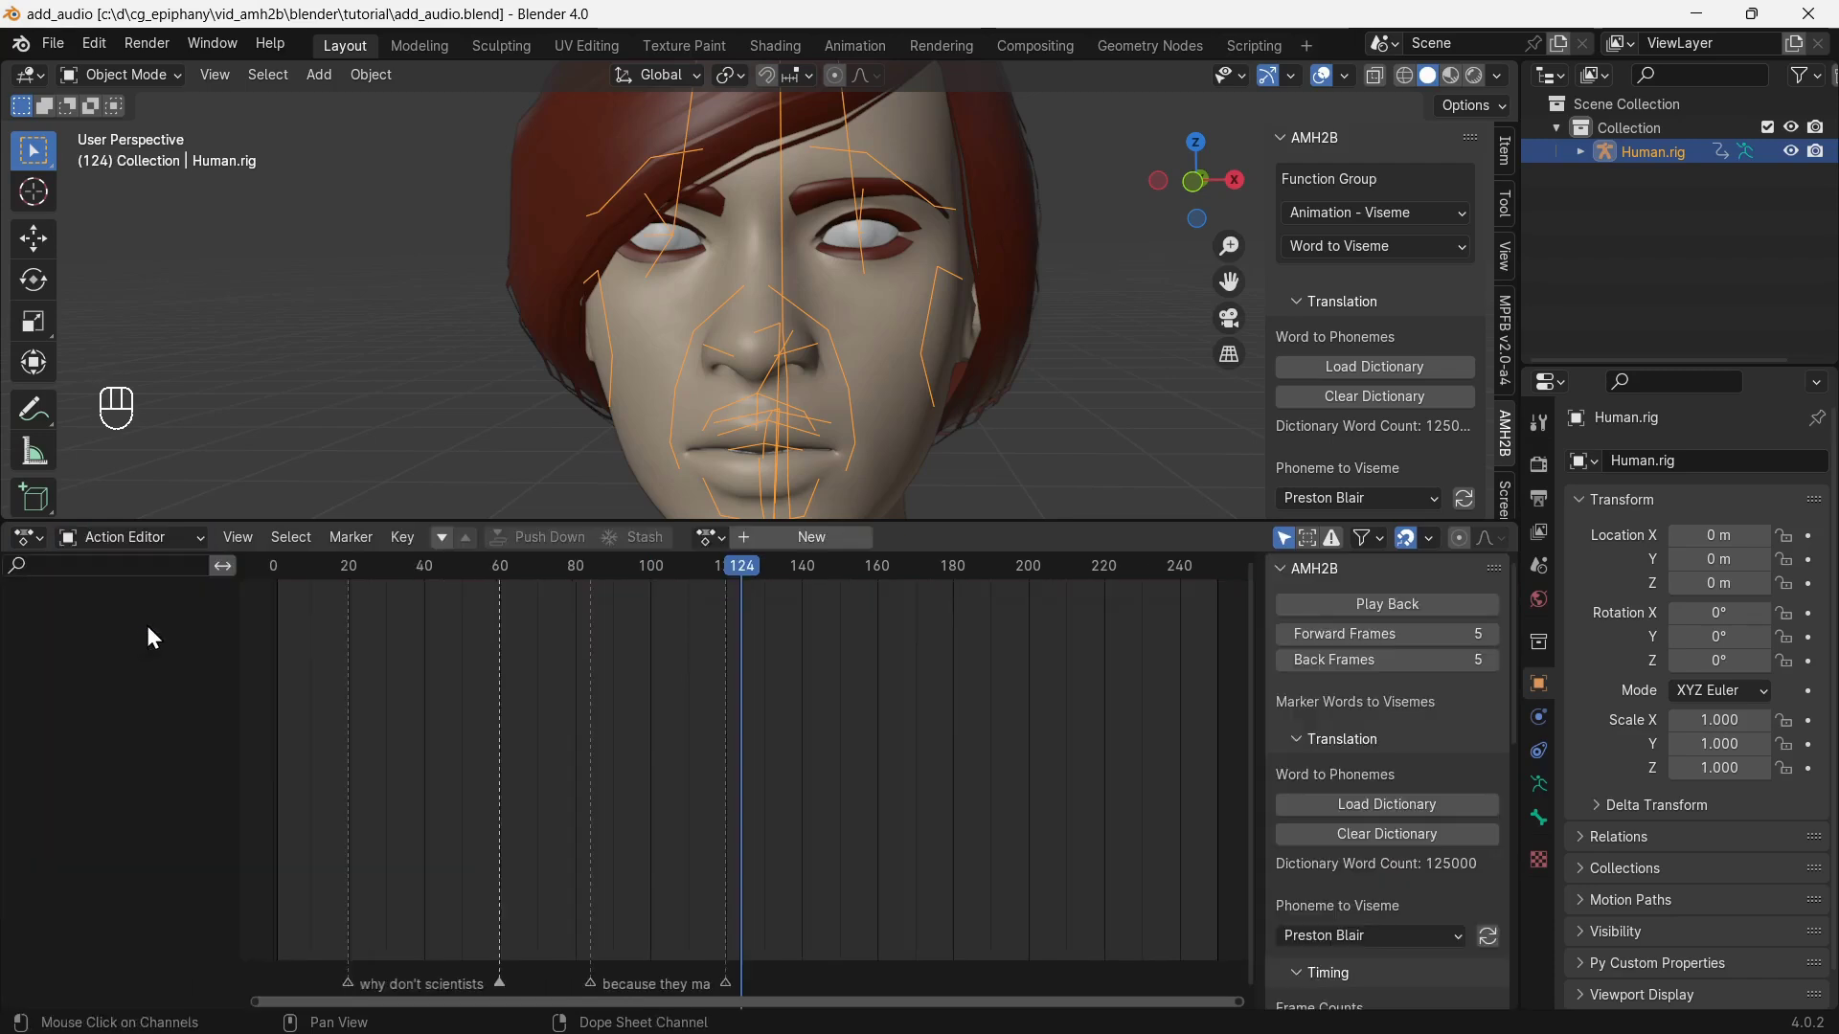
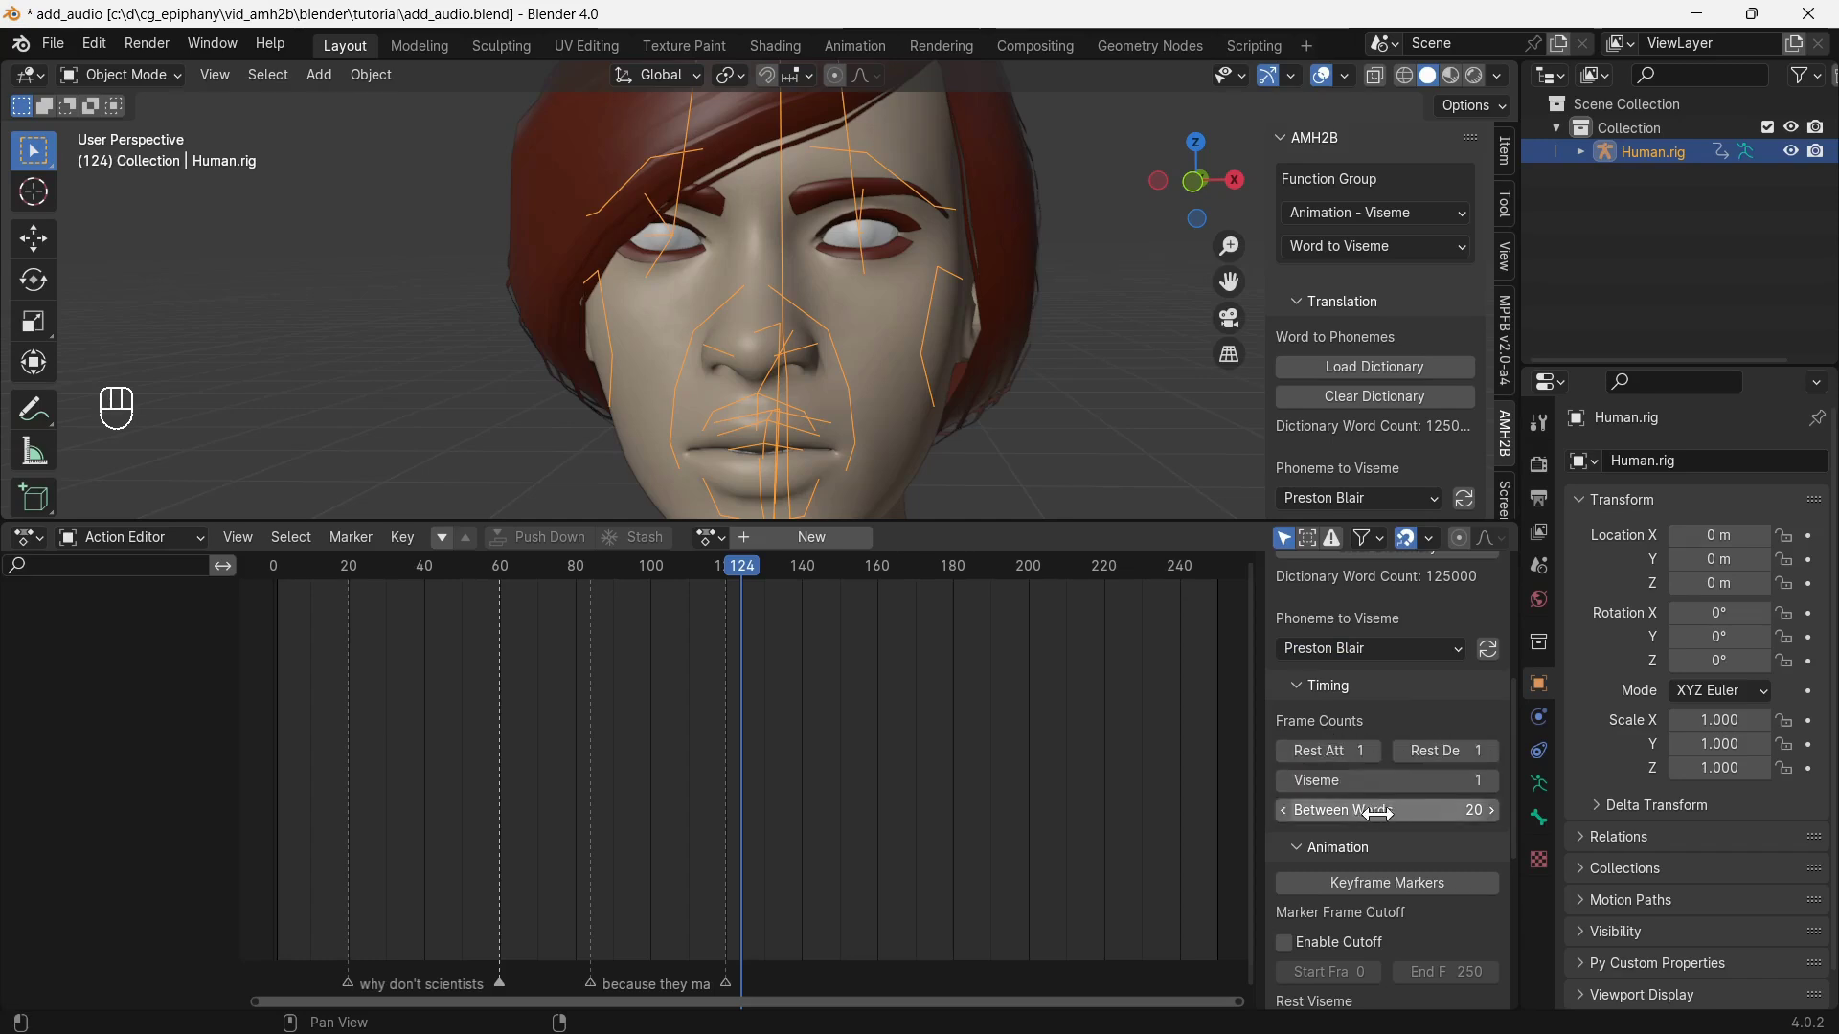
pyautogui.moveTo(1378, 810); pyautogui.dragTo(1413, 728)
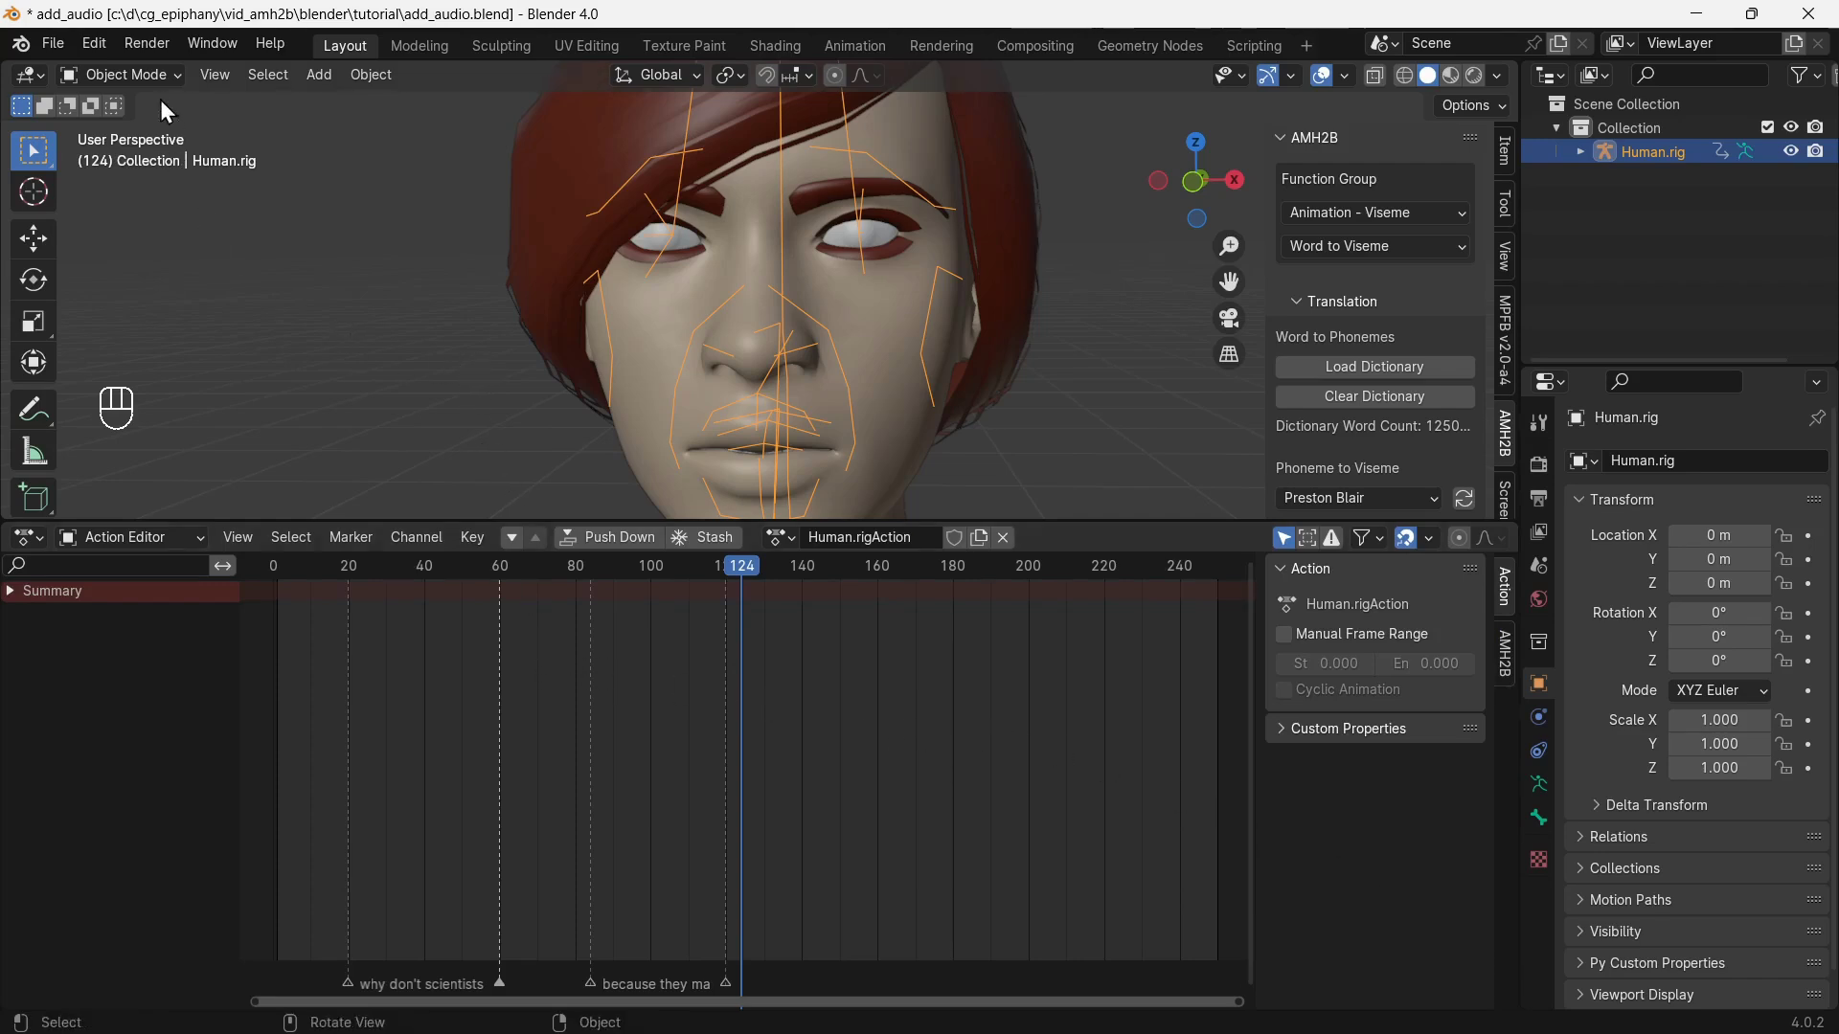
# In Pose Mode, select all bones to inspect the new viseme keyframe channels.
pyautogui.moveTo(161, 82); pyautogui.dragTo(156, 155)
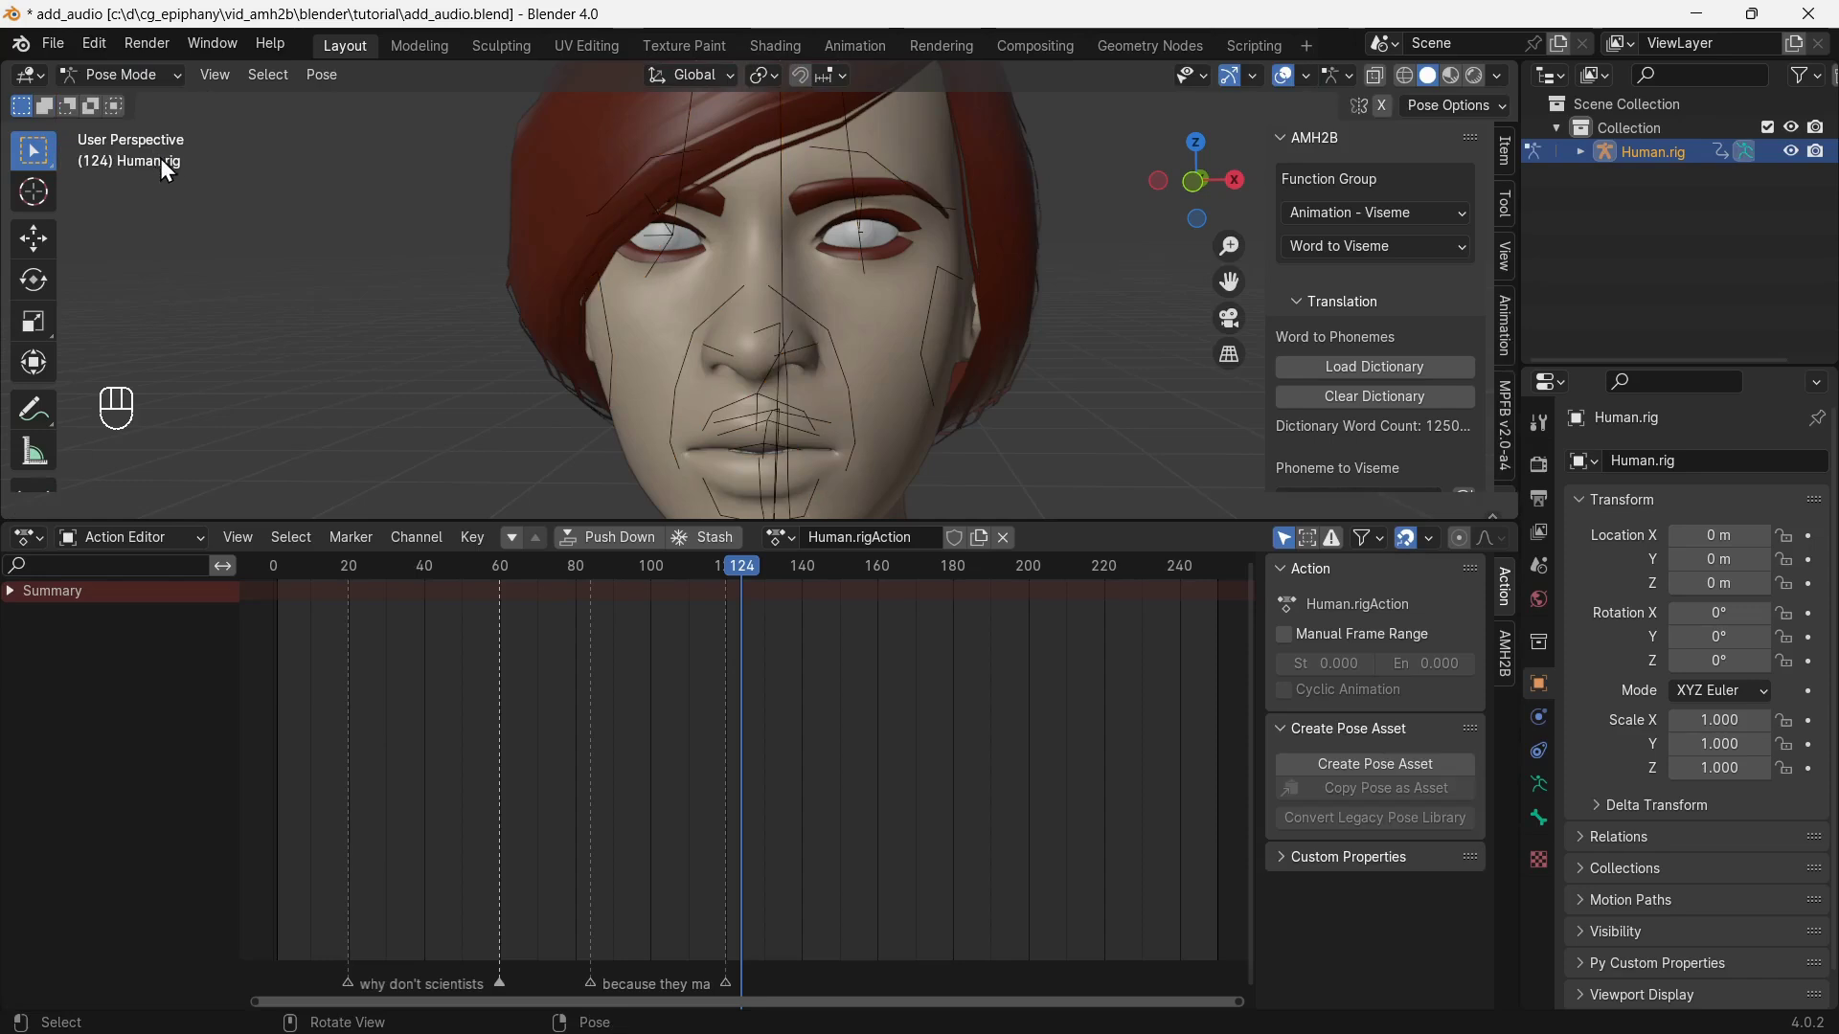
pyautogui.moveTo(262, 79); pyautogui.dragTo(305, 105)
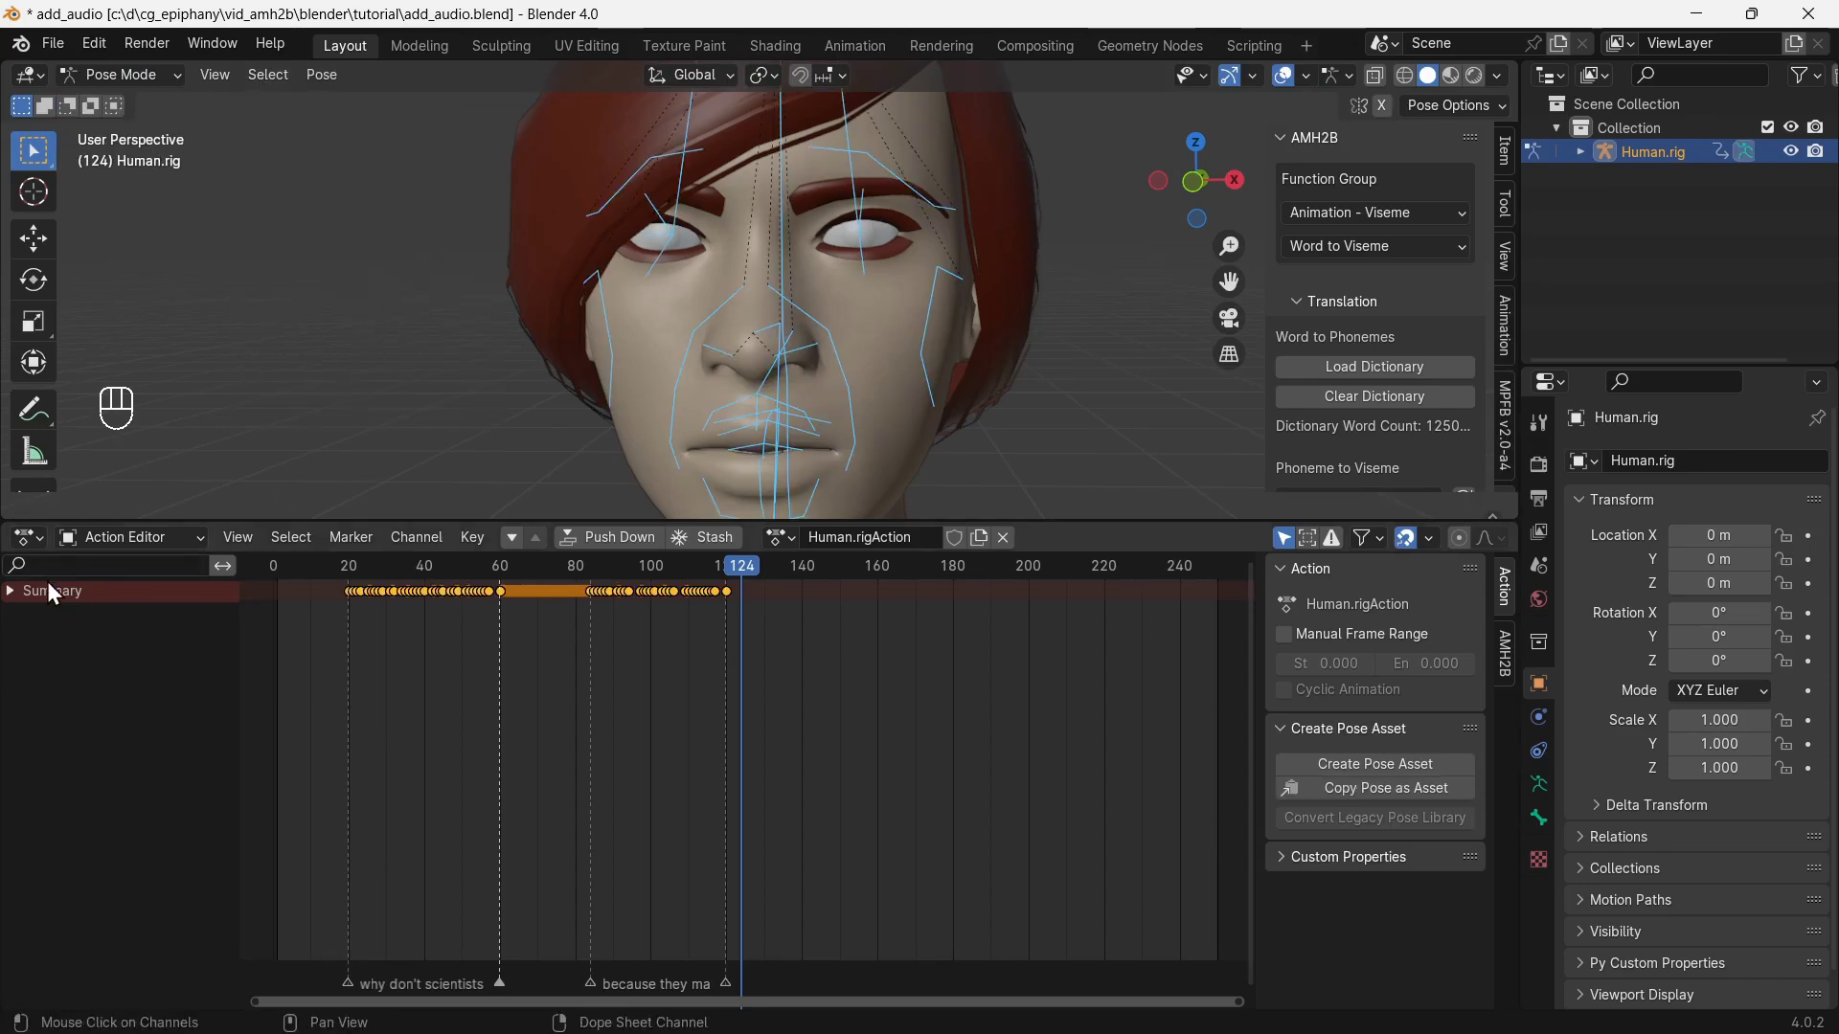
pyautogui.click(17, 593)
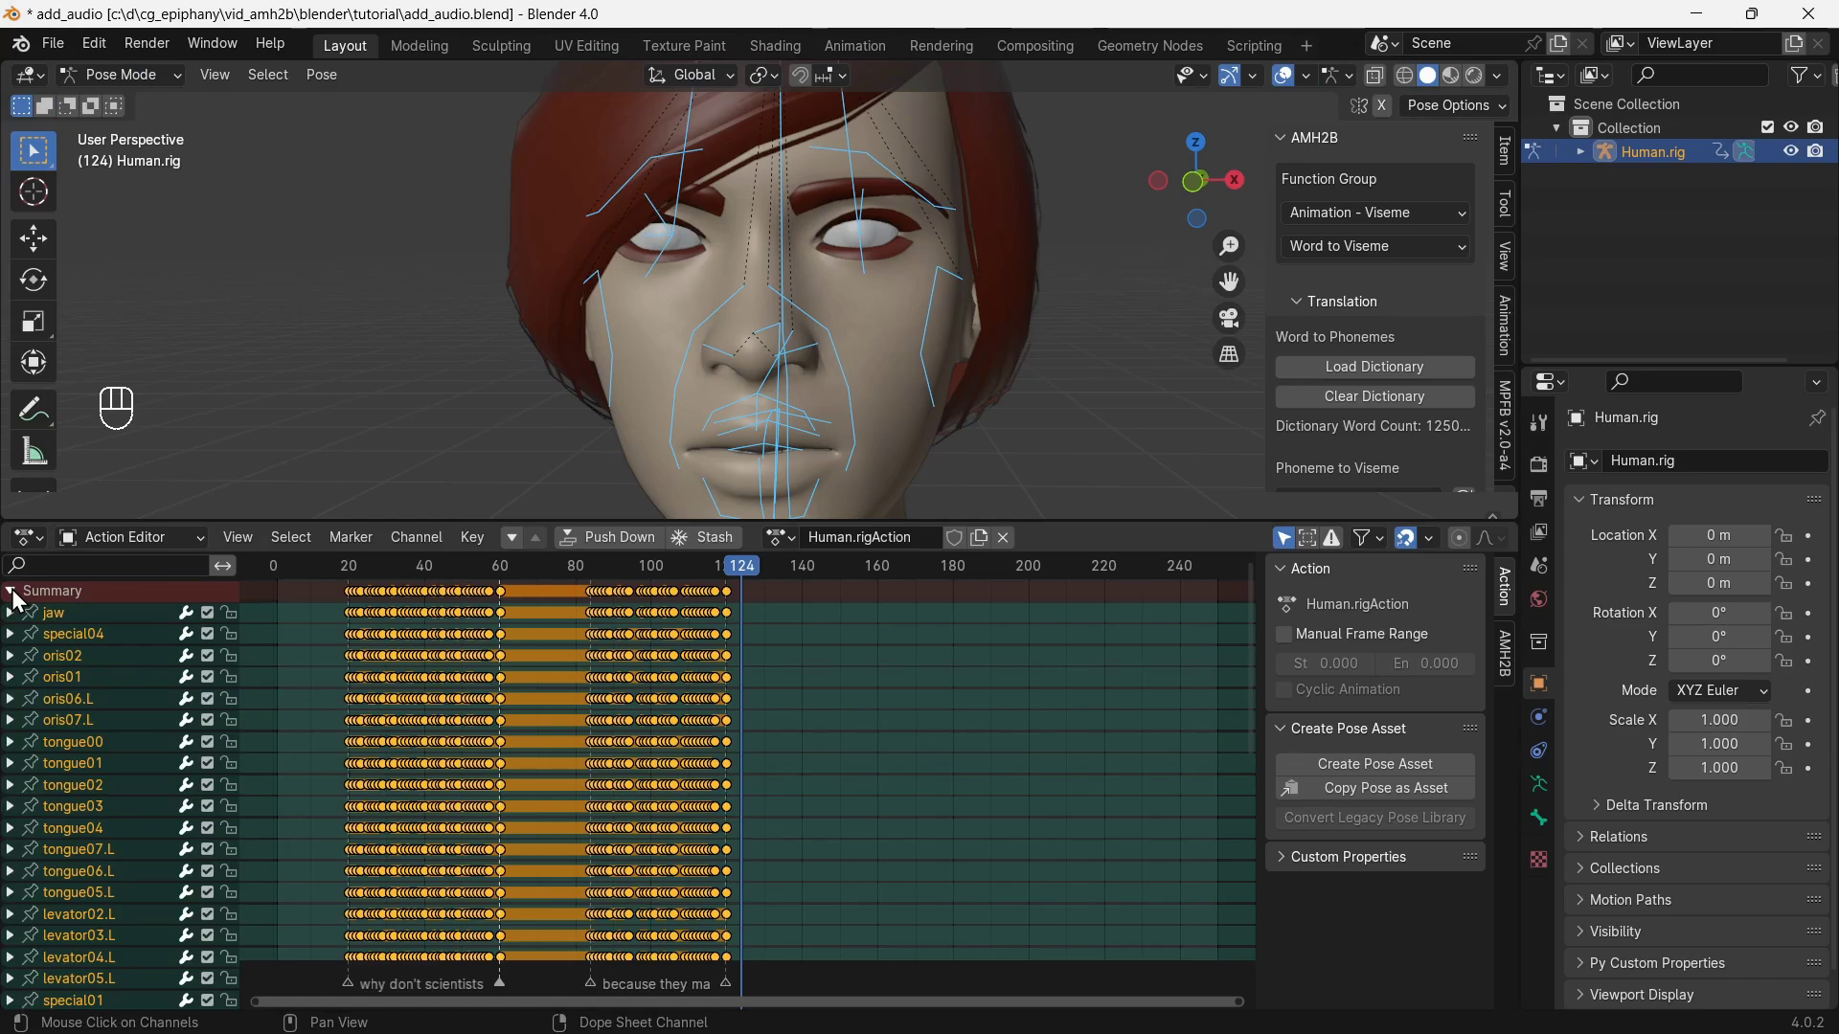
pyautogui.click(18, 593)
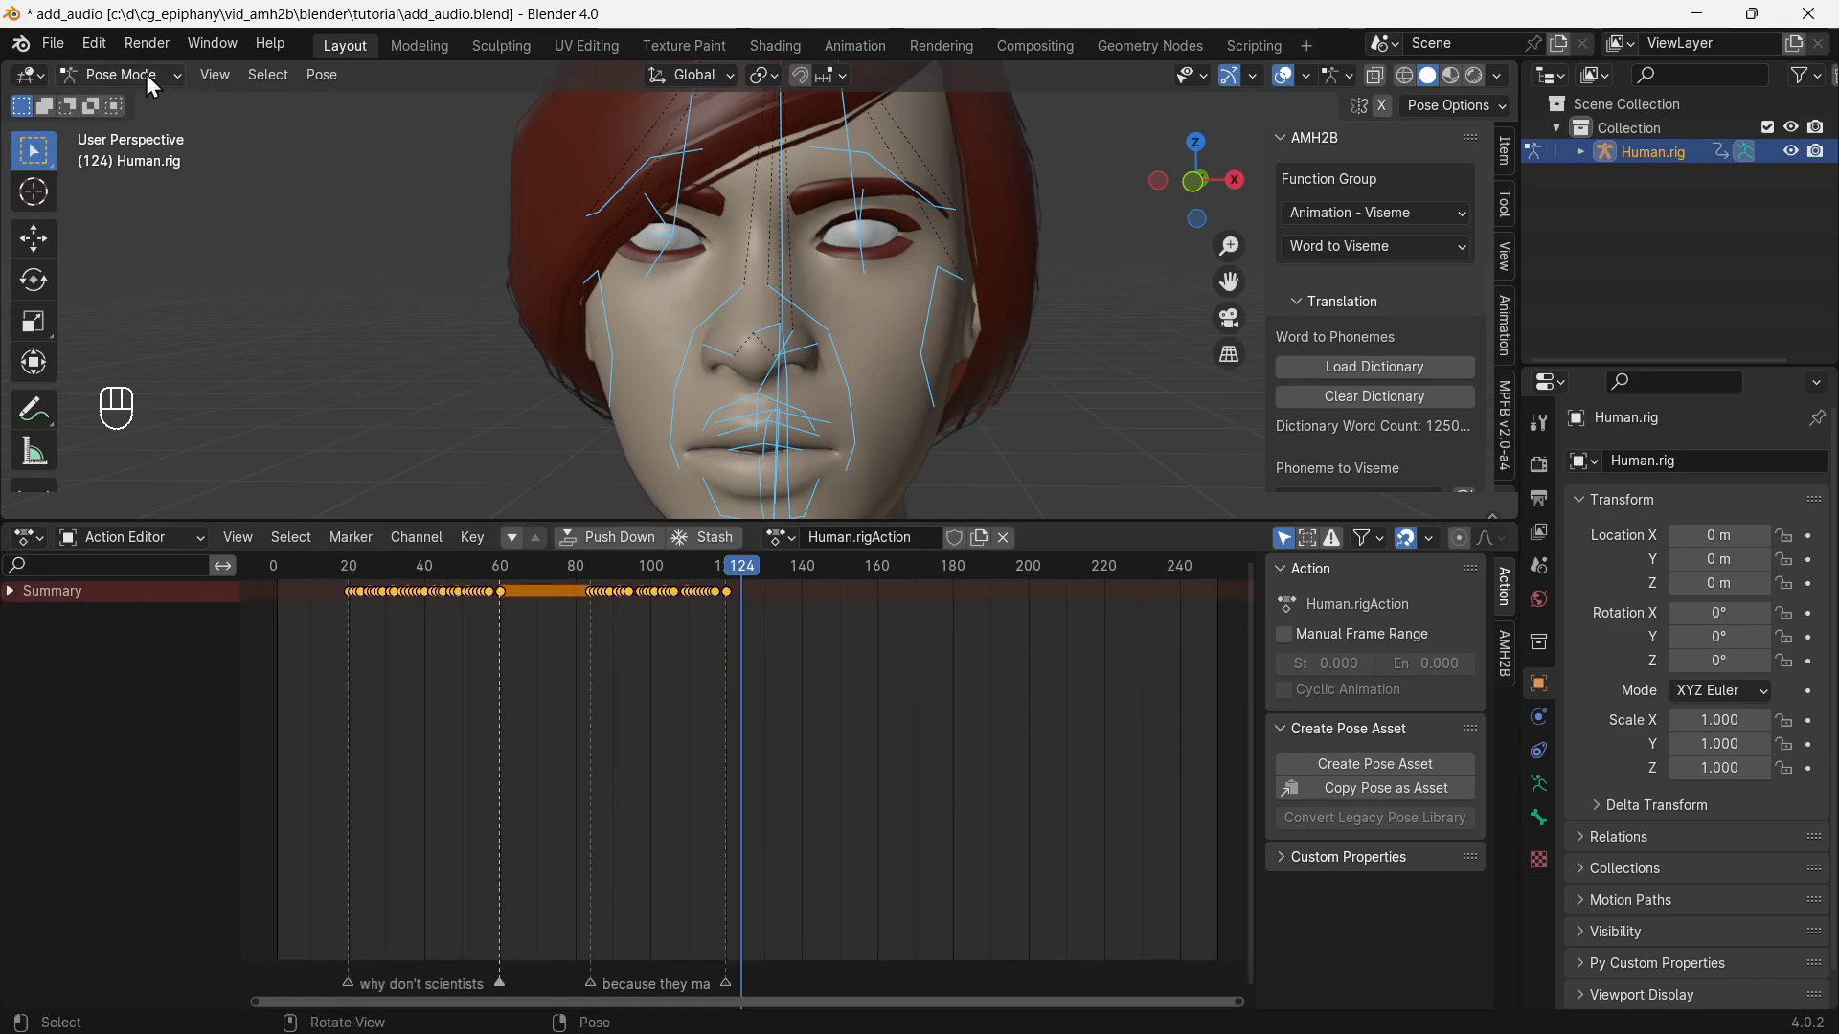
# Return to Object Mode and play back the lip-synced animation.
pyautogui.moveTo(150, 76); pyautogui.dragTo(147, 96)
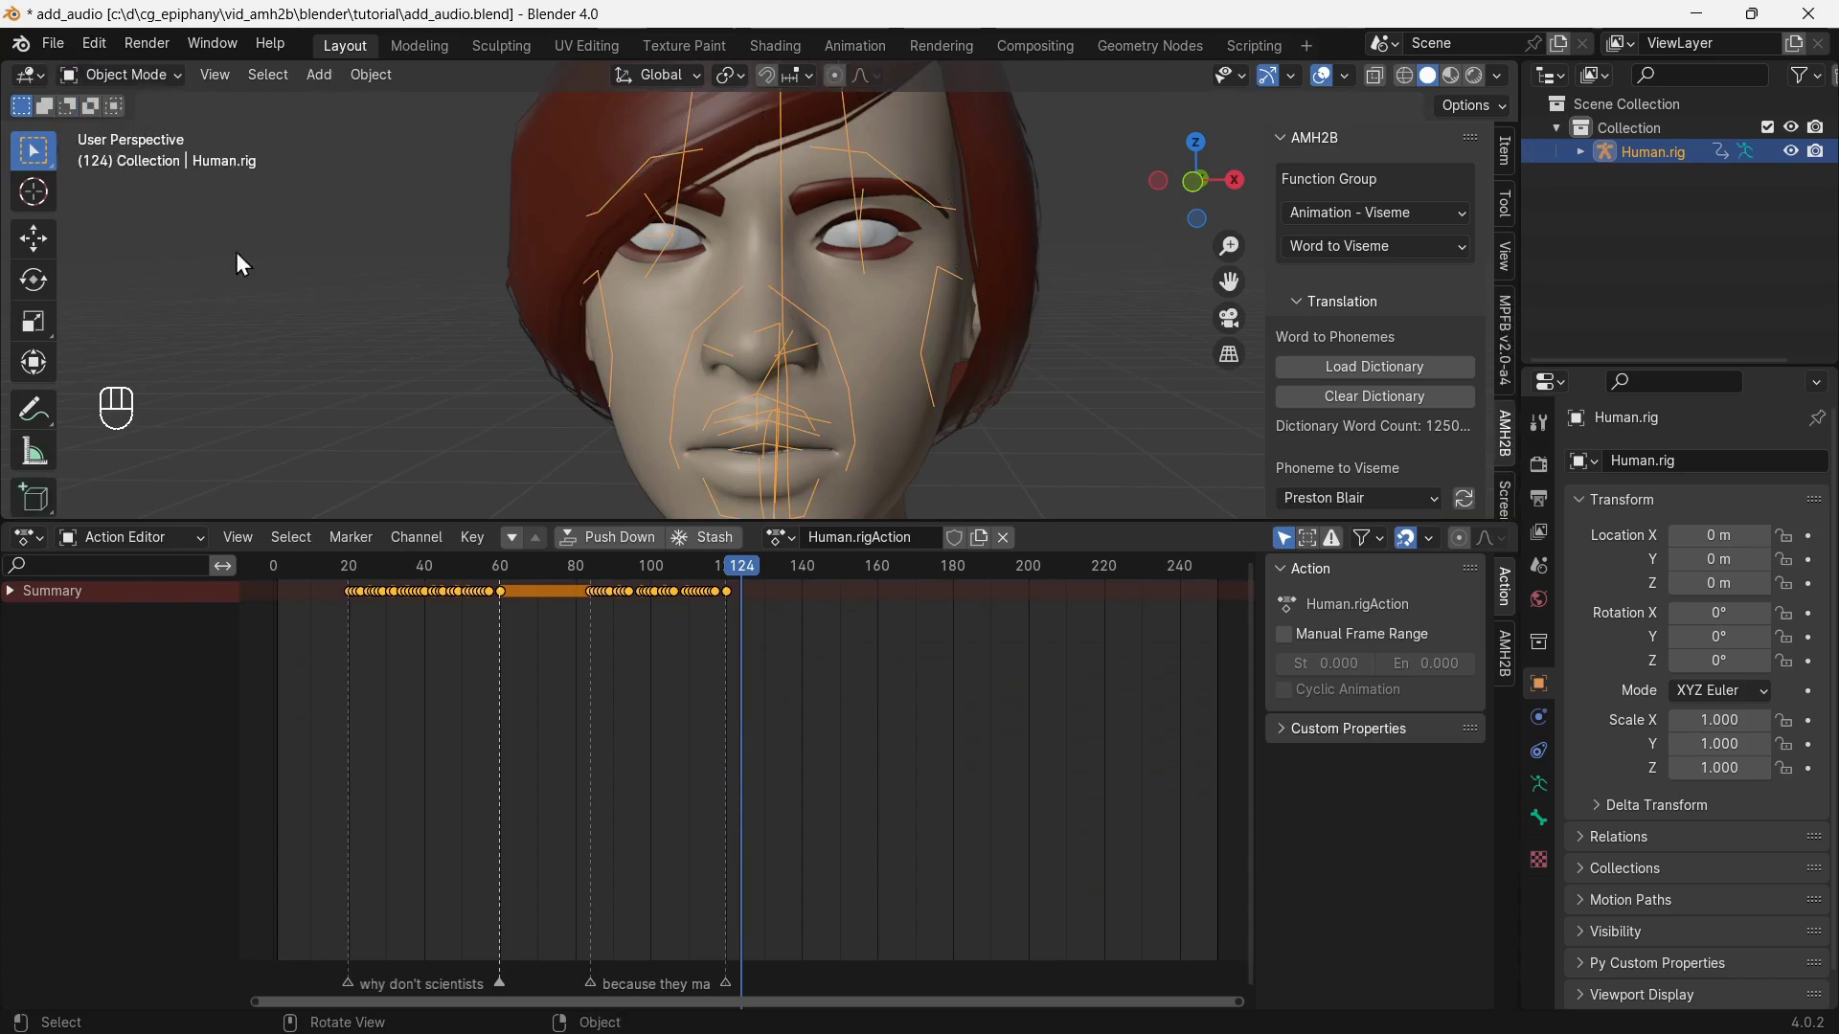
pyautogui.click(329, 572)
pyautogui.press('space')
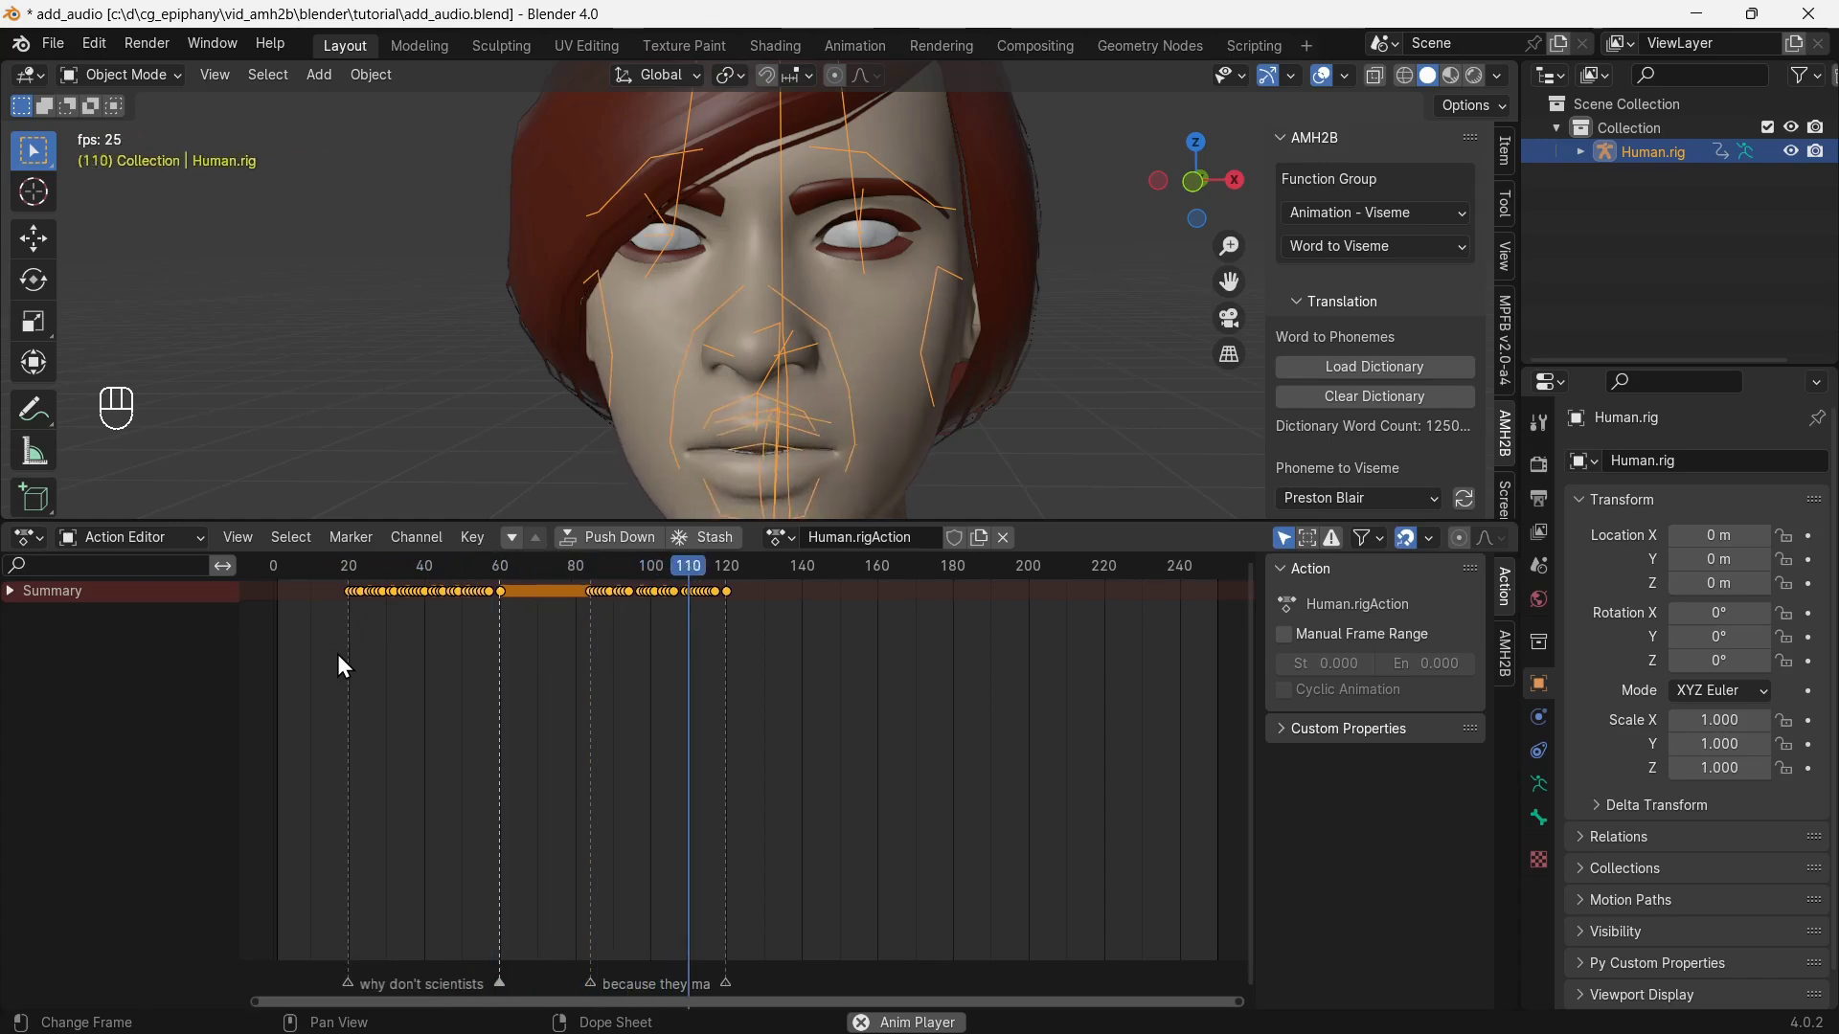
pyautogui.press('space')
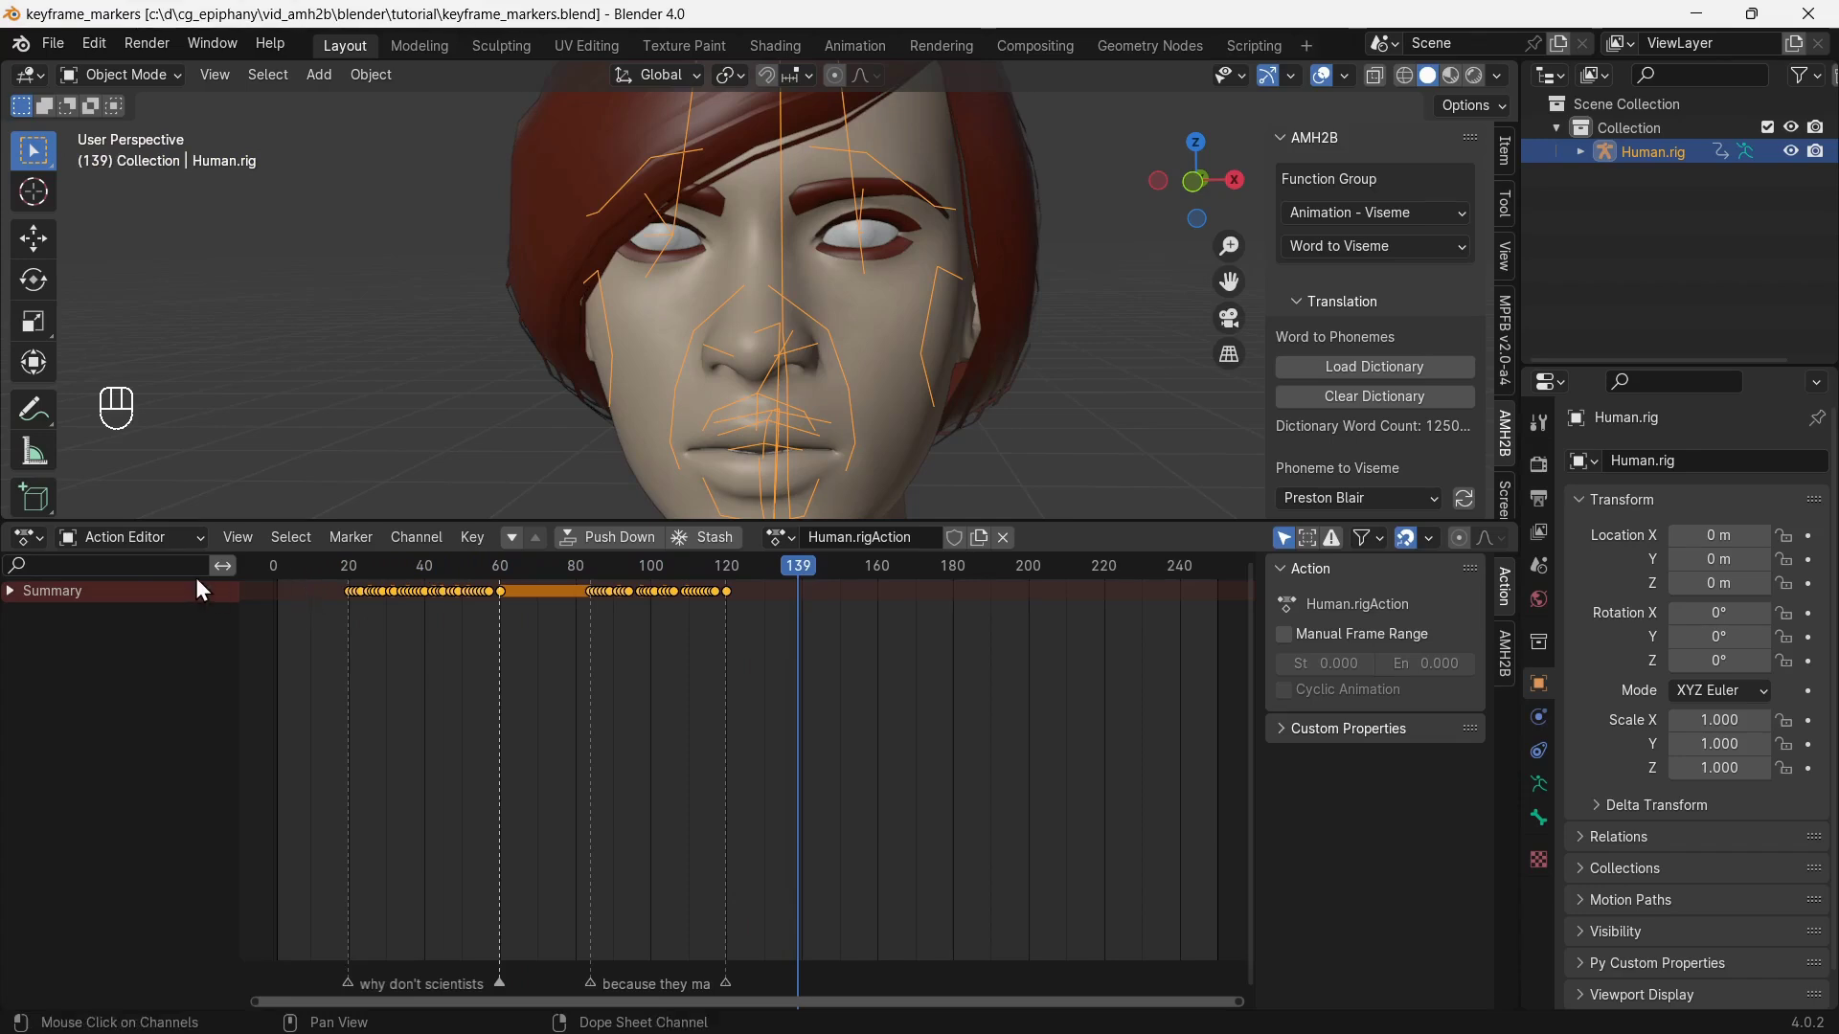
# Switch the lower editor to a Timeline with End frame 125.
pyautogui.moveTo(28, 538); pyautogui.dragTo(379, 631)
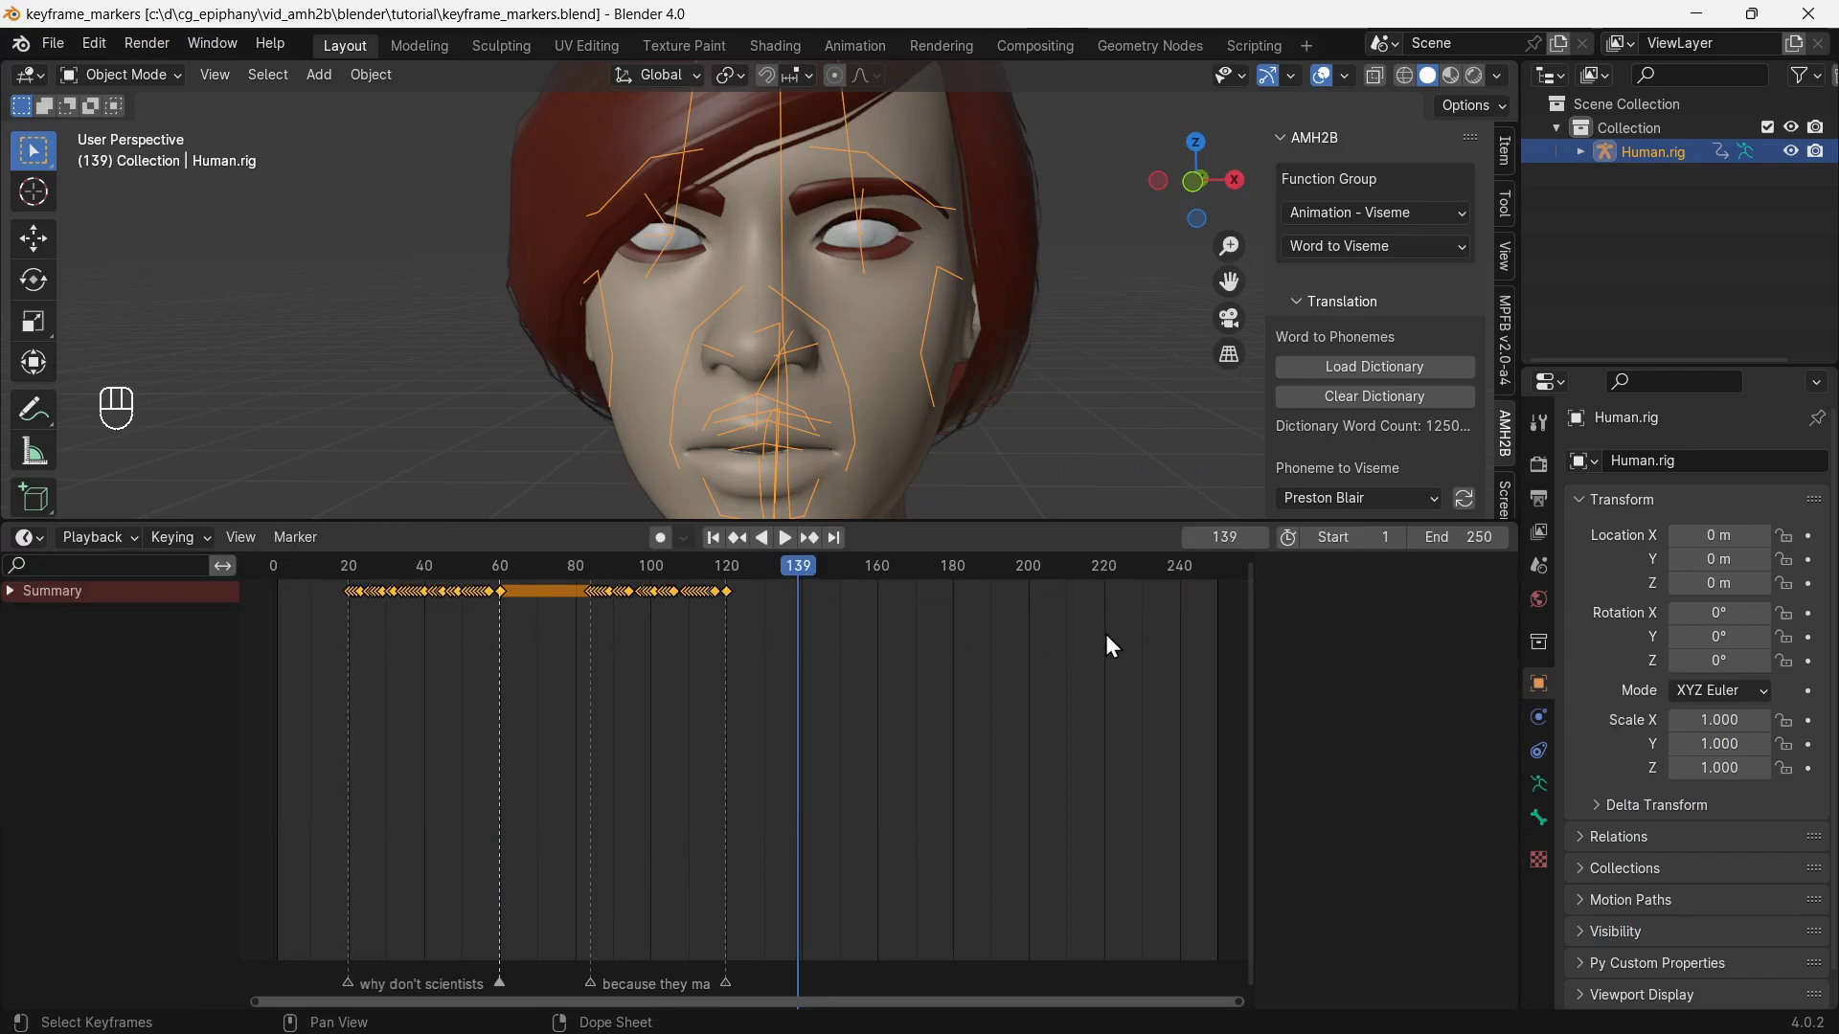
pyautogui.click(1459, 528)
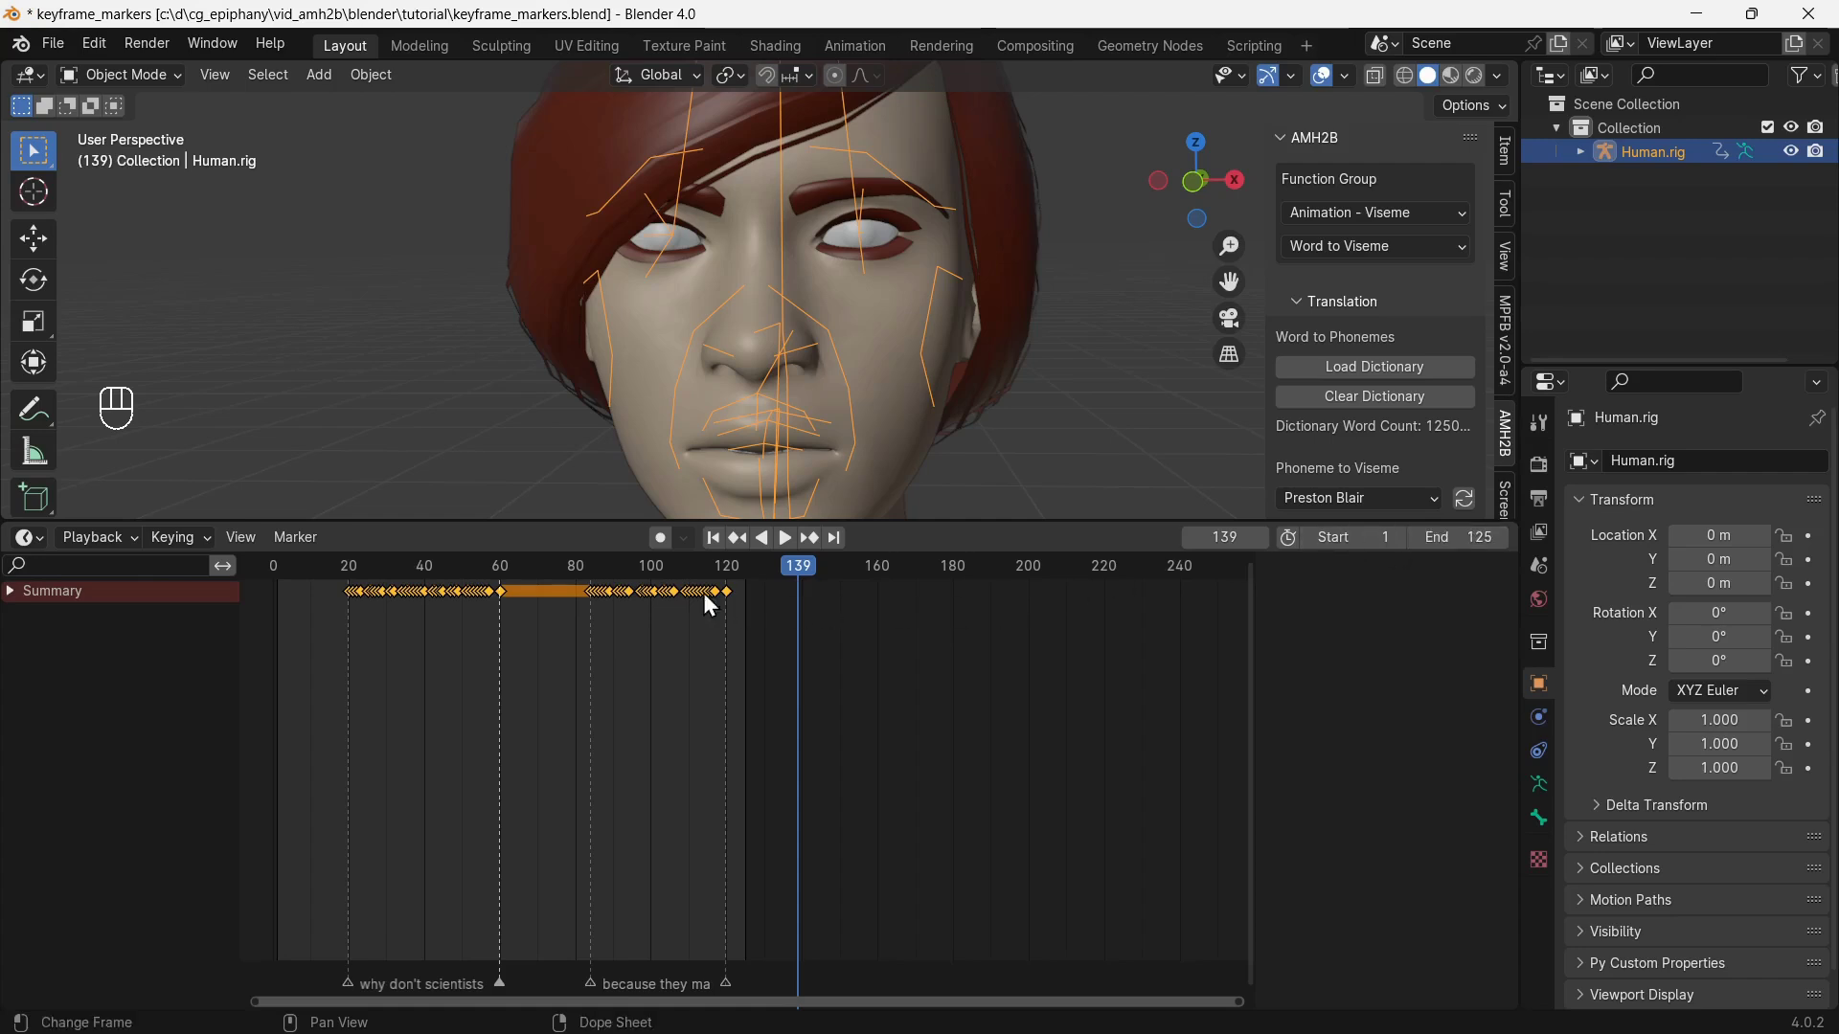
# Set the render engine to Cycles on GPU Compute and show the World settings.
pyautogui.click(1544, 468)
pyautogui.moveTo(1729, 467); pyautogui.dragTo(1740, 547)
pyautogui.moveTo(1714, 531); pyautogui.dragTo(1724, 580)
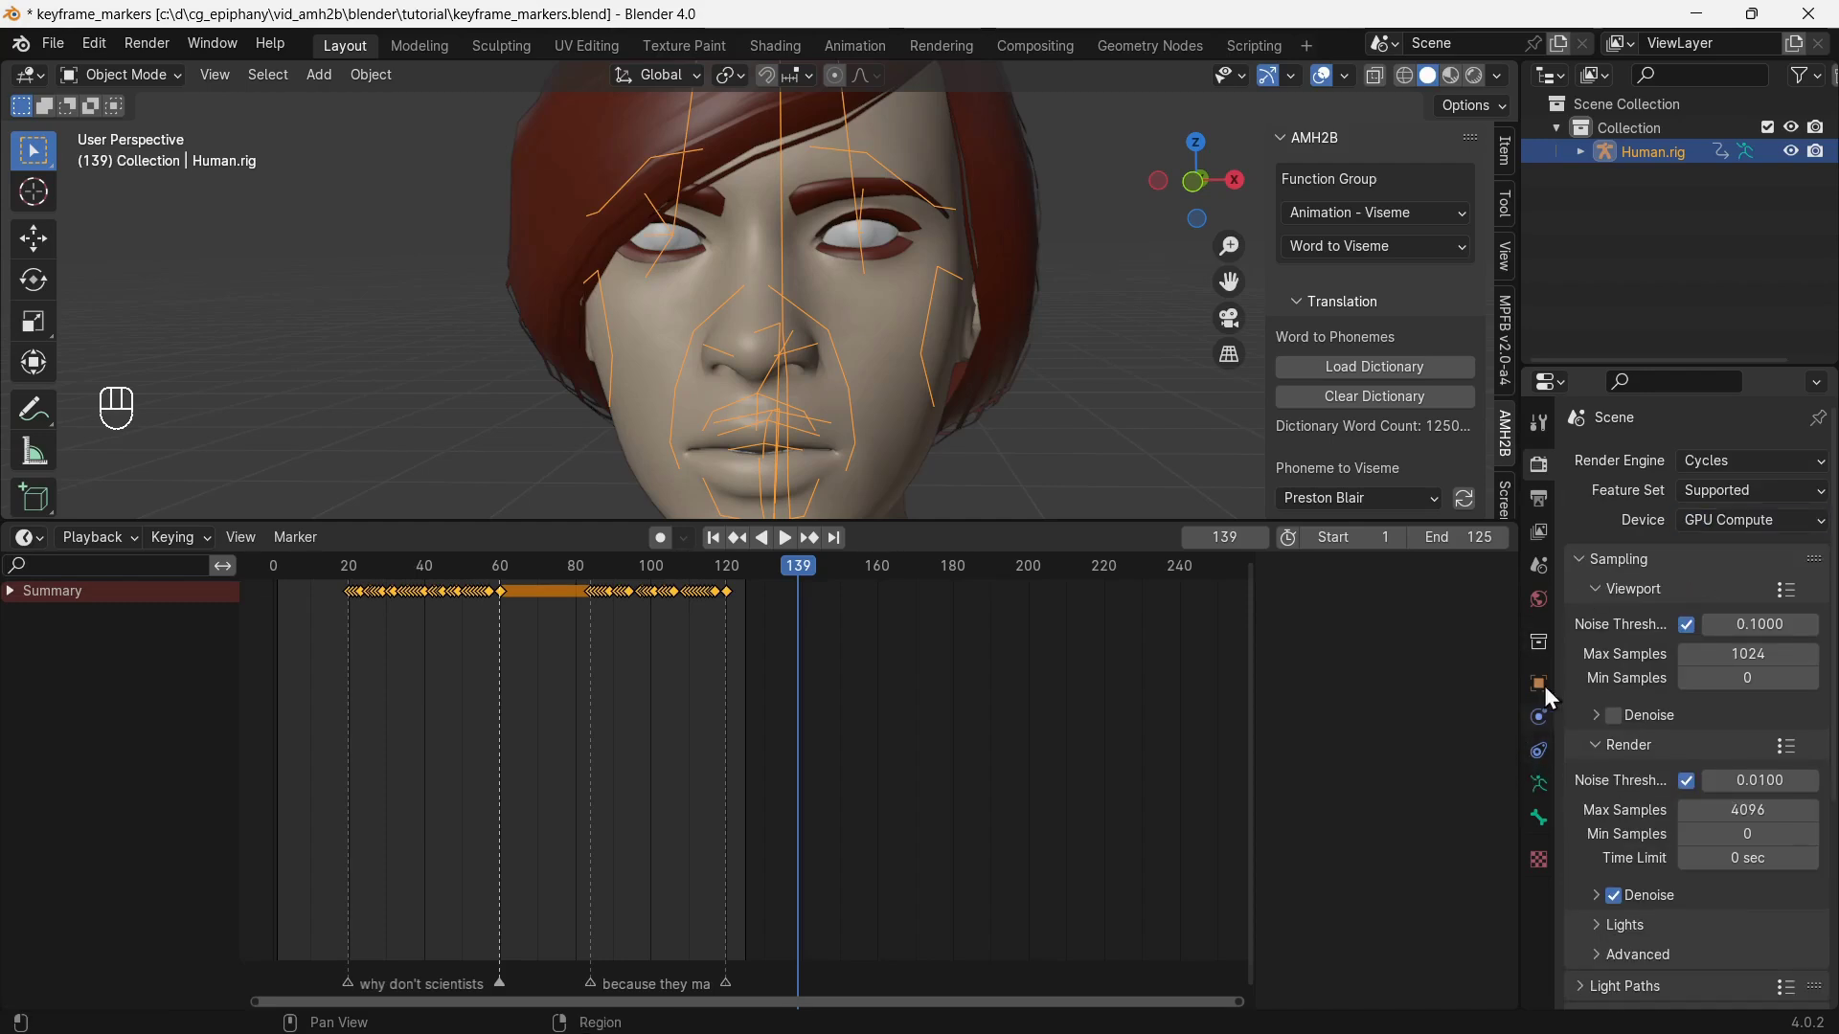
pyautogui.click(1552, 606)
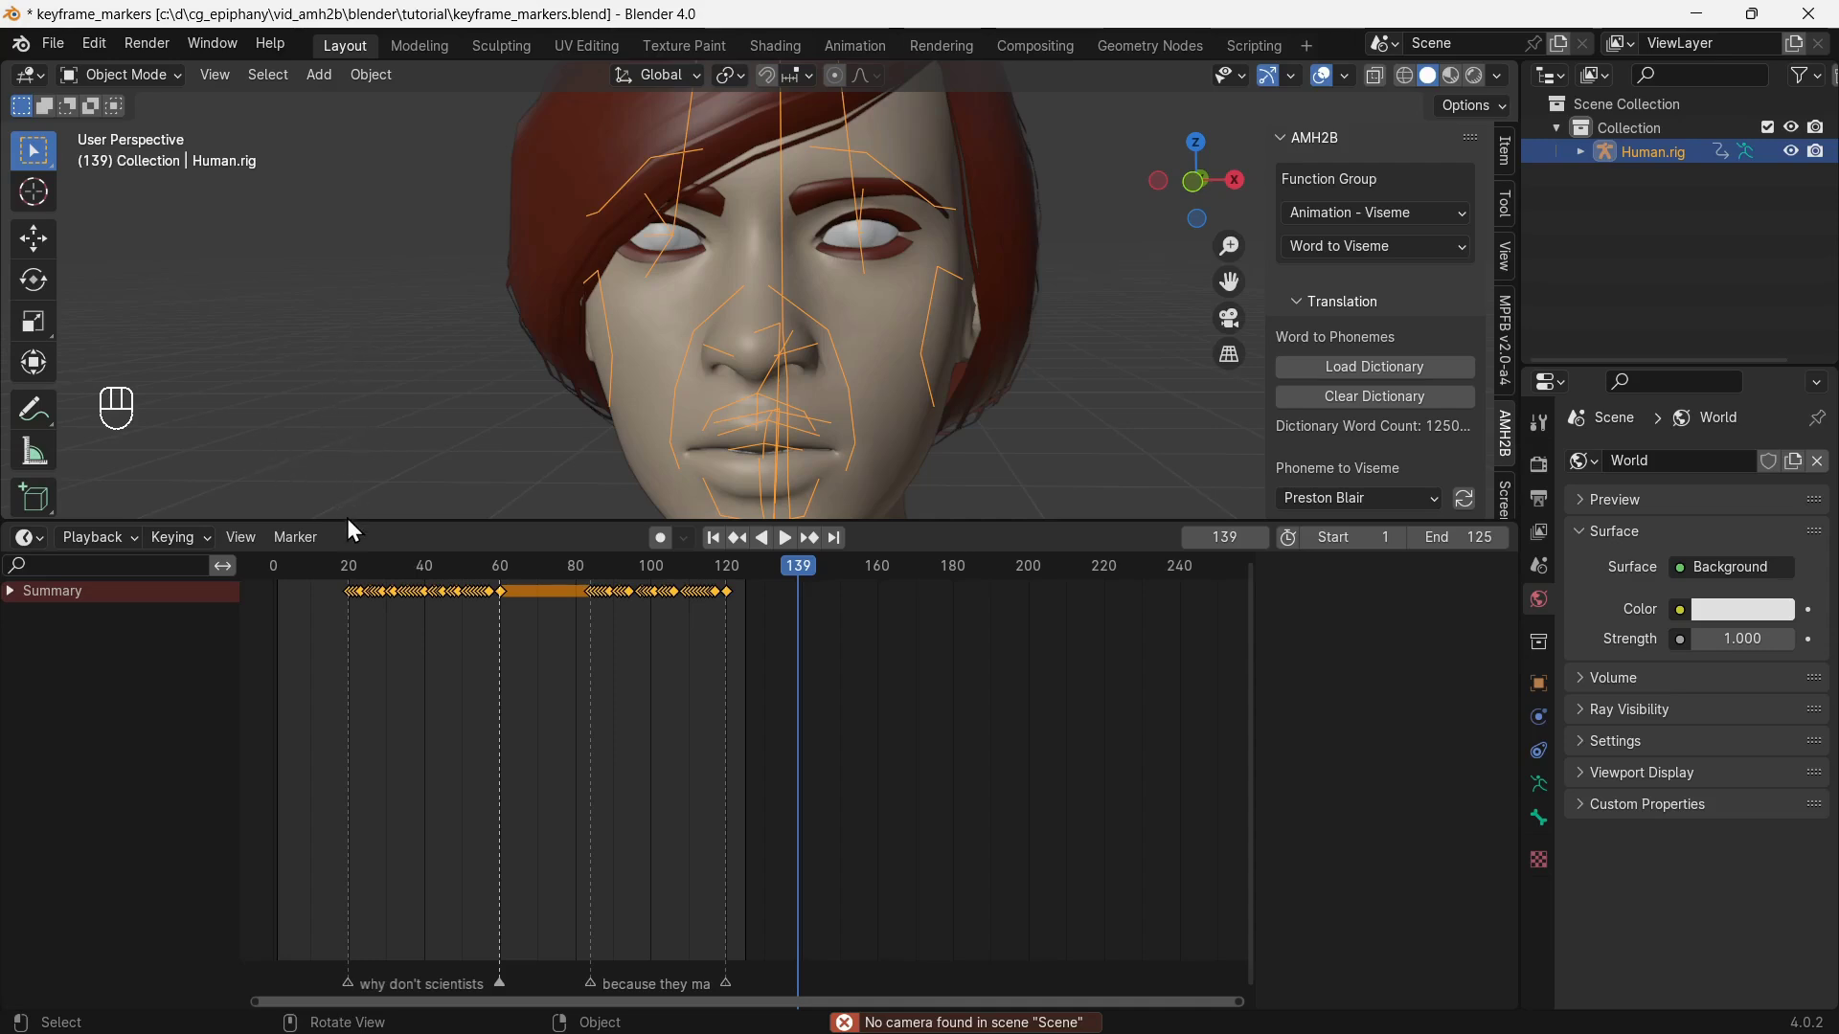
# Add a camera, push it out in front of the figure along Y and rotate it to face the human.
pyautogui.click(345, 512)
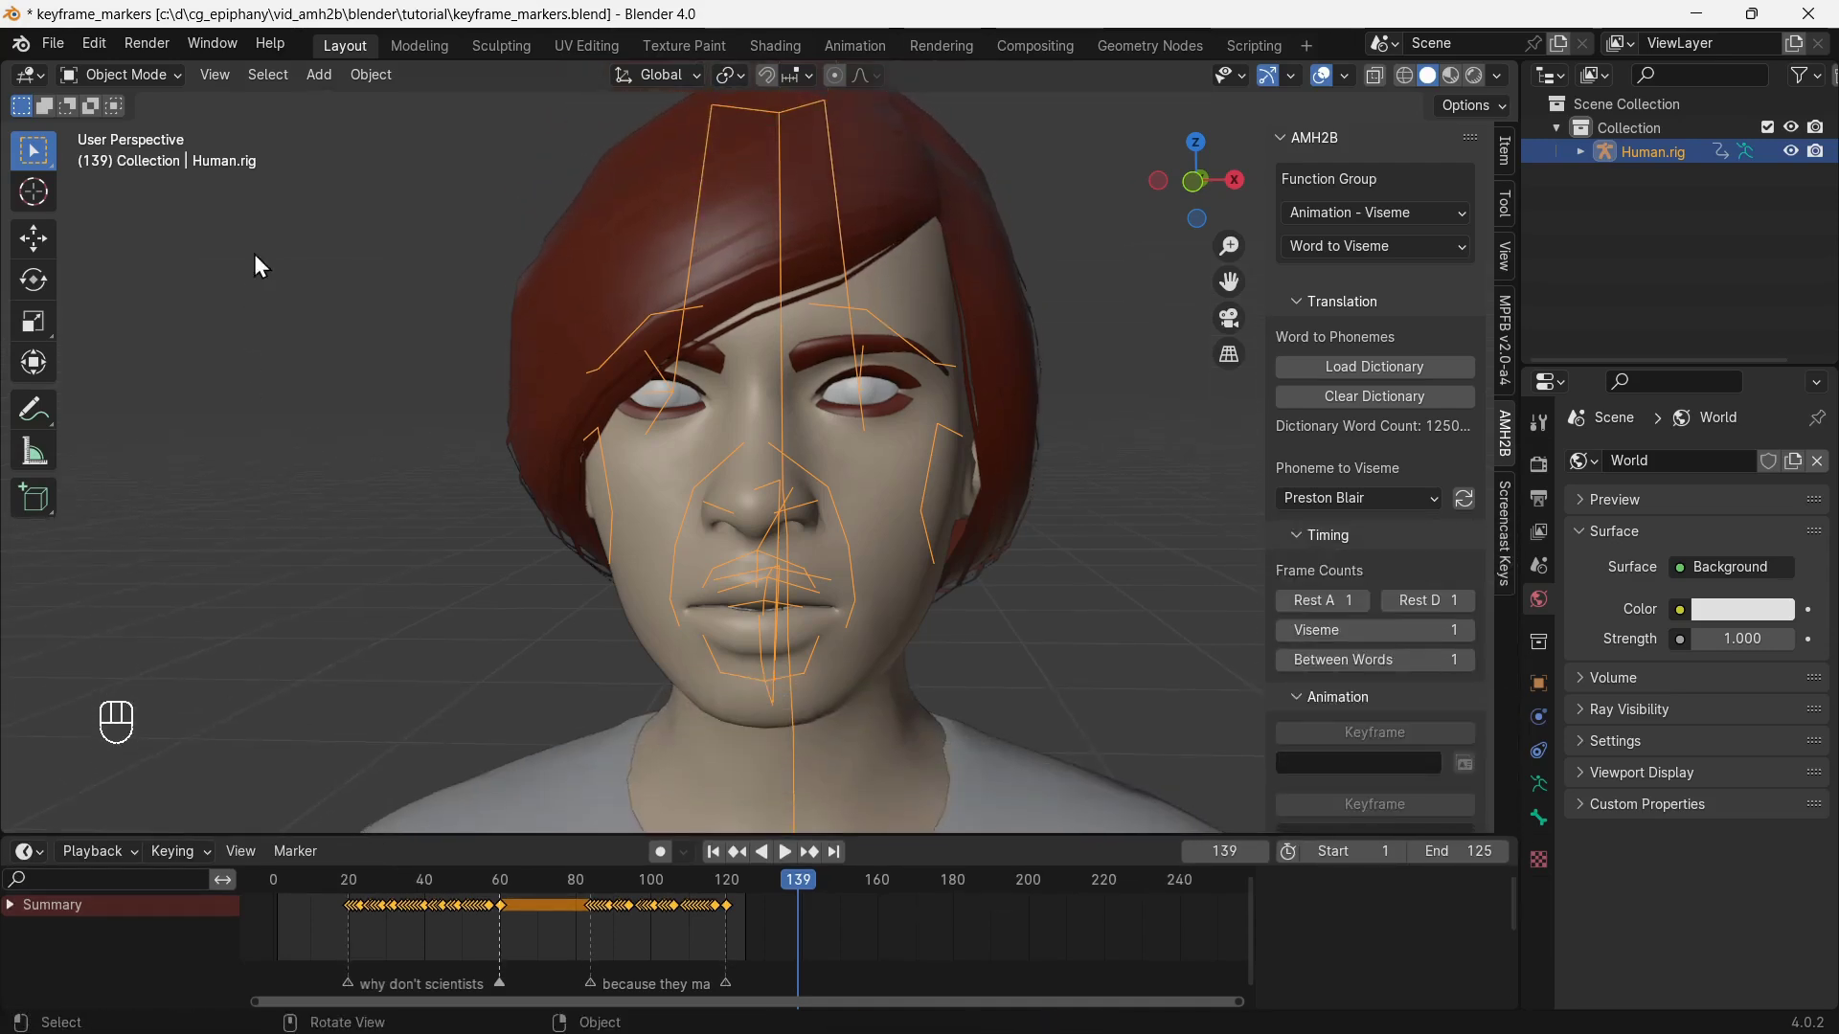
pyautogui.moveTo(324, 82); pyautogui.dragTo(388, 458)
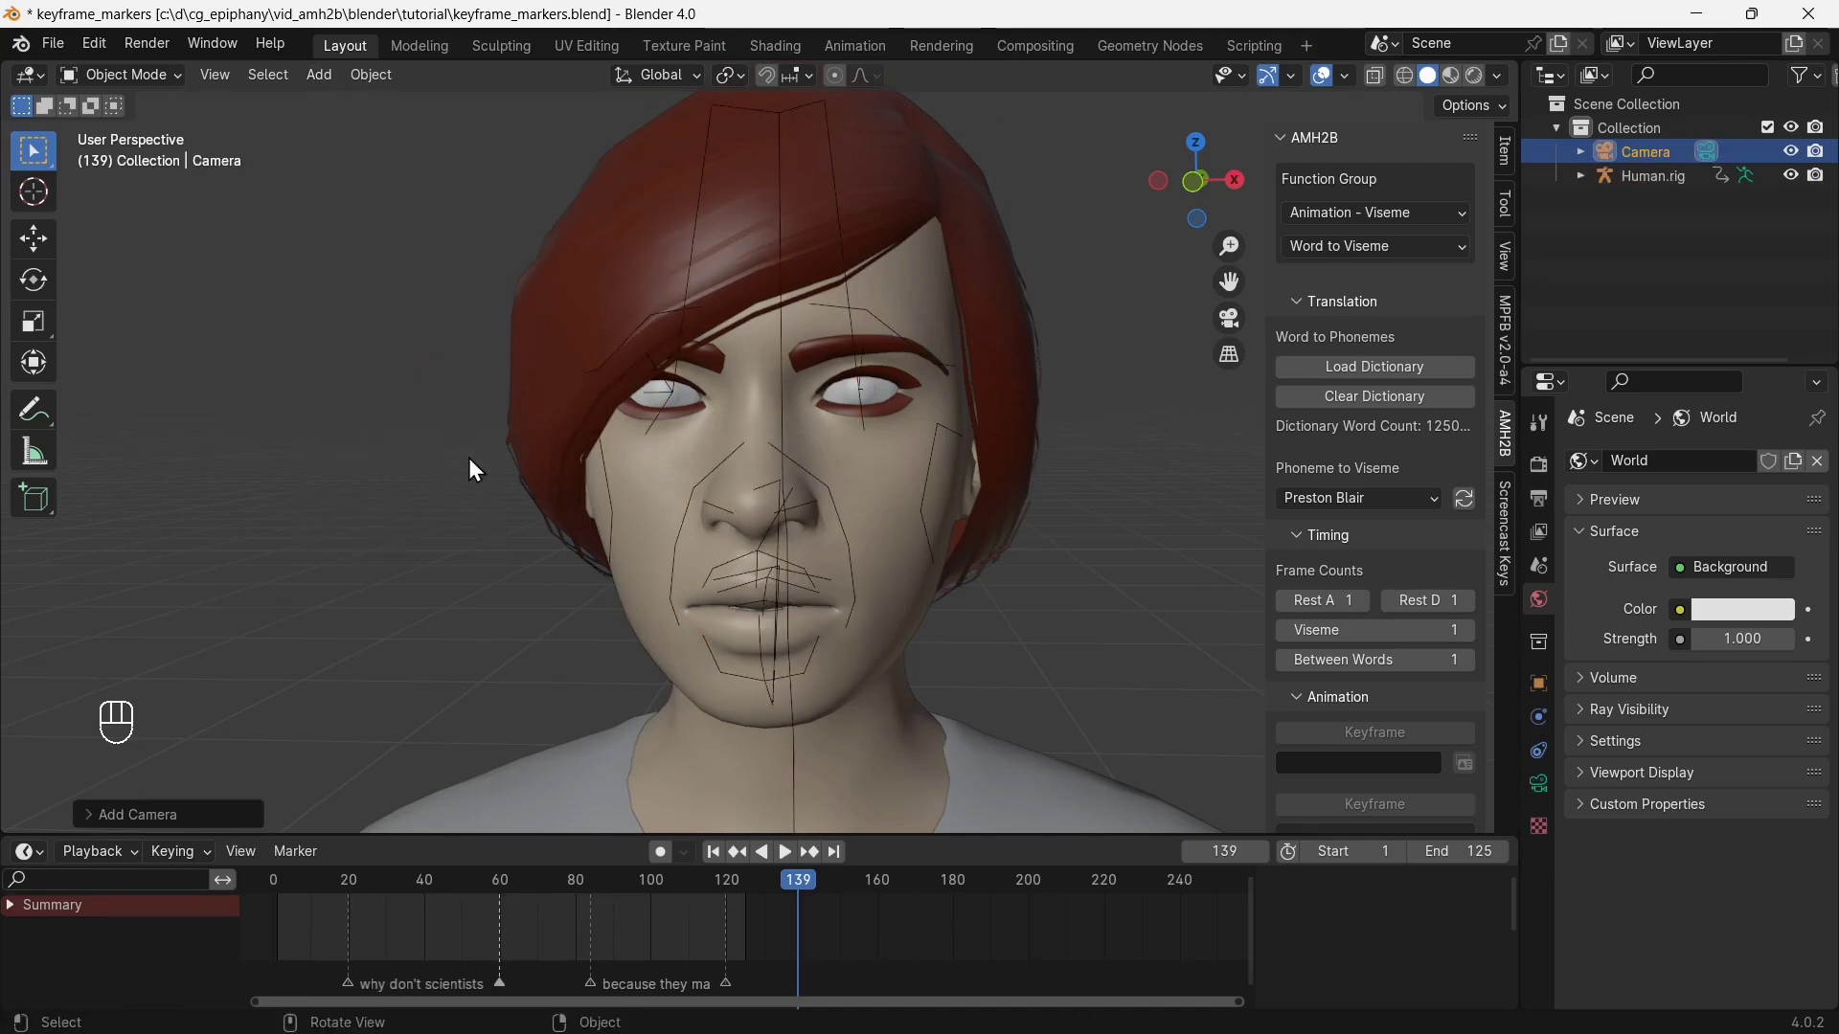
pyautogui.moveTo(935, 618); pyautogui.dragTo(723, 615)
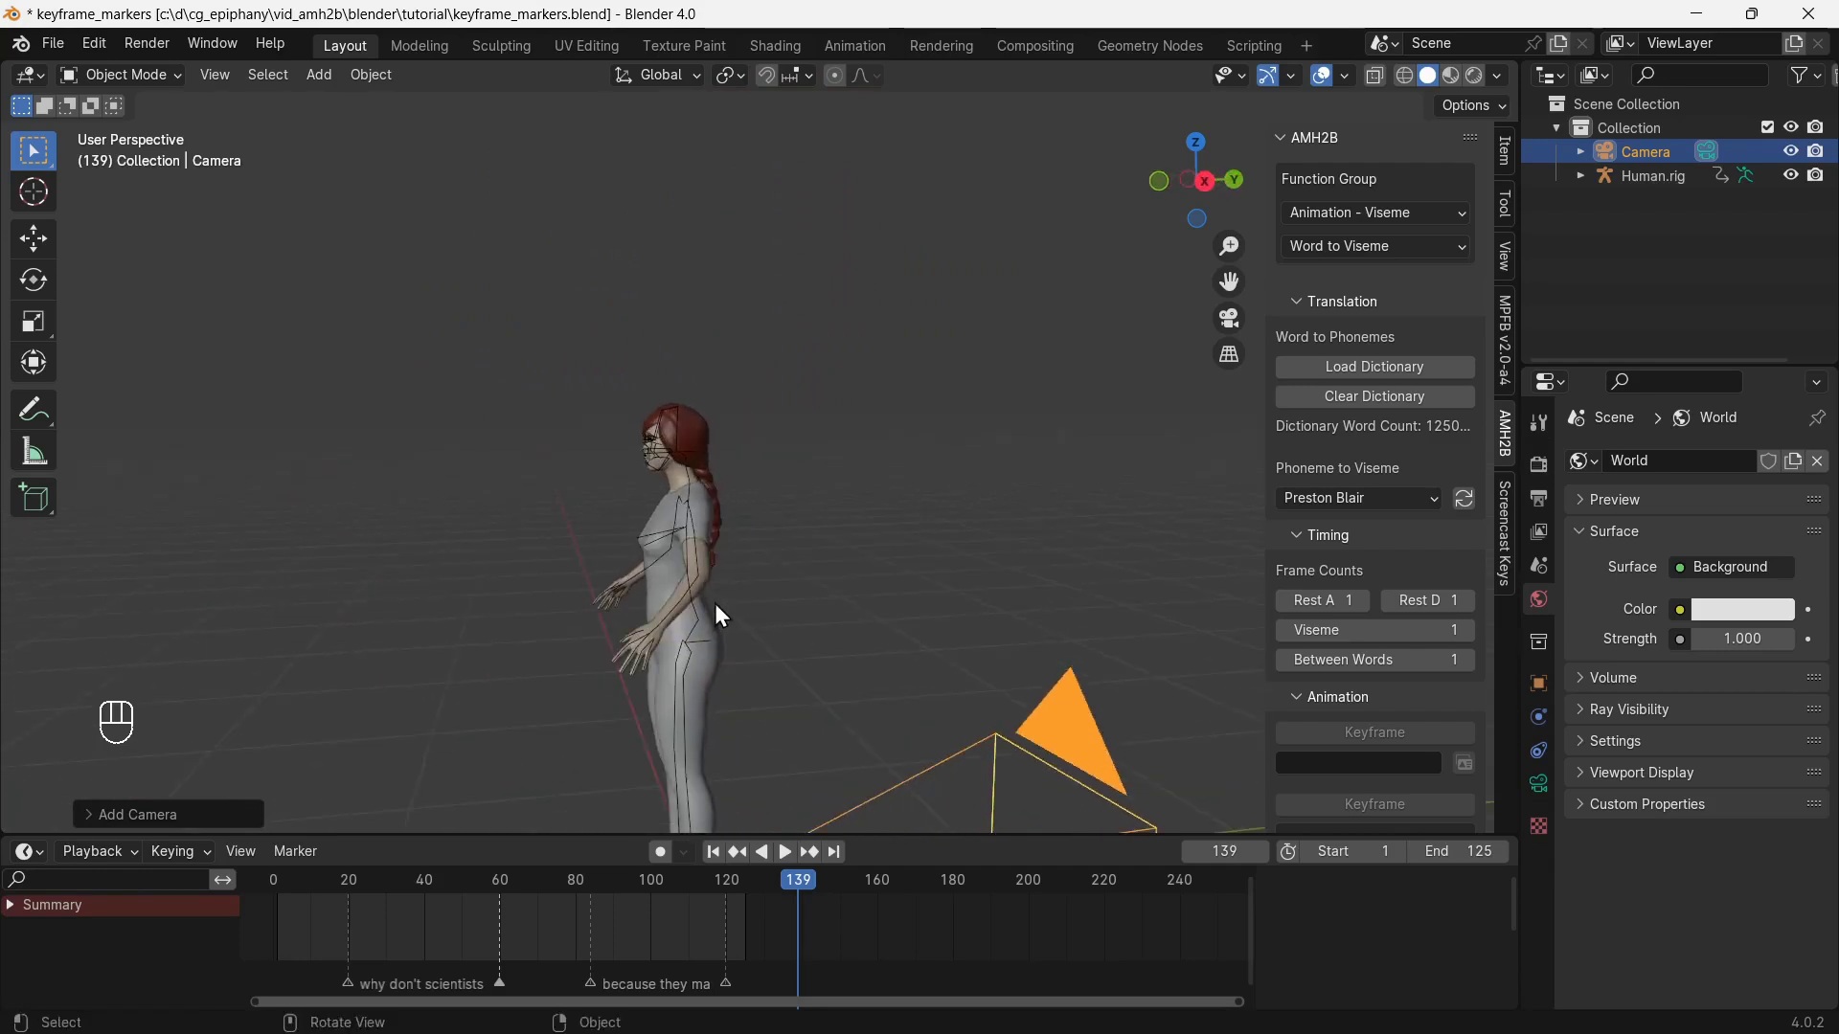
pyautogui.press('g')
pyautogui.press('y')
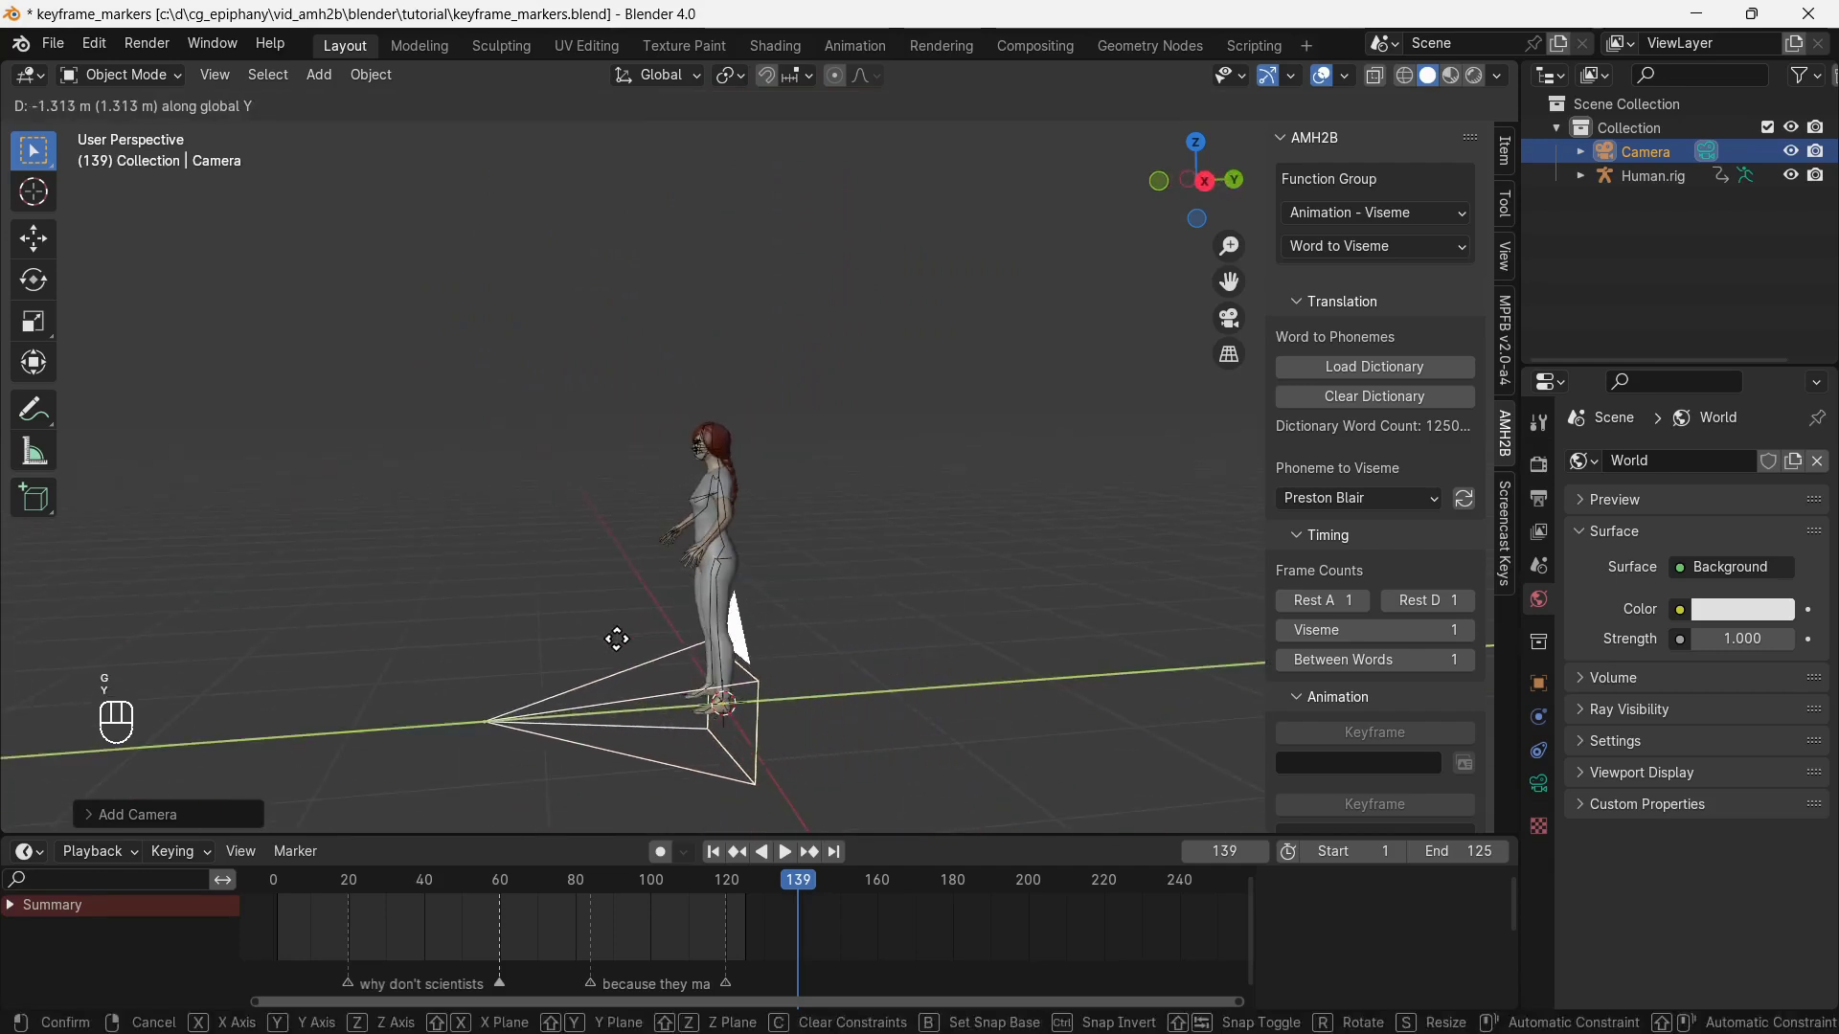
pyautogui.moveTo(578, 658); pyautogui.dragTo(755, 758)
pyautogui.press('g')
pyautogui.press('z')
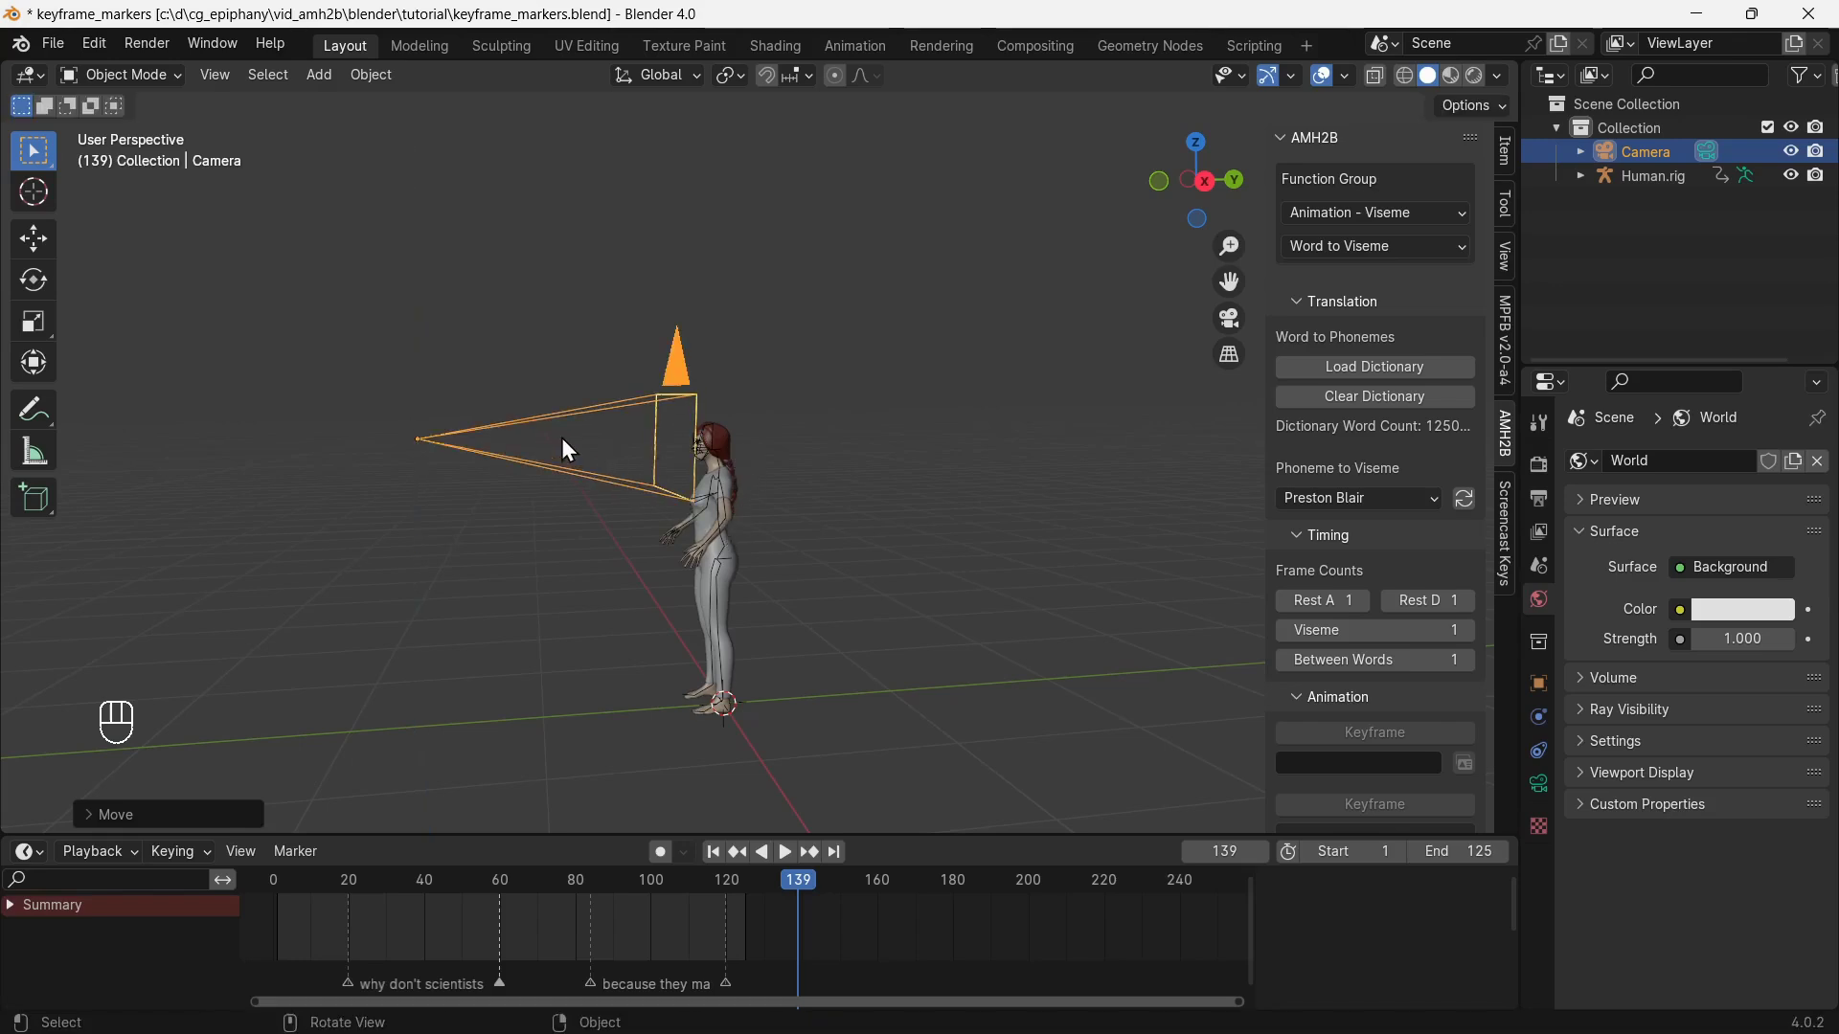
# Look through the camera and dolly it in along its depth axis to frame the head and shoulders.
pyautogui.press('KP_0')
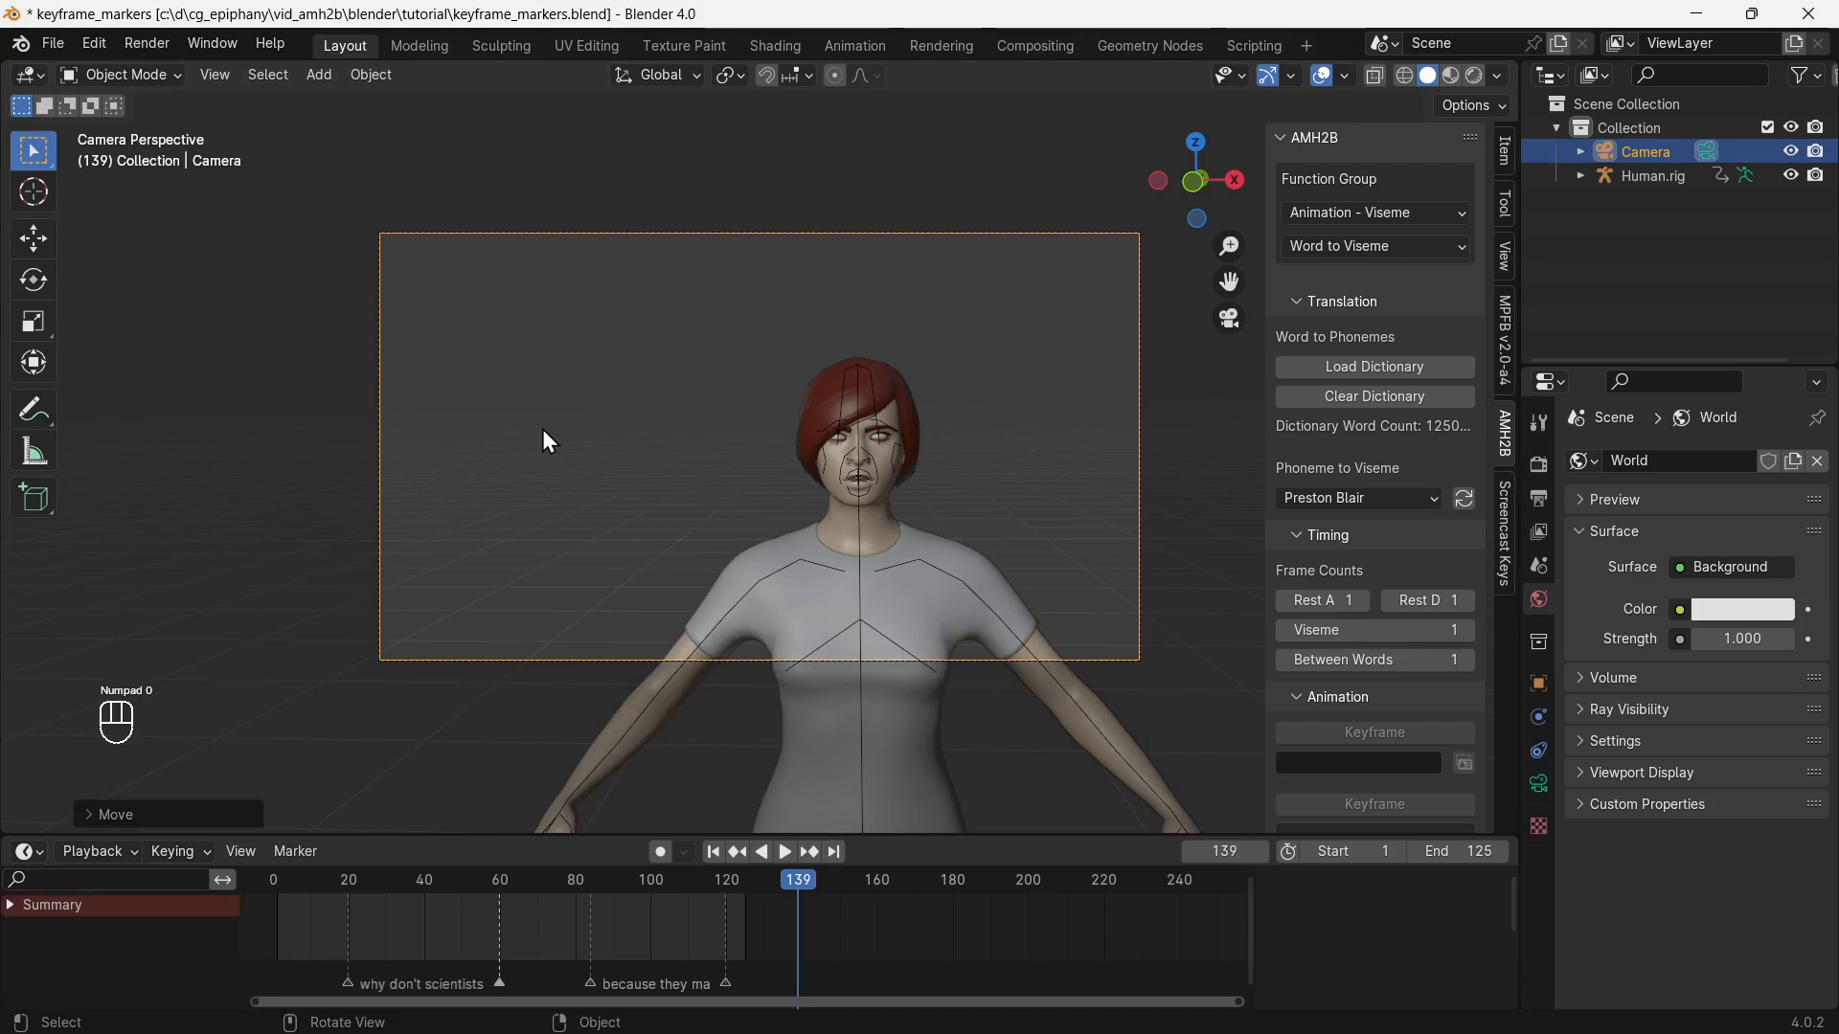
pyautogui.press('g')
pyautogui.press('x')
pyautogui.press('g')
pyautogui.press('z')
pyautogui.press('z')
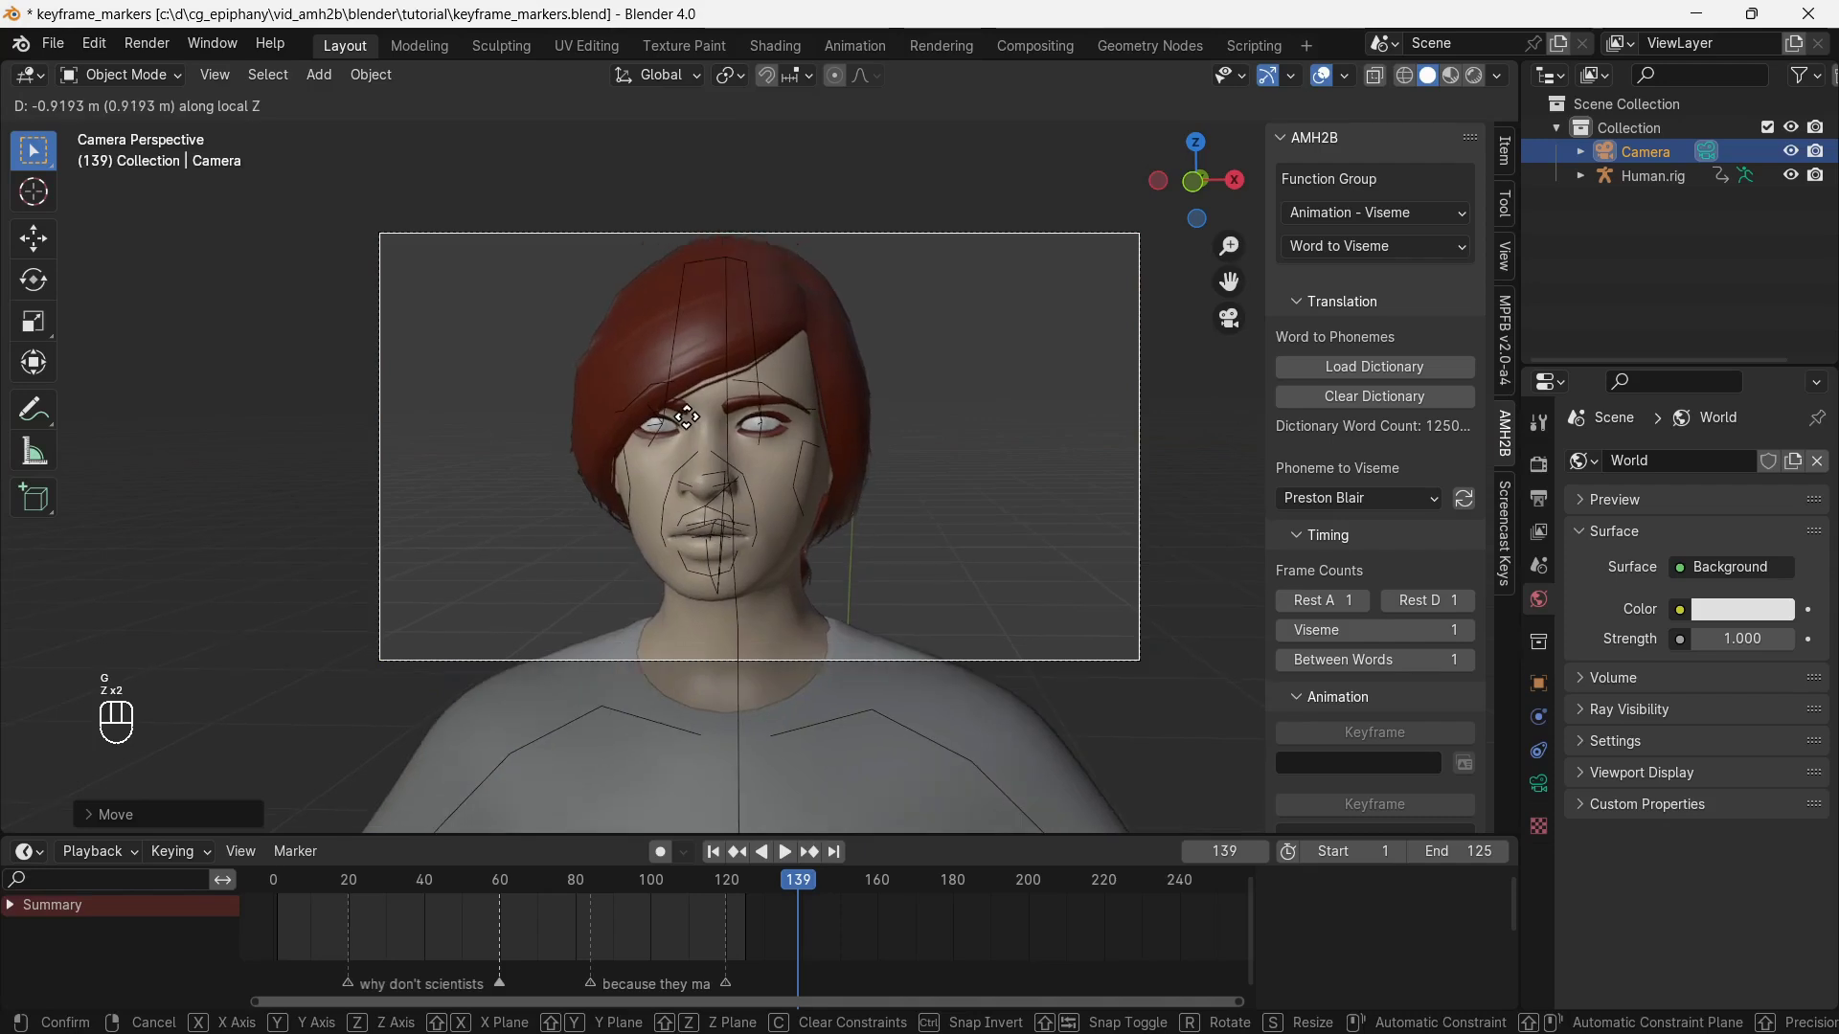
pyautogui.press('g')
pyautogui.press('z')
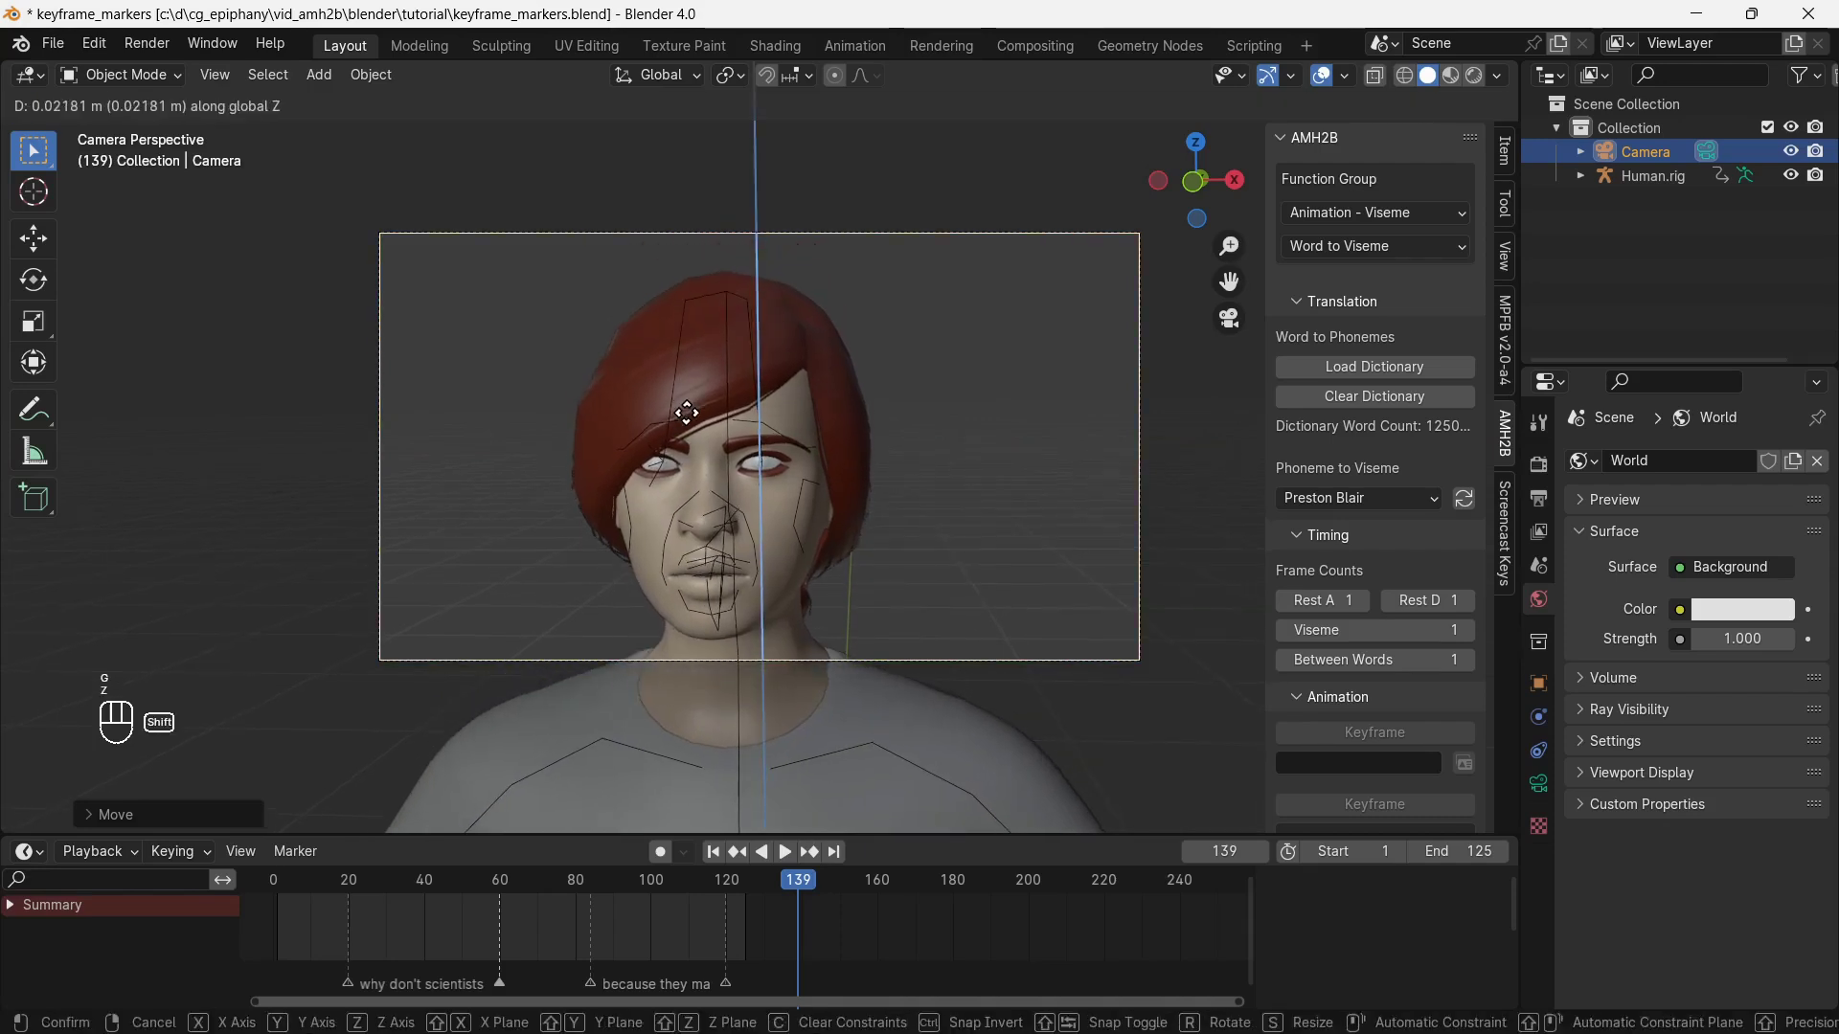